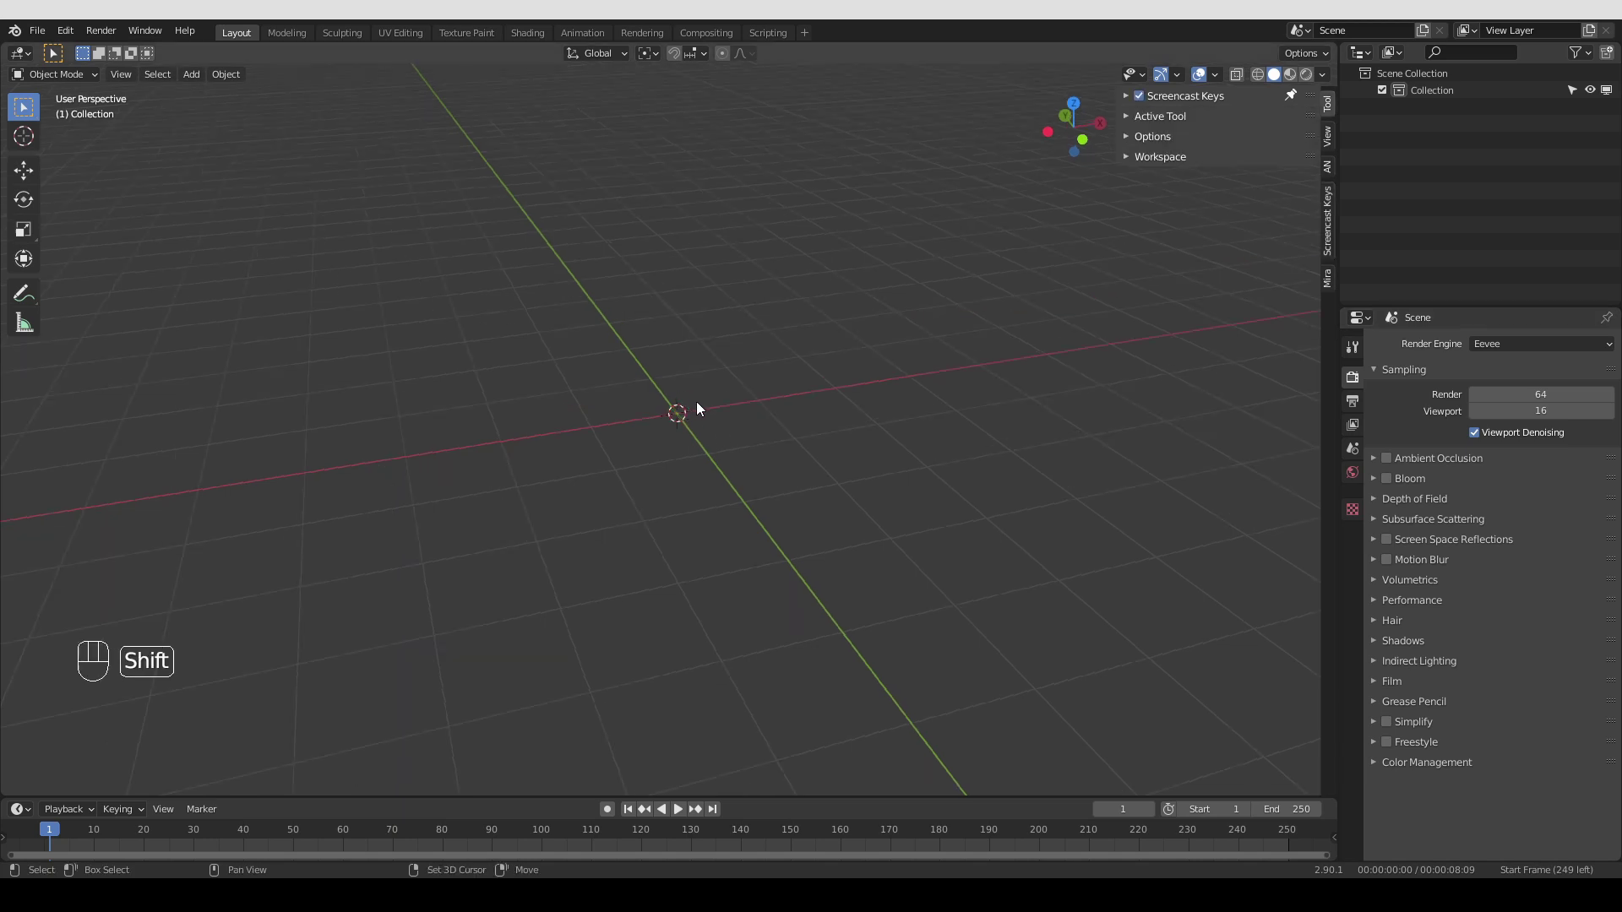
Add a single-bone armature to the empty scene via Shift+A and enter Pose Mode
key("shift+a")
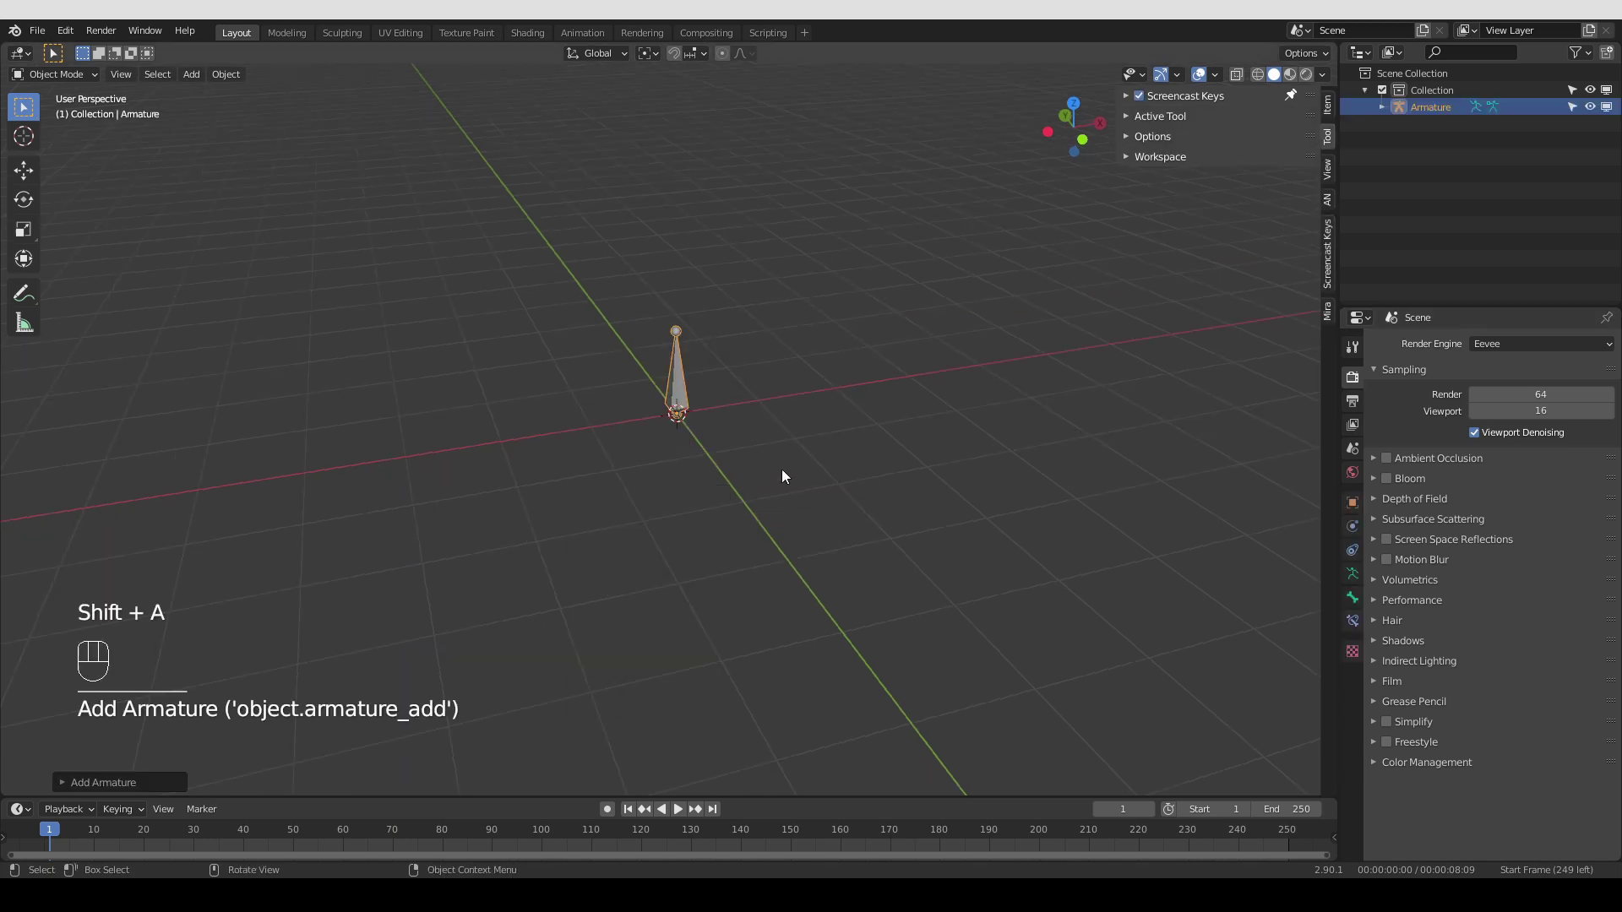
left_click(695, 426)
left_click(687, 473)
Show the bone's Viewport Display > Custom Shape settings, with no custom object assigned yet
key("Tab")
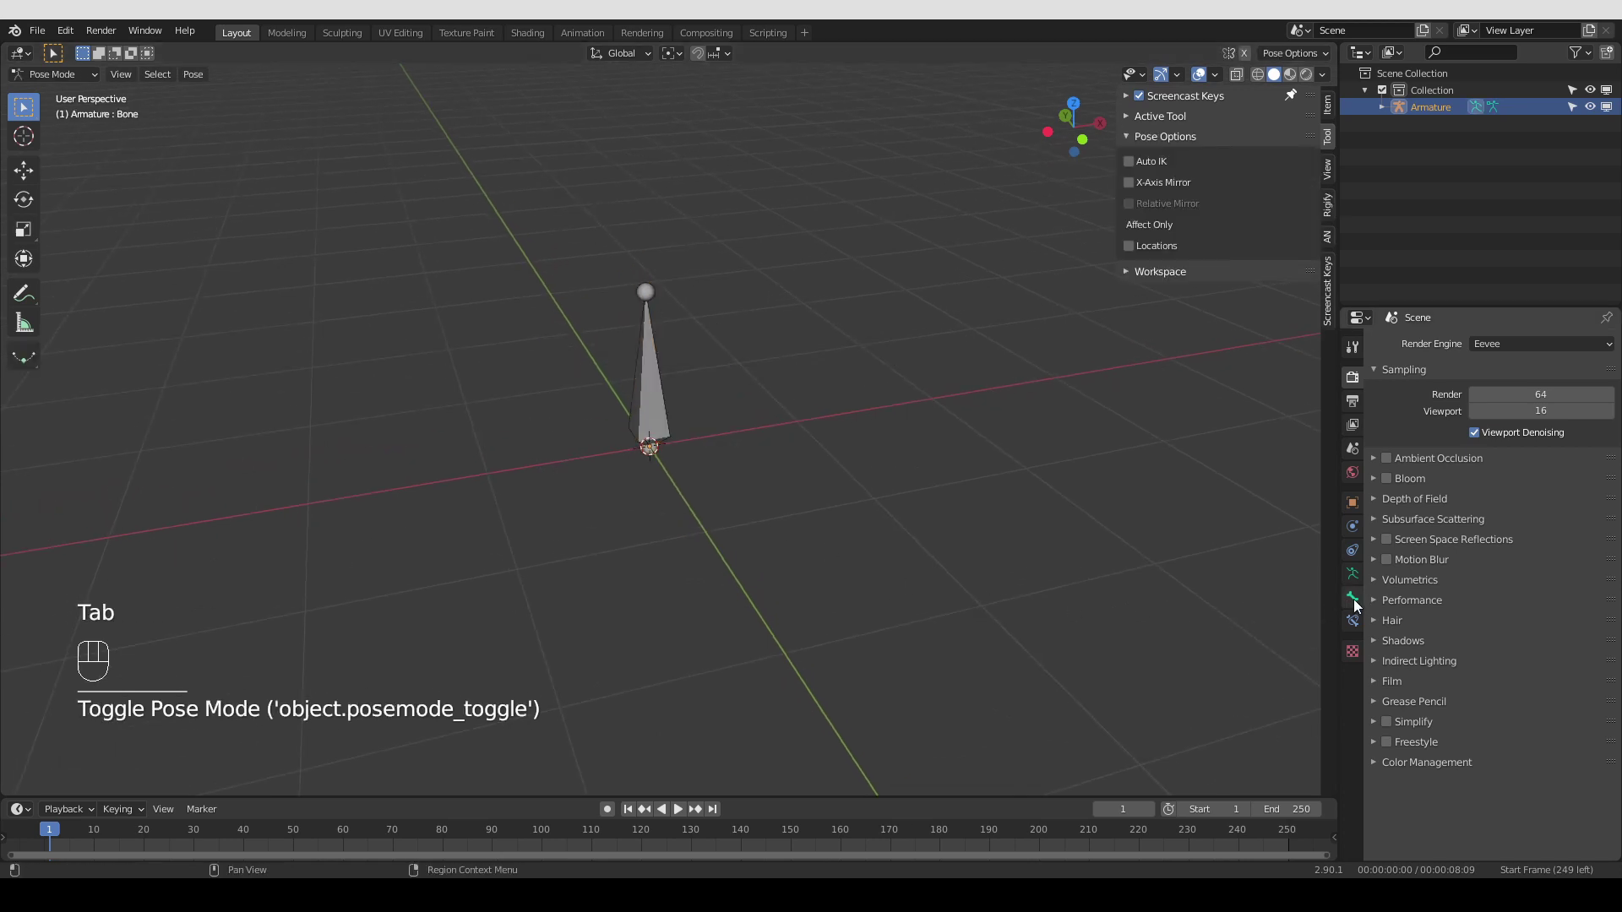
left_click_drag(1357, 604, 1386, 382)
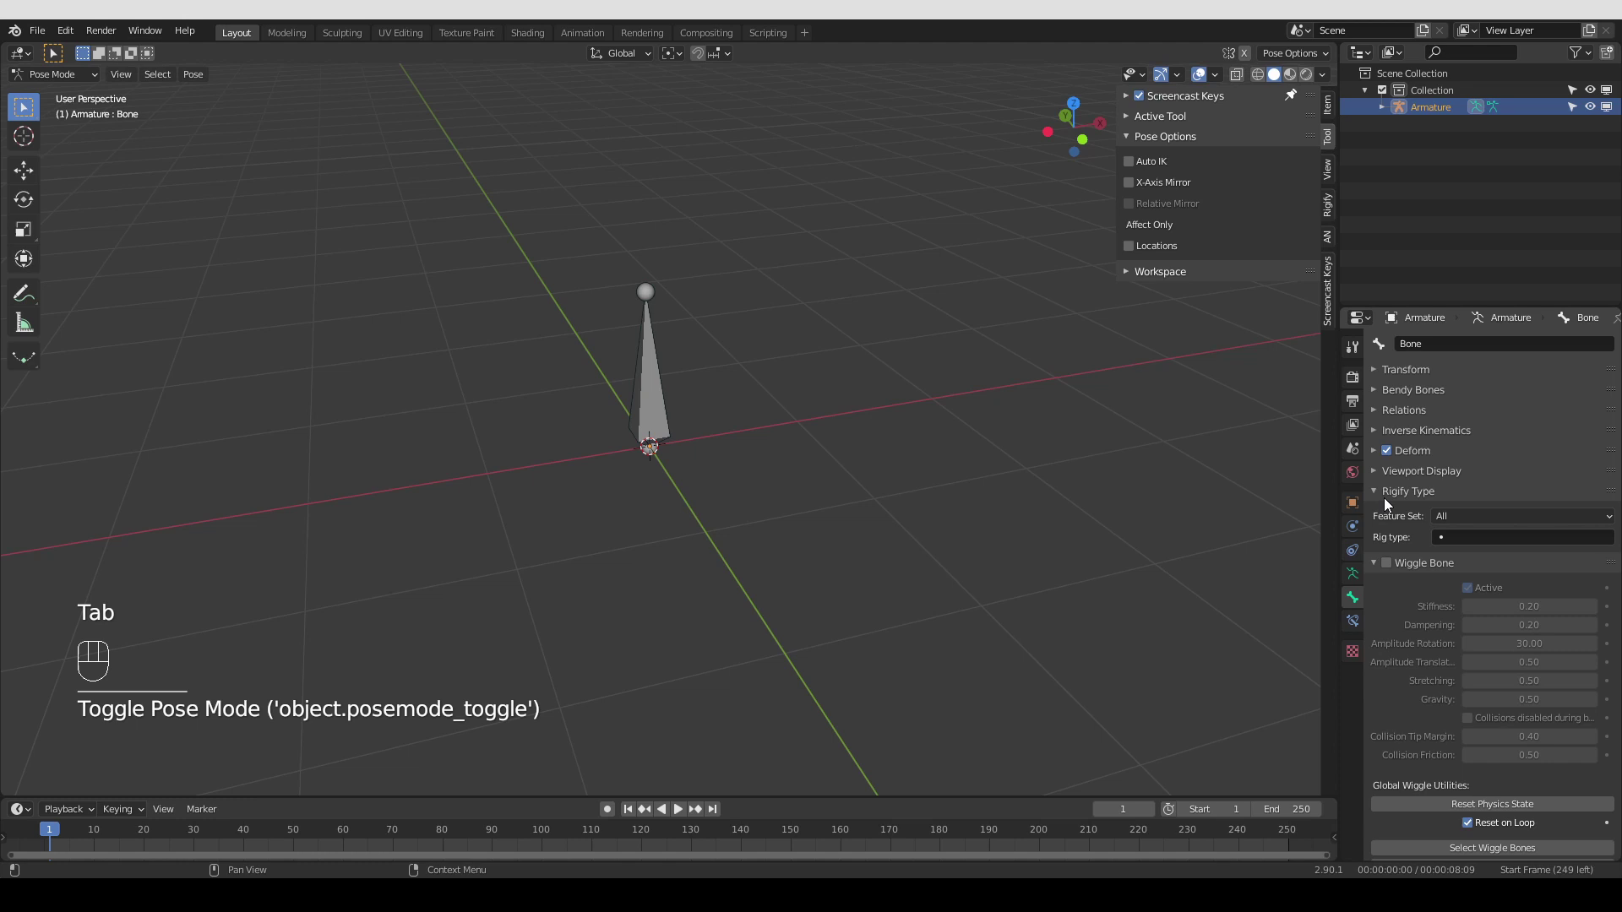
left_click_drag(1393, 503, 1392, 543)
left_click_drag(1380, 519, 1461, 478)
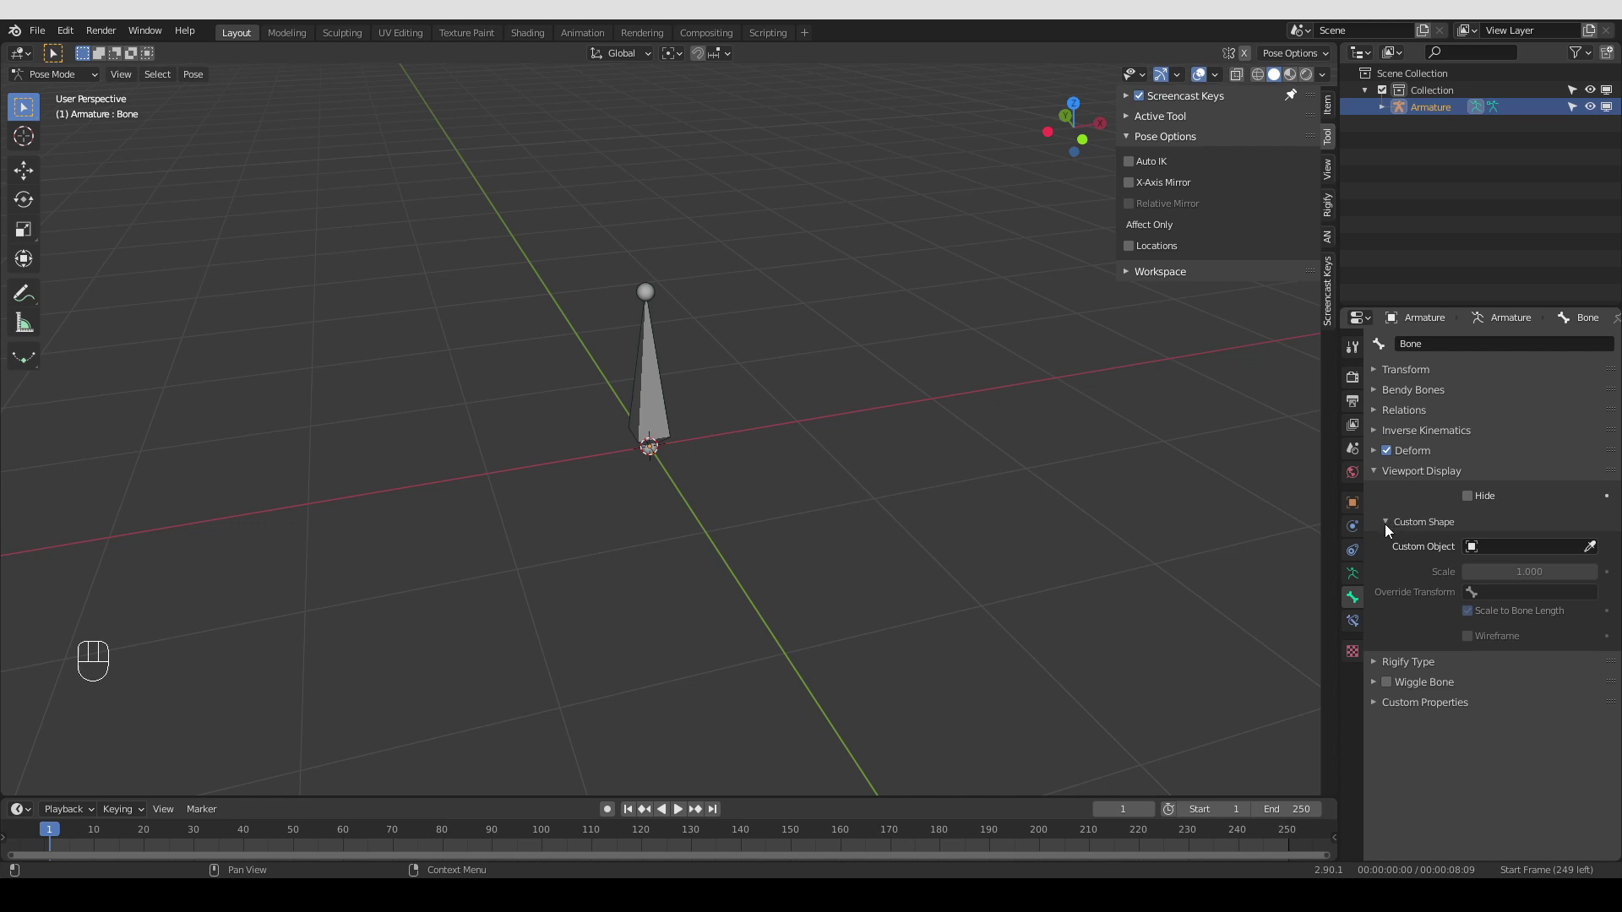
left_click(1389, 529)
left_click(1389, 529)
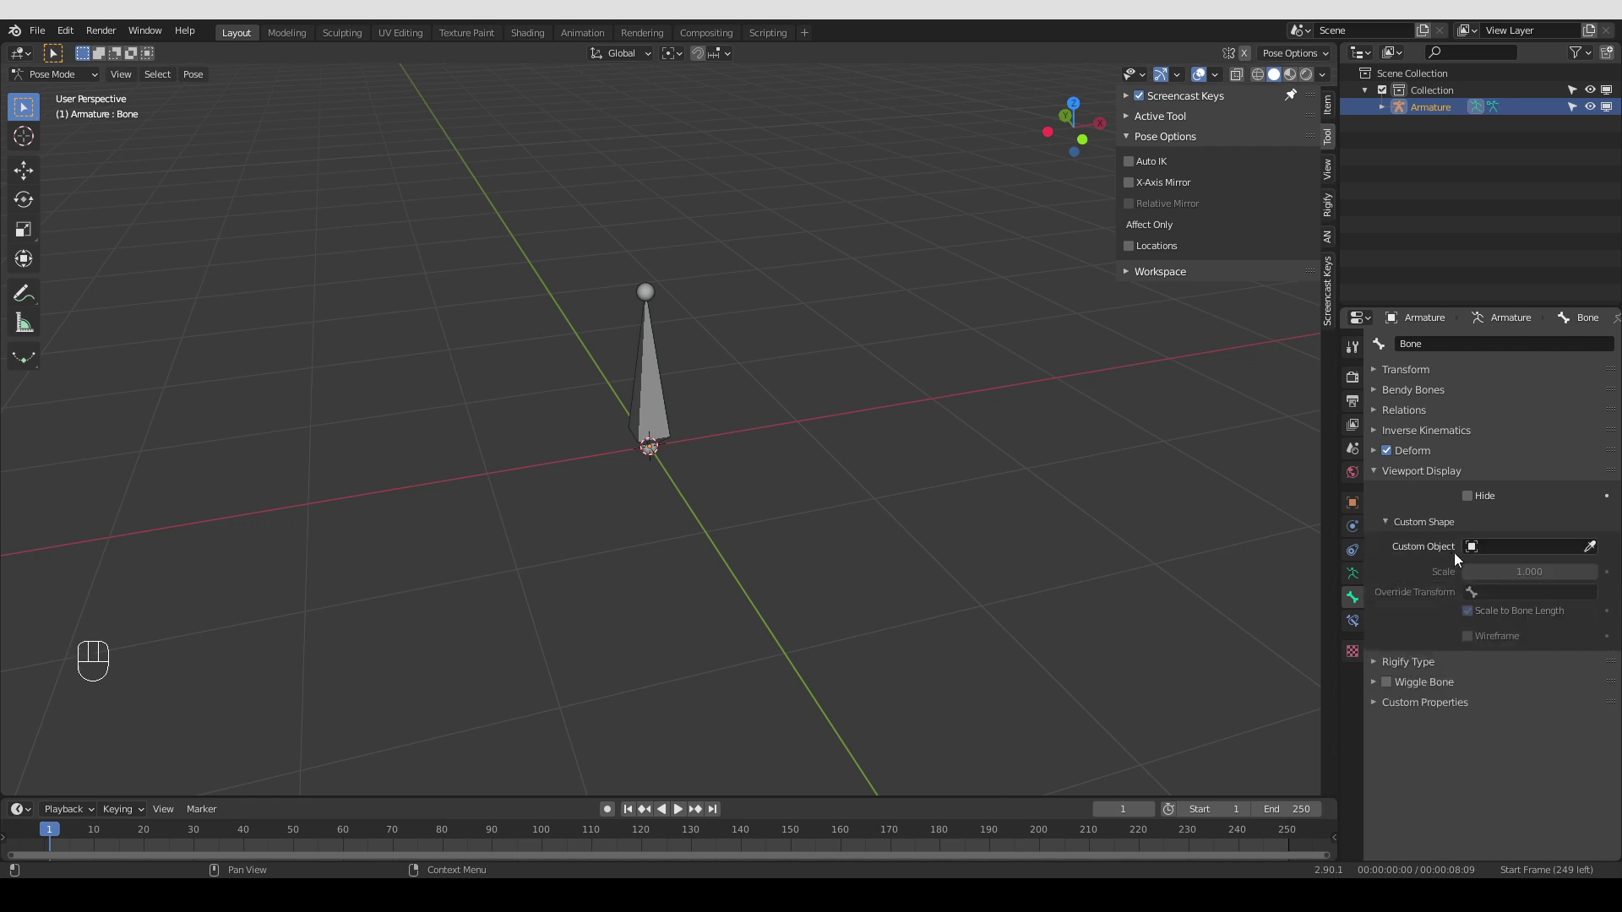
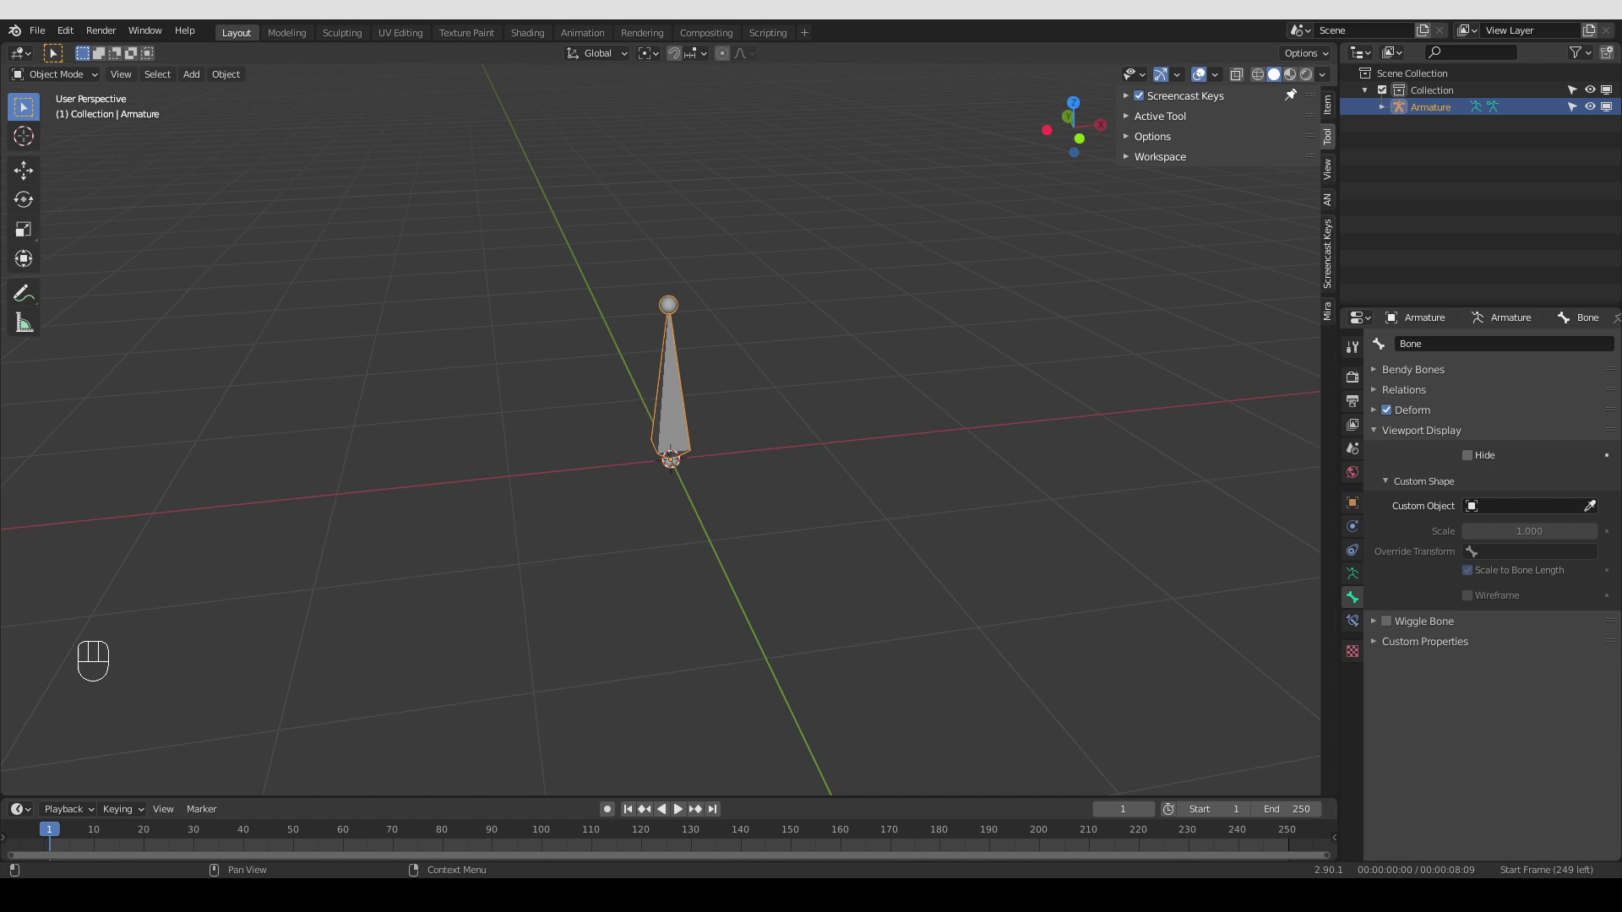
Add a UV Sphere left of the bone and a Bezier Circle to its right
left_click(826, 654)
key("shift+a")
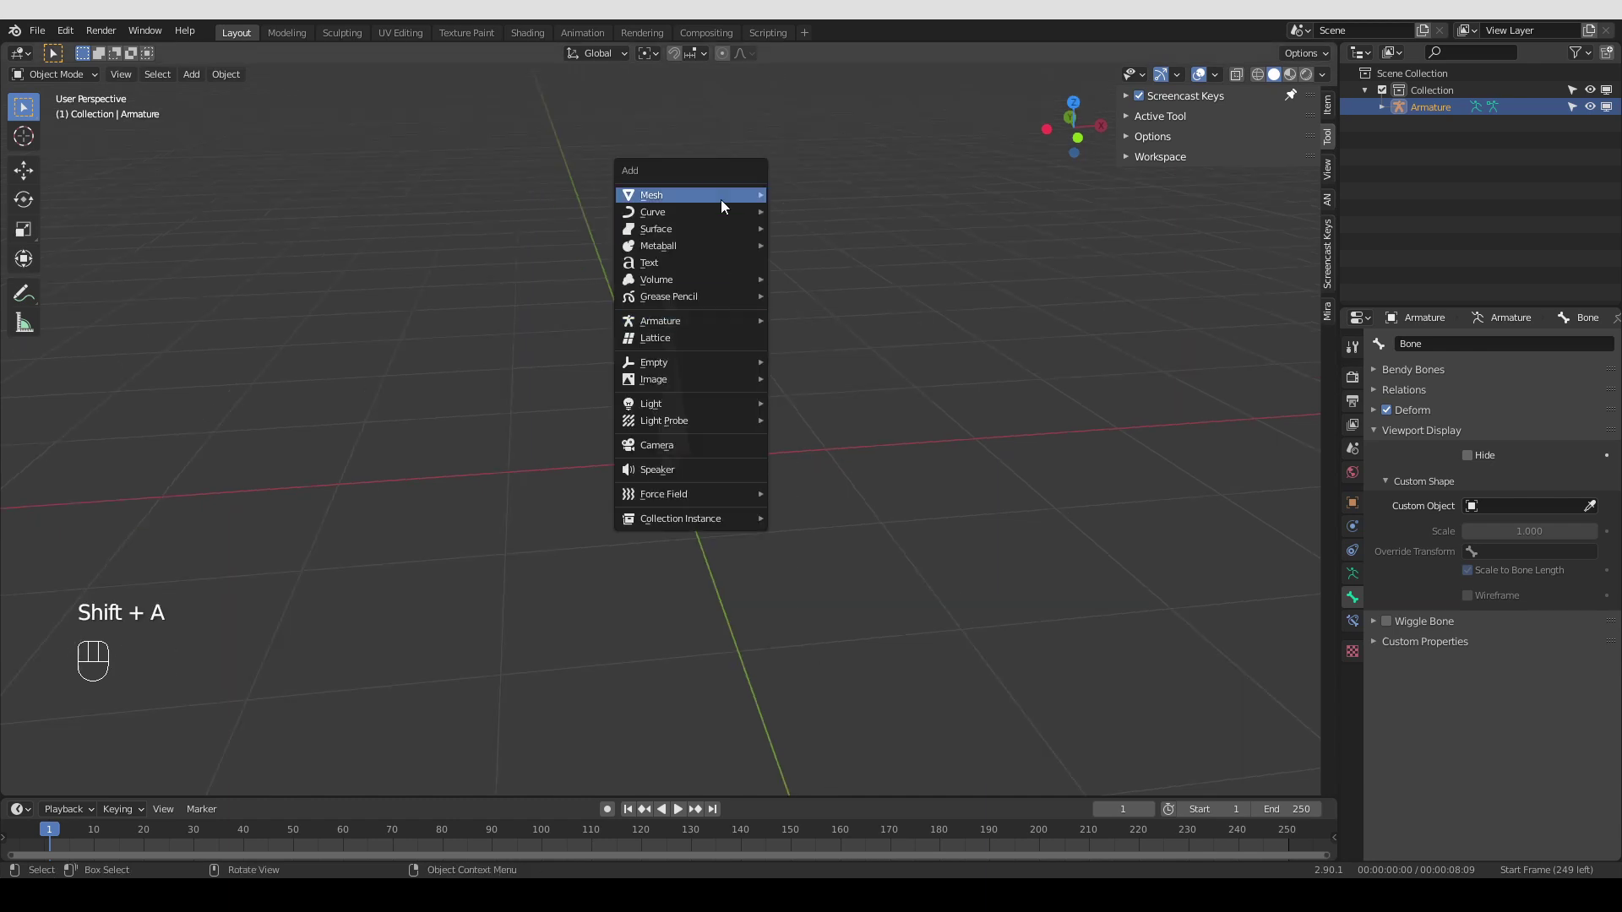
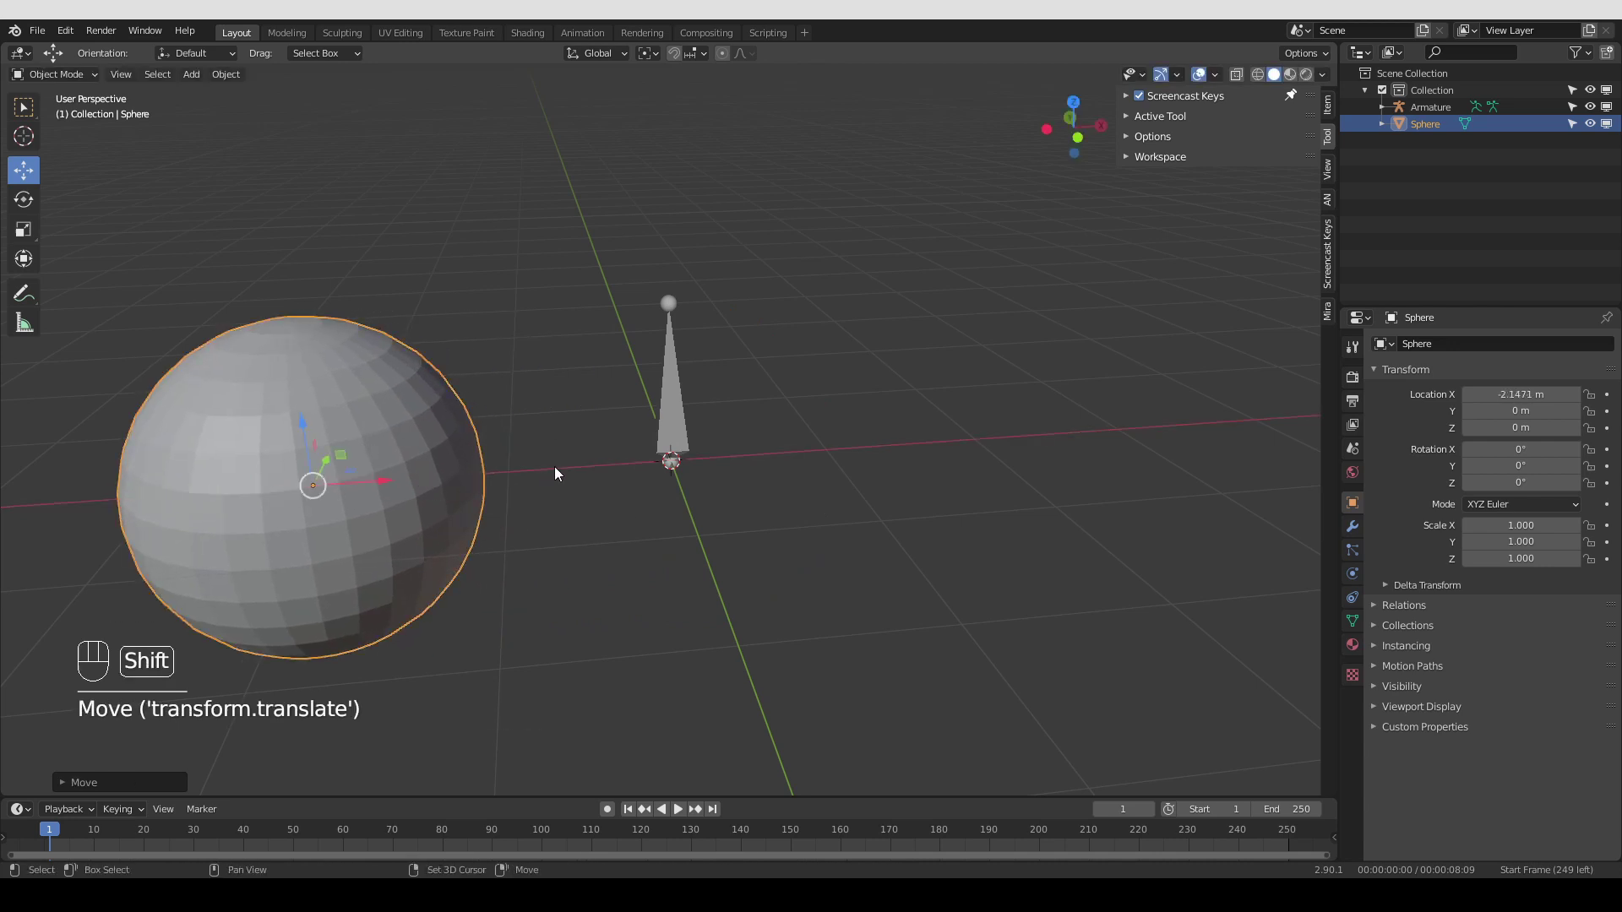
key("shift+a")
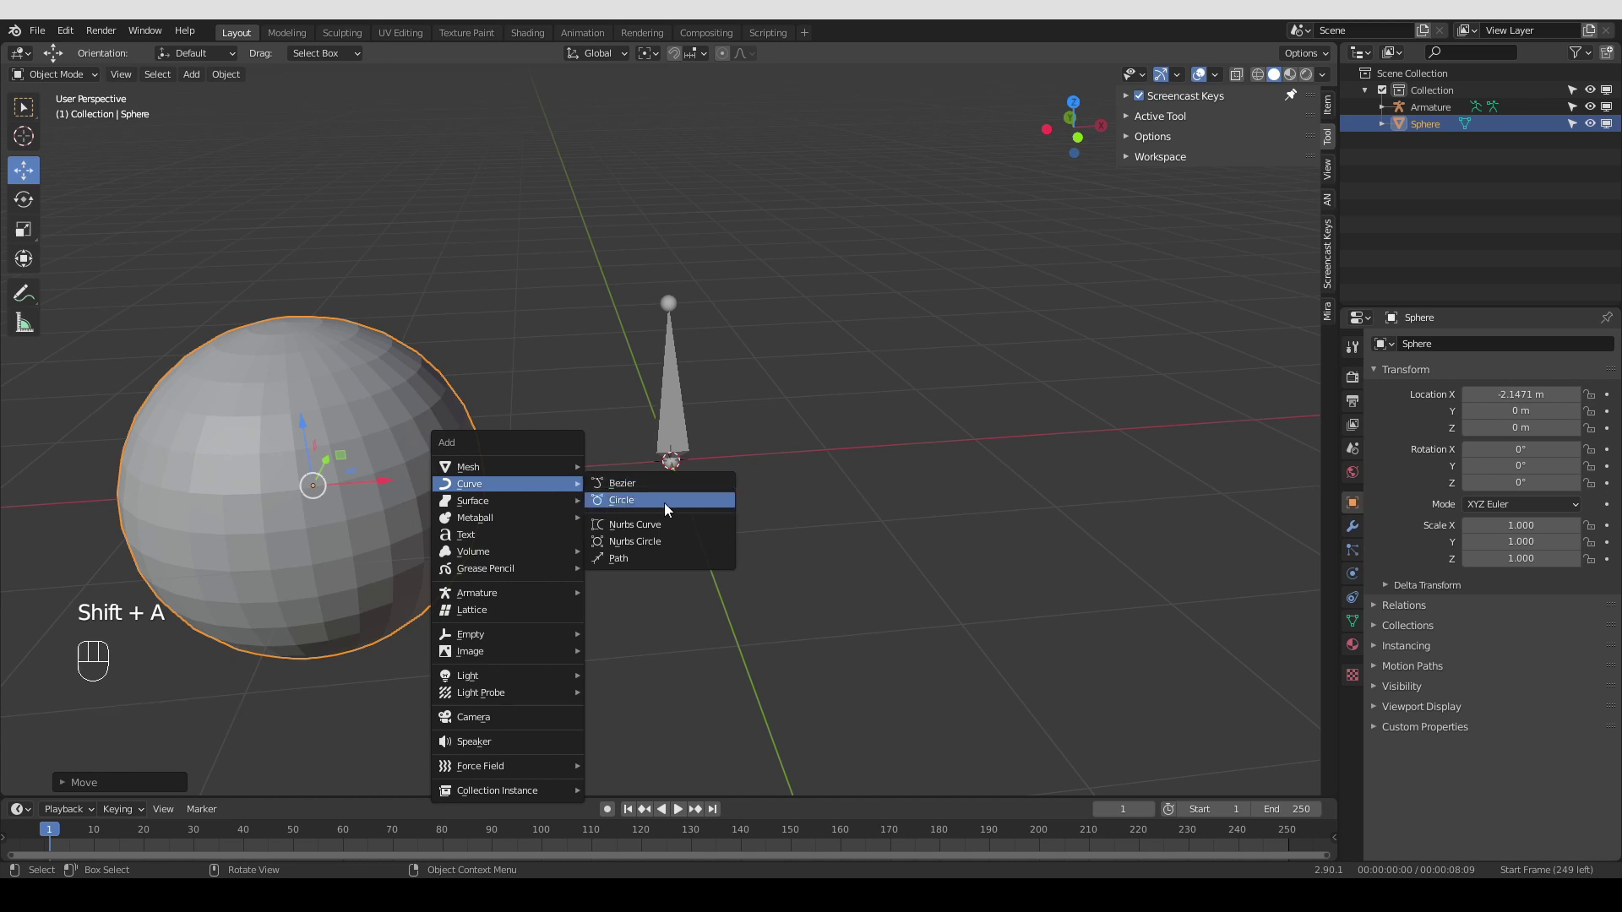
left_click(740, 465)
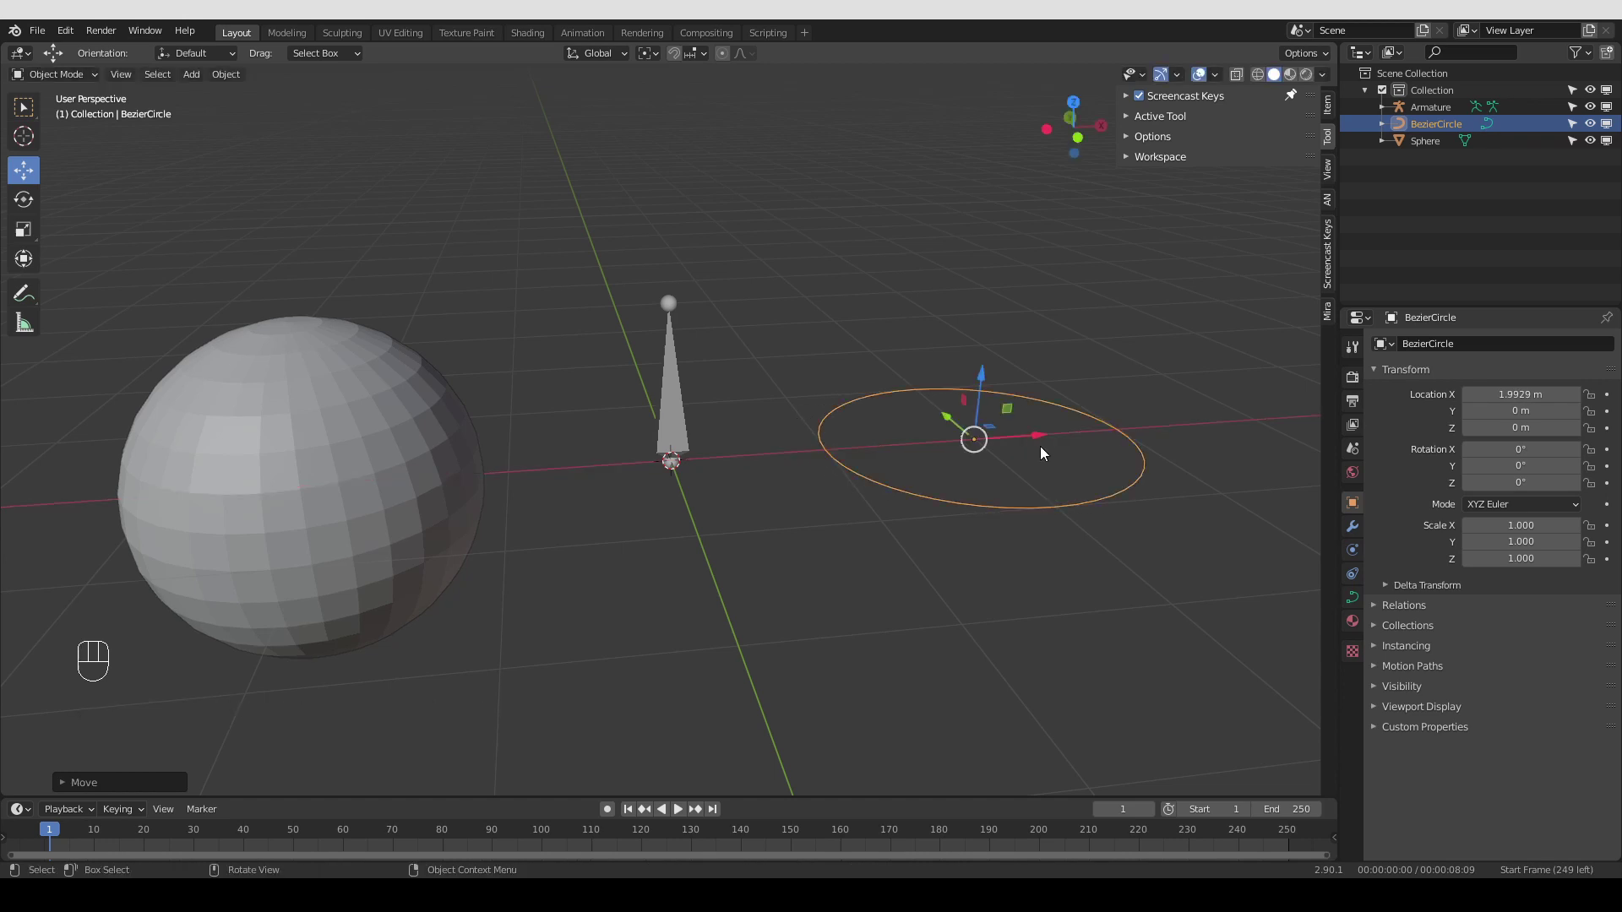
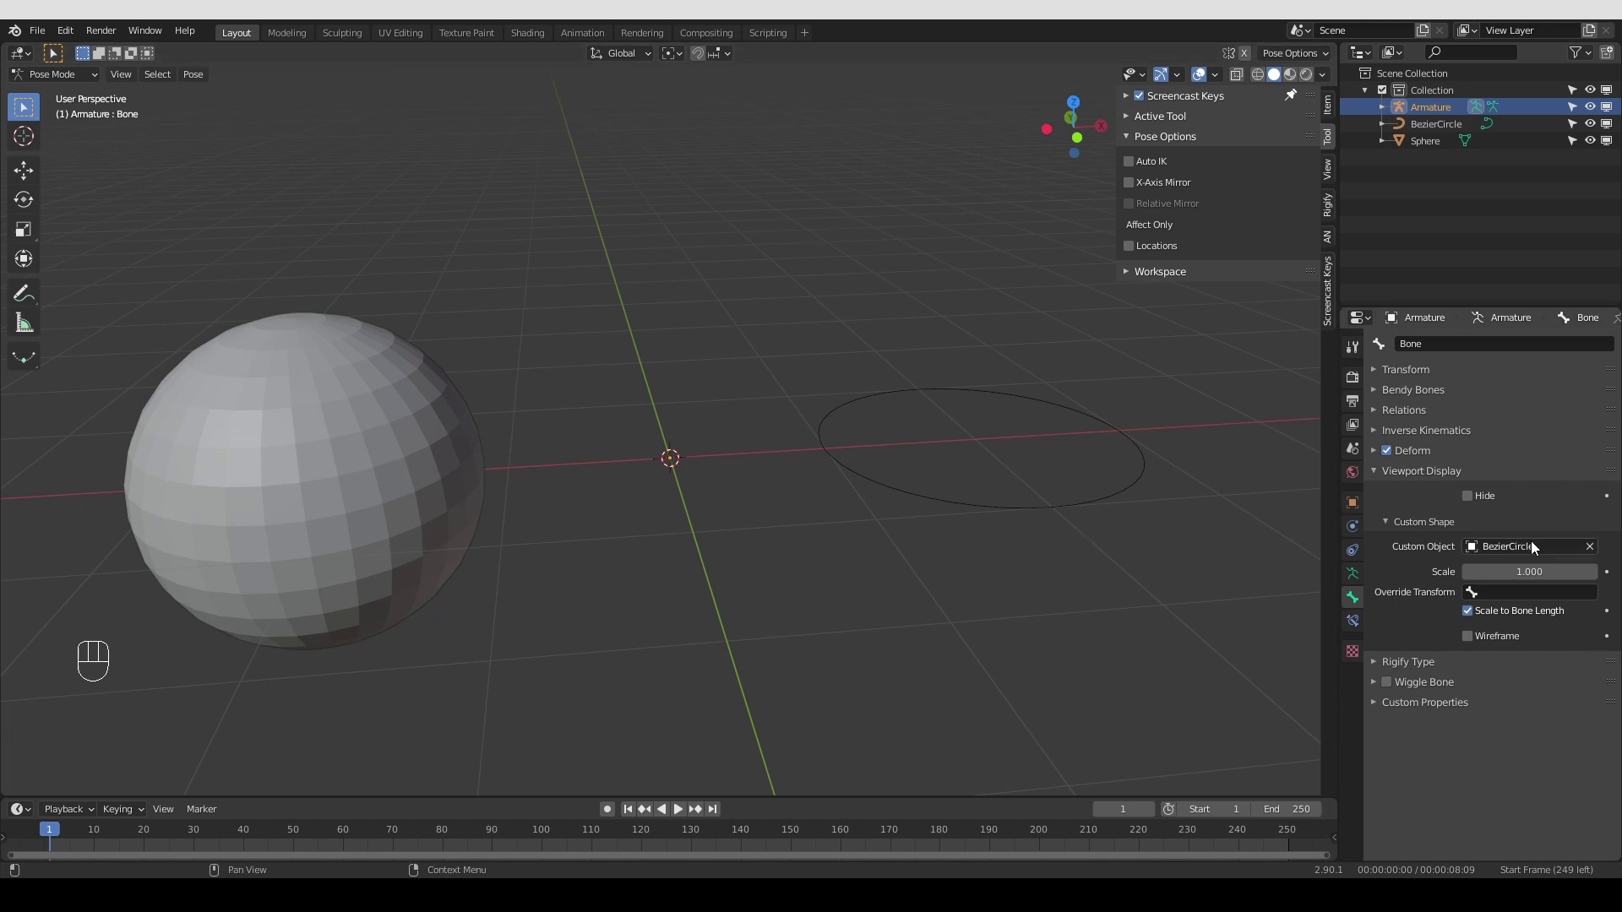
Assign the Sphere as the bone's Custom Object so the bone displays as a sphere
left_click(1535, 546)
left_click(763, 570)
left_click(704, 369)
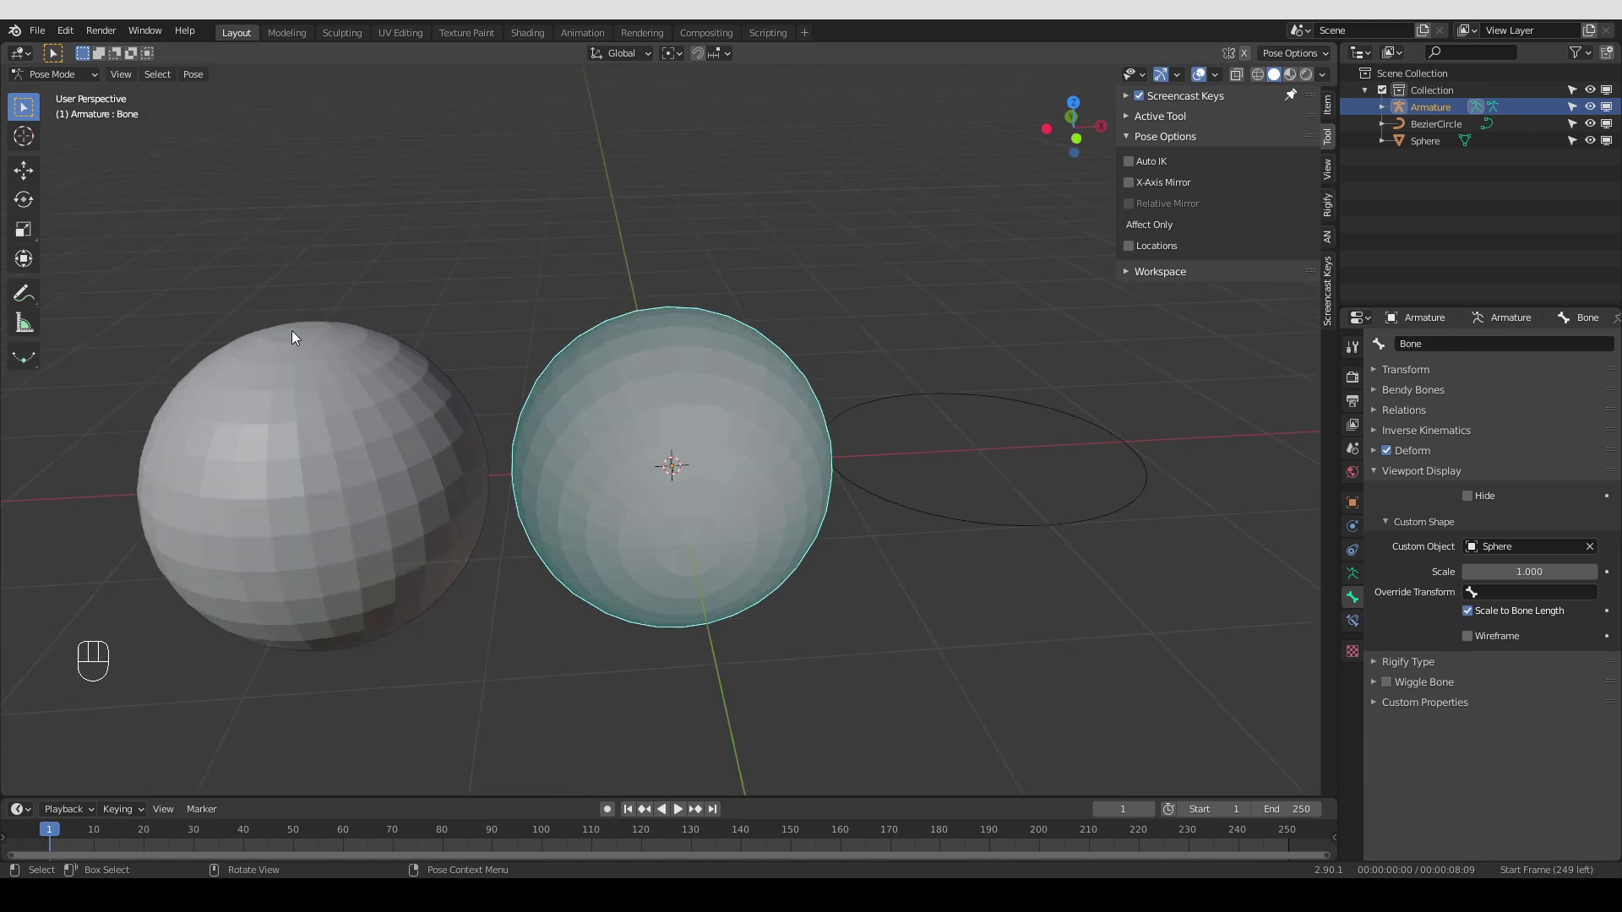
Enlarge the bone's custom shape scale to 1.1 and inspect it in the viewport
key("d")
key("d")
key("d")
left_click_drag(303, 340, 299, 329)
left_click(295, 295)
left_click(298, 309)
key("d")
left_click_drag(736, 604, 752, 568)
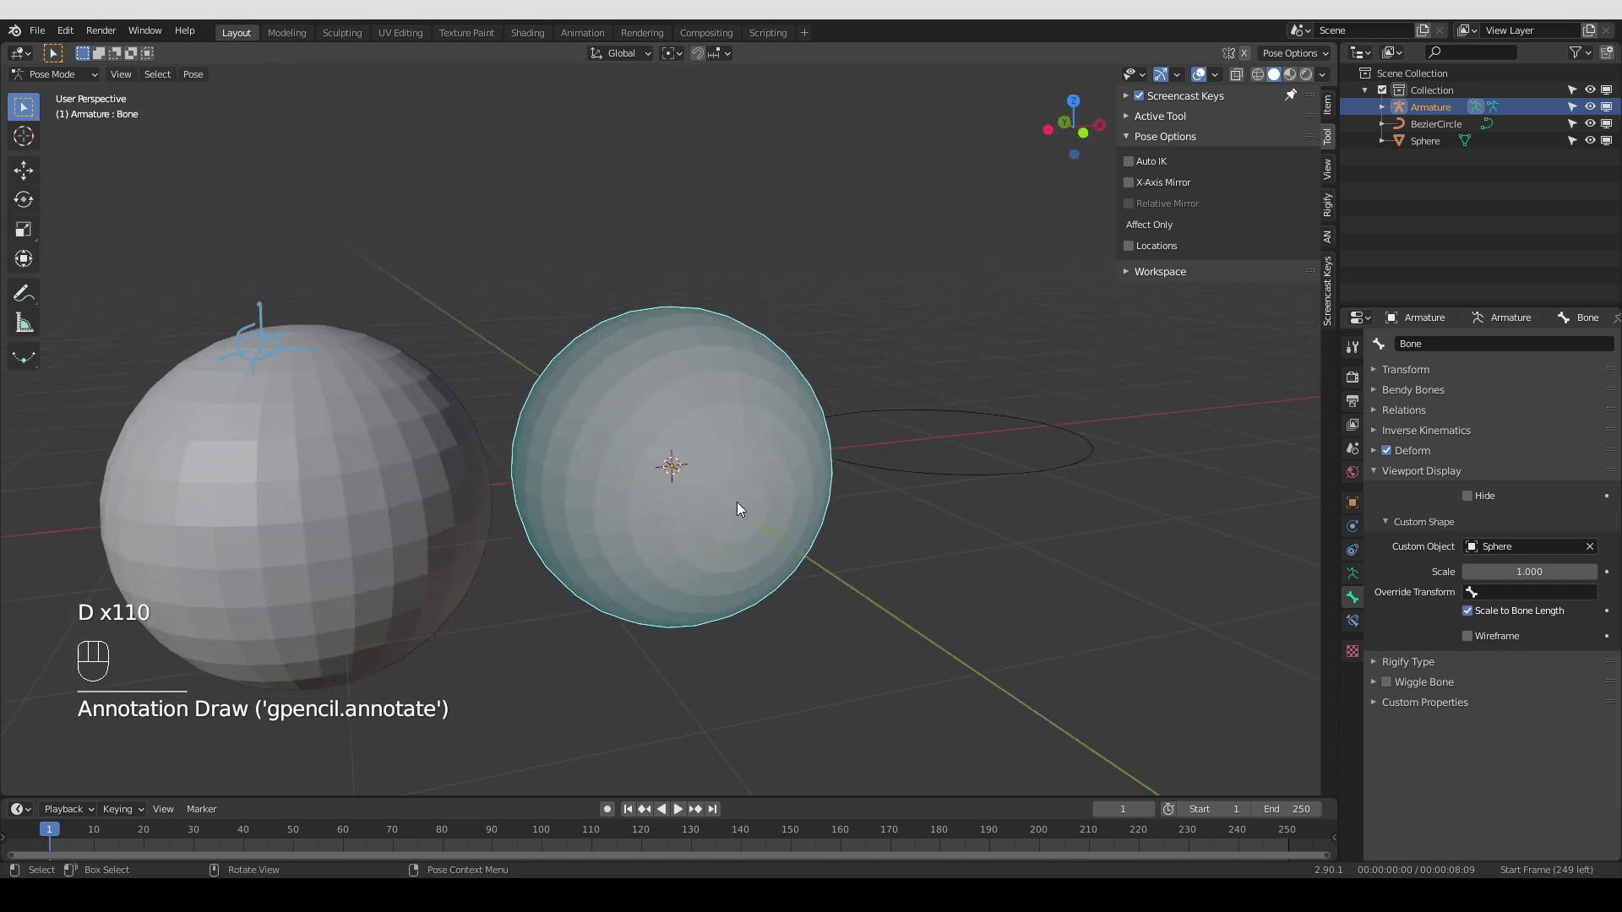
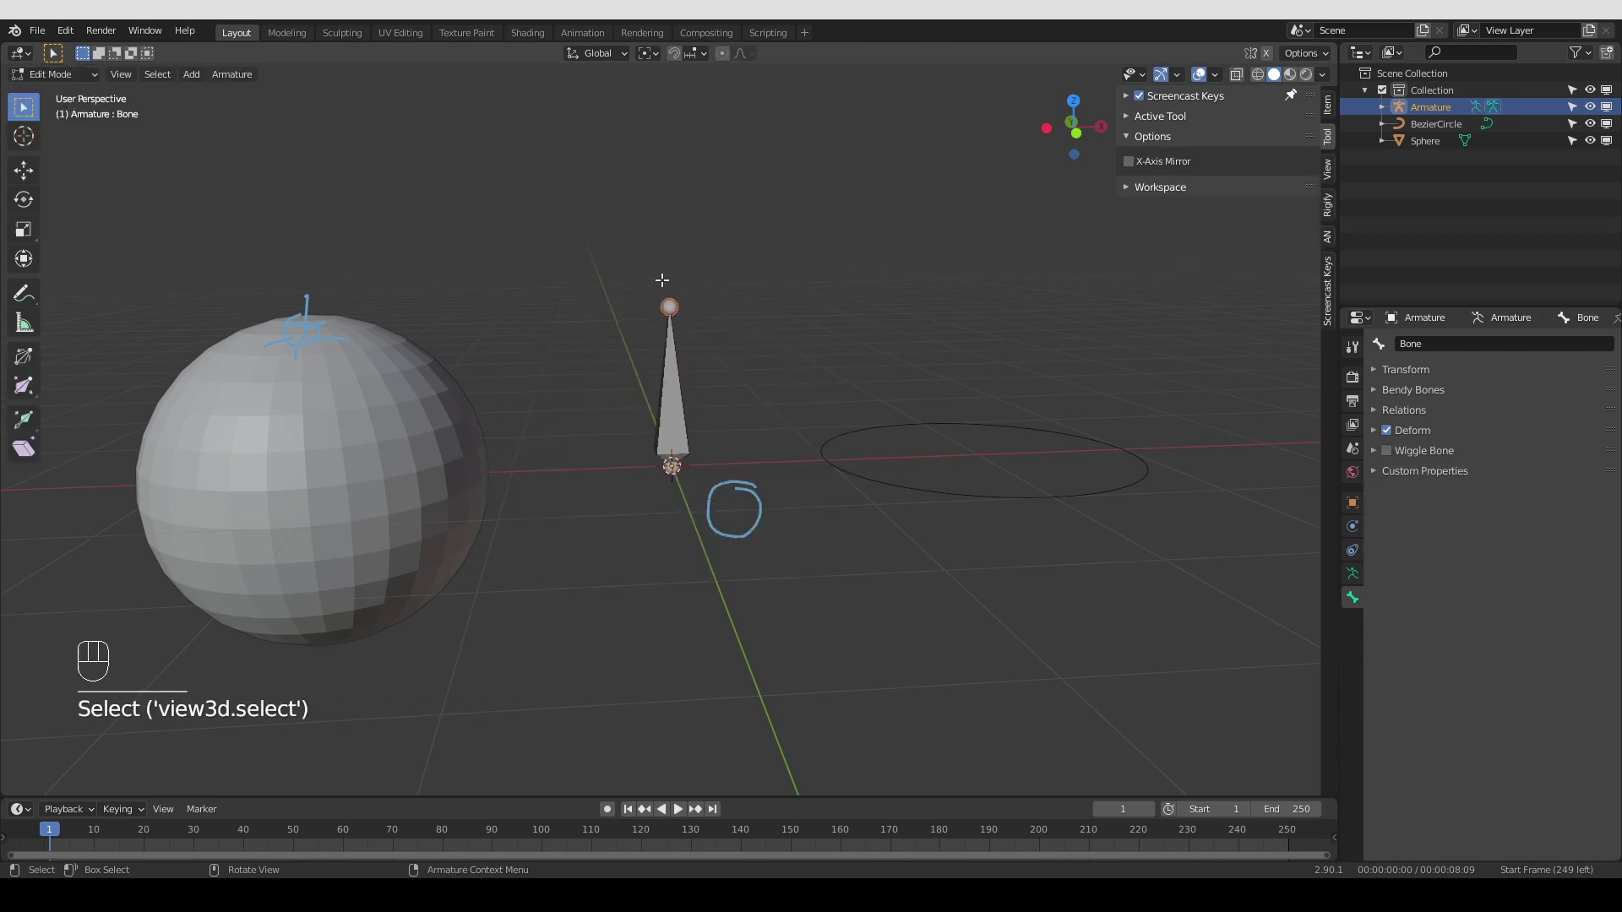
left_click_drag(654, 281, 686, 320)
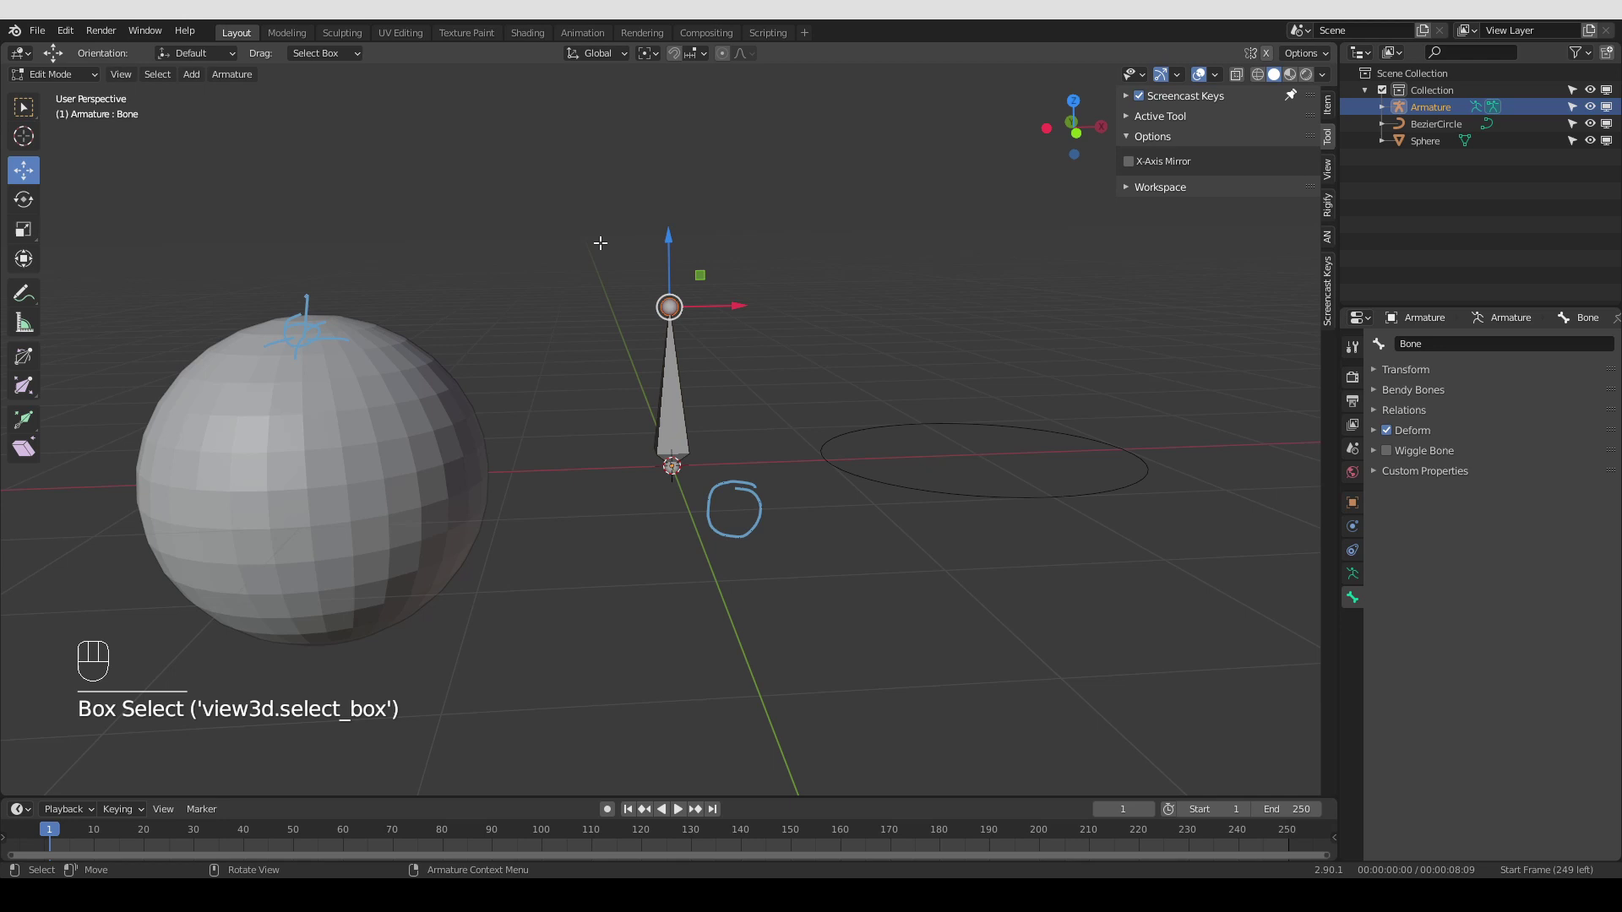
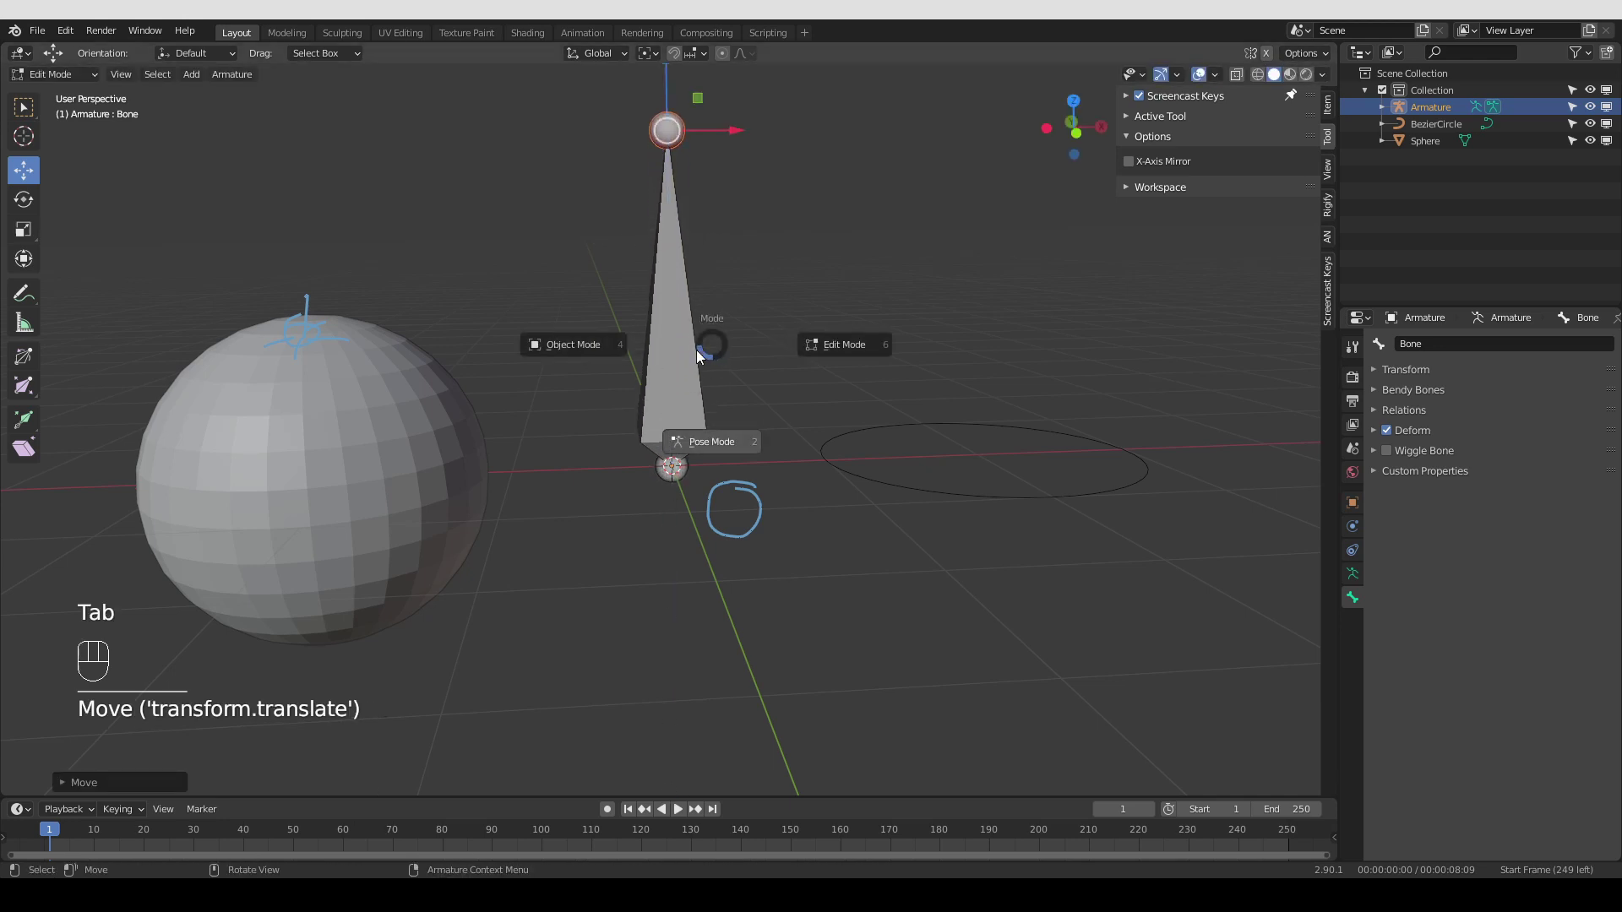
left_click_drag(85, 87, 71, 144)
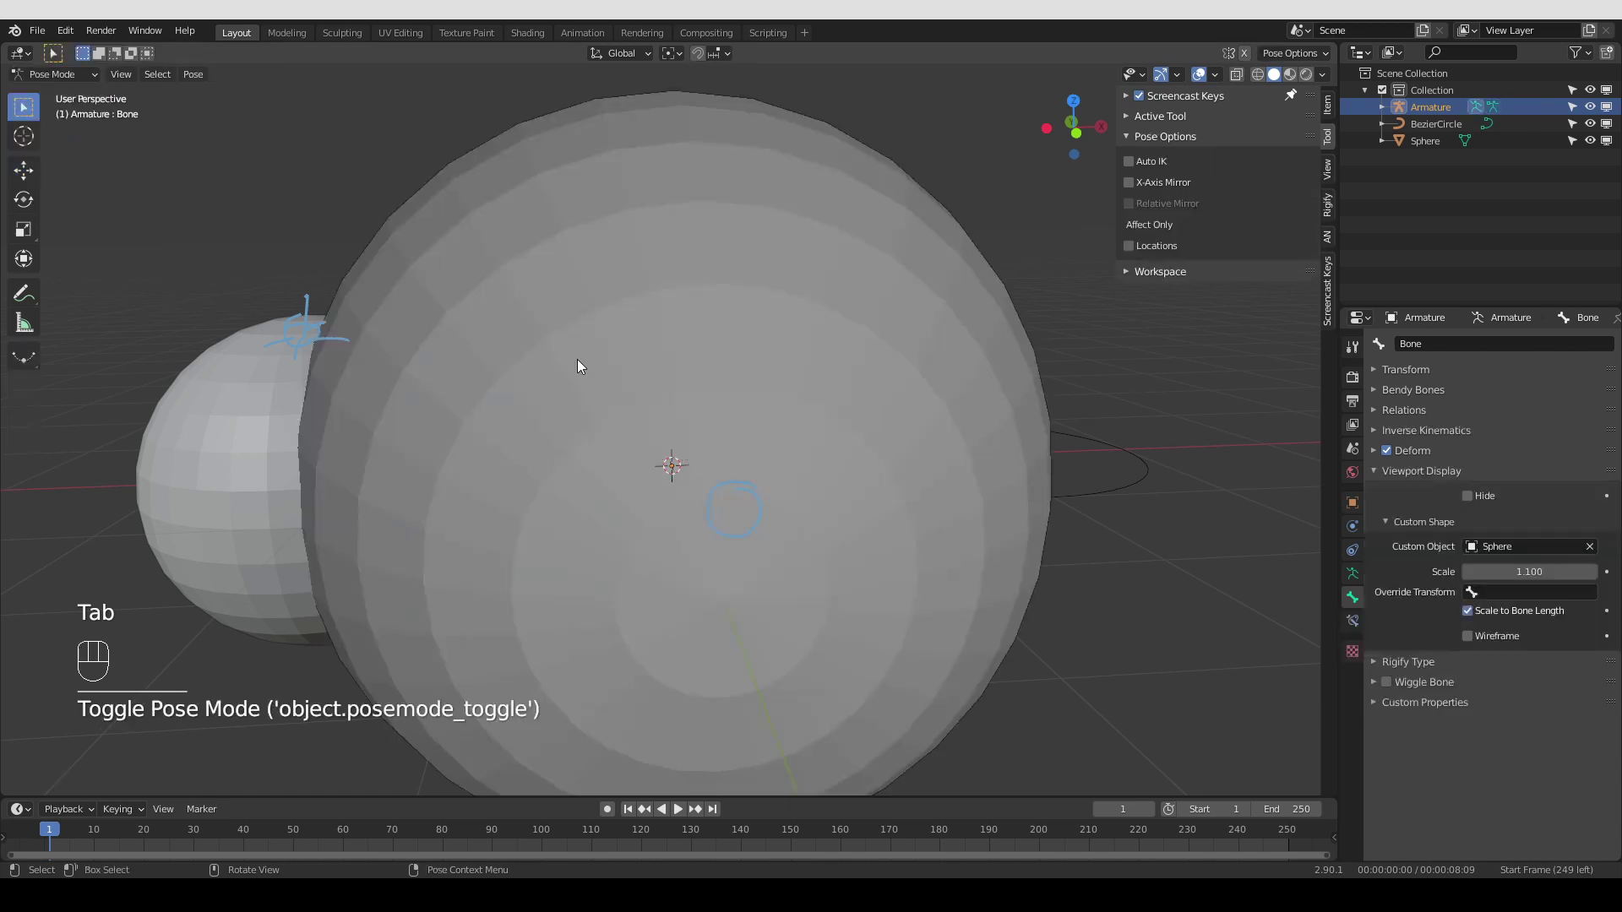
middle_click(843, 434)
middle_click(786, 445)
left_click(774, 422)
left_click(795, 375)
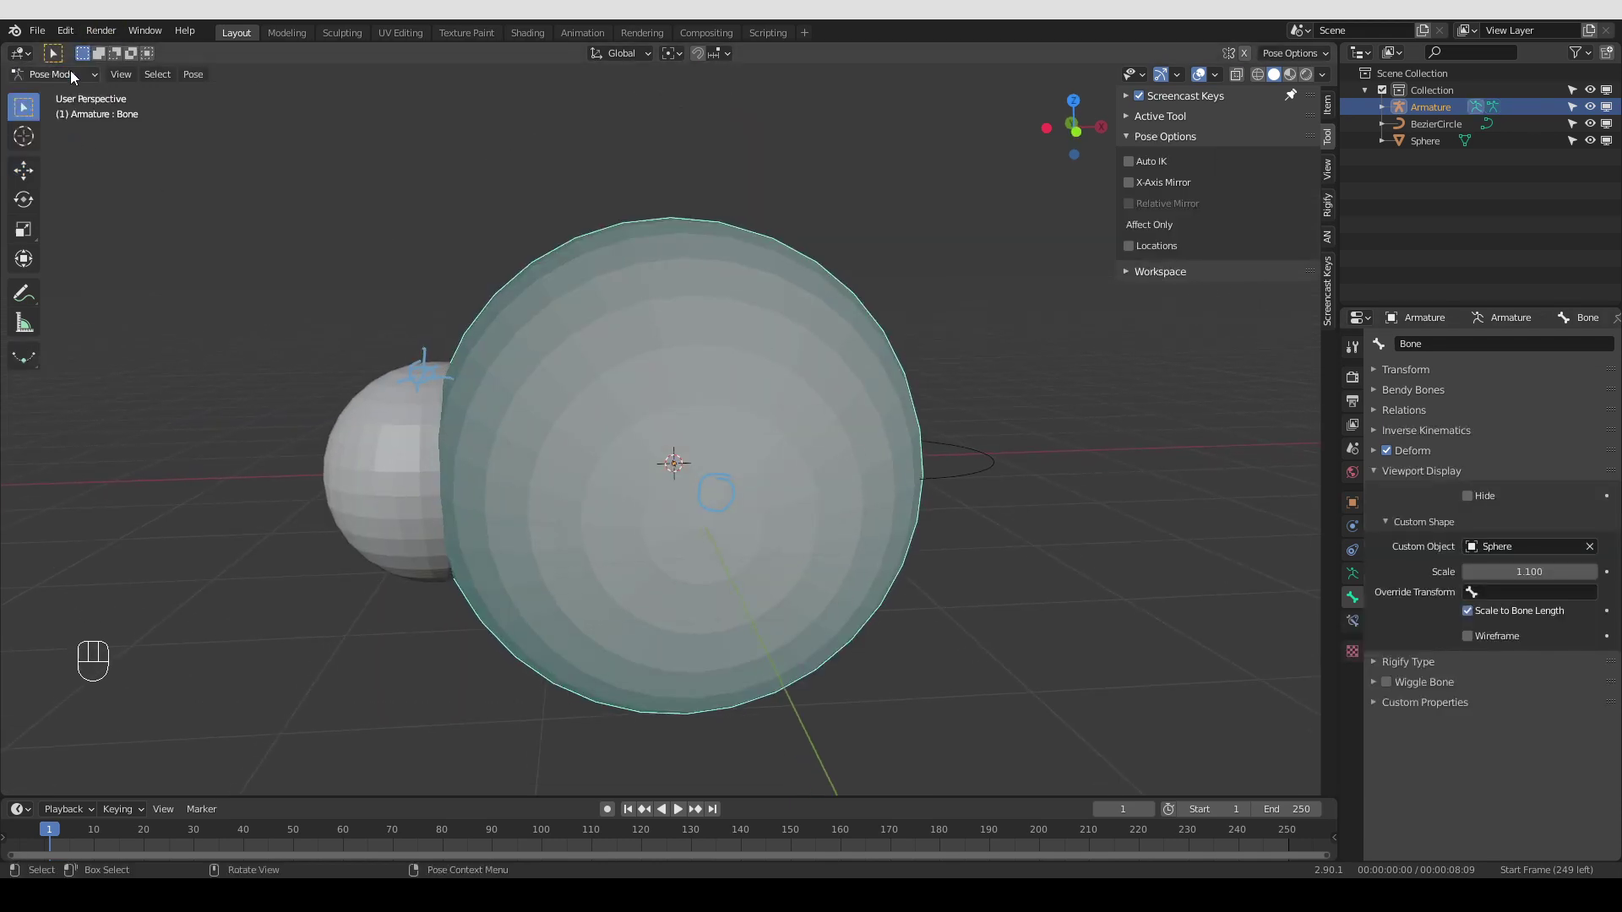
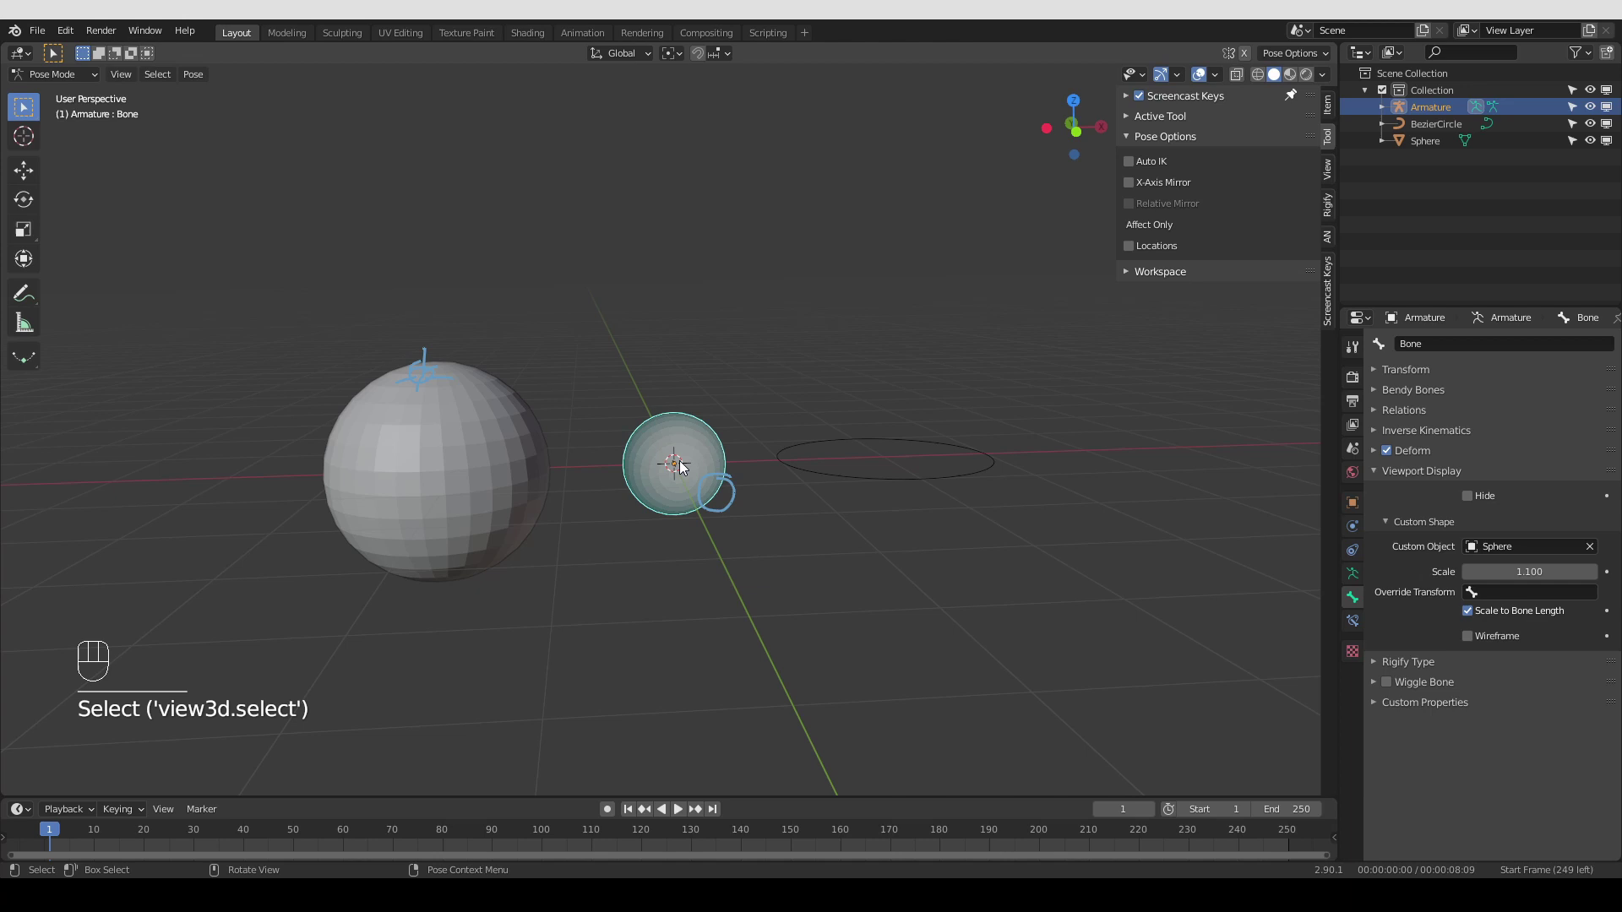
From front view, lengthen the bone by extending its tip in Edit Mode, then return to posing
key("KP_1")
key("d")
key("d")
key("d")
left_click(586, 400)
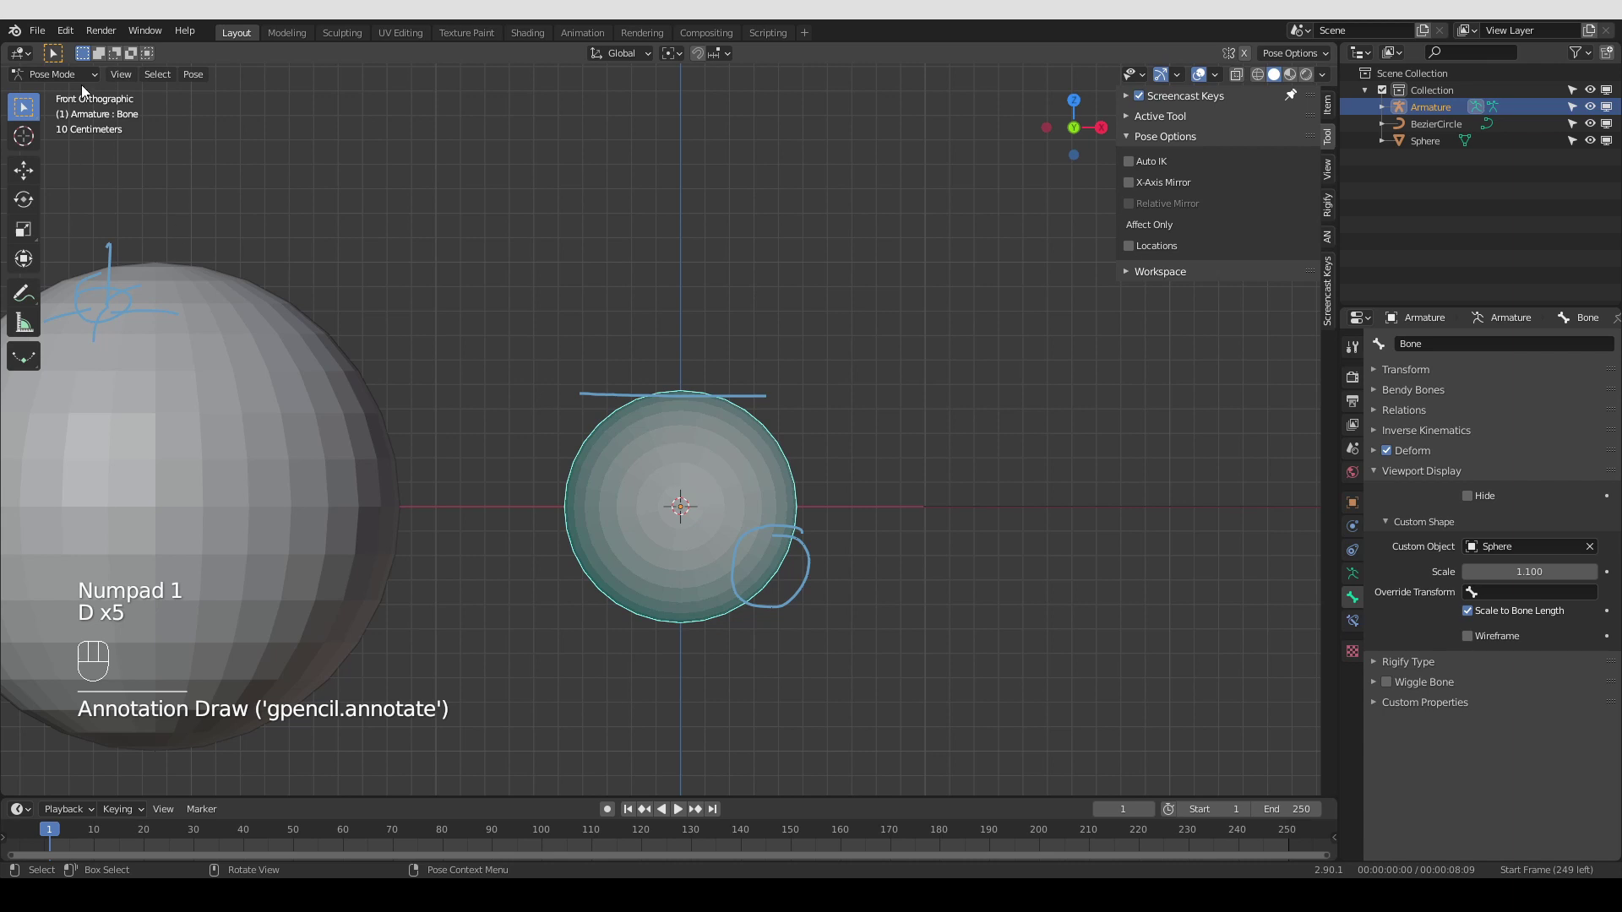
left_click_drag(74, 80, 78, 107)
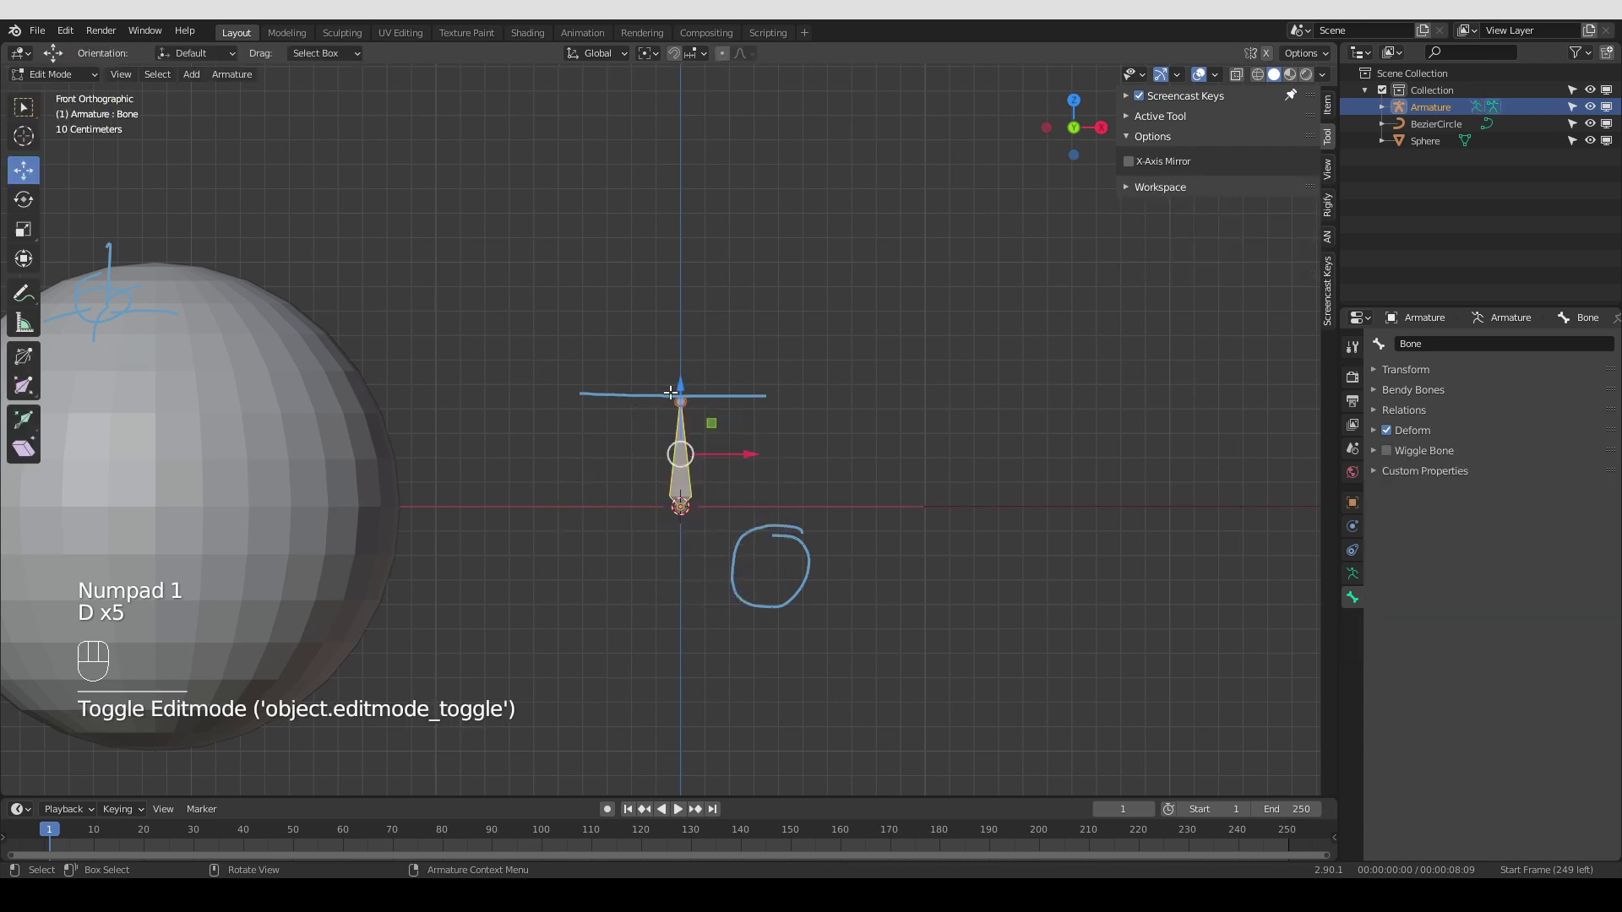
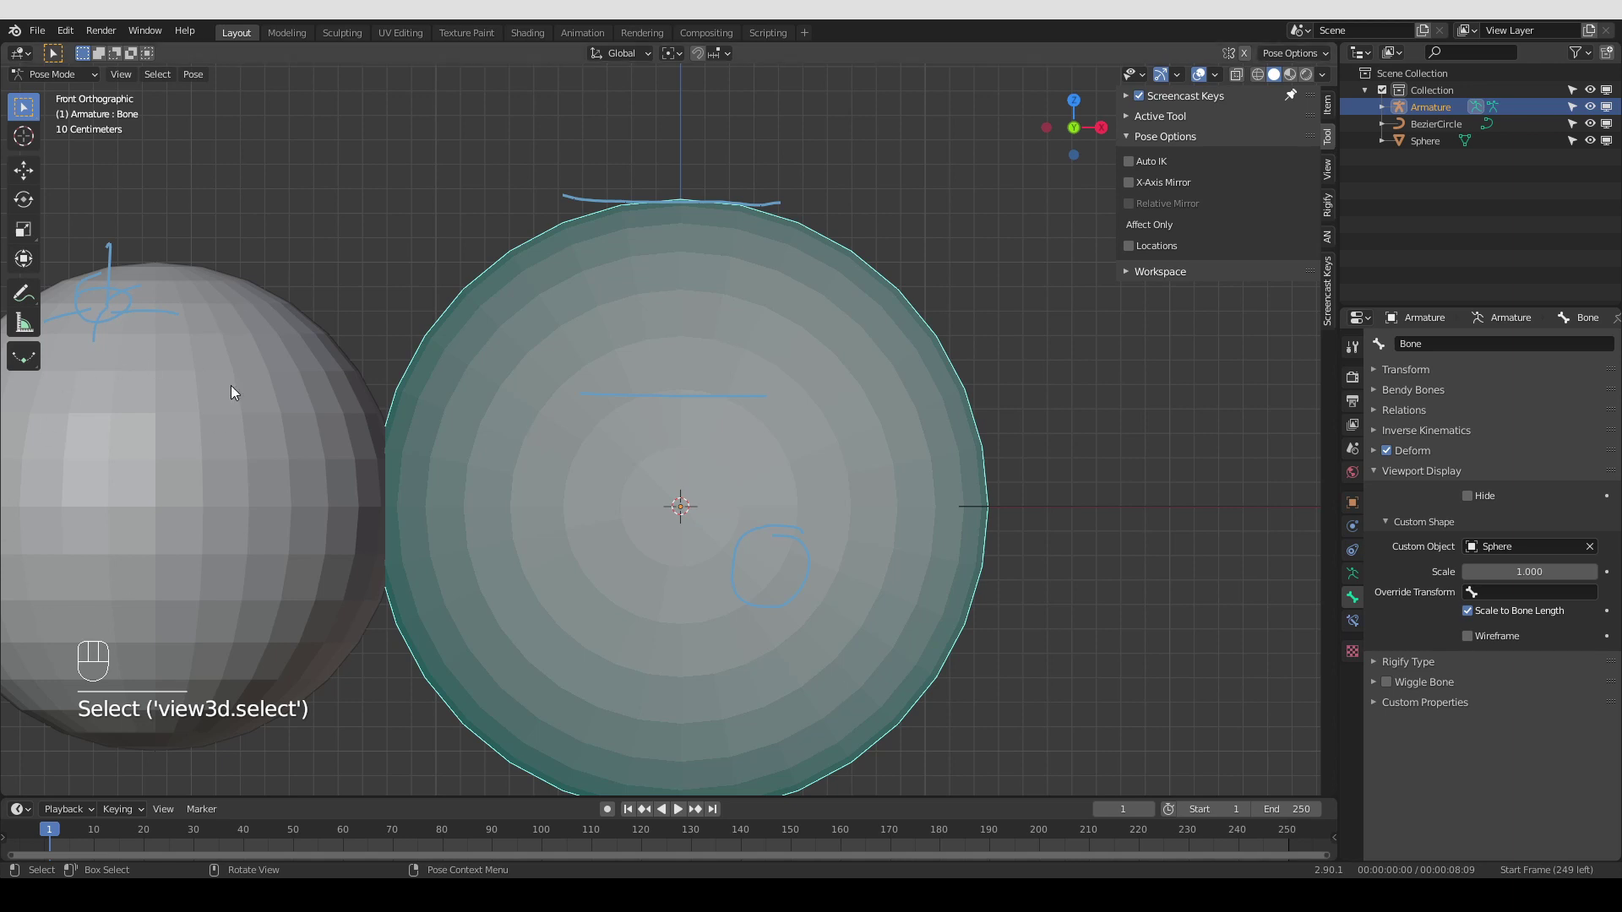
key("Tab")
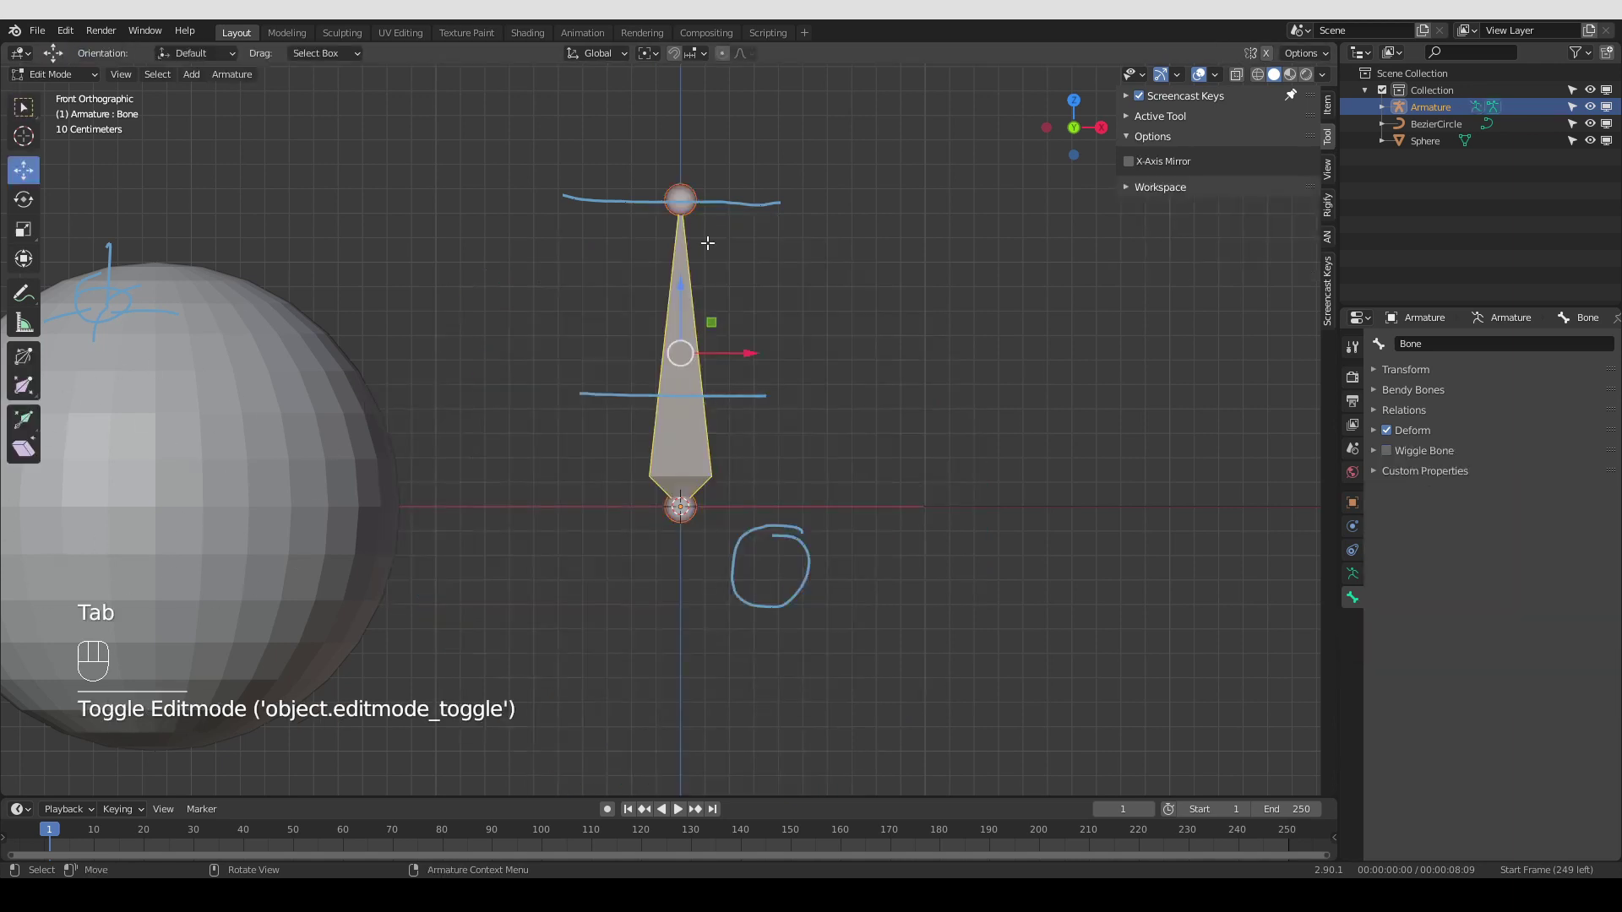
key("Tab")
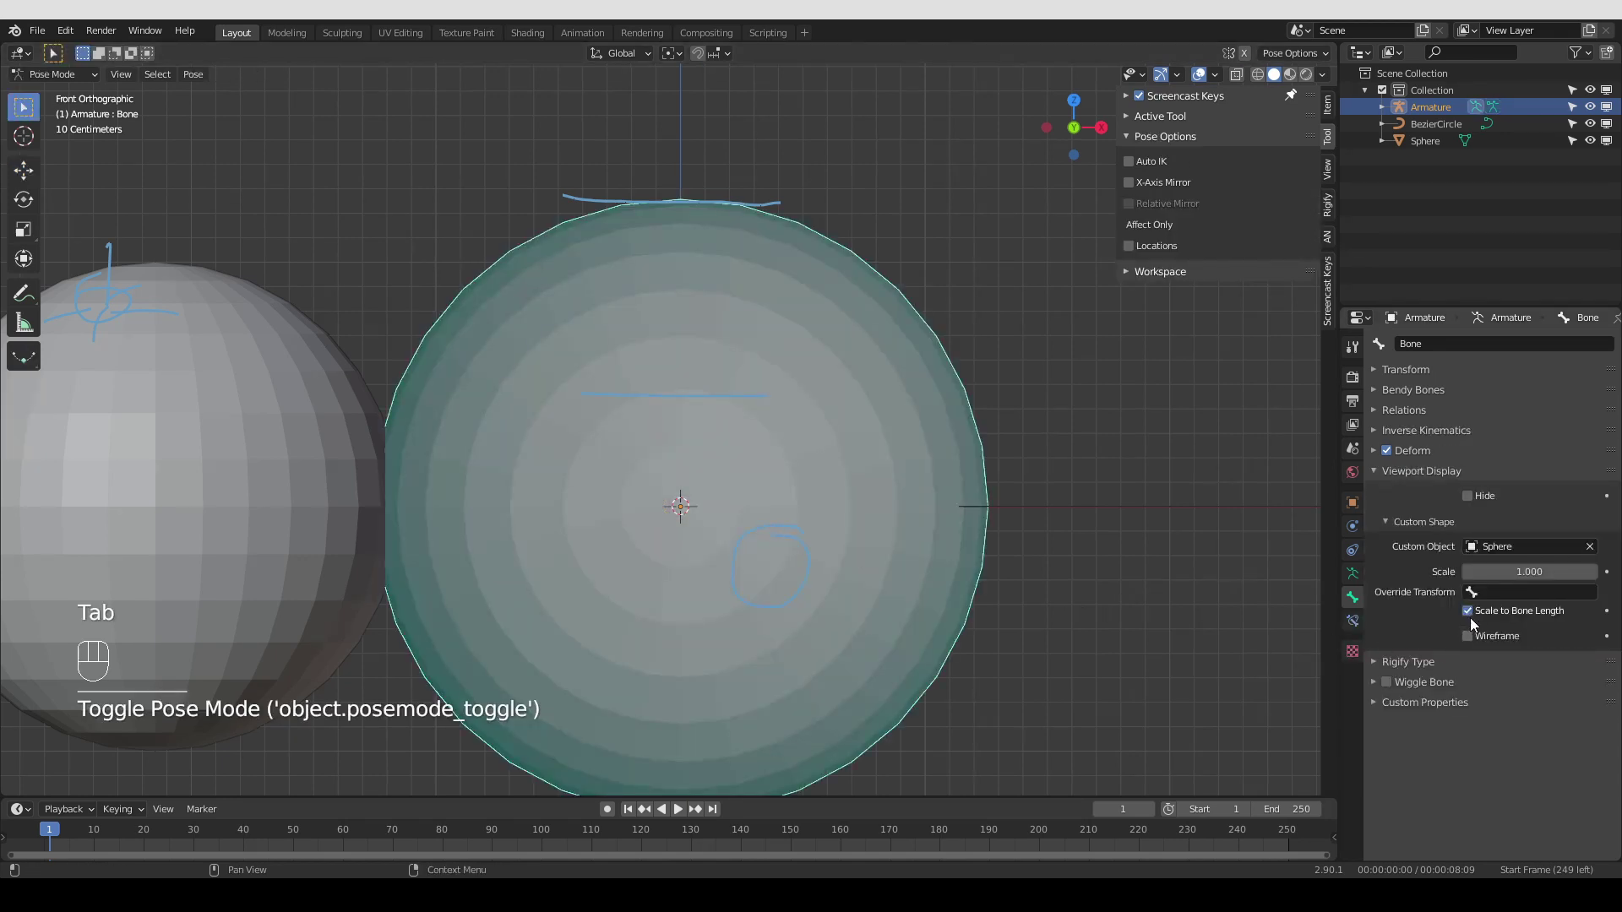
Reset the shape scale to 1.0 and turn off Scale to Bone Length so the sphere stays fixed size
left_click(1474, 618)
middle_click(603, 455)
middle_click(666, 484)
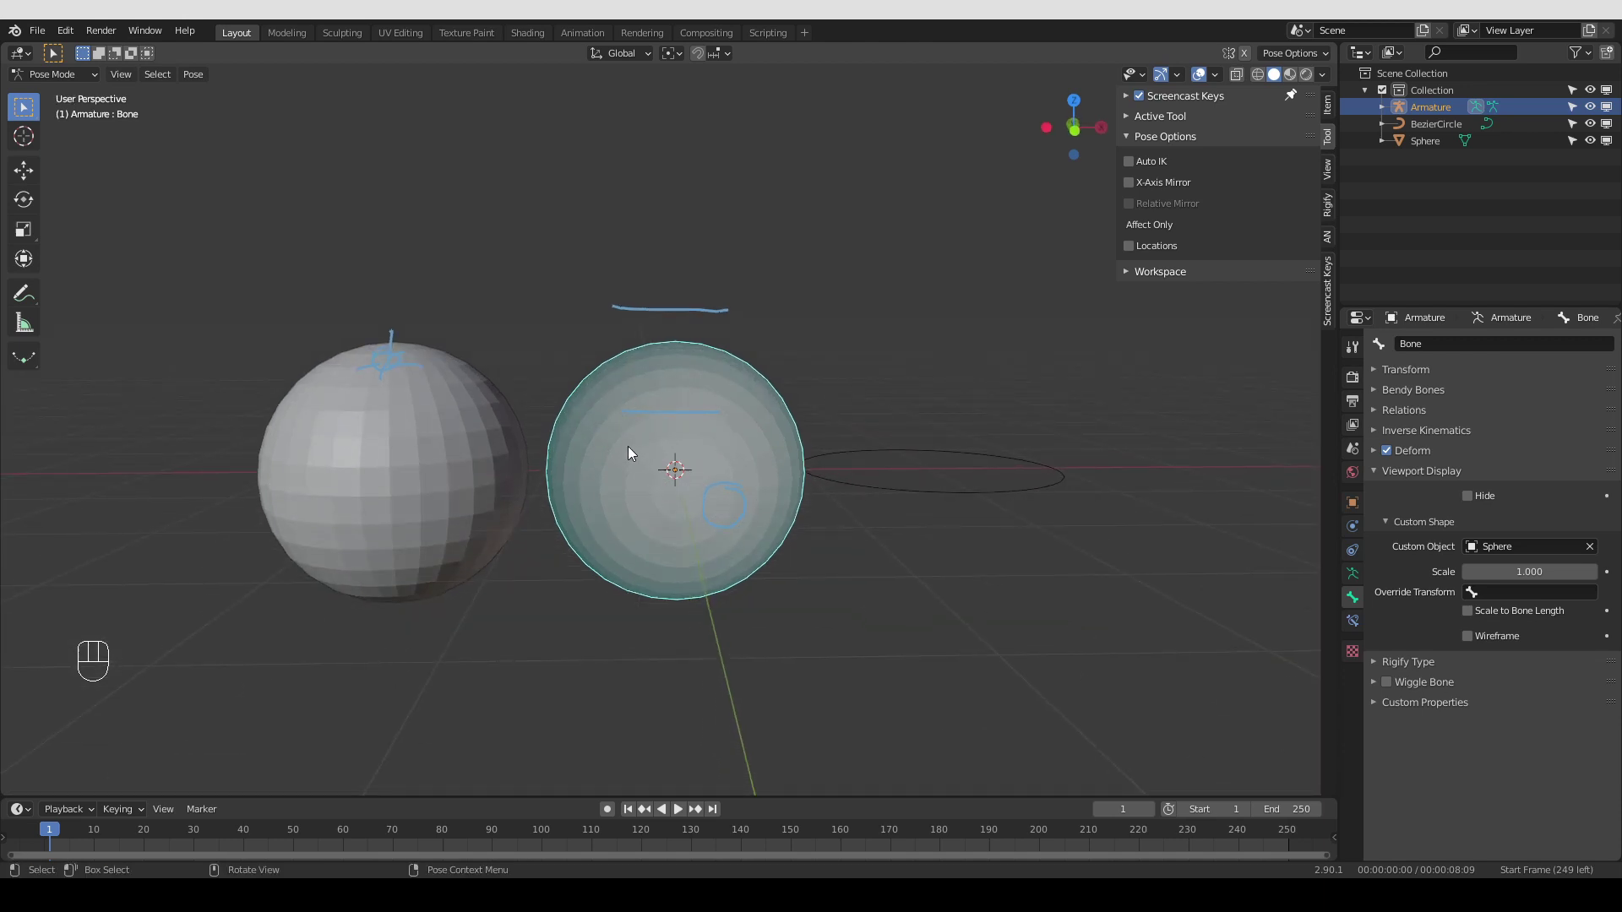
In Object Mode, select the Sphere and show its transform values beside the front view
key("KP_1")
key("Tab")
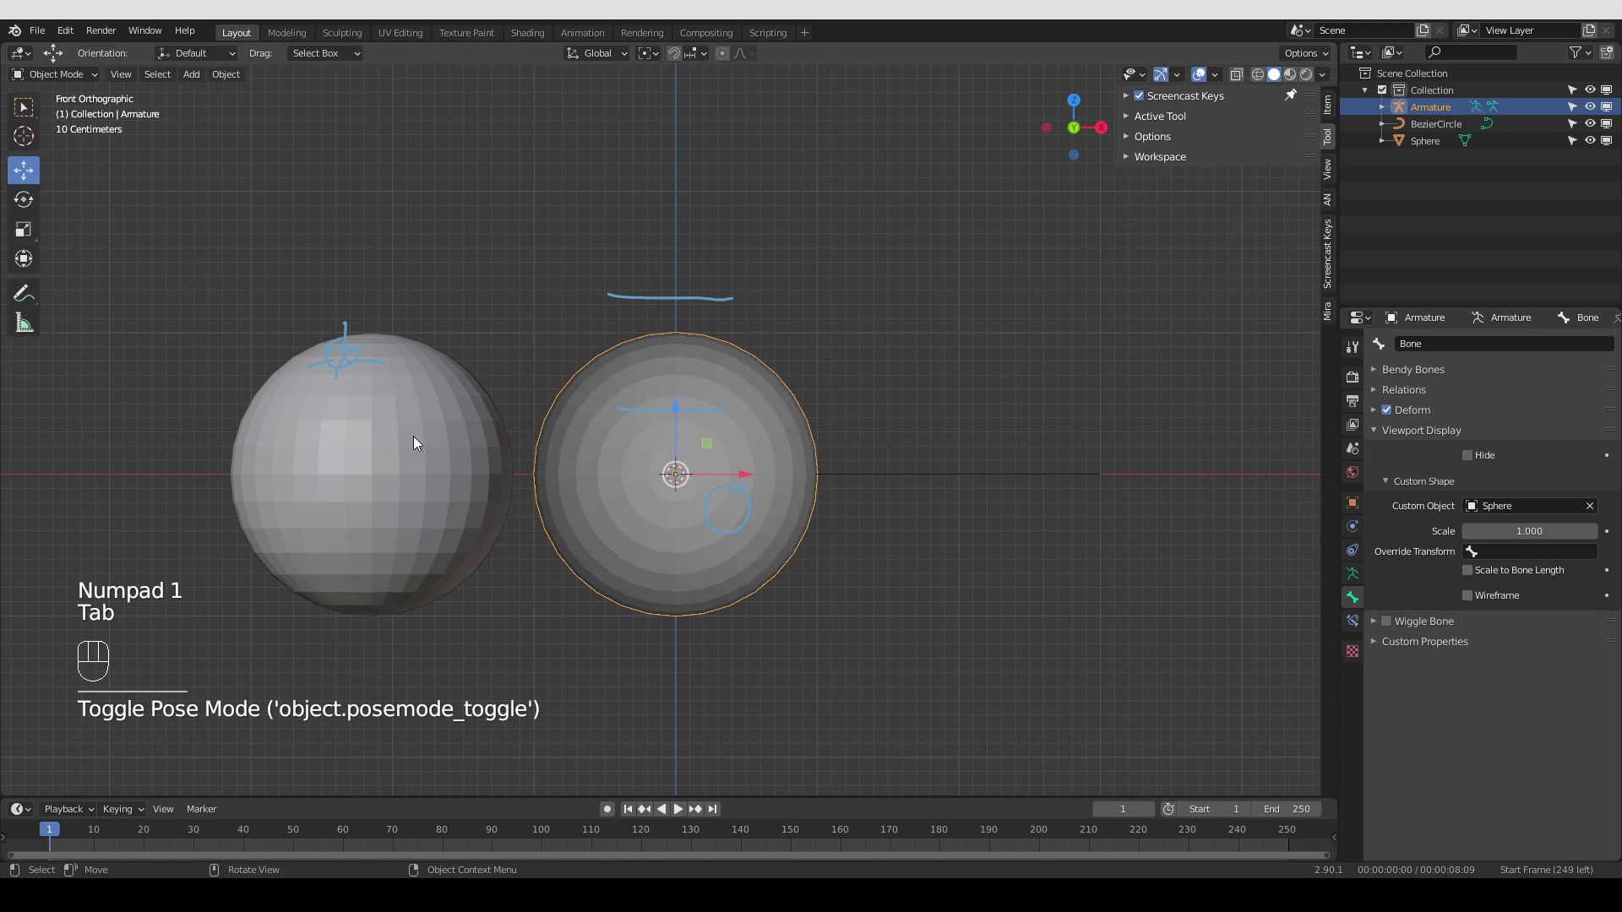
left_click(376, 403)
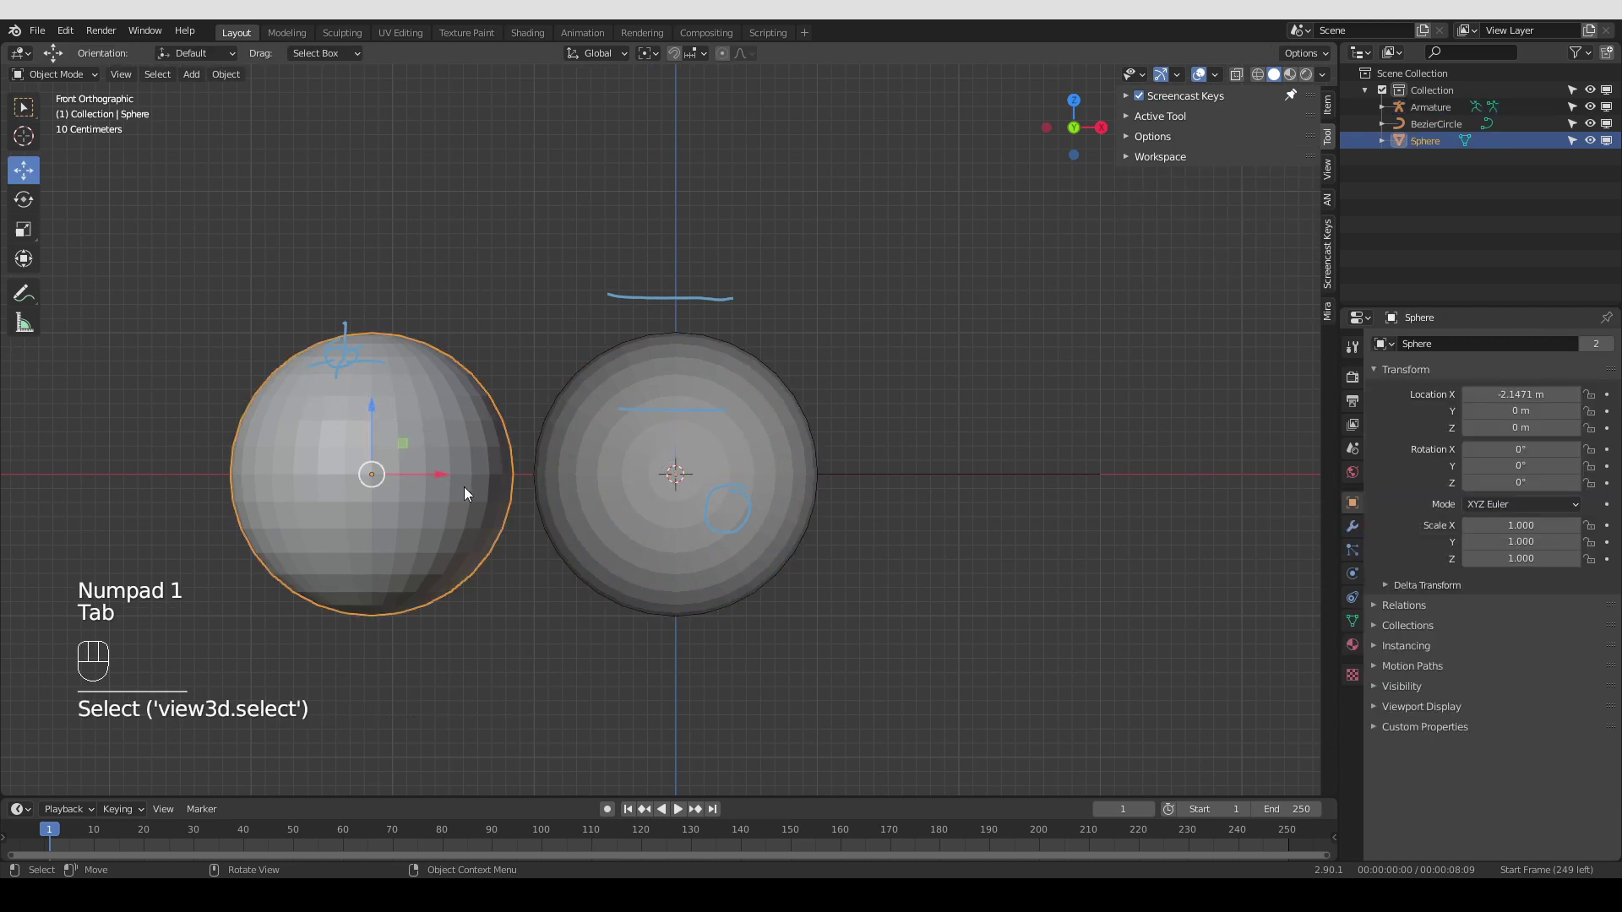
left_click(470, 500)
left_click_drag(599, 468, 661, 572)
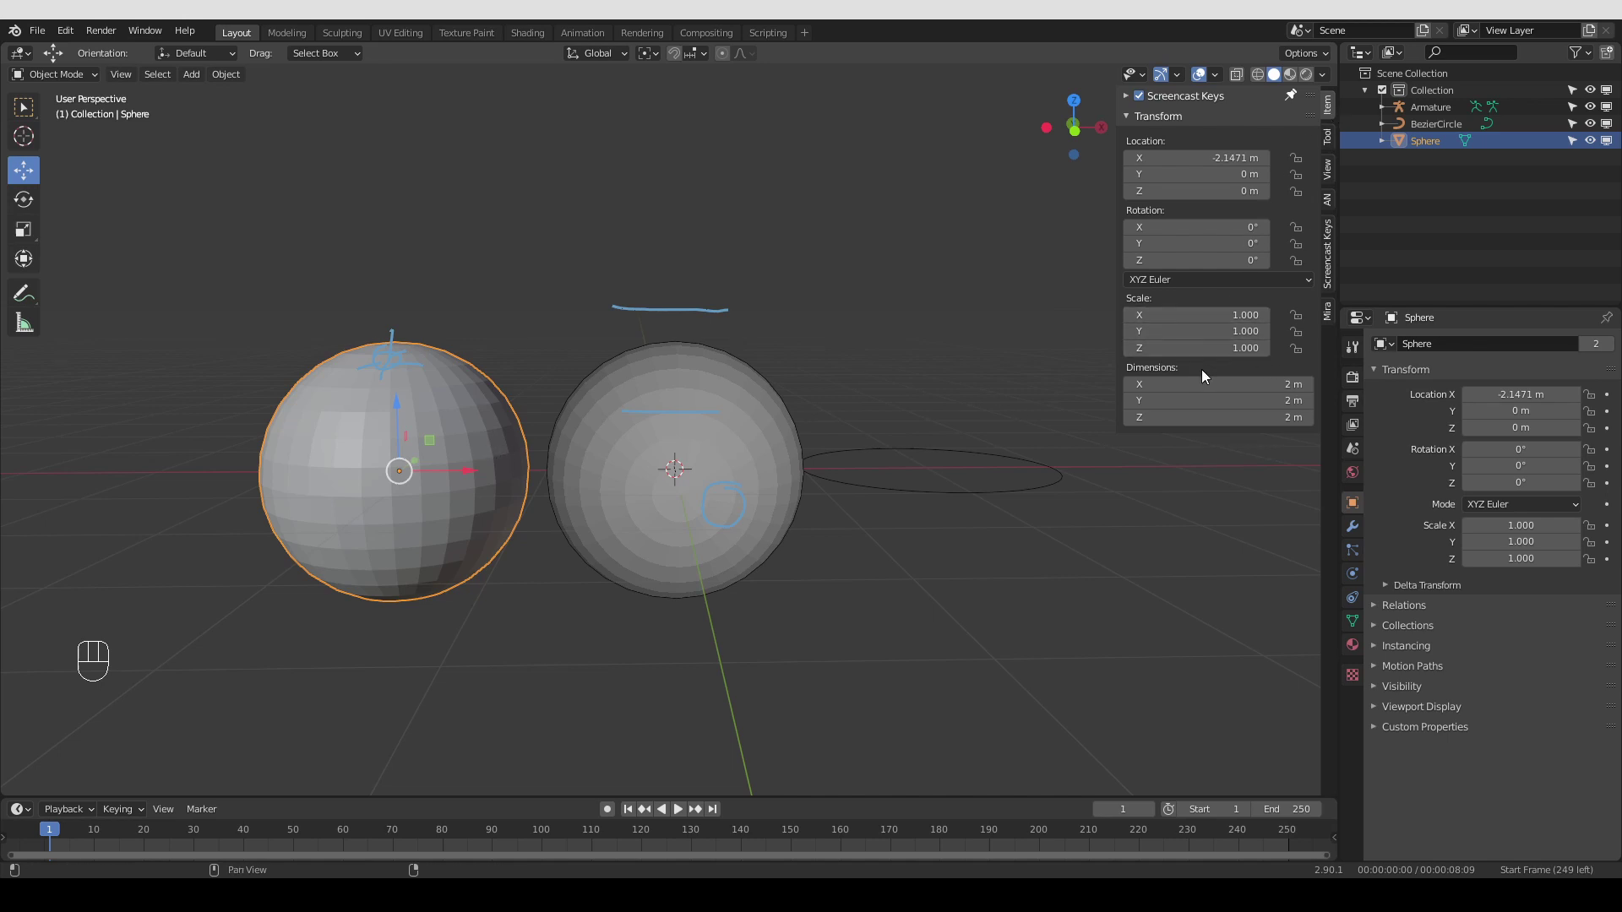
Scale the Sphere to 0.731 (about 1.46 m across) and apply its scale so it reads 1.000
key("s")
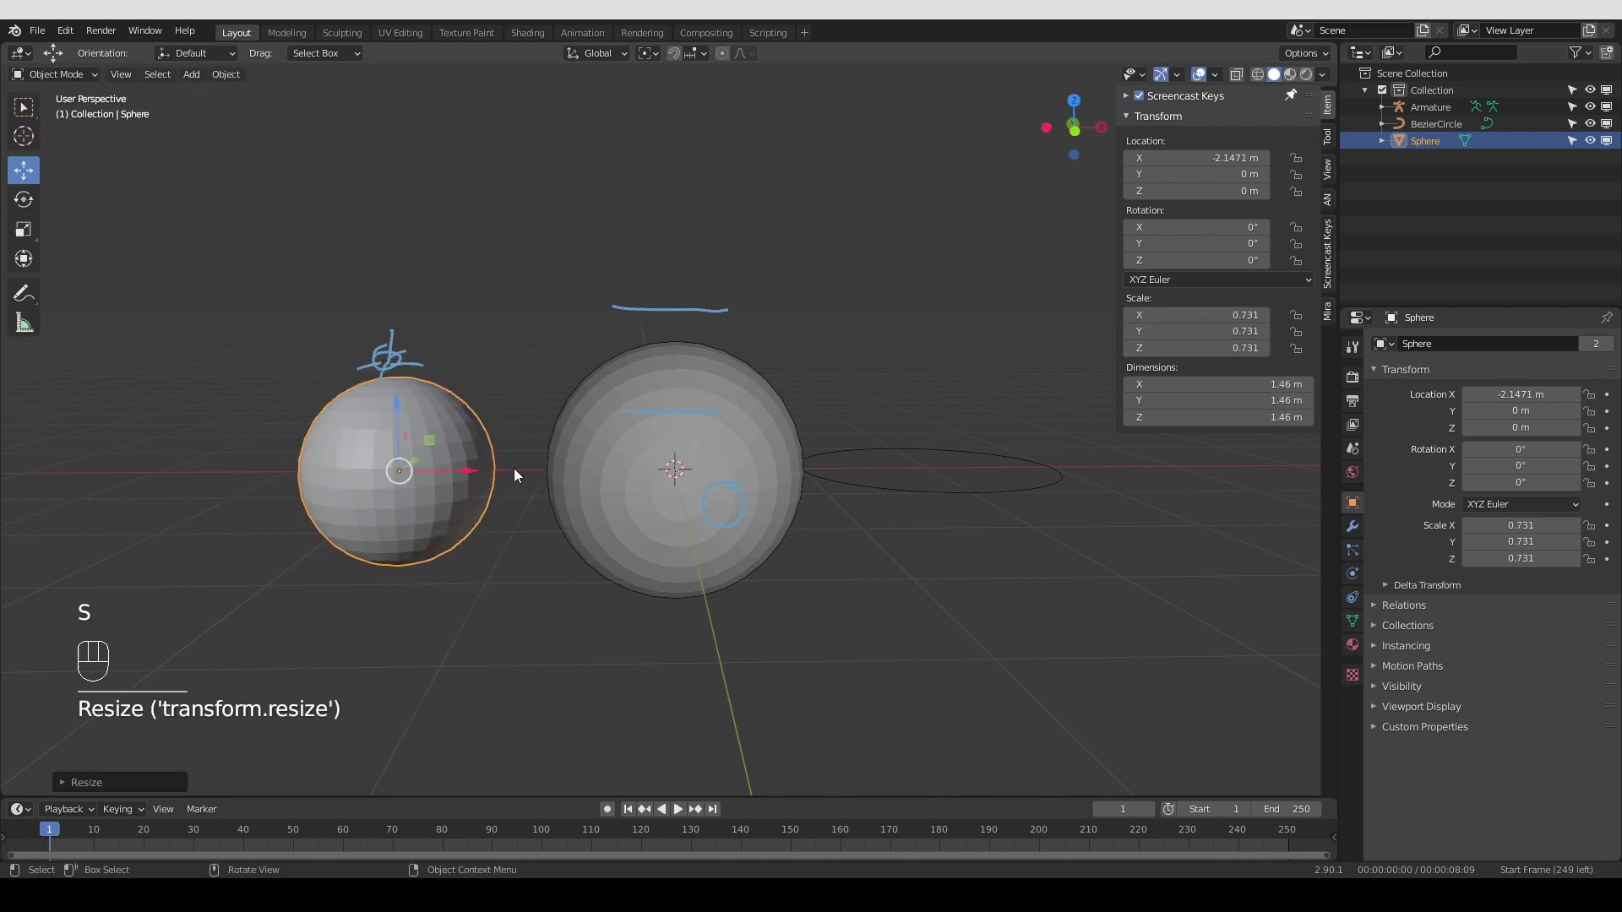
key("ctrl+a")
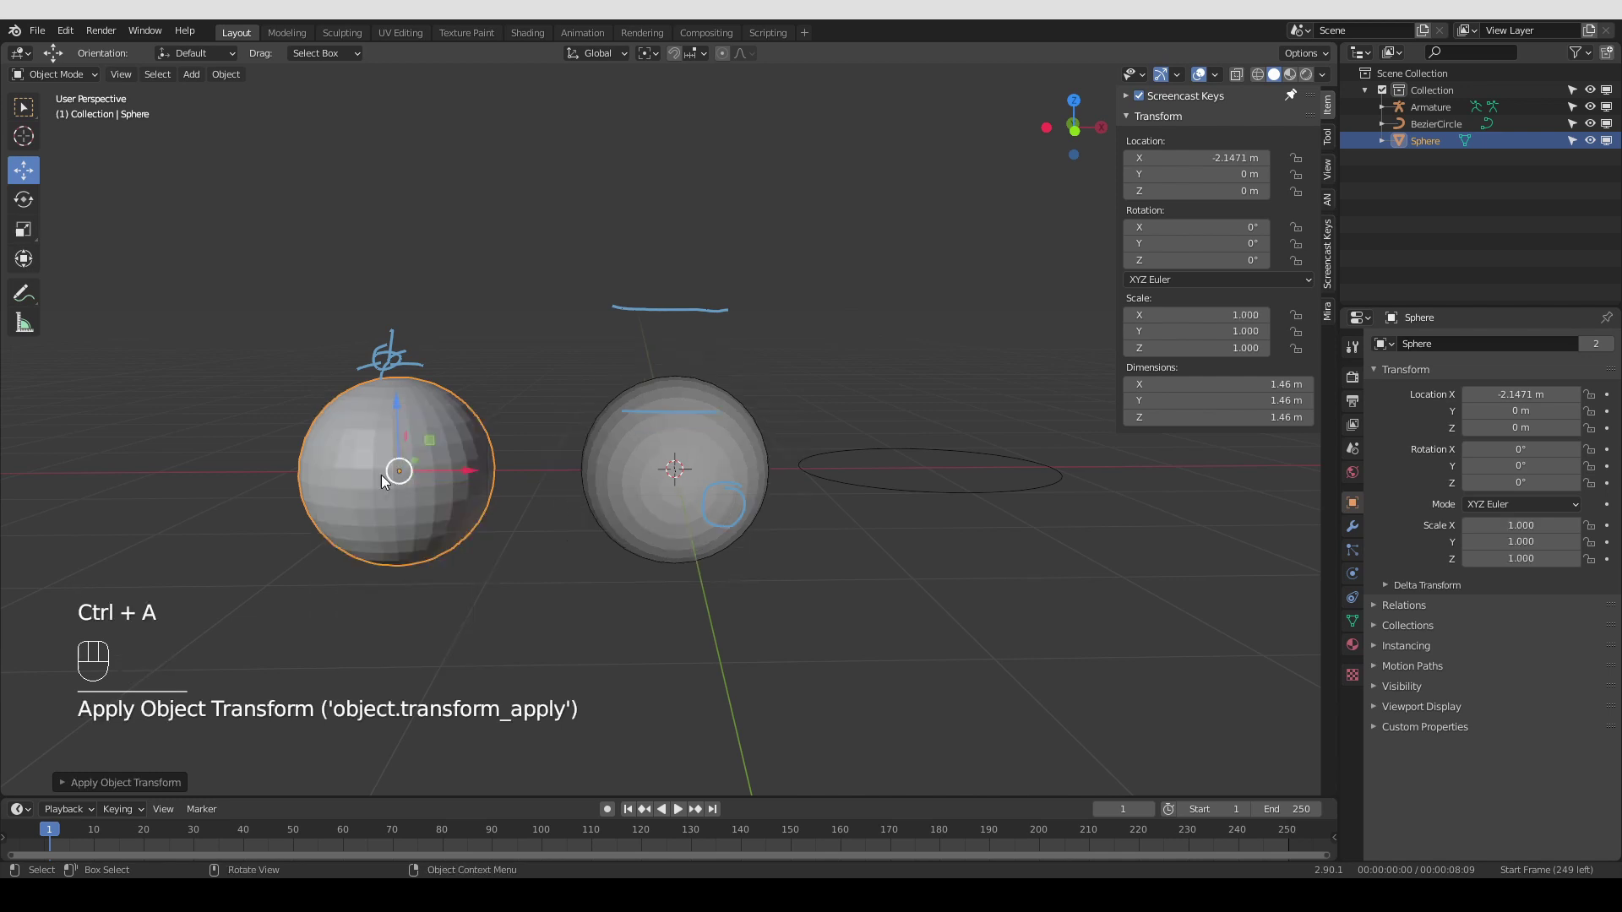
left_click(720, 474)
Preview the bone's custom shape as Wireframe in Pose Mode, then turn wireframe back off
key("Tab")
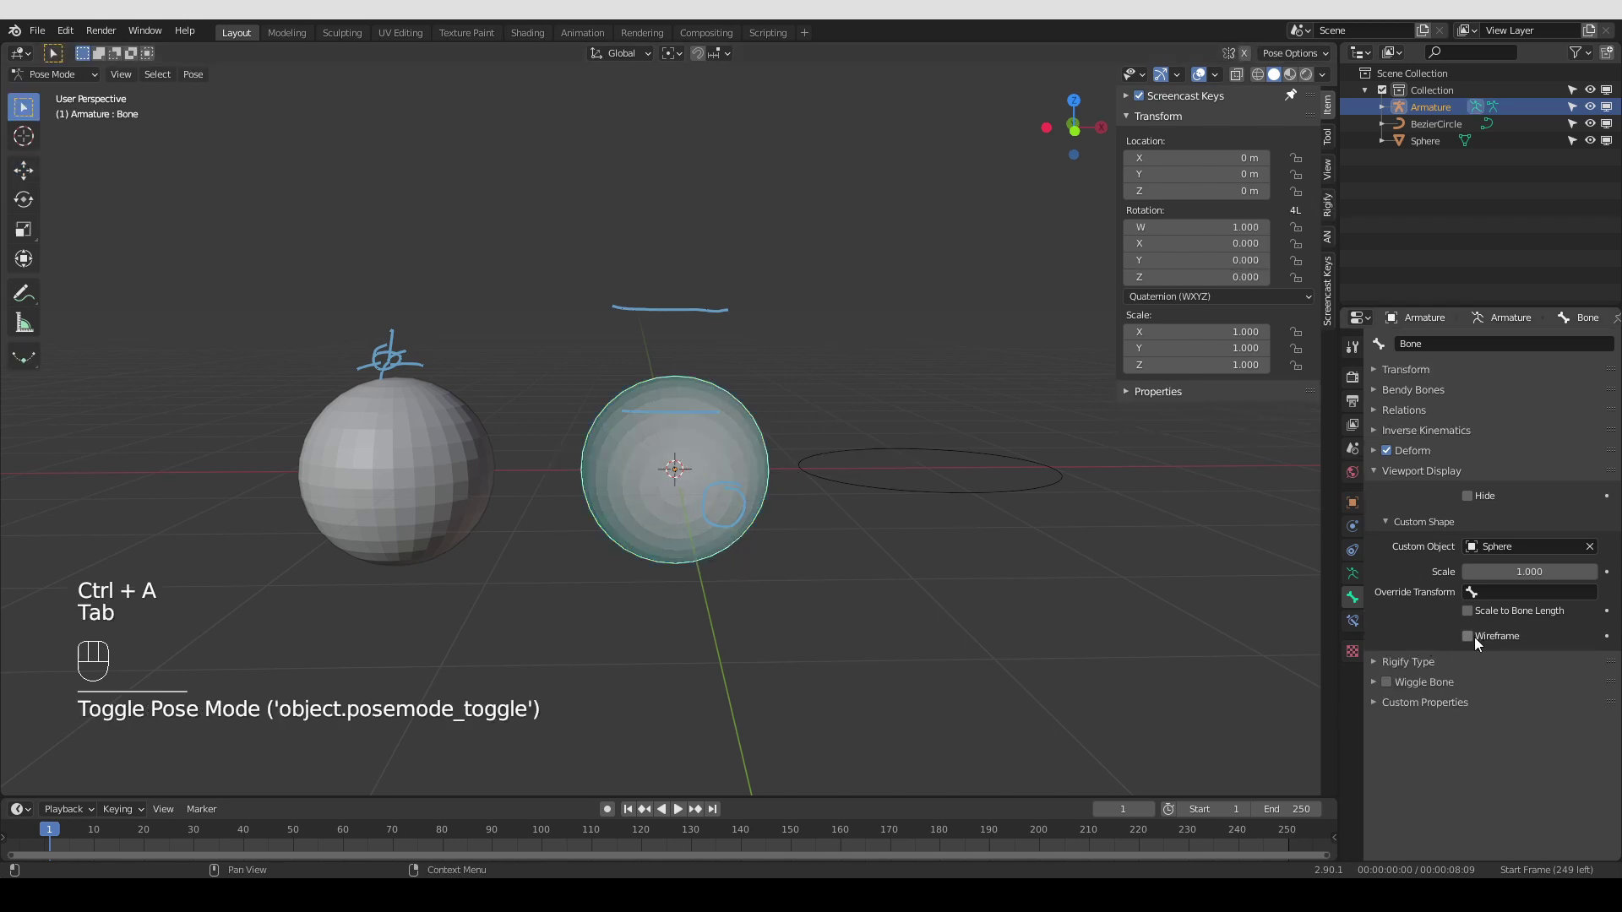
left_click(1475, 643)
left_click(772, 515)
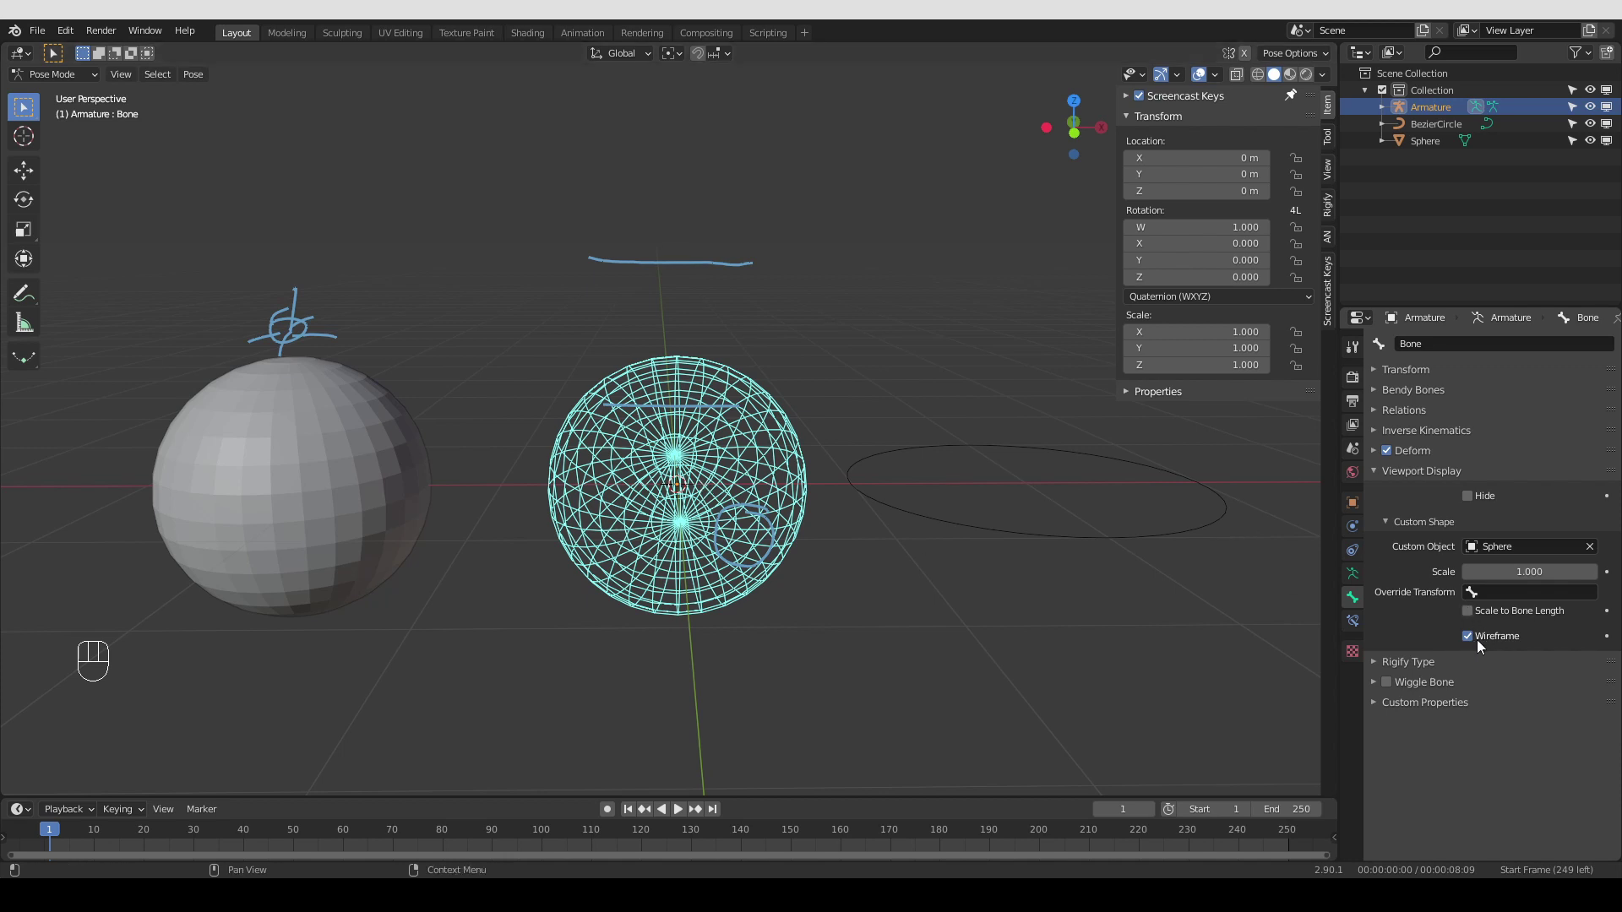
left_click(1478, 645)
middle_click(681, 522)
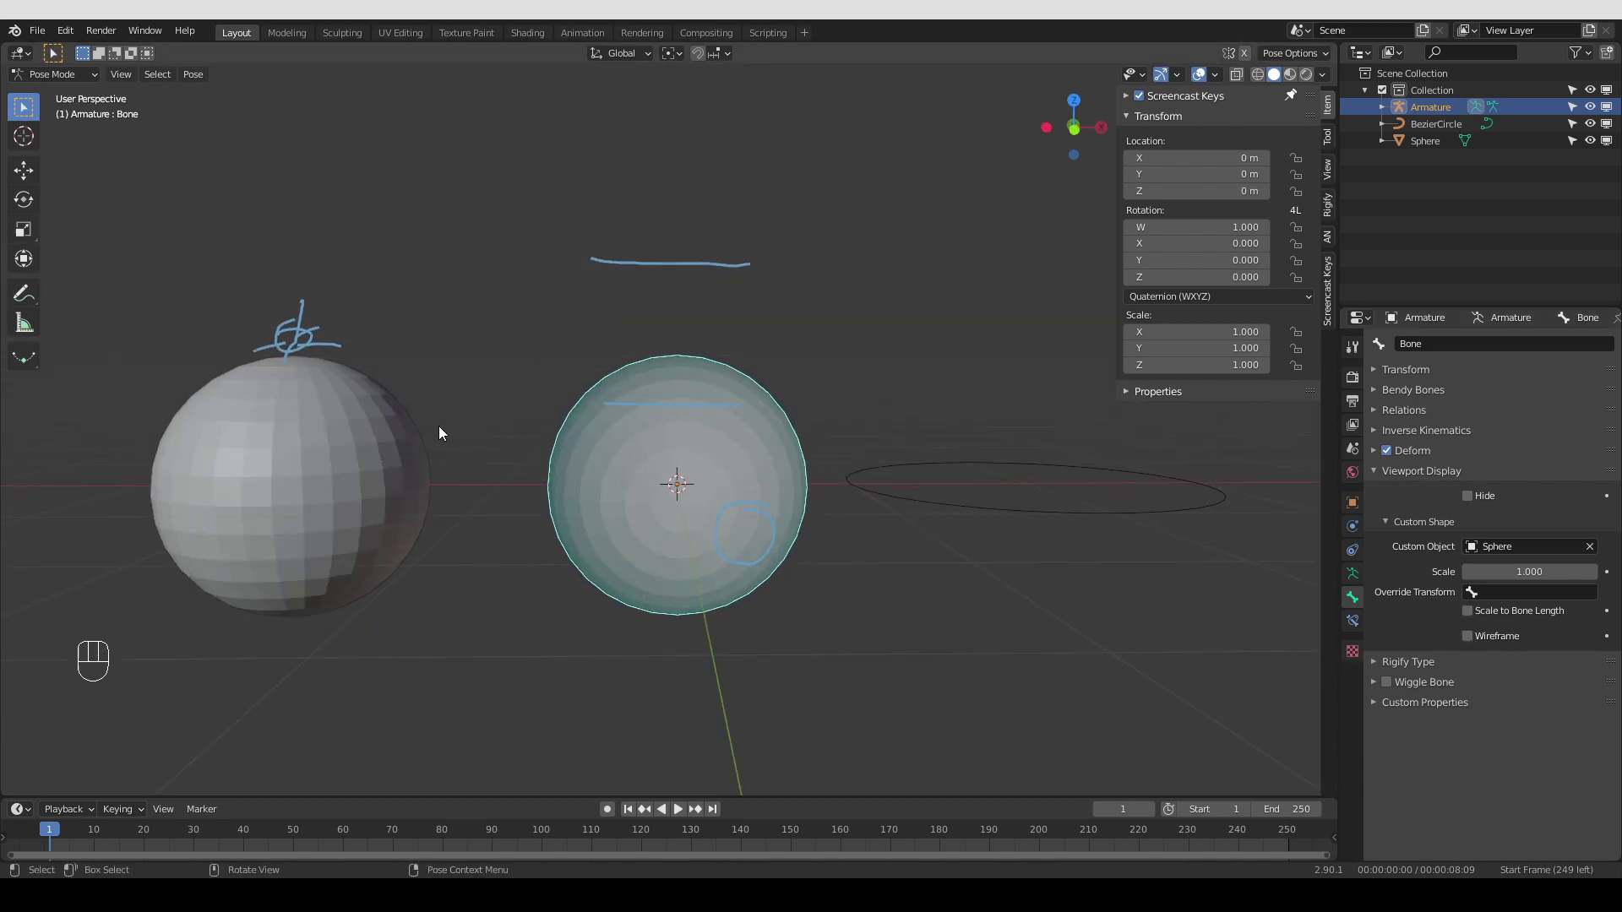
Back in Object Mode, select the Sphere and enter Edit Mode on its mesh
key("q")
key("q")
left_click(248, 442)
key("Tab")
left_click(317, 445)
key("Tab")
Delete the Sphere's geometry except three crossing vertex rings, turning the bone shape into three circles
left_click(471, 461)
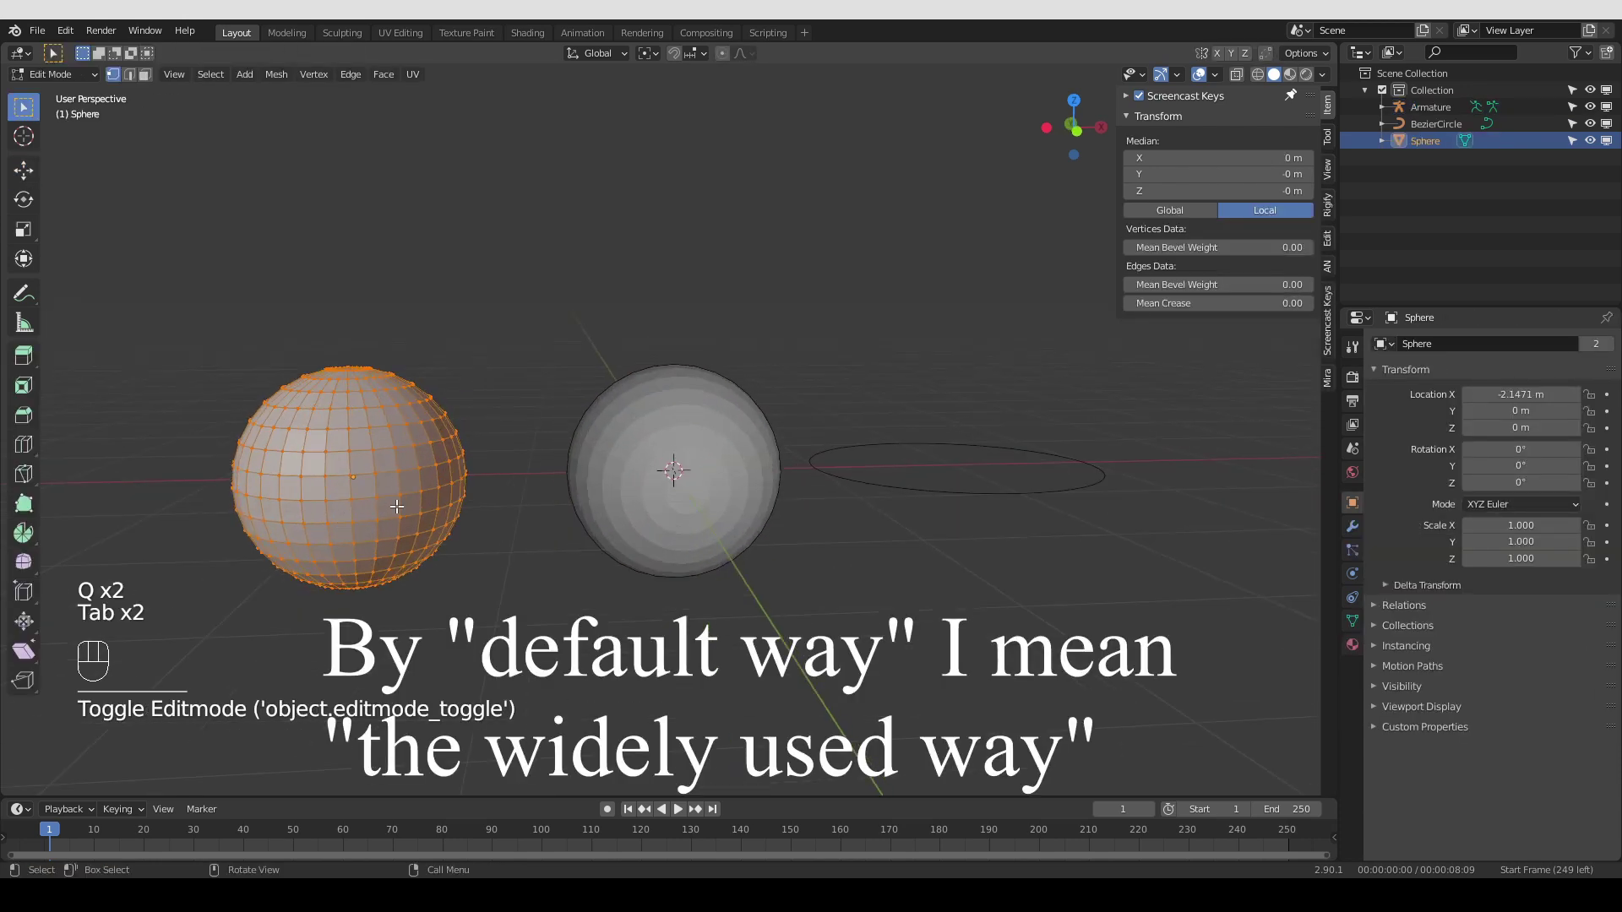
left_click_drag(389, 495, 517, 471)
left_click(512, 473)
left_click(489, 478)
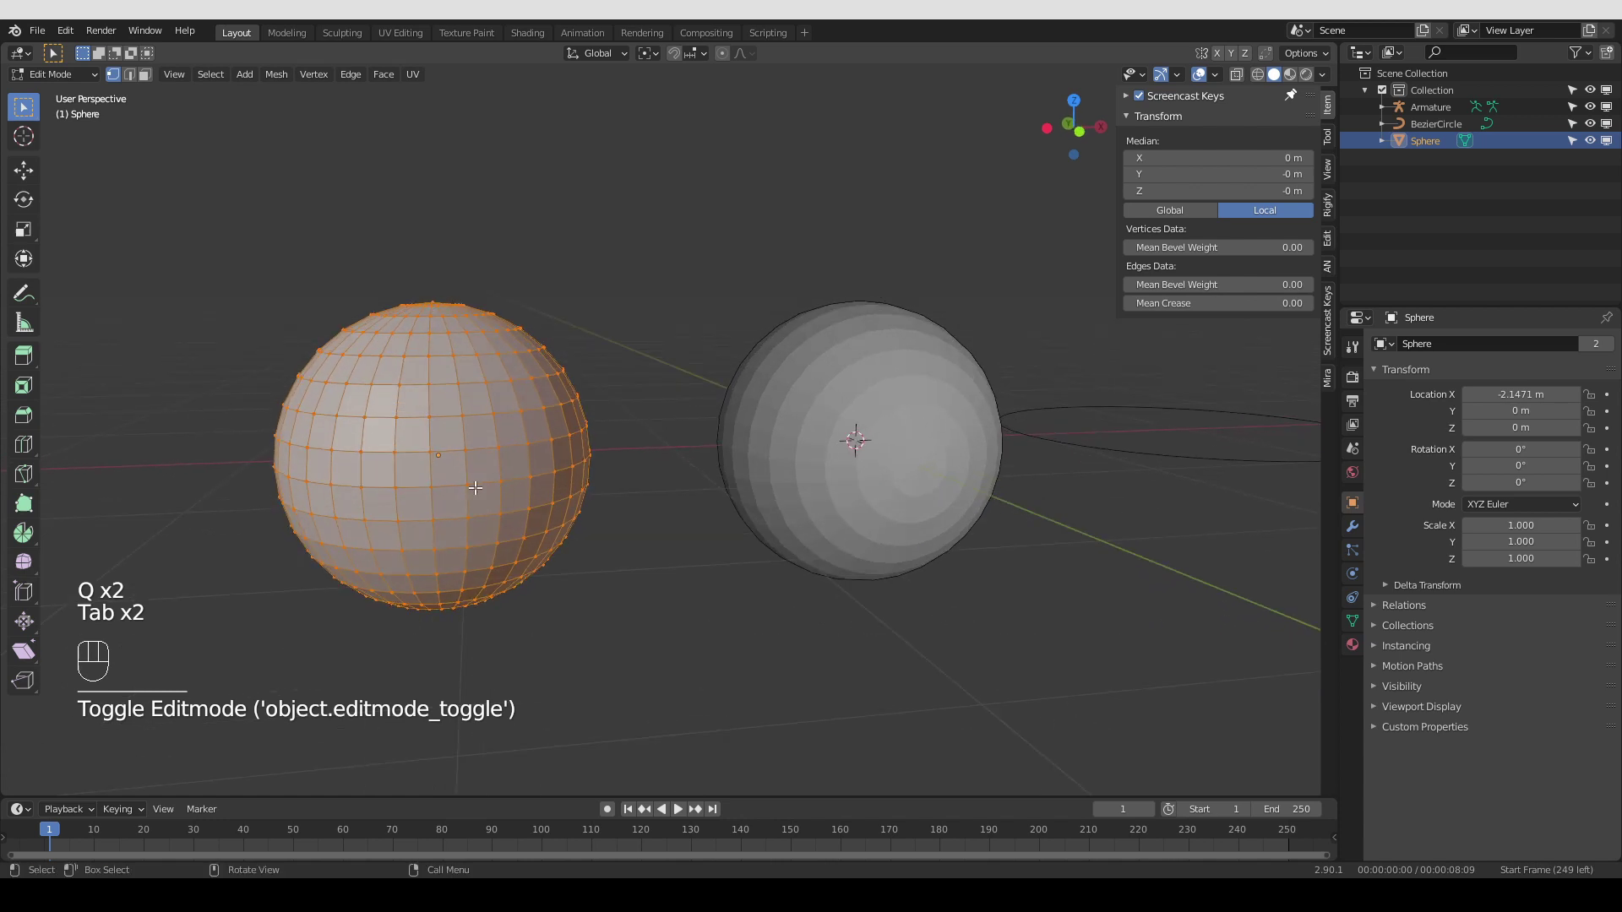
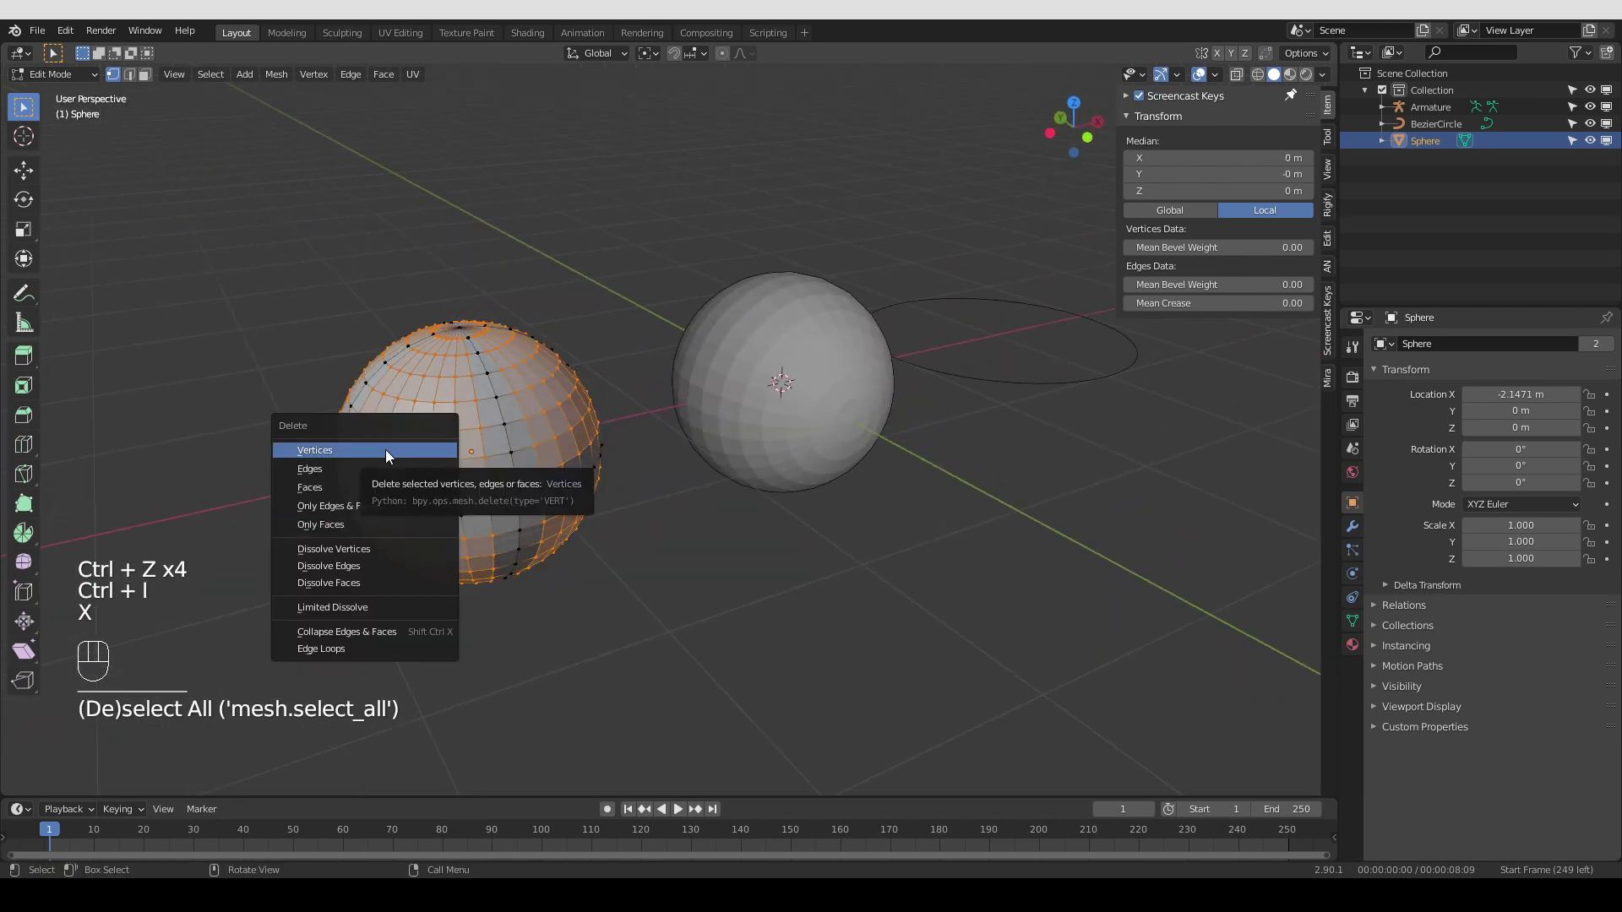
left_click_drag(506, 528, 474, 534)
left_click(483, 526)
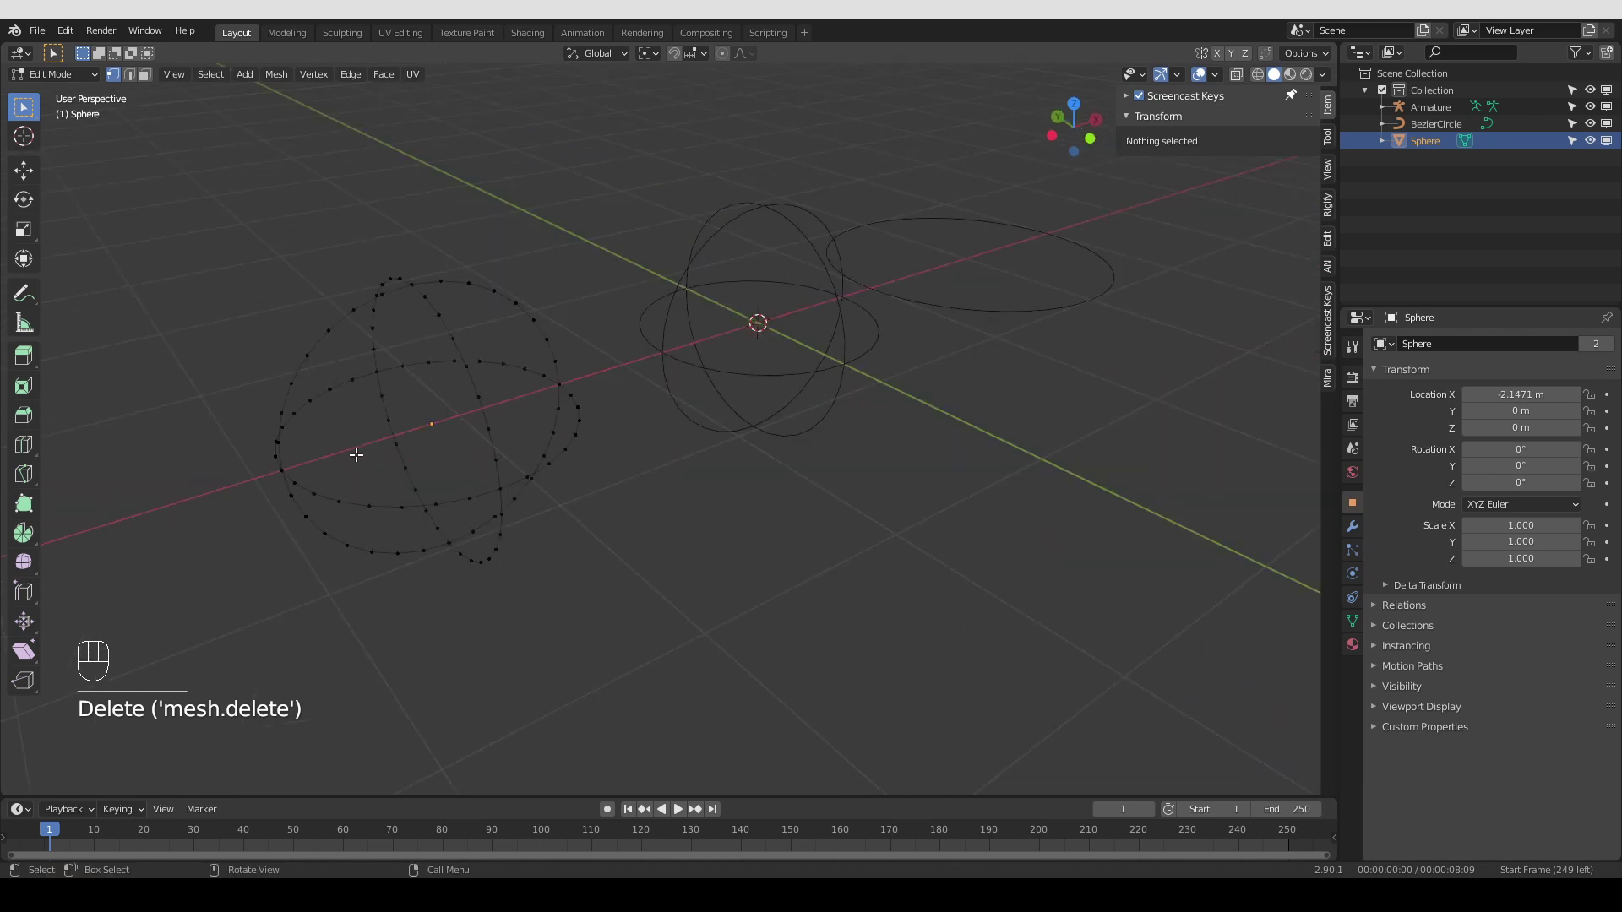
left_click(362, 456)
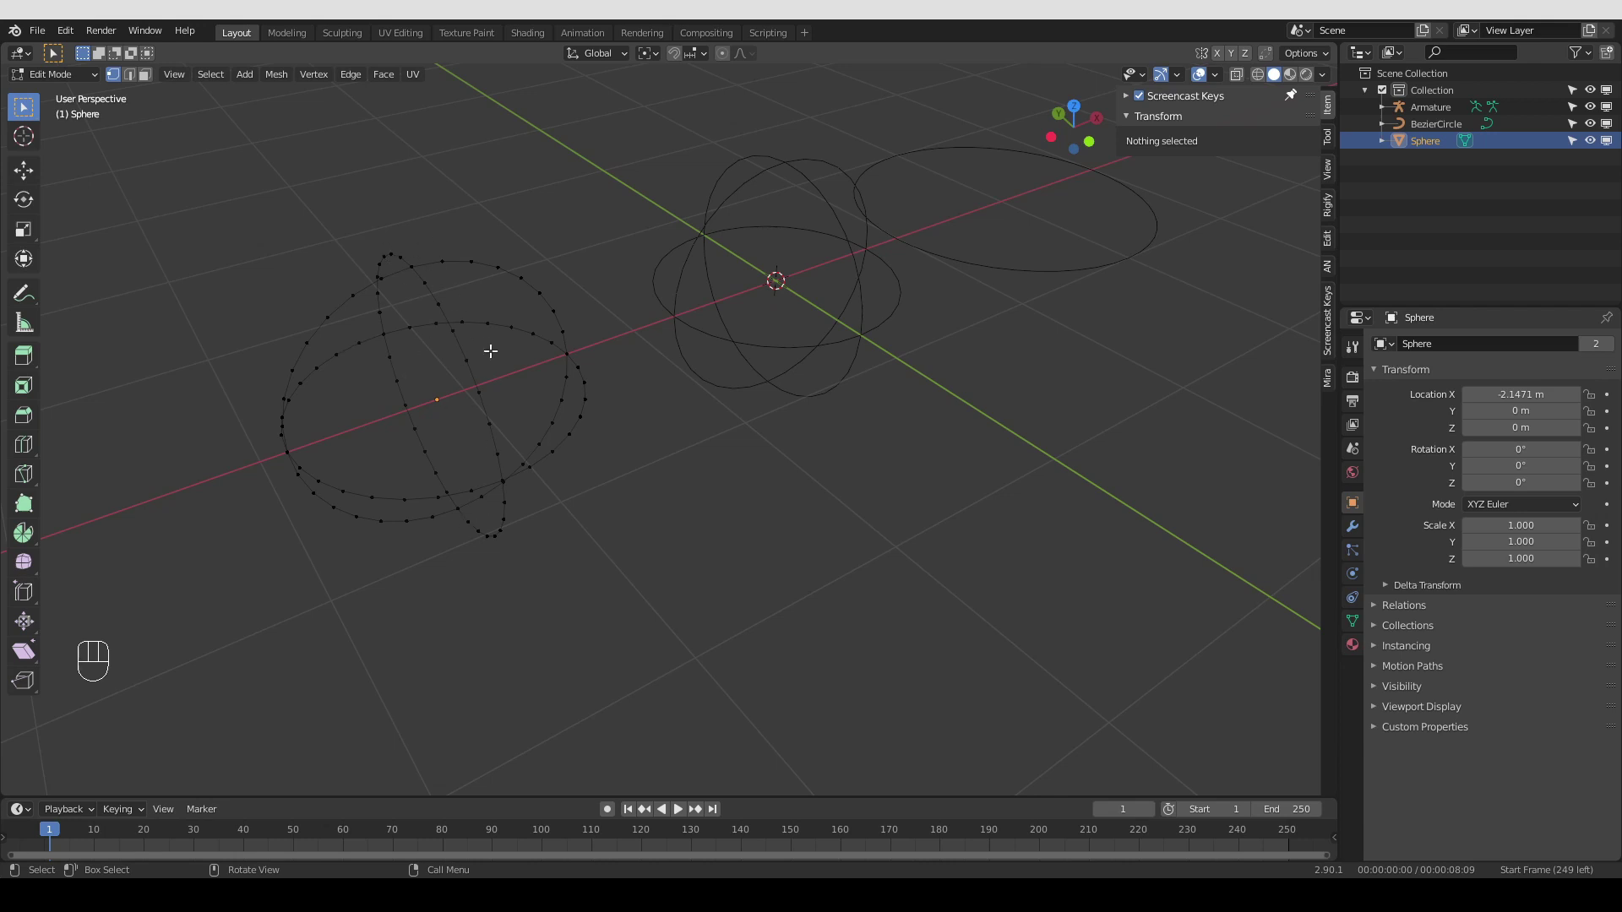
Leave mesh editing, select the armature and switch to posing its bone
key("Tab")
left_click(725, 358)
left_click(812, 394)
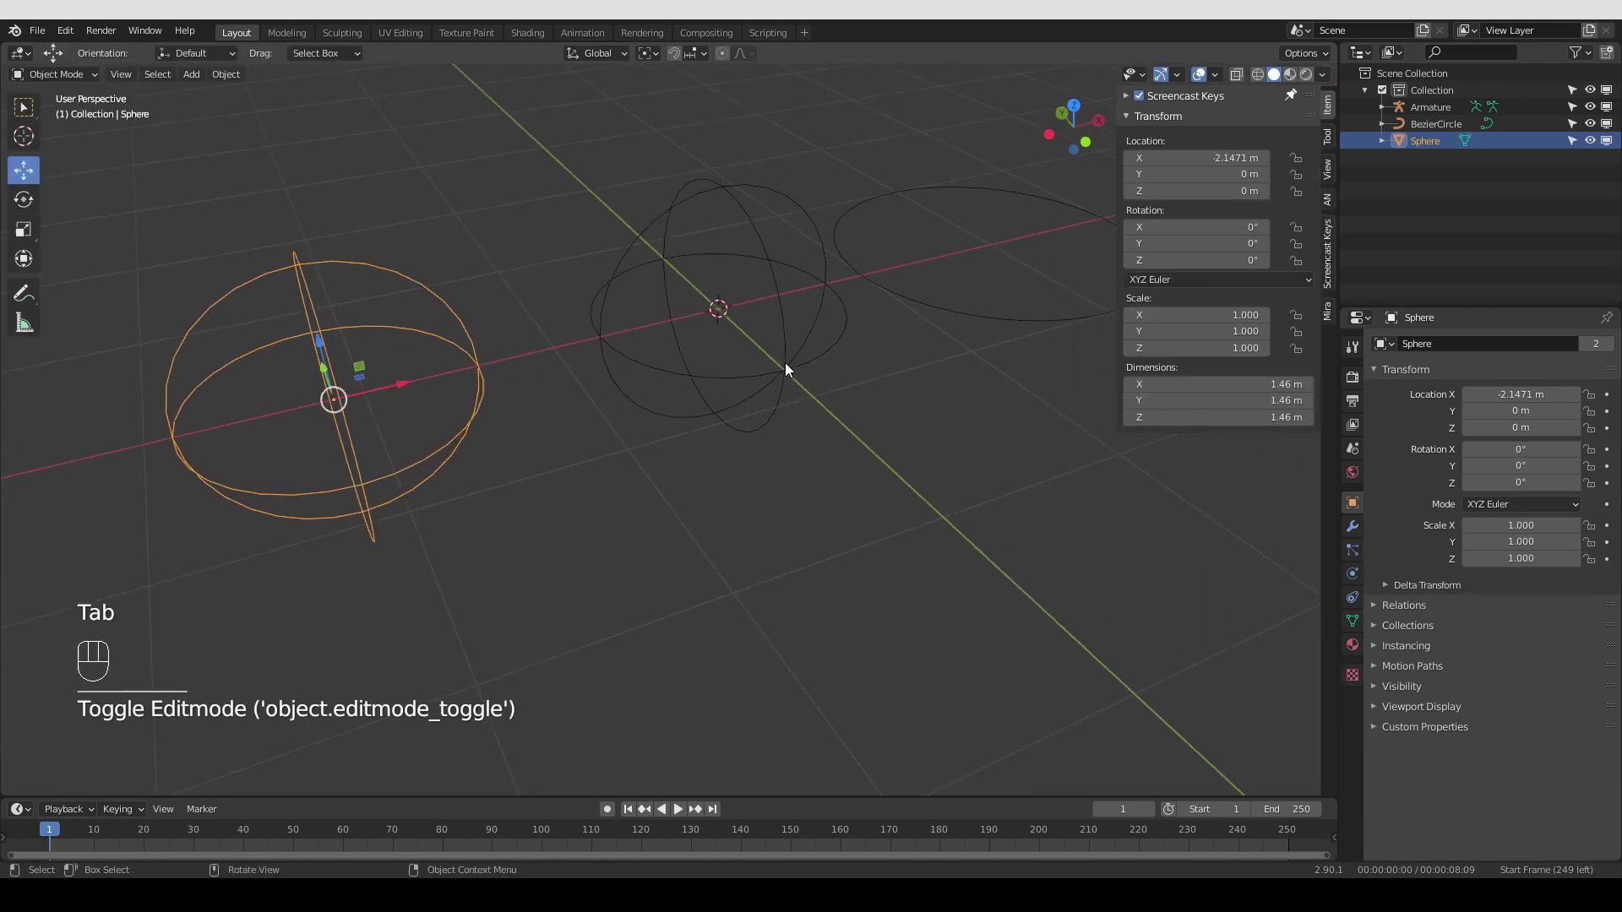
left_click(790, 366)
left_click_drag(777, 379, 759, 353)
left_click_drag(748, 370, 761, 312)
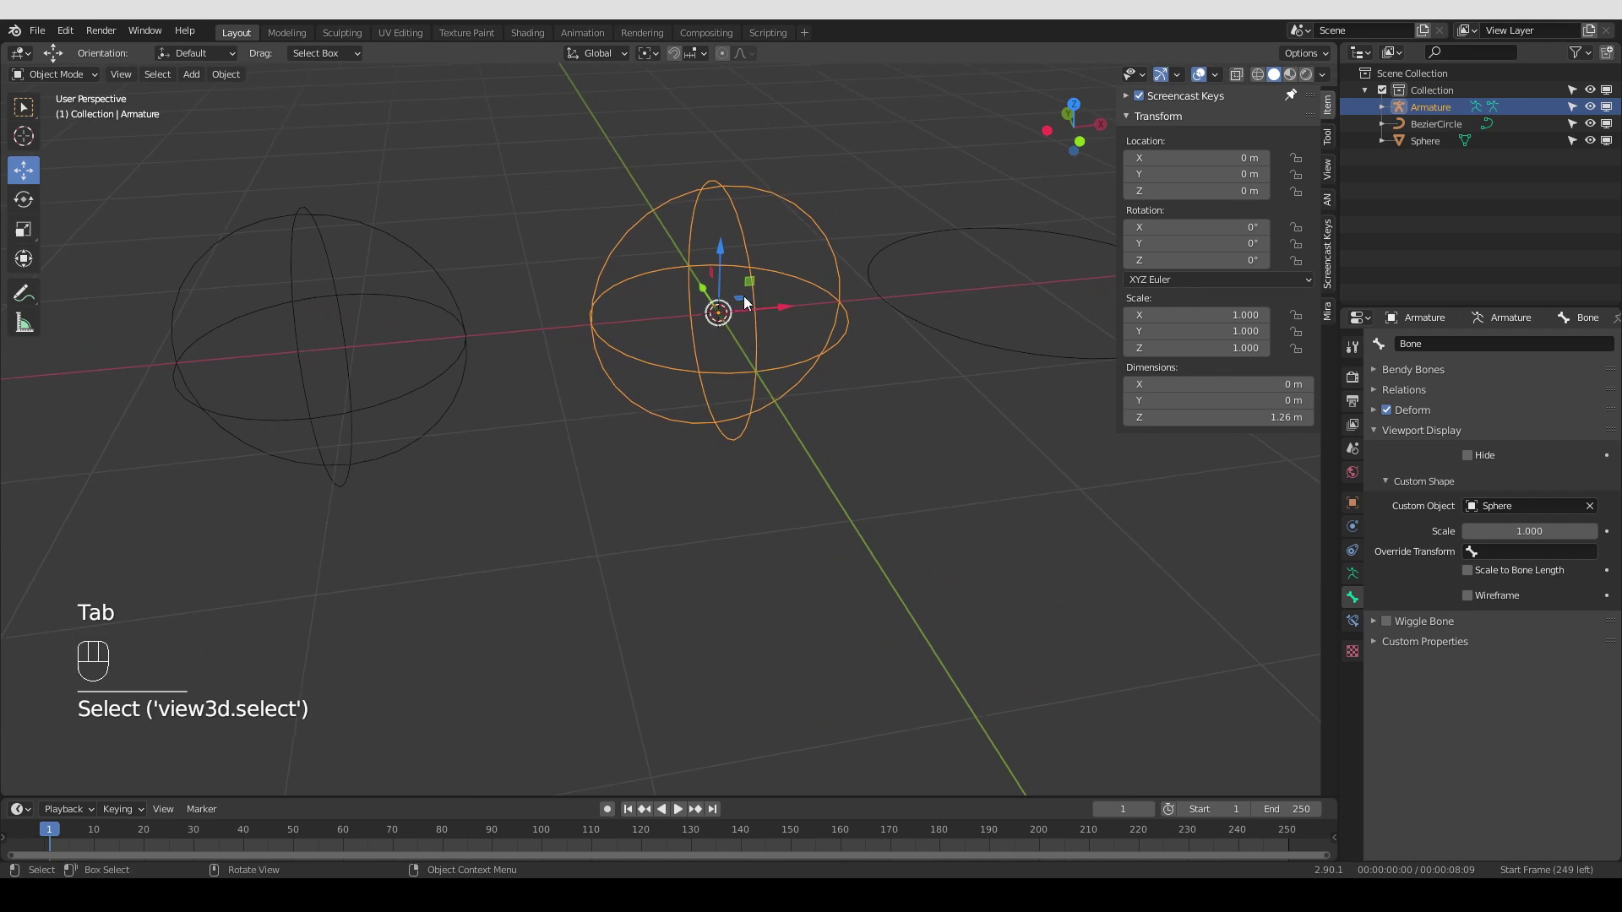
left_click(804, 298)
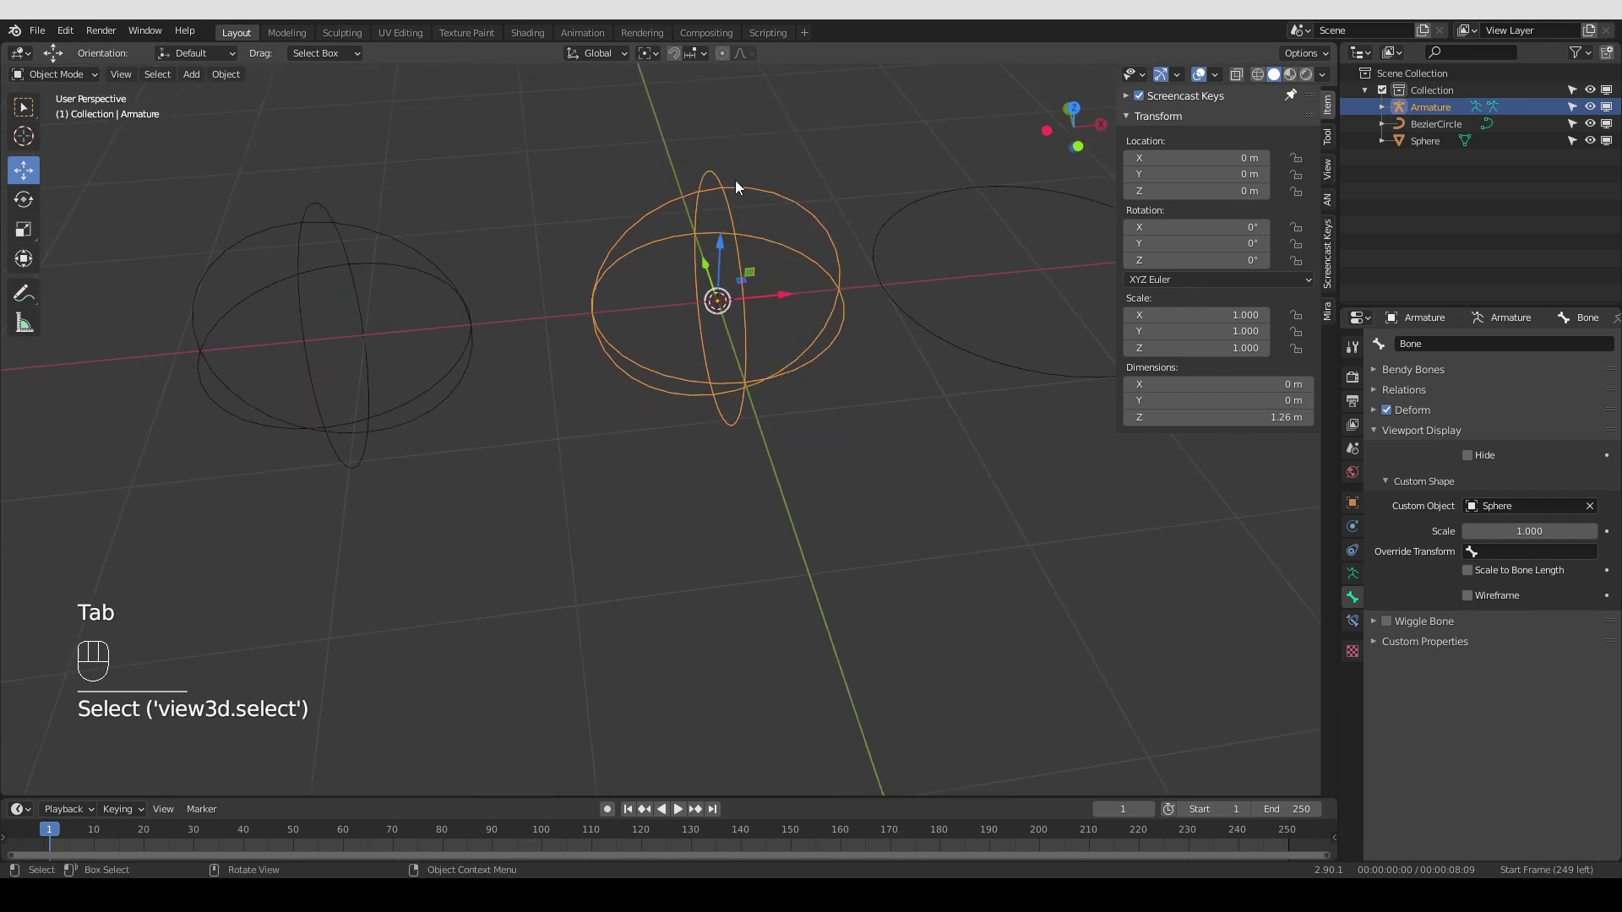
left_click(741, 405)
key("Tab")
key("Tab")
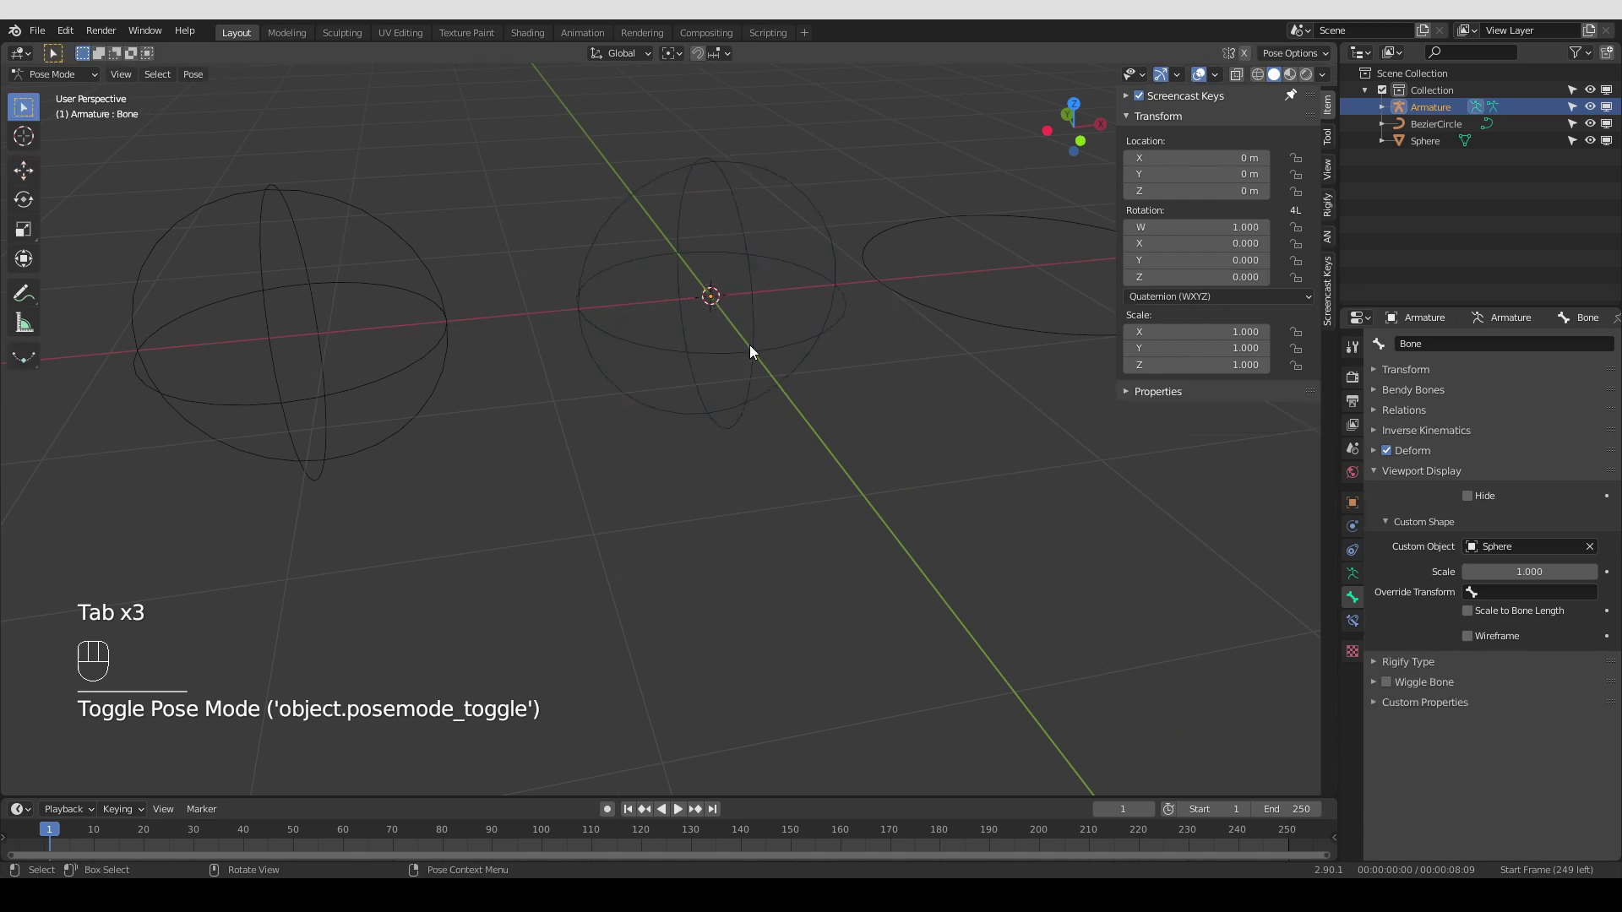
middle_click(767, 435)
Set the bone's Custom Object to BezierCircle instead of the Sphere
left_click(1489, 644)
left_click(1488, 640)
left_click(1489, 640)
left_click(1482, 642)
left_click(1481, 645)
left_click(1499, 643)
left_click(1161, 633)
left_click(1143, 639)
left_click_drag(1502, 649, 733, 649)
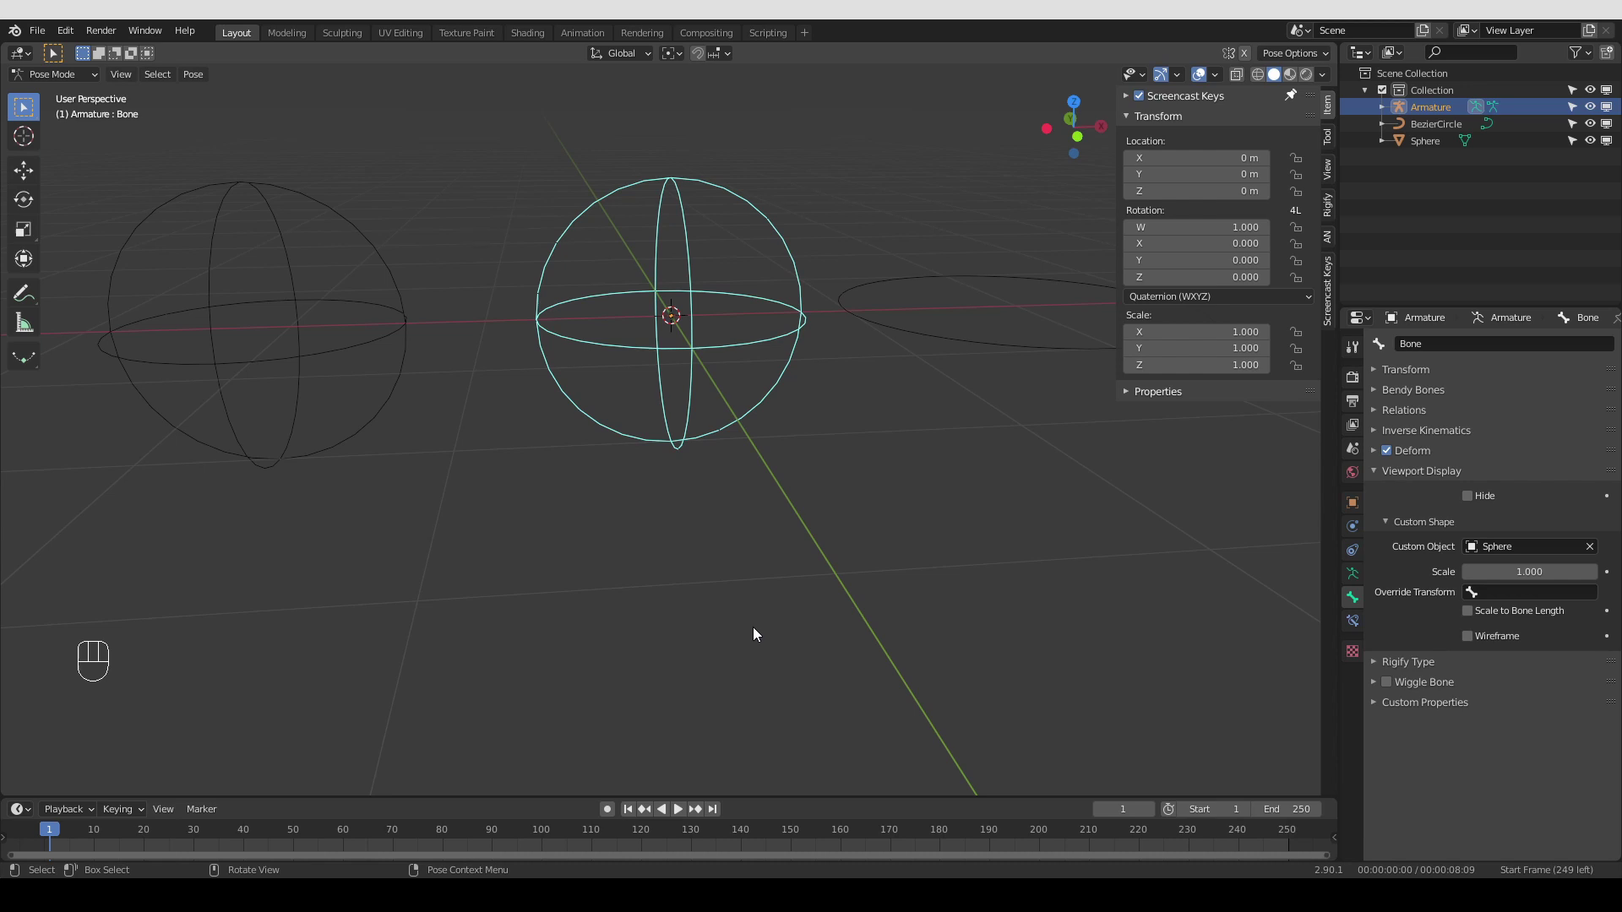
left_click(756, 325)
Inspect the circle-shaped bone from several angles, then select the BezierCircle object in Object Mode
middle_click(555, 332)
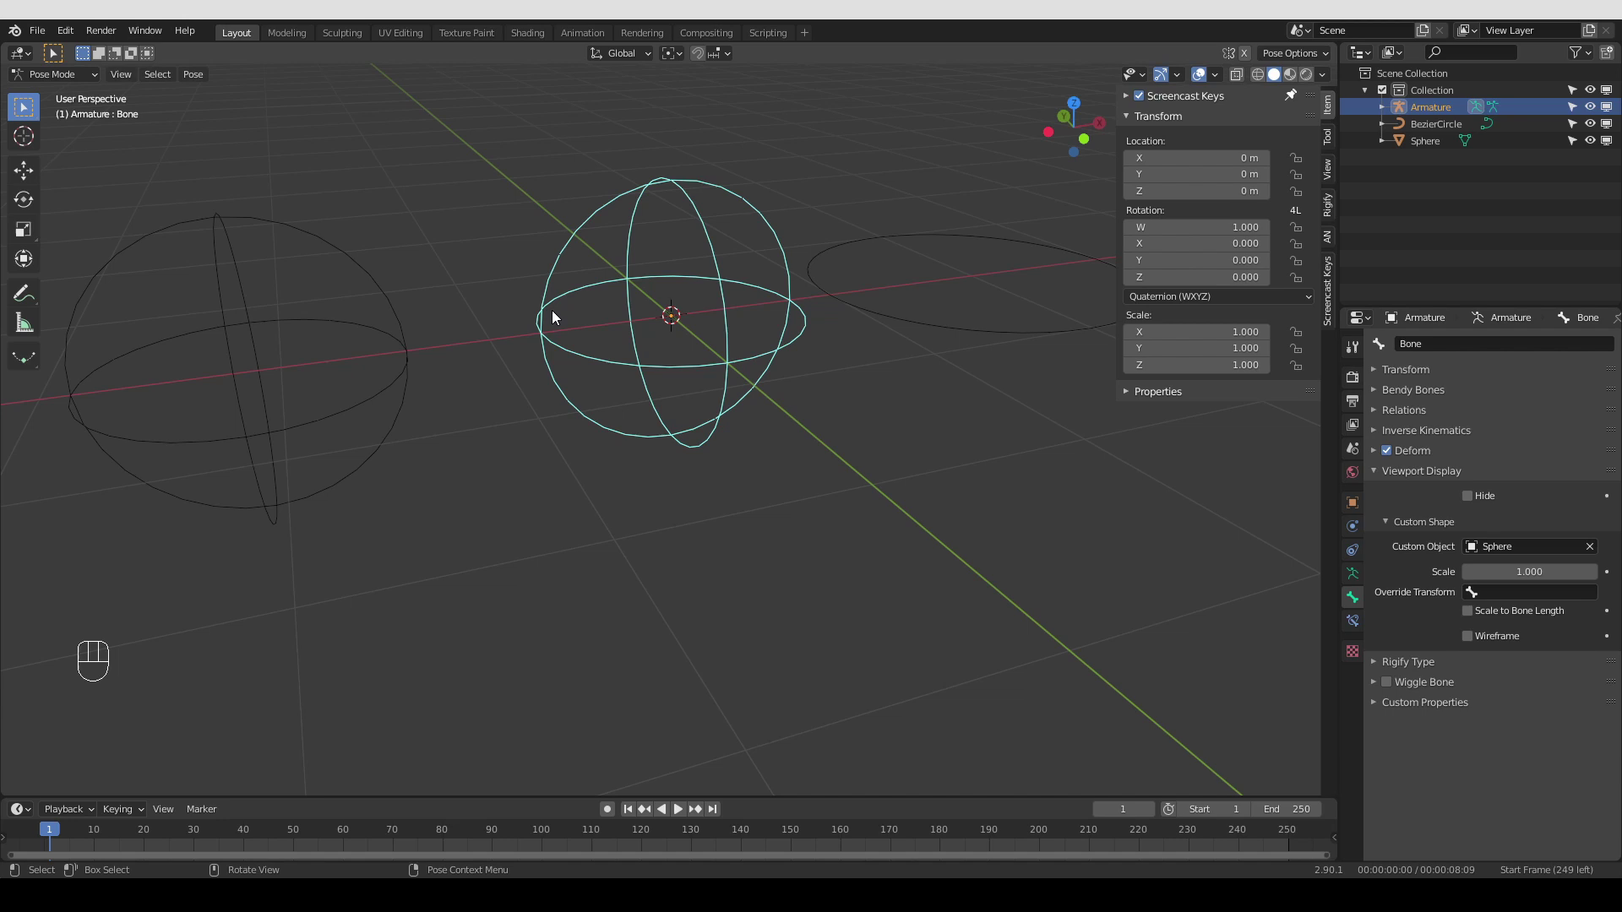
middle_click(644, 417)
middle_click(598, 423)
middle_click(663, 413)
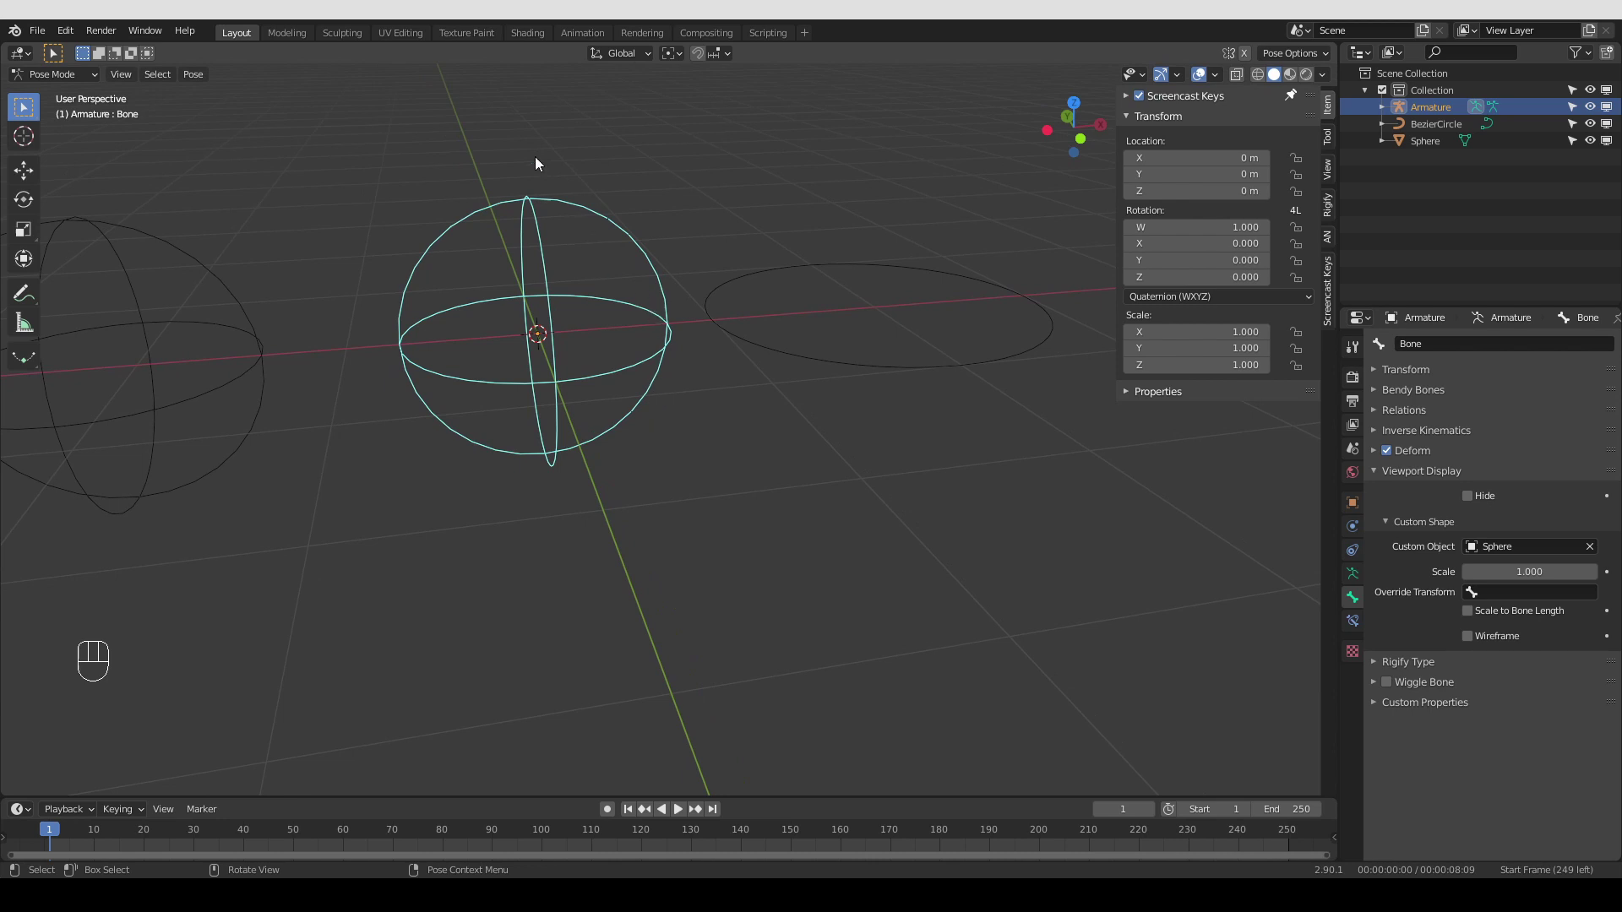
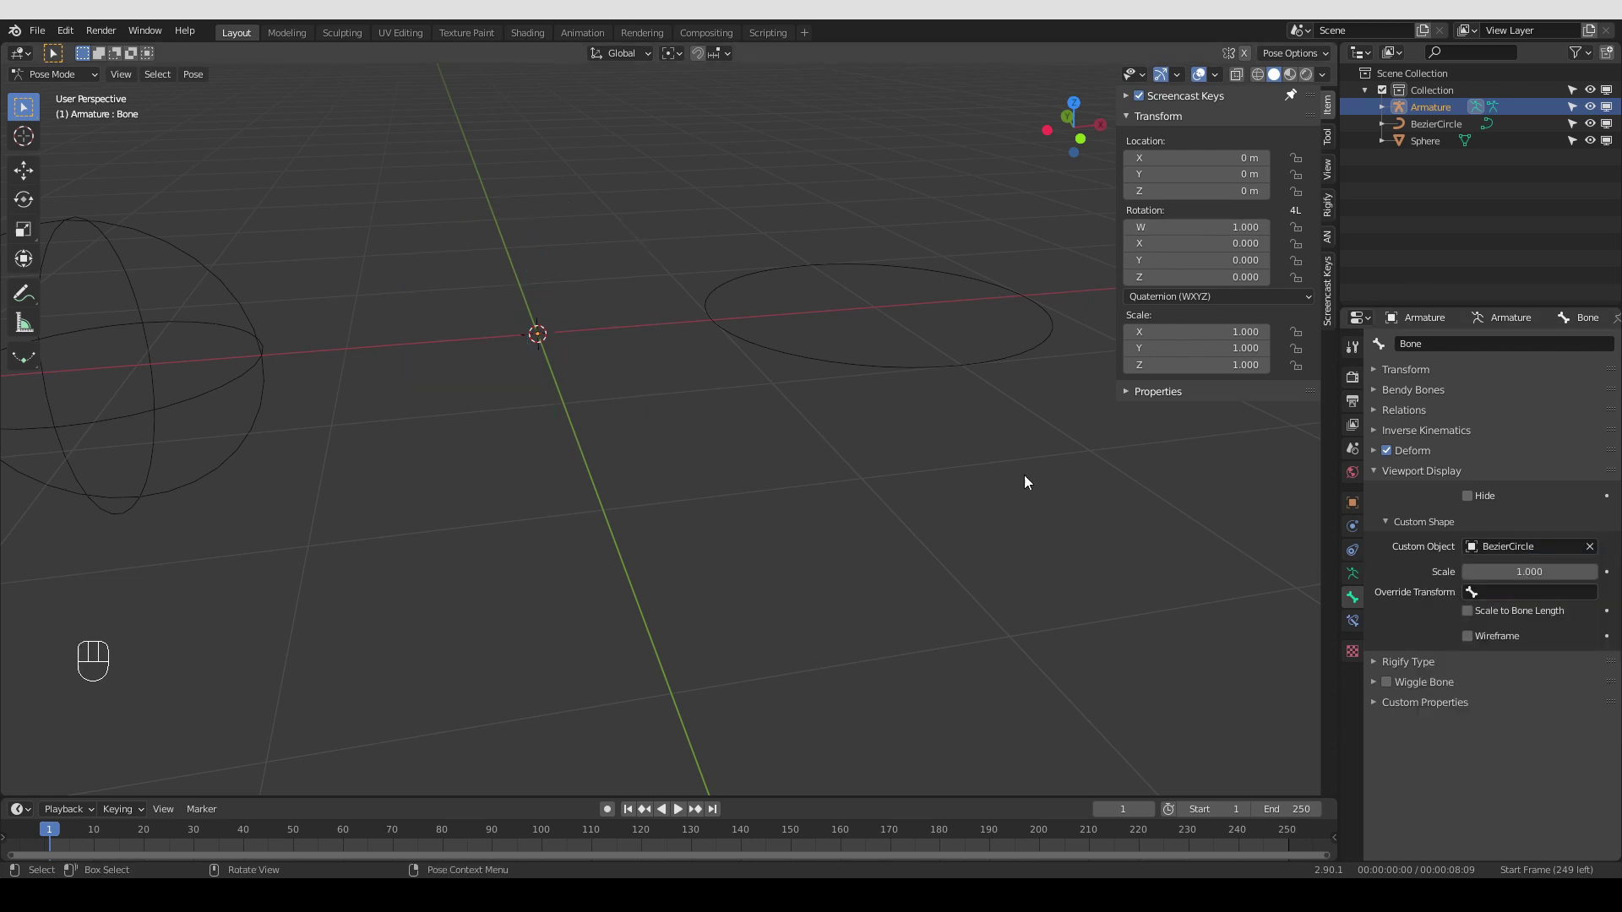
middle_click(958, 468)
middle_click(657, 280)
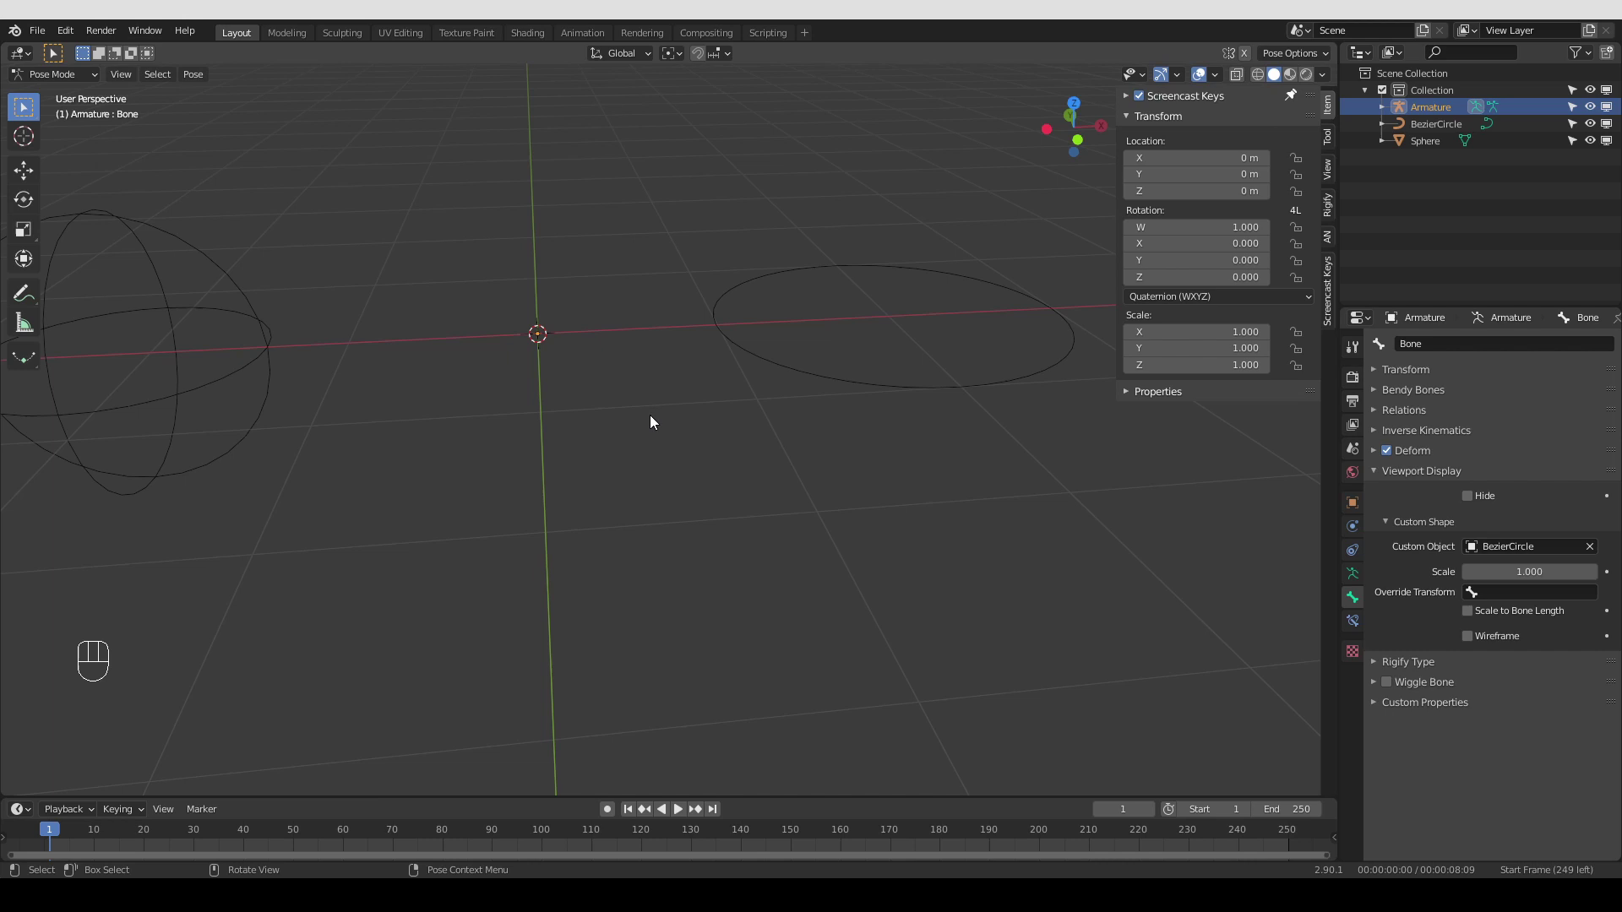
left_click_drag(76, 79, 74, 101)
left_click(861, 391)
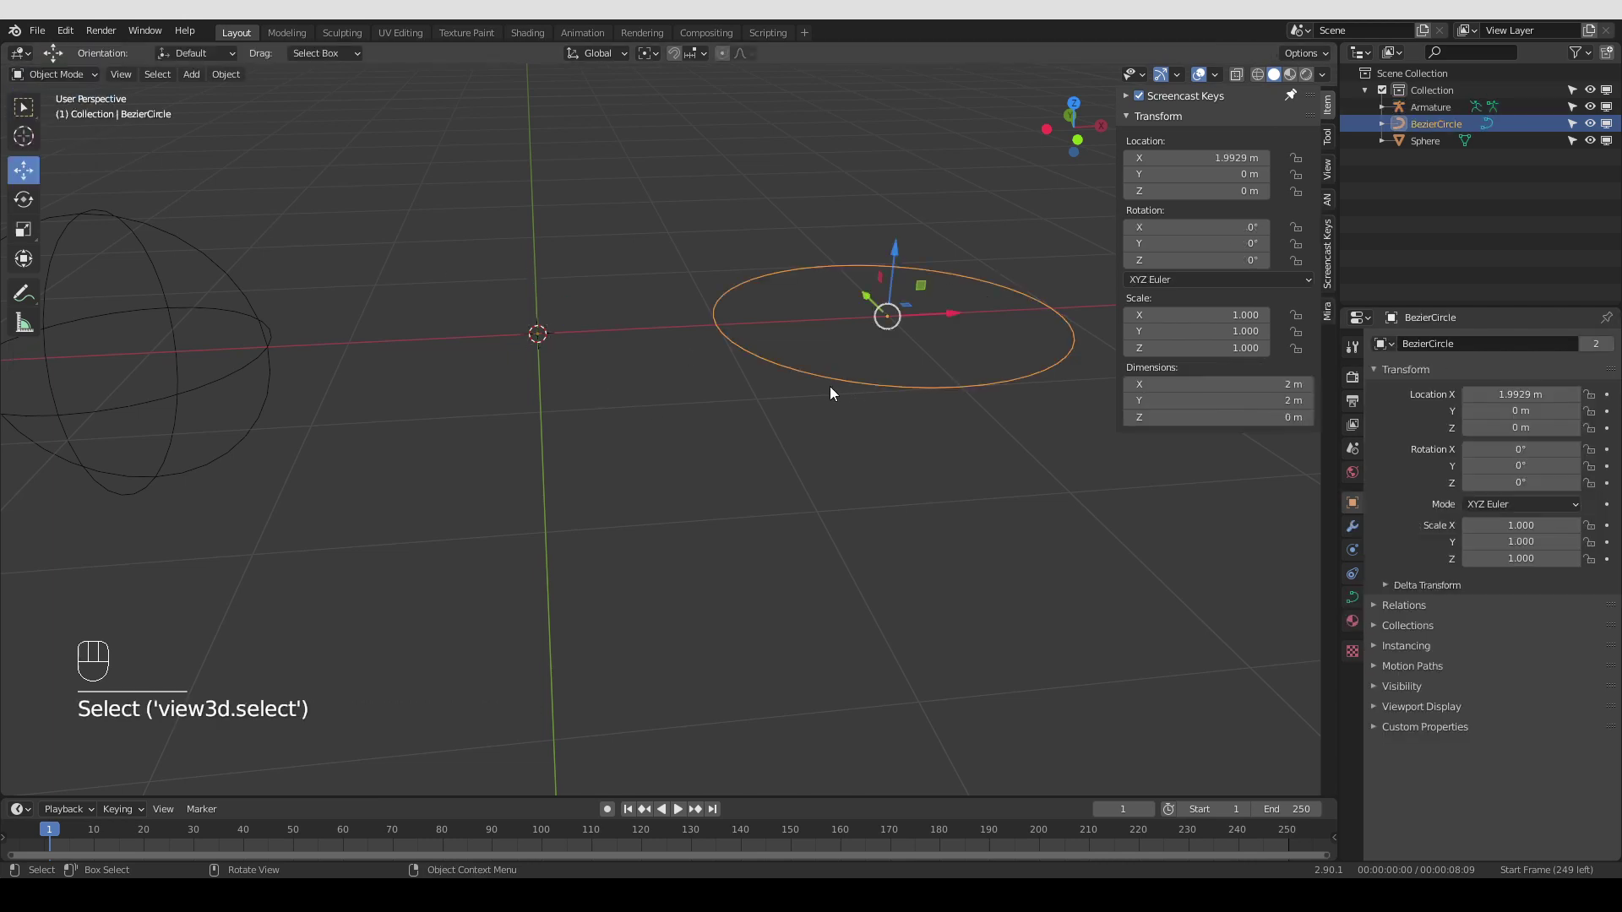
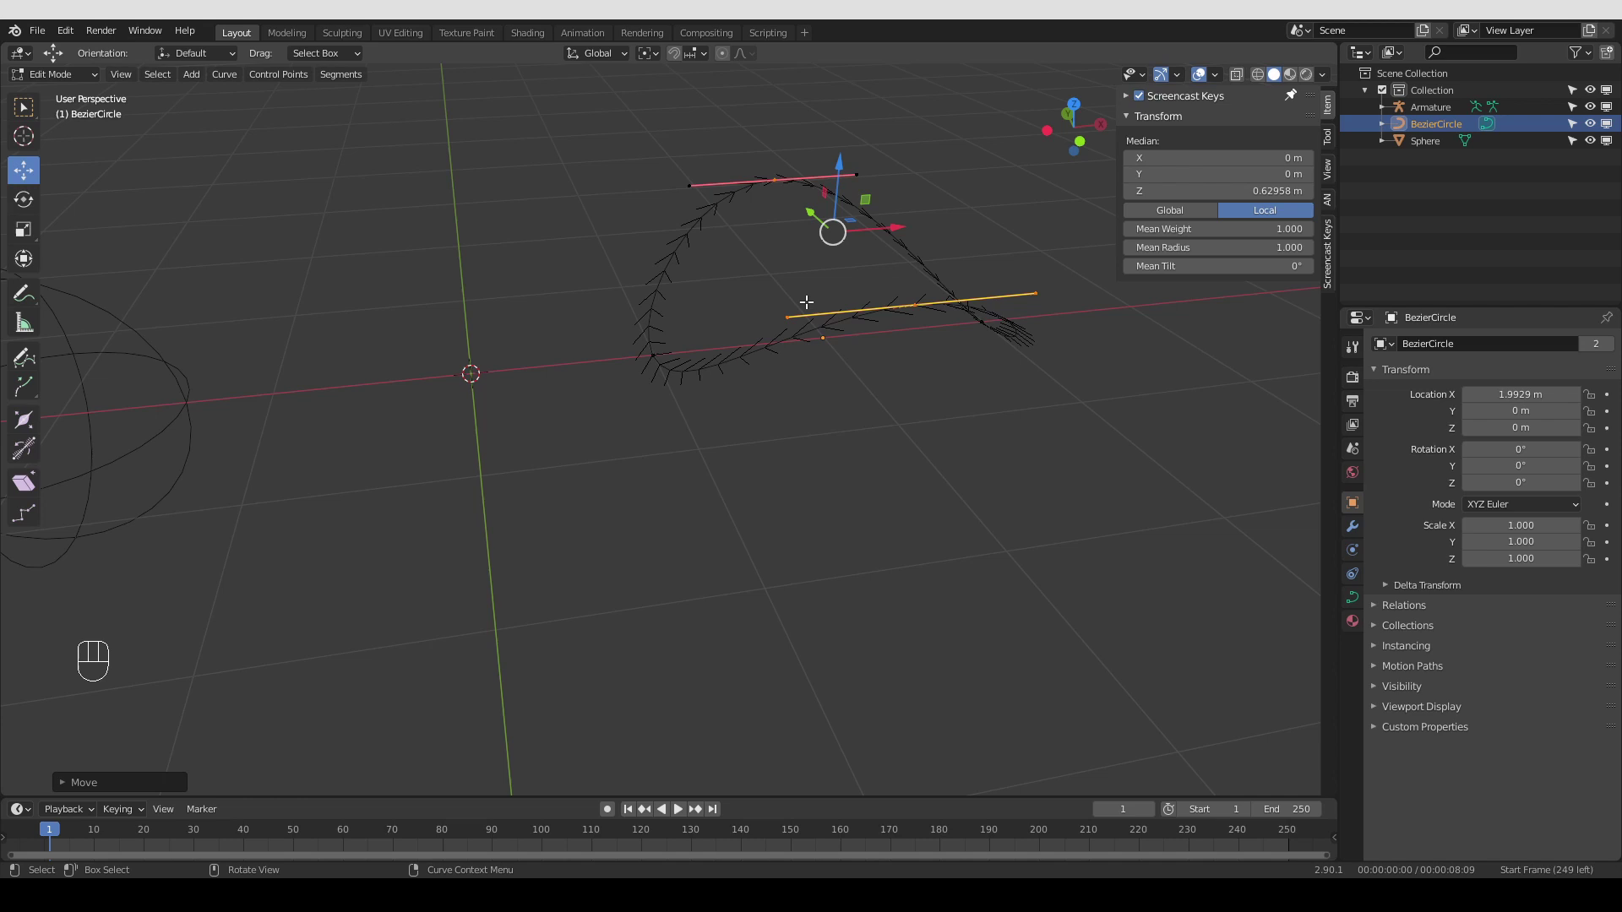
Raise two of the BezierCircle's control points along Z to arch the curve, then leave Edit Mode
left_click(496, 204)
key("Tab")
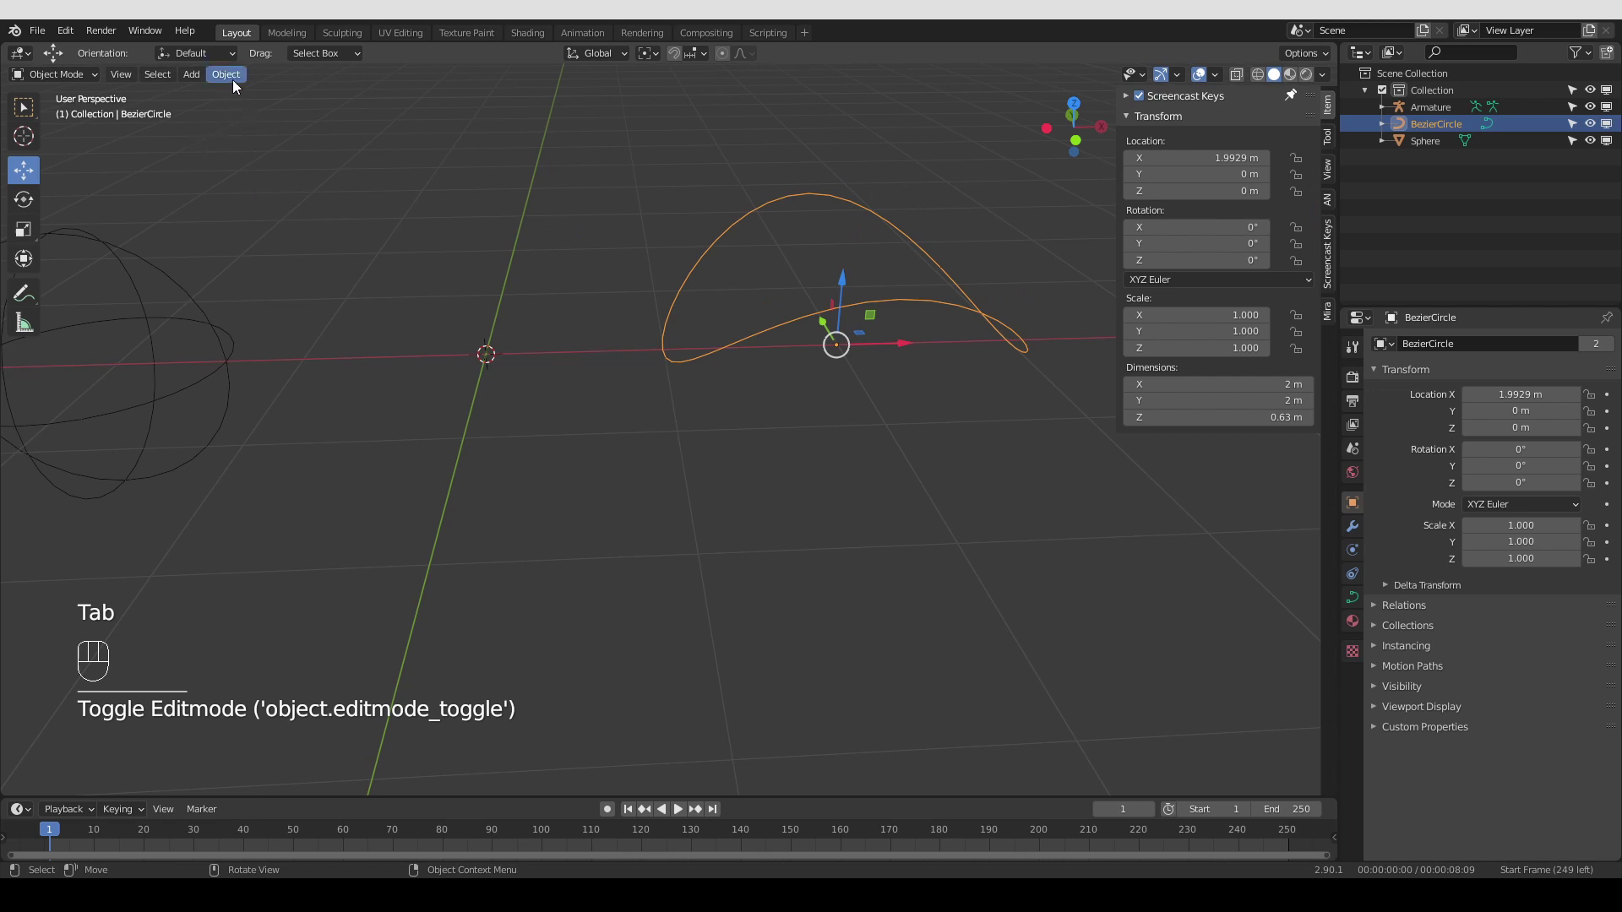
Convert the arched BezierCircle curve to a mesh and orbit to view it from above and side-on
left_click_drag(236, 82, 527, 542)
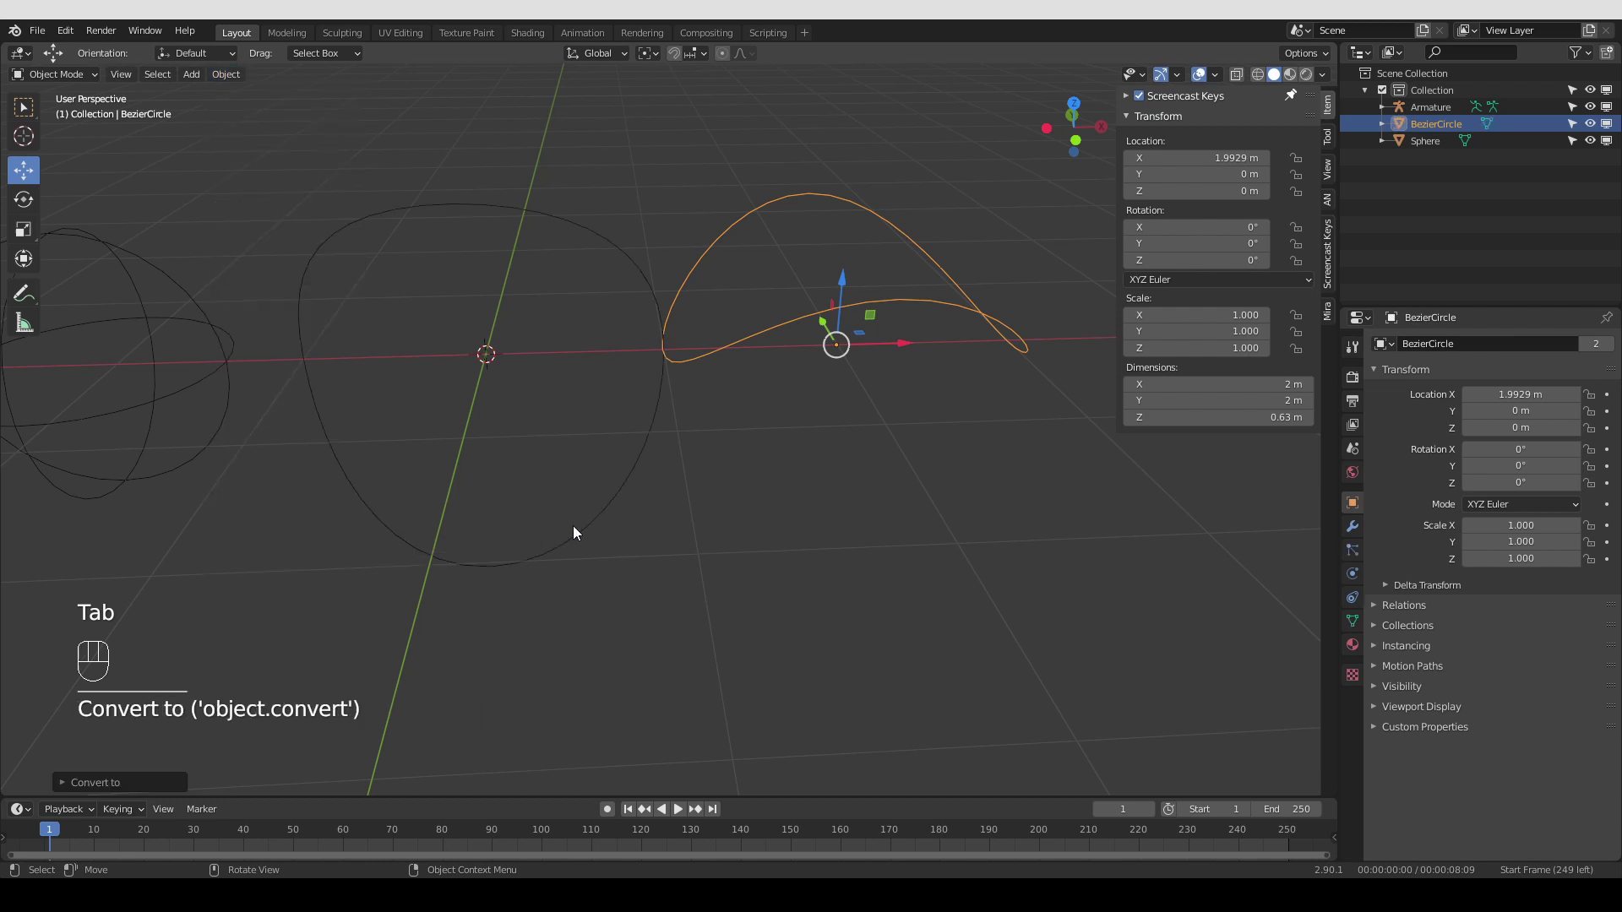
middle_click(661, 434)
middle_click(660, 394)
middle_click(525, 421)
left_click_drag(575, 373, 545, 363)
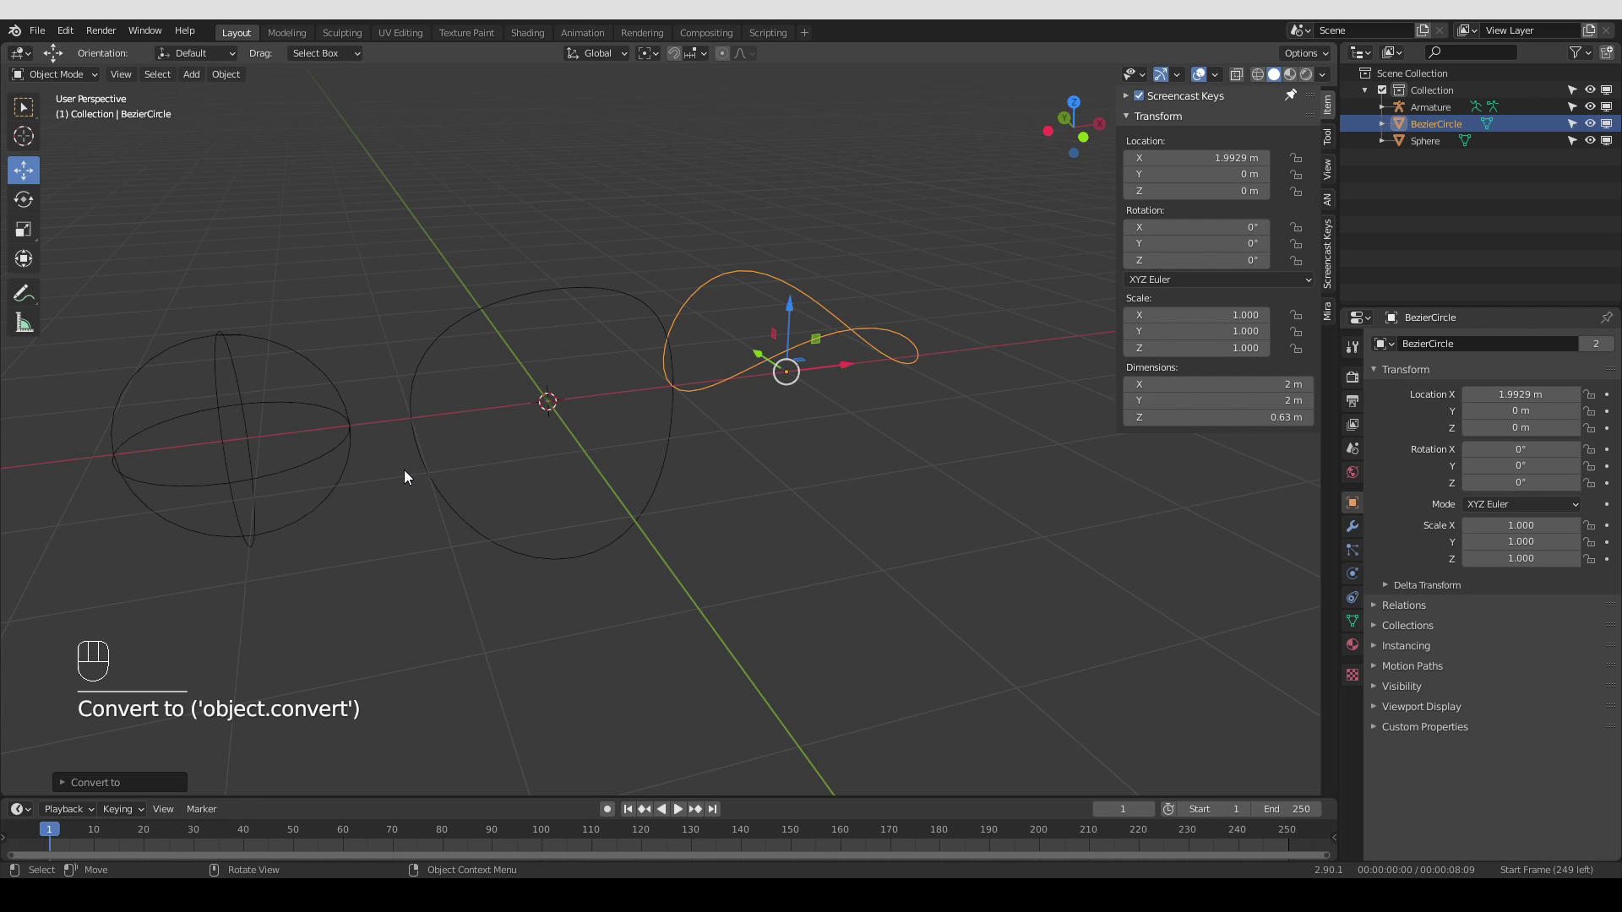
middle_click(517, 493)
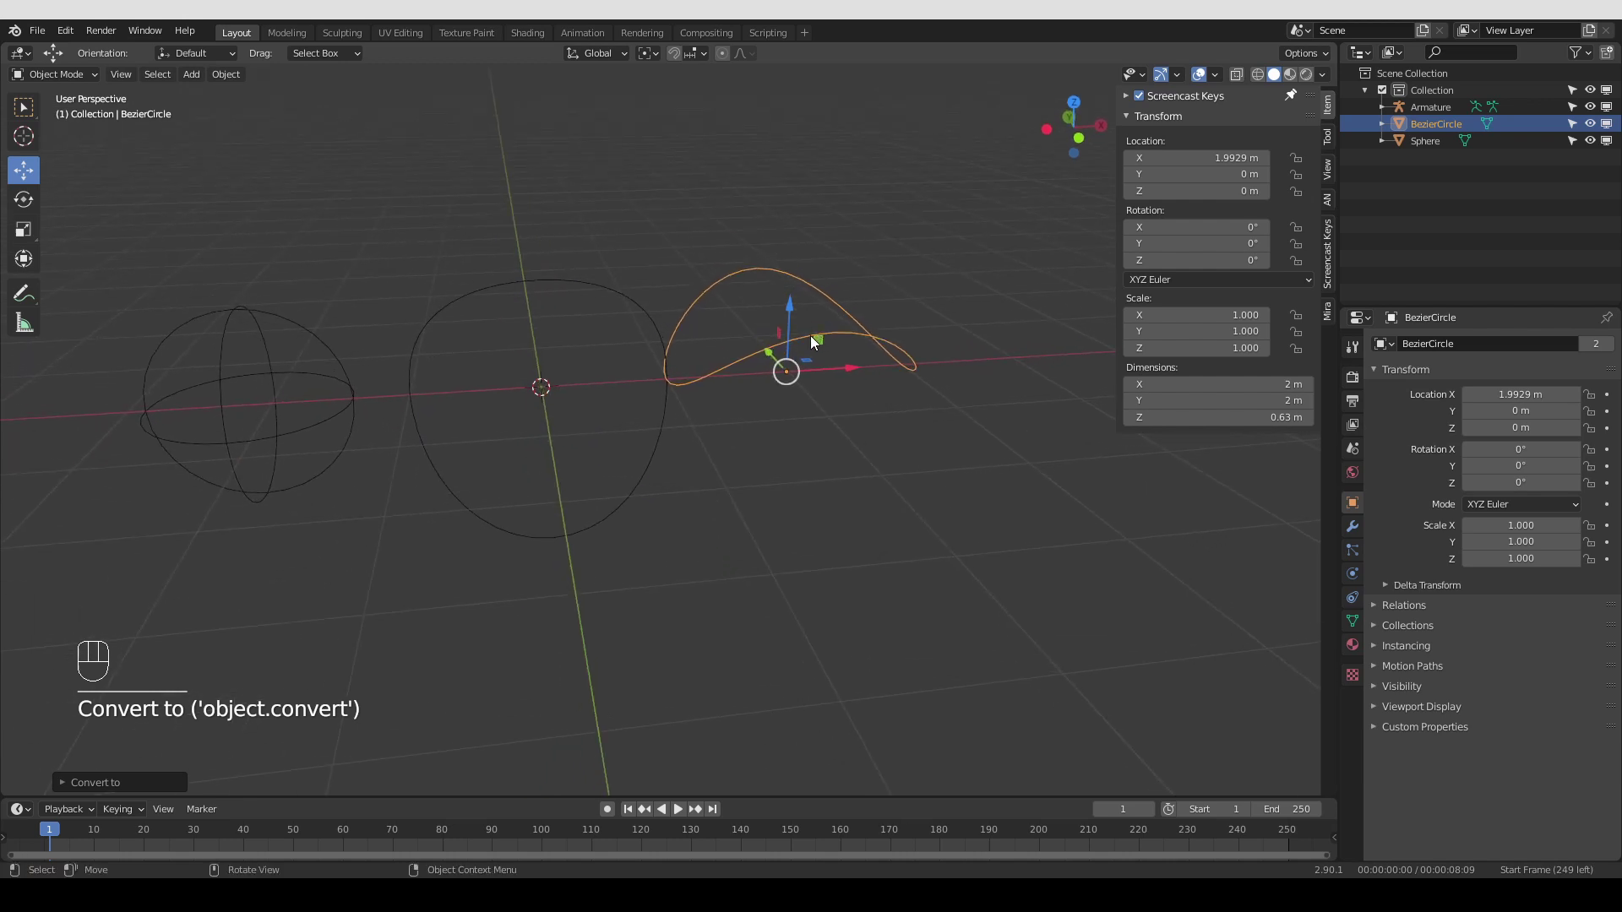
middle_click(790, 356)
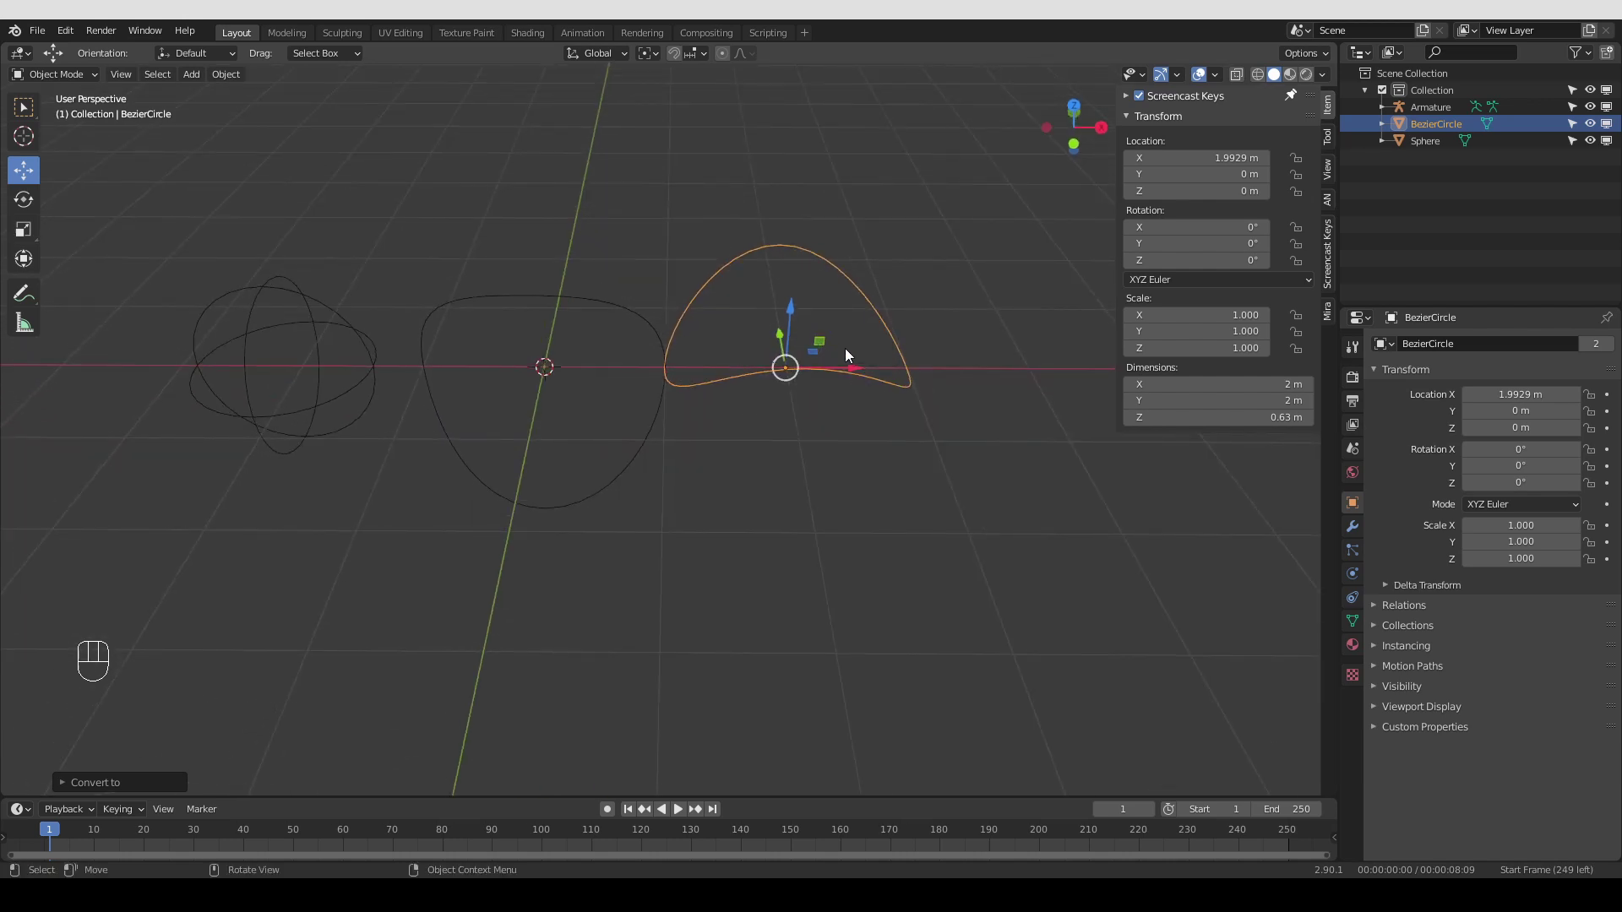
In Edit Mode, grab the mesh's top vertex, nudge it slightly, and return to Object Mode
key("Tab")
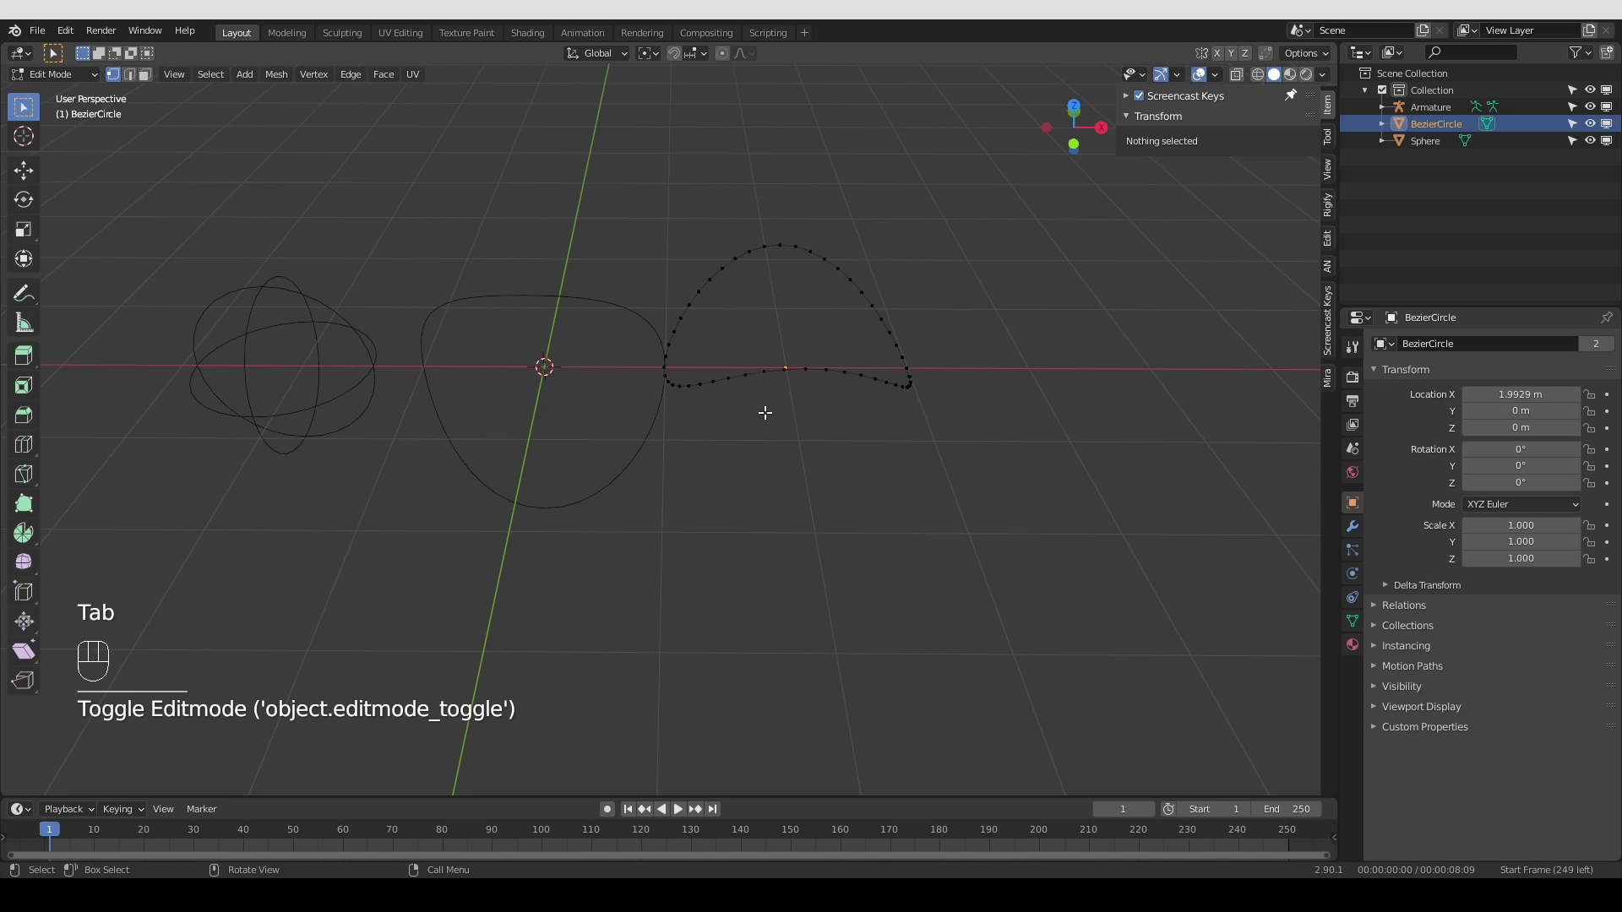
left_click(762, 259)
left_click(764, 248)
key("g")
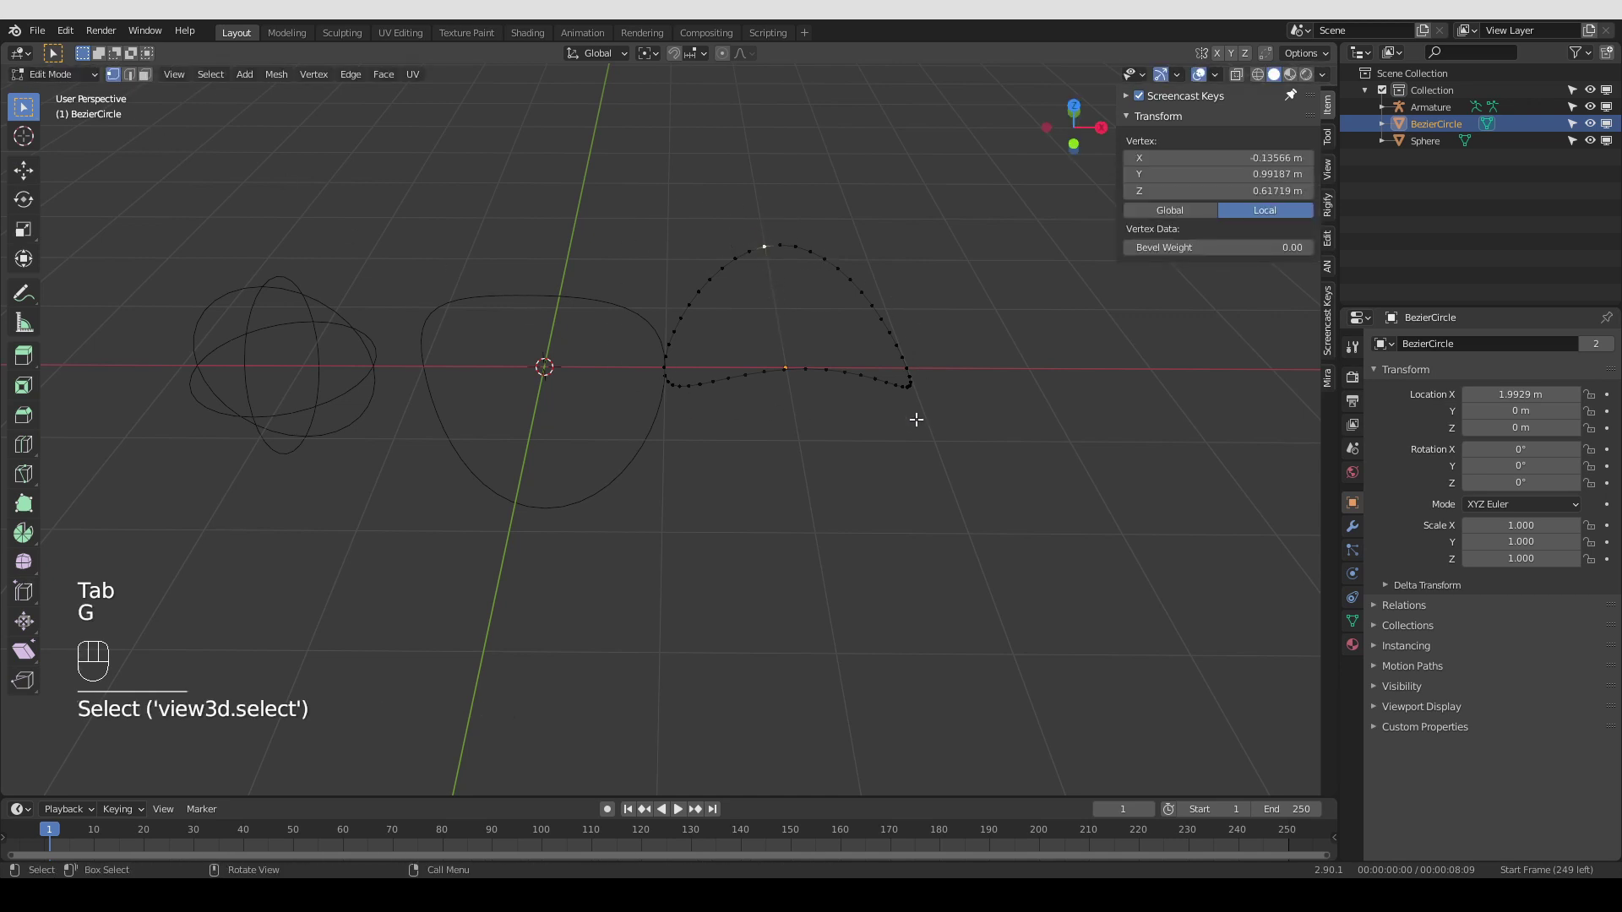
left_click(917, 402)
left_click(914, 395)
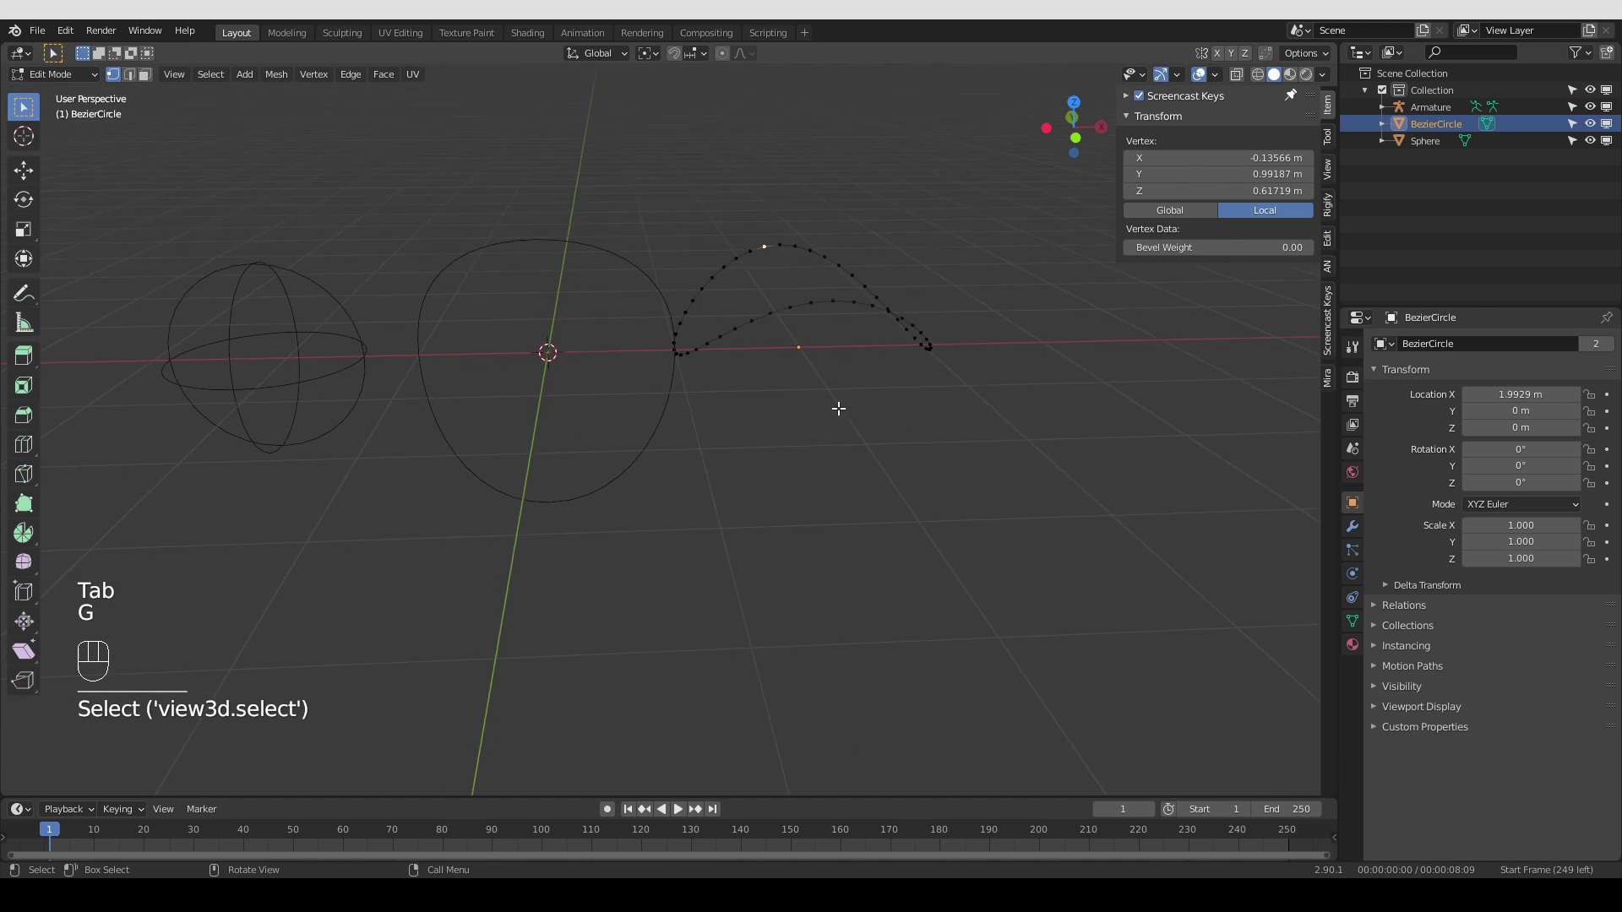
key("Tab")
Undo back past the mesh conversion so BezierCircle is an arched curve again
key("Tab")
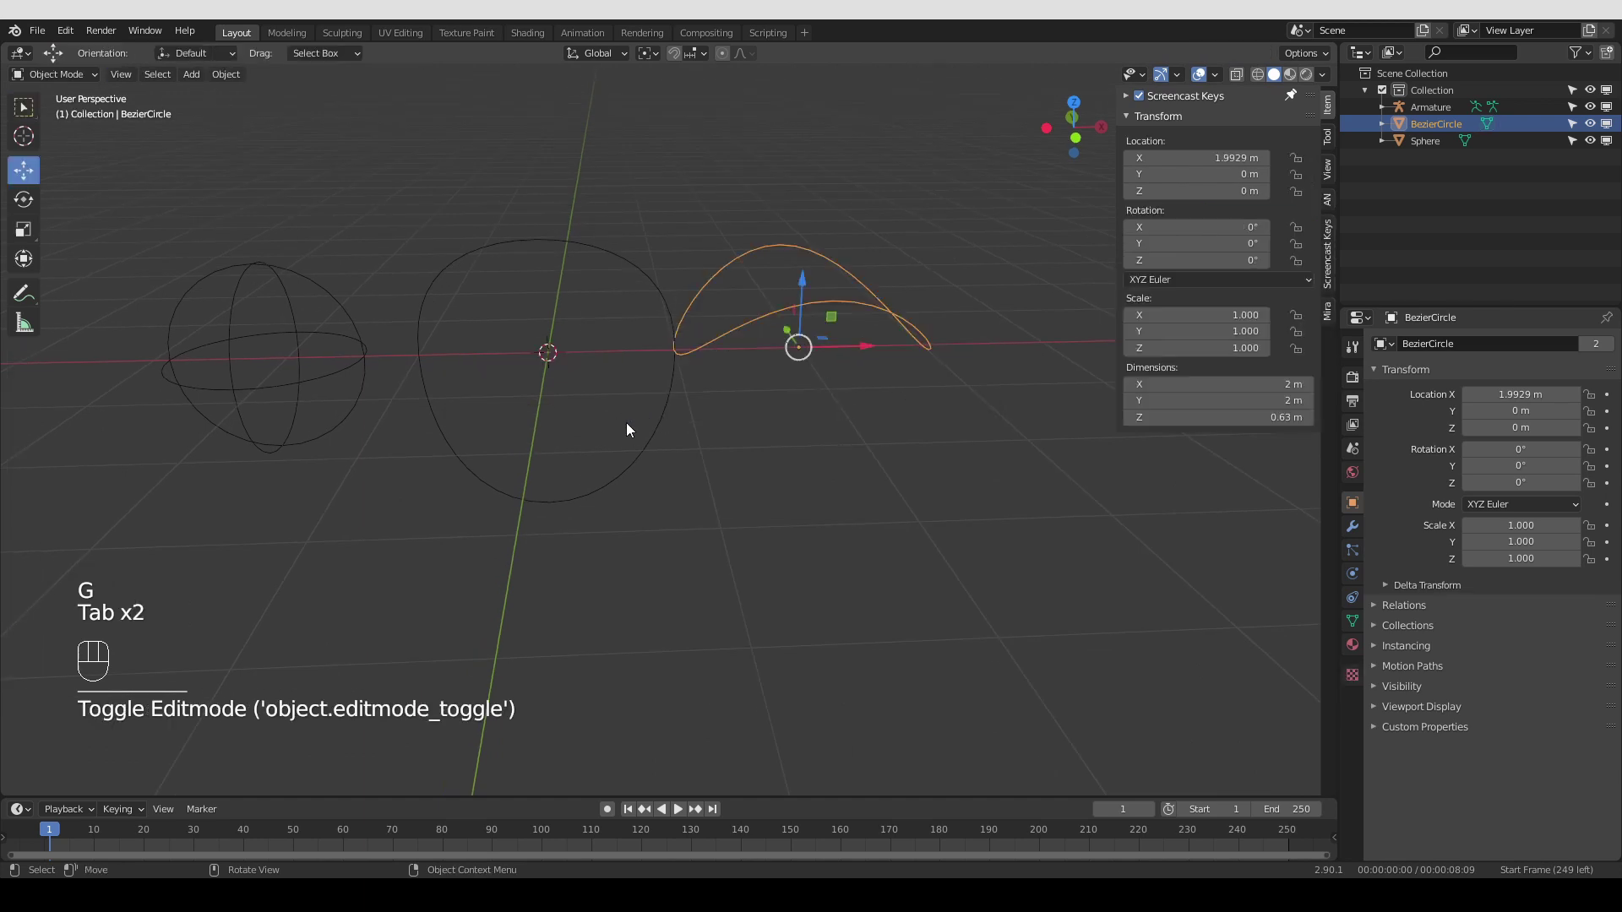
key("ctrl+z")
key("ctrl+z")
key("ctrl+z")
key("ctrl+z")
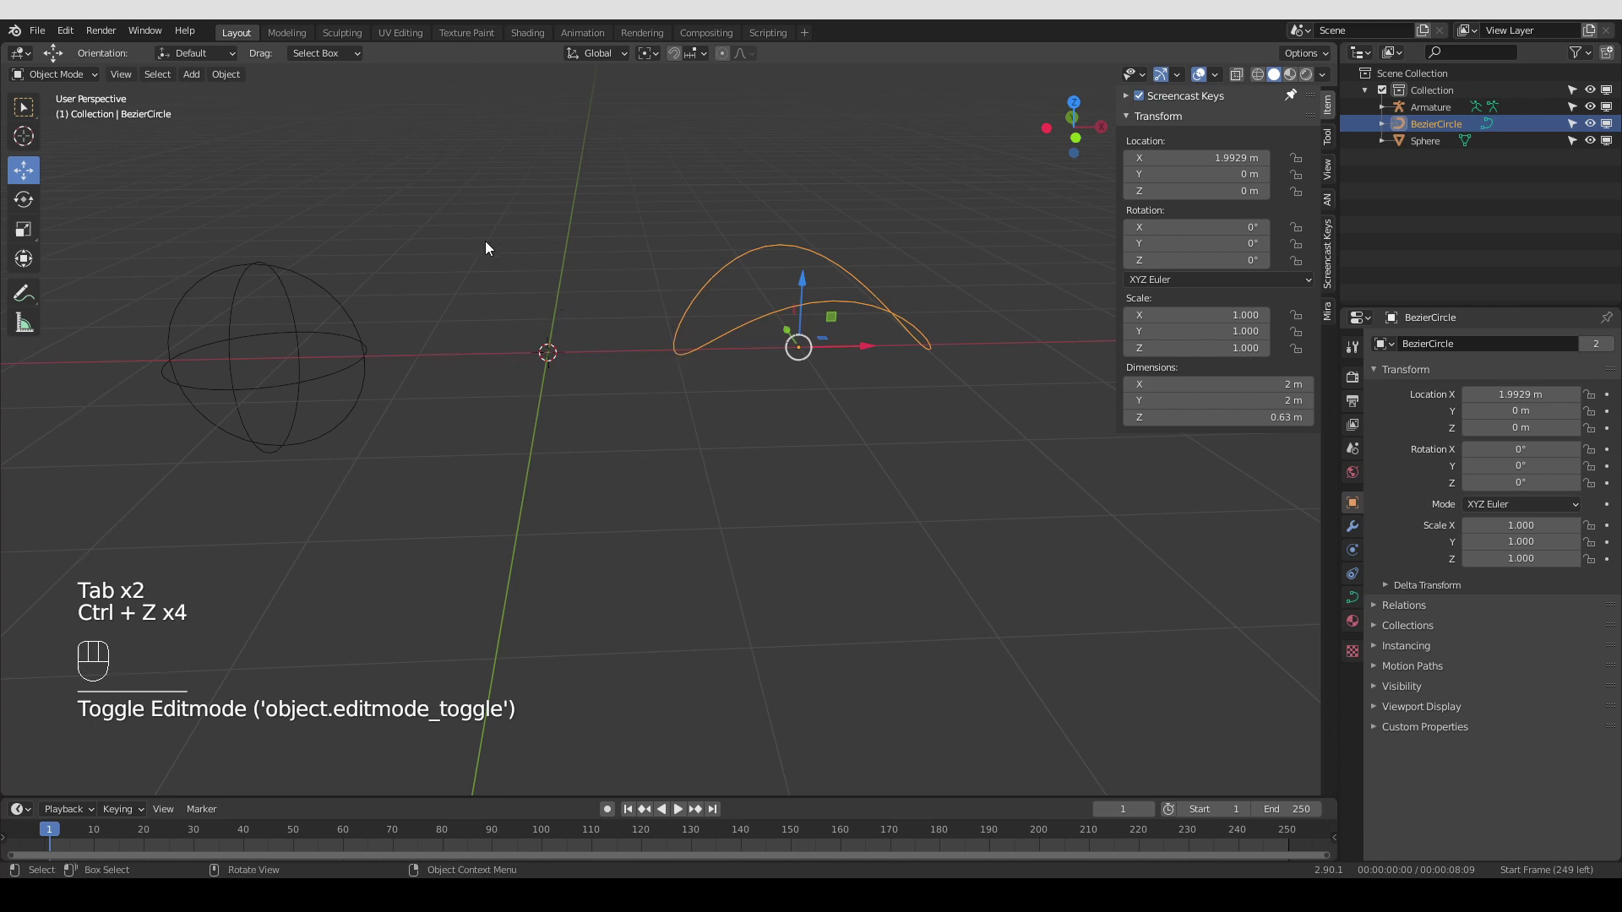
middle_click(713, 297)
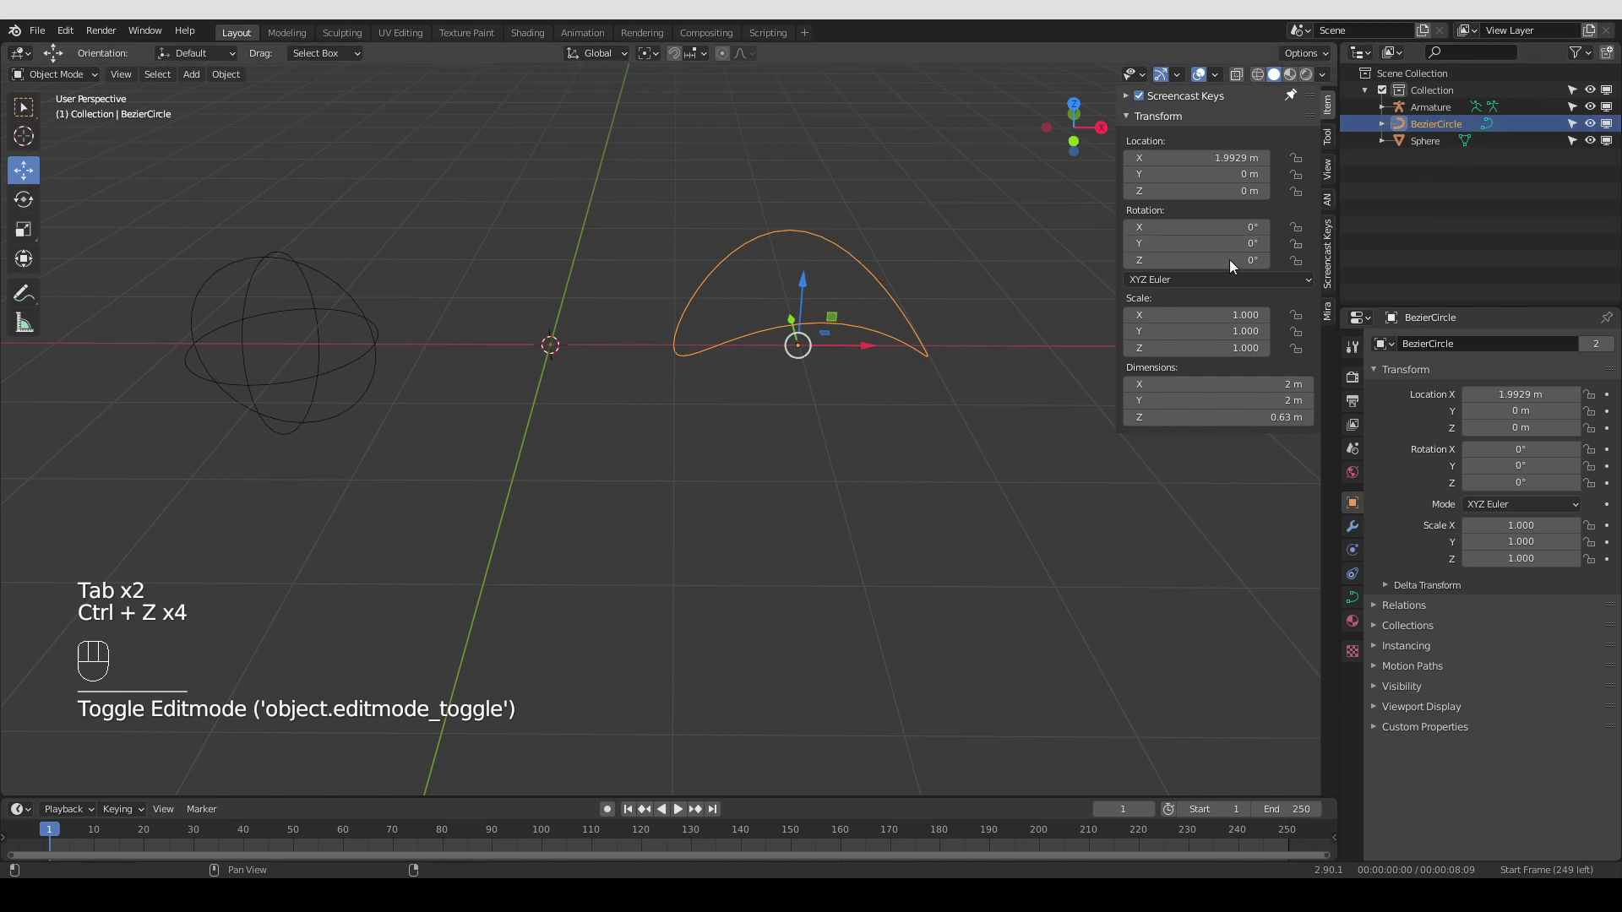
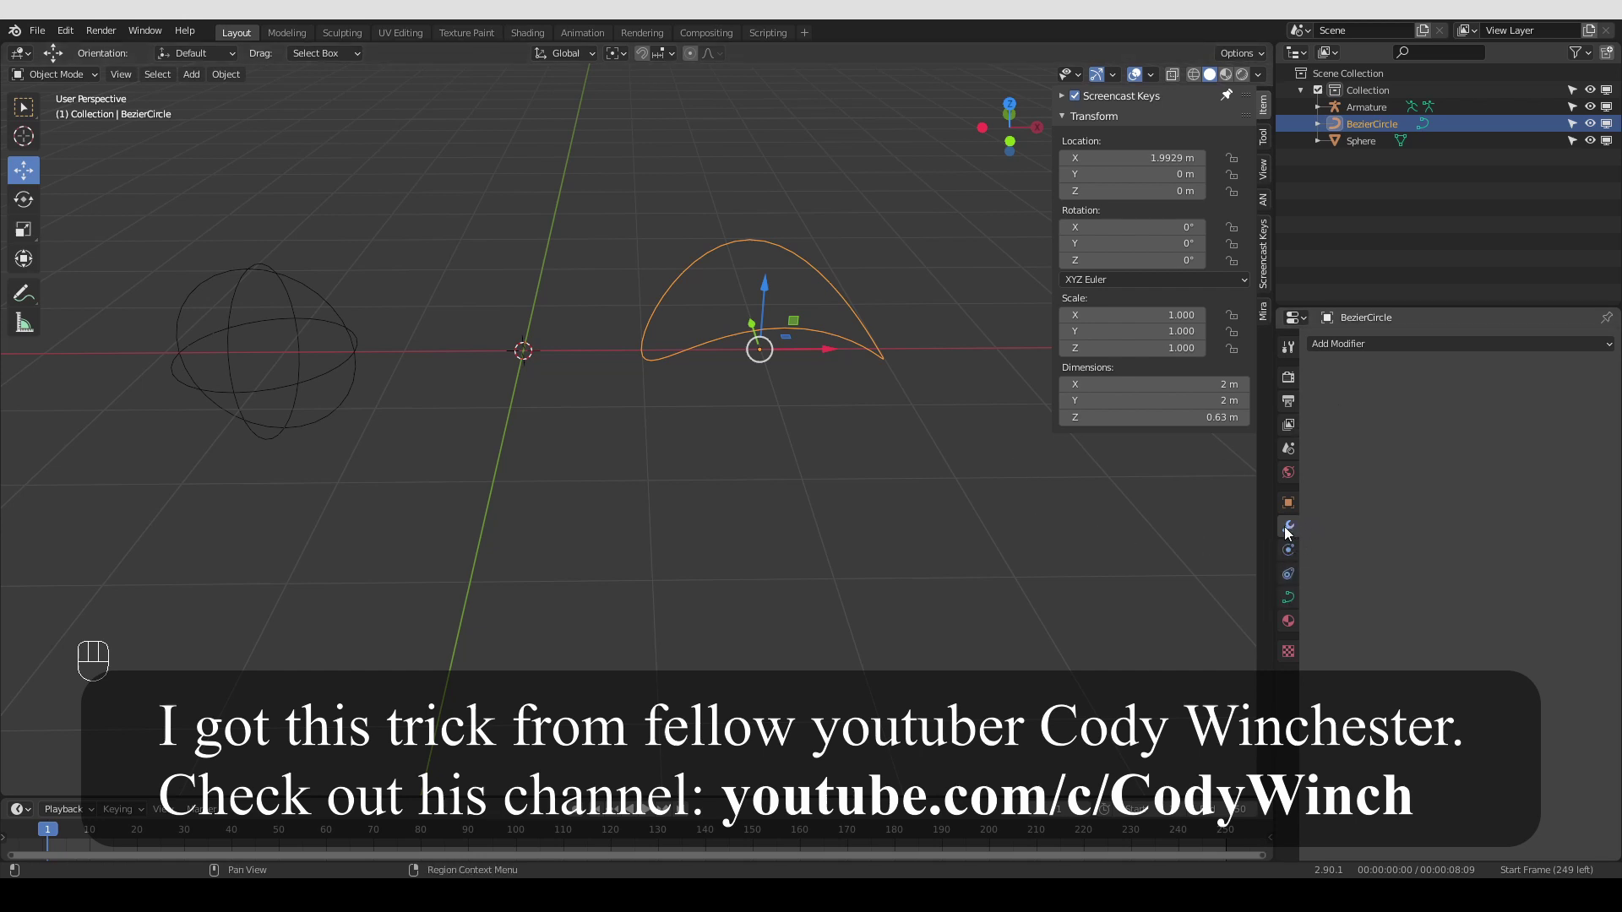
Try Triangulate and Subdivision modifiers, removing each, then keep a Triangulate modifier on the curve
left_click_drag(1368, 345, 1371, 574)
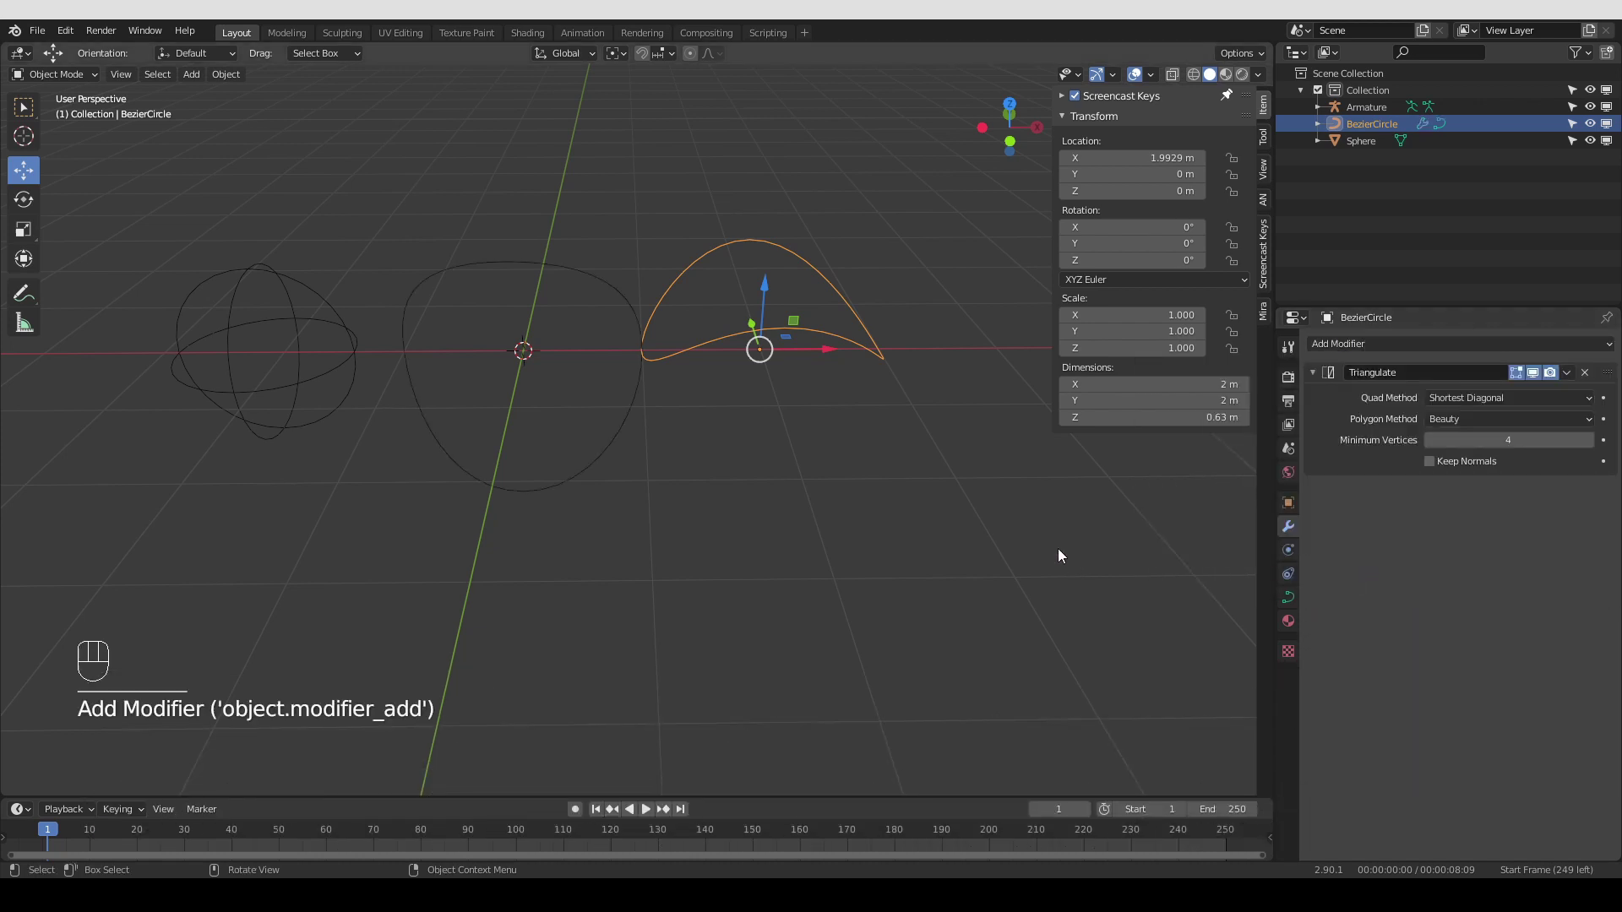
left_click(1590, 384)
left_click_drag(1502, 350, 1373, 559)
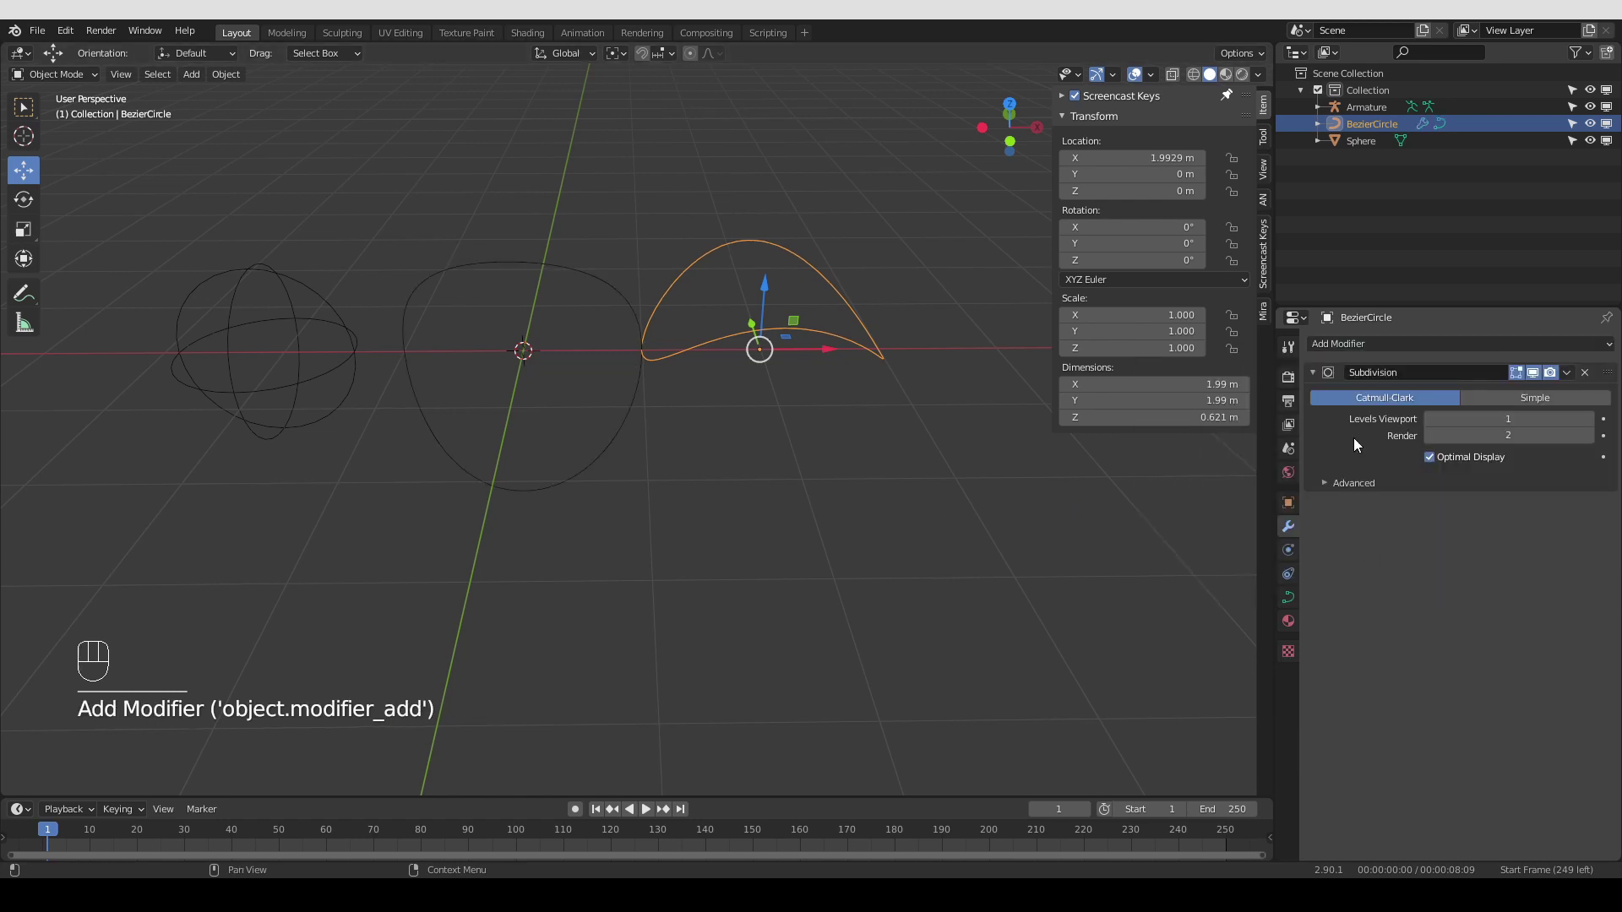
left_click(1590, 377)
left_click_drag(1467, 348, 1464, 419)
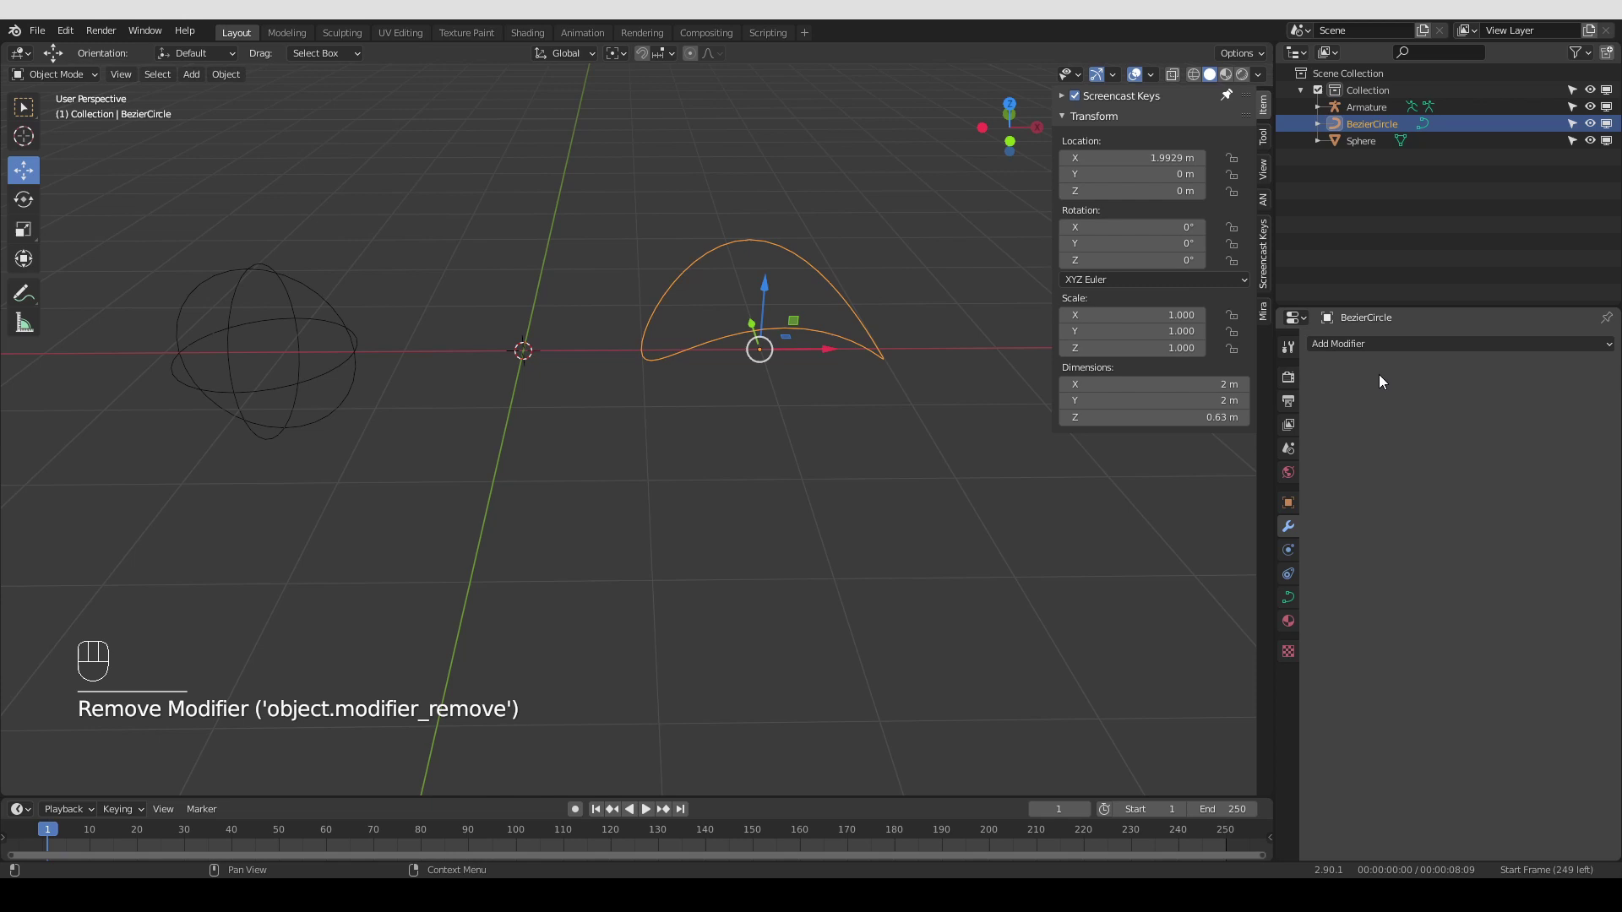
left_click_drag(1381, 353, 1367, 578)
middle_click(891, 506)
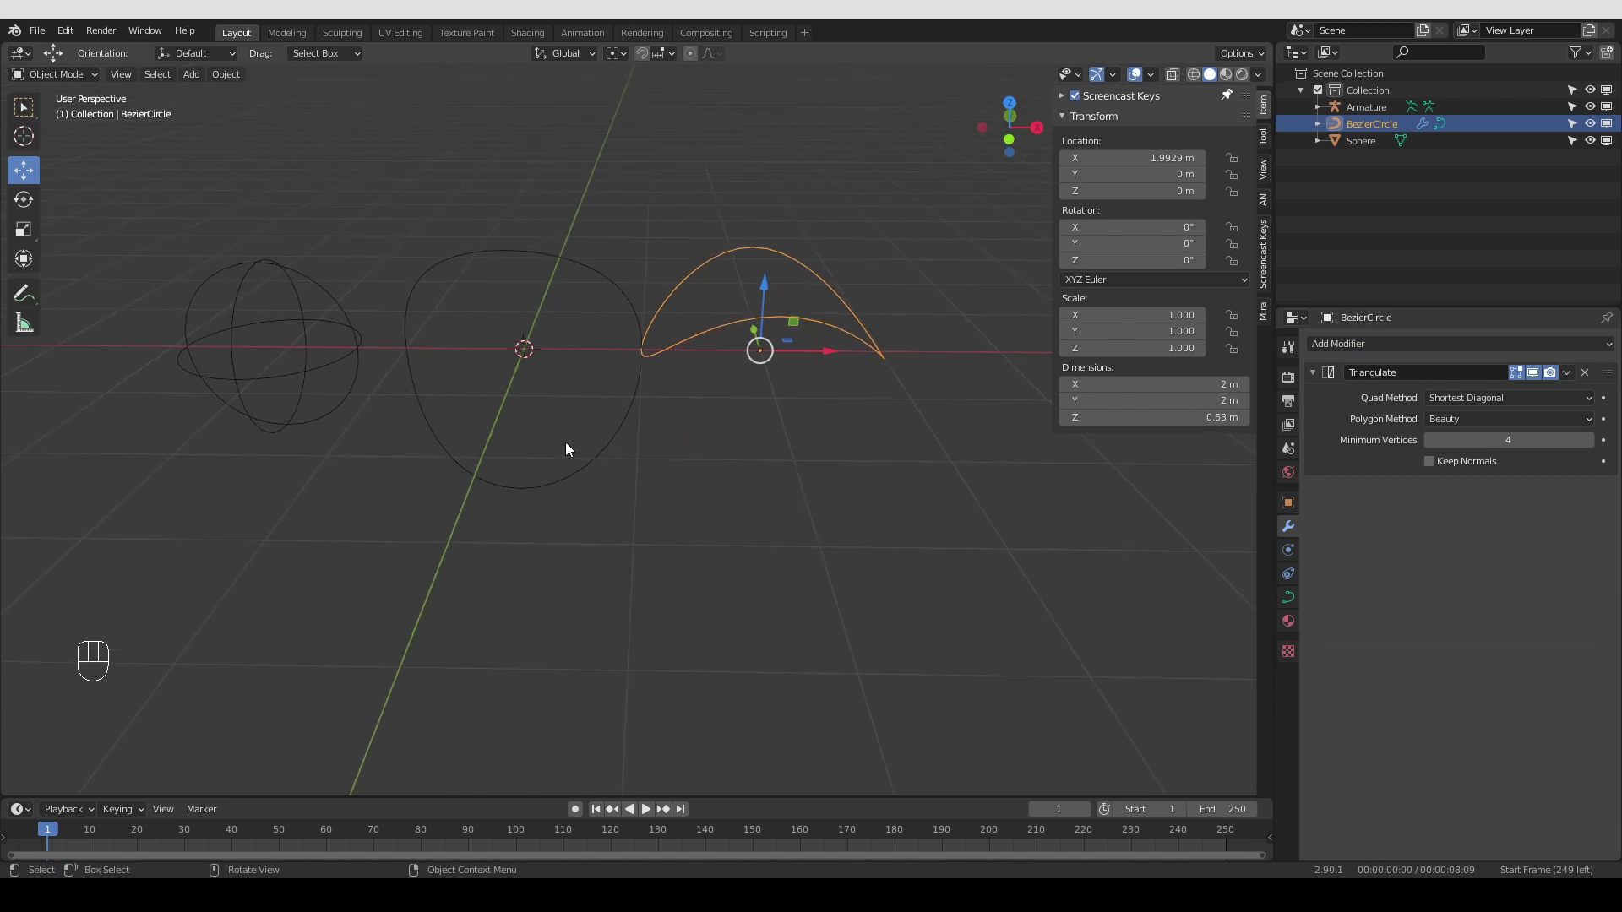
Raise the curve's top control point into a sharper arch about 1.44 m high, then leave Edit Mode
middle_click(514, 460)
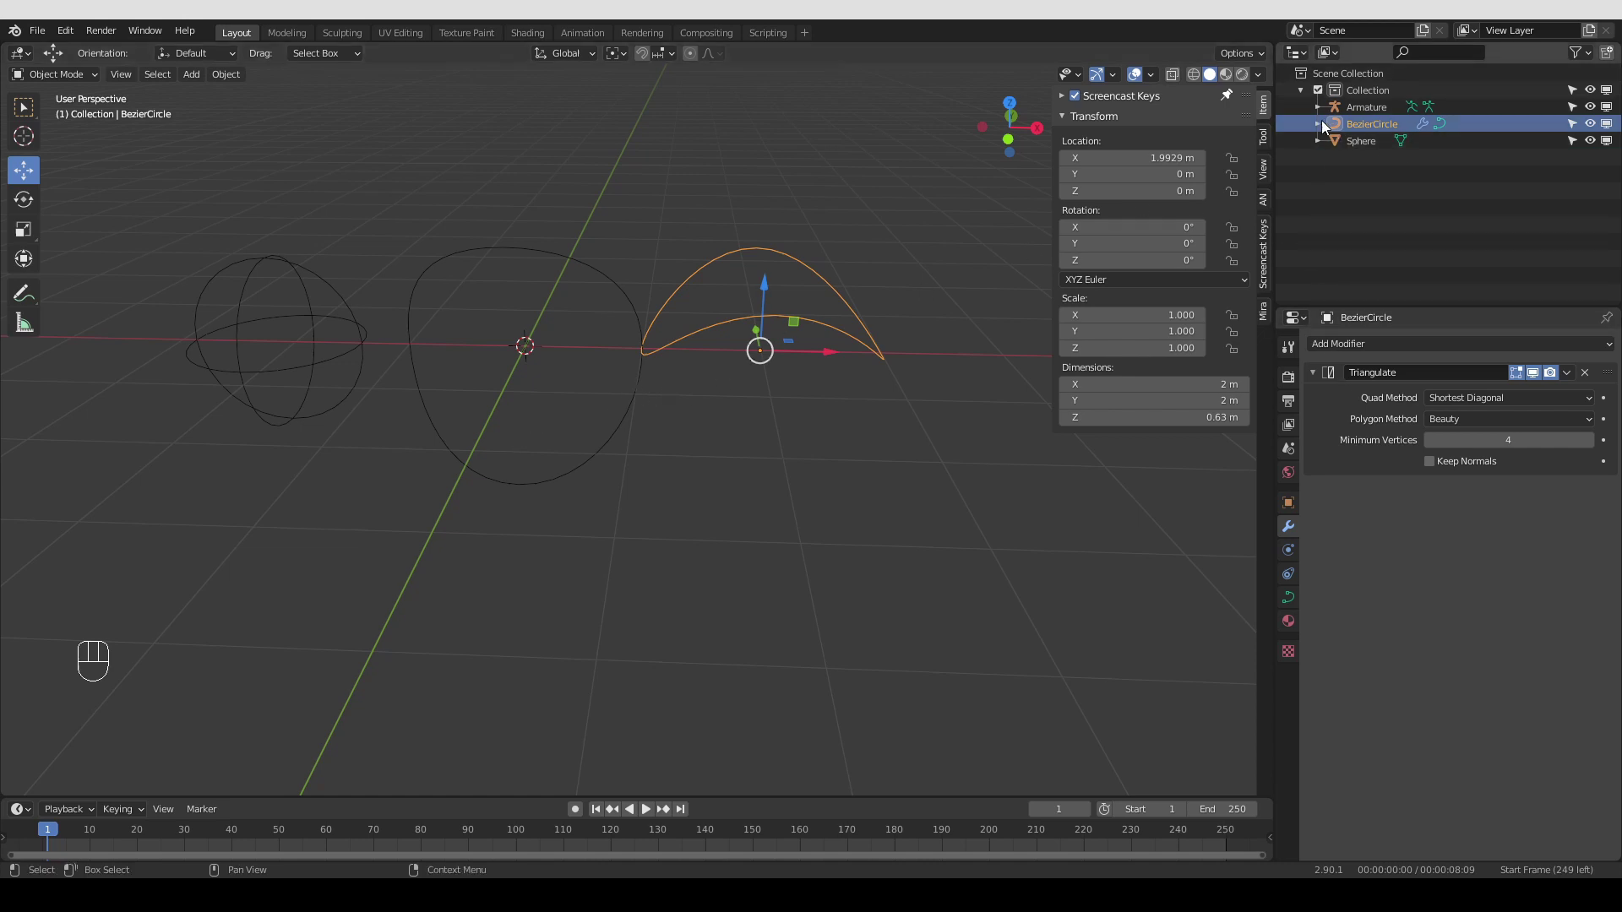
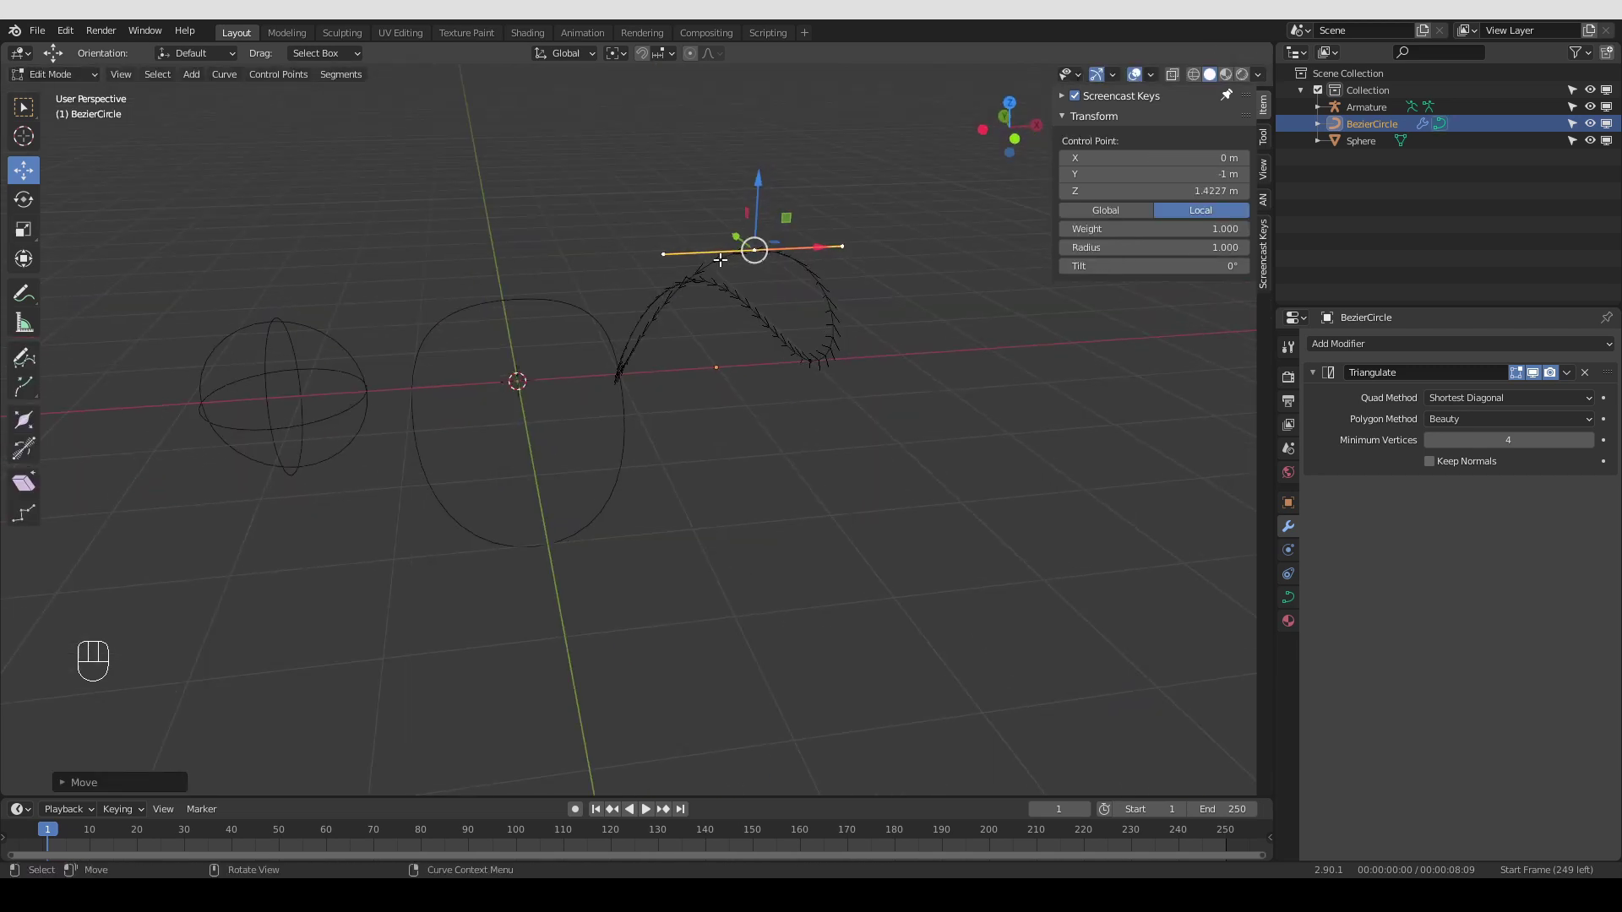
key("s")
left_click(808, 398)
key("Tab")
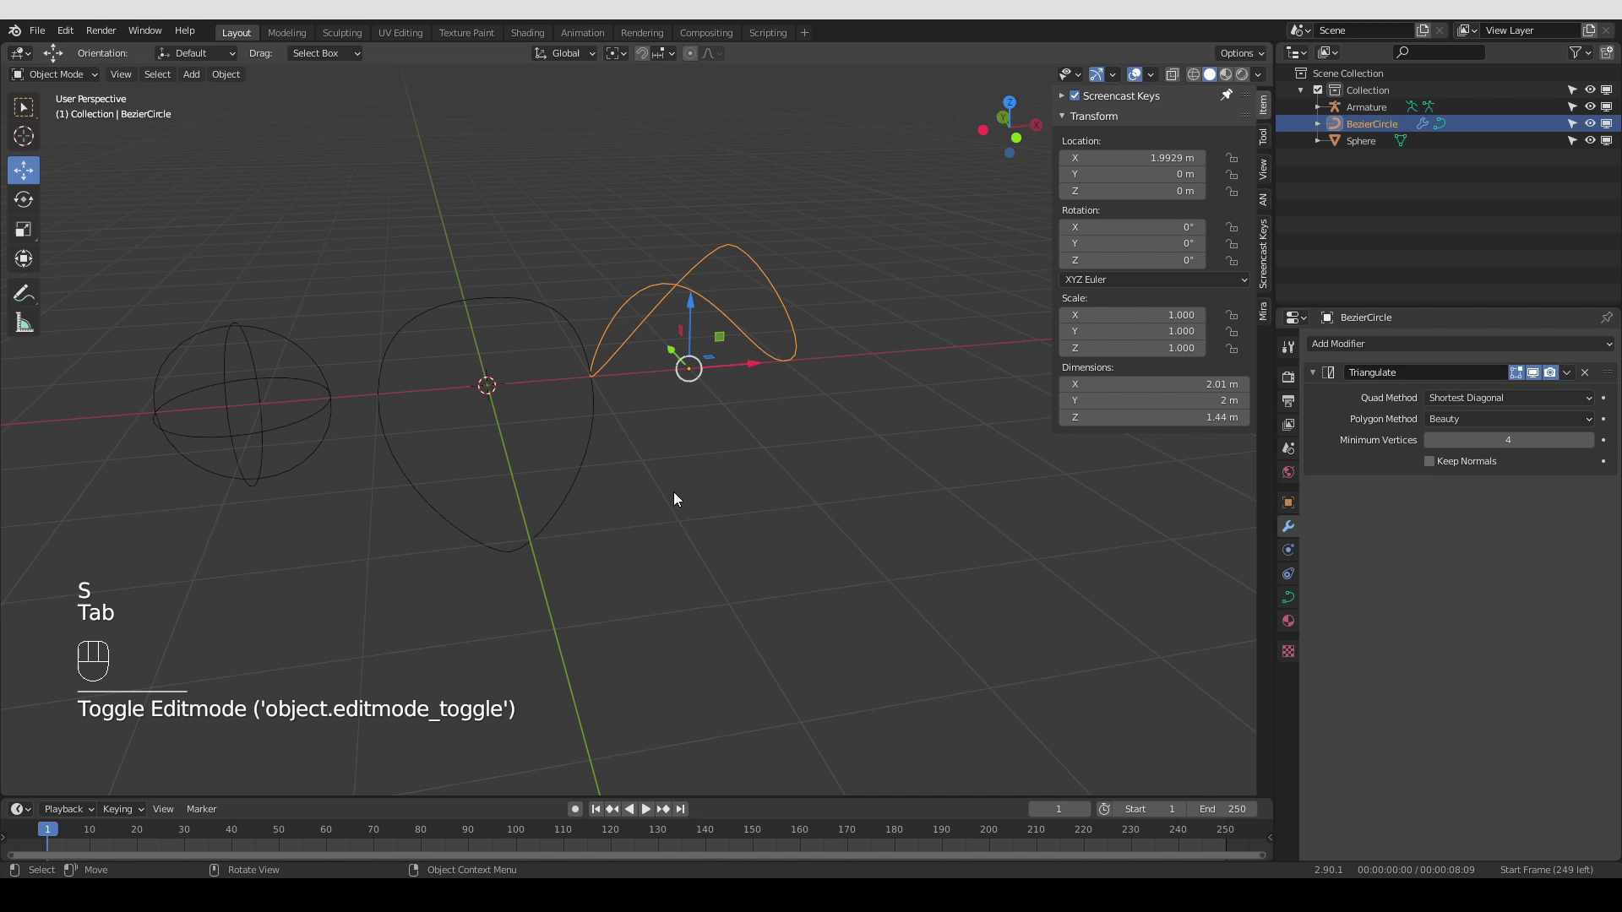
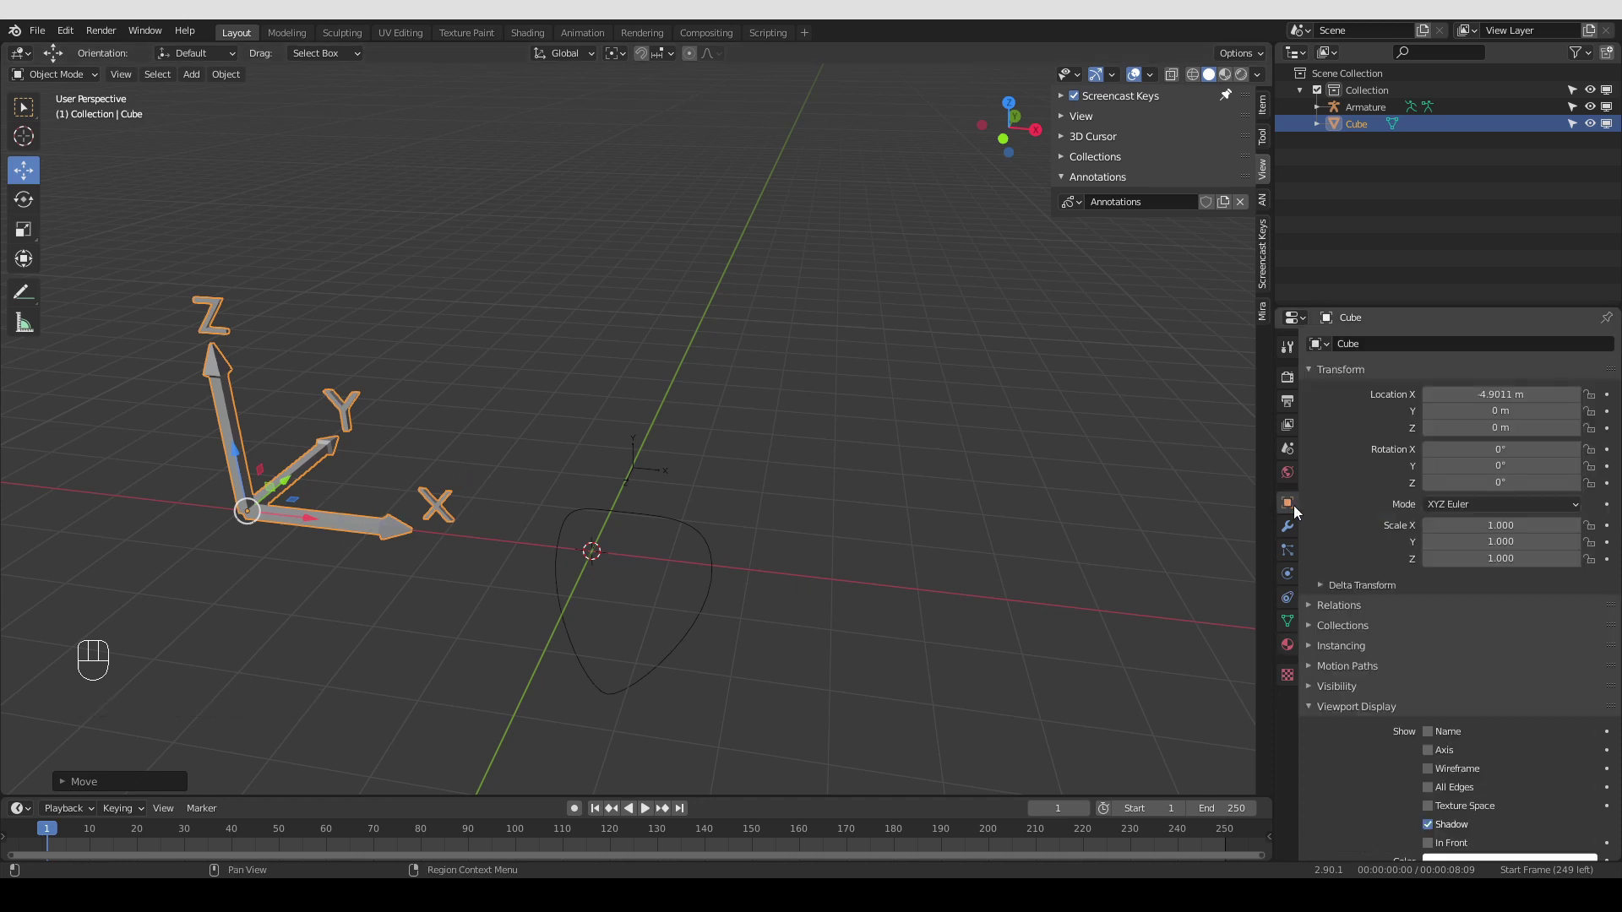
Enable Axis display for the Cube in Viewport Display and orbit to see its axes
left_click(1436, 757)
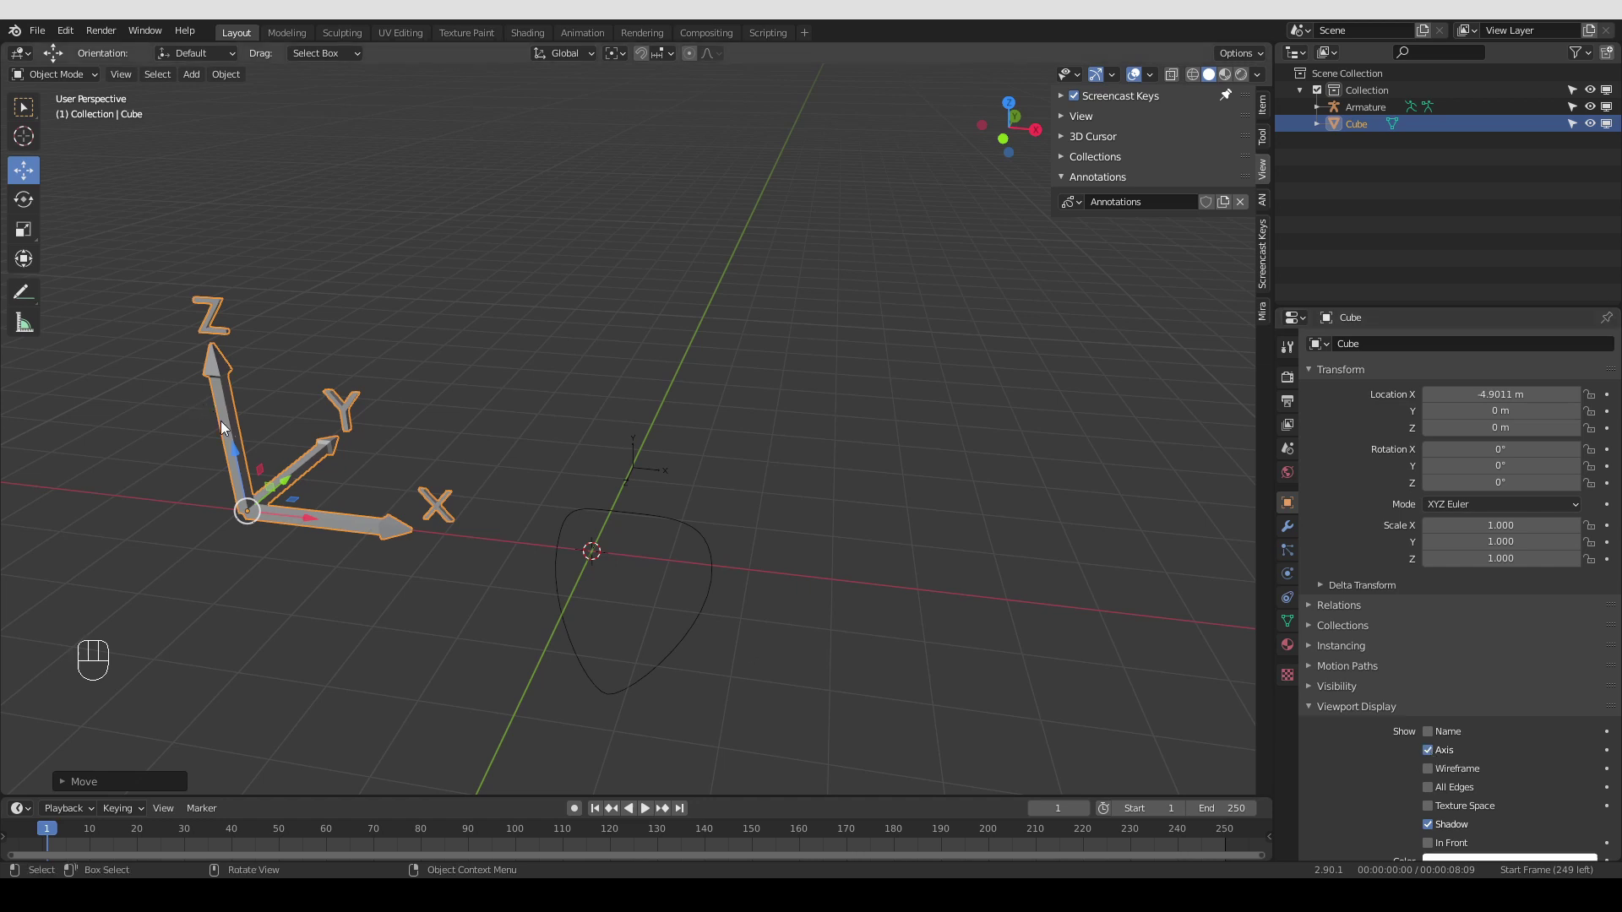
left_click_drag(227, 435, 227, 439)
middle_click(274, 488)
left_click_drag(1179, 77, 1069, 168)
middle_click(233, 516)
middle_click(370, 502)
middle_click(350, 493)
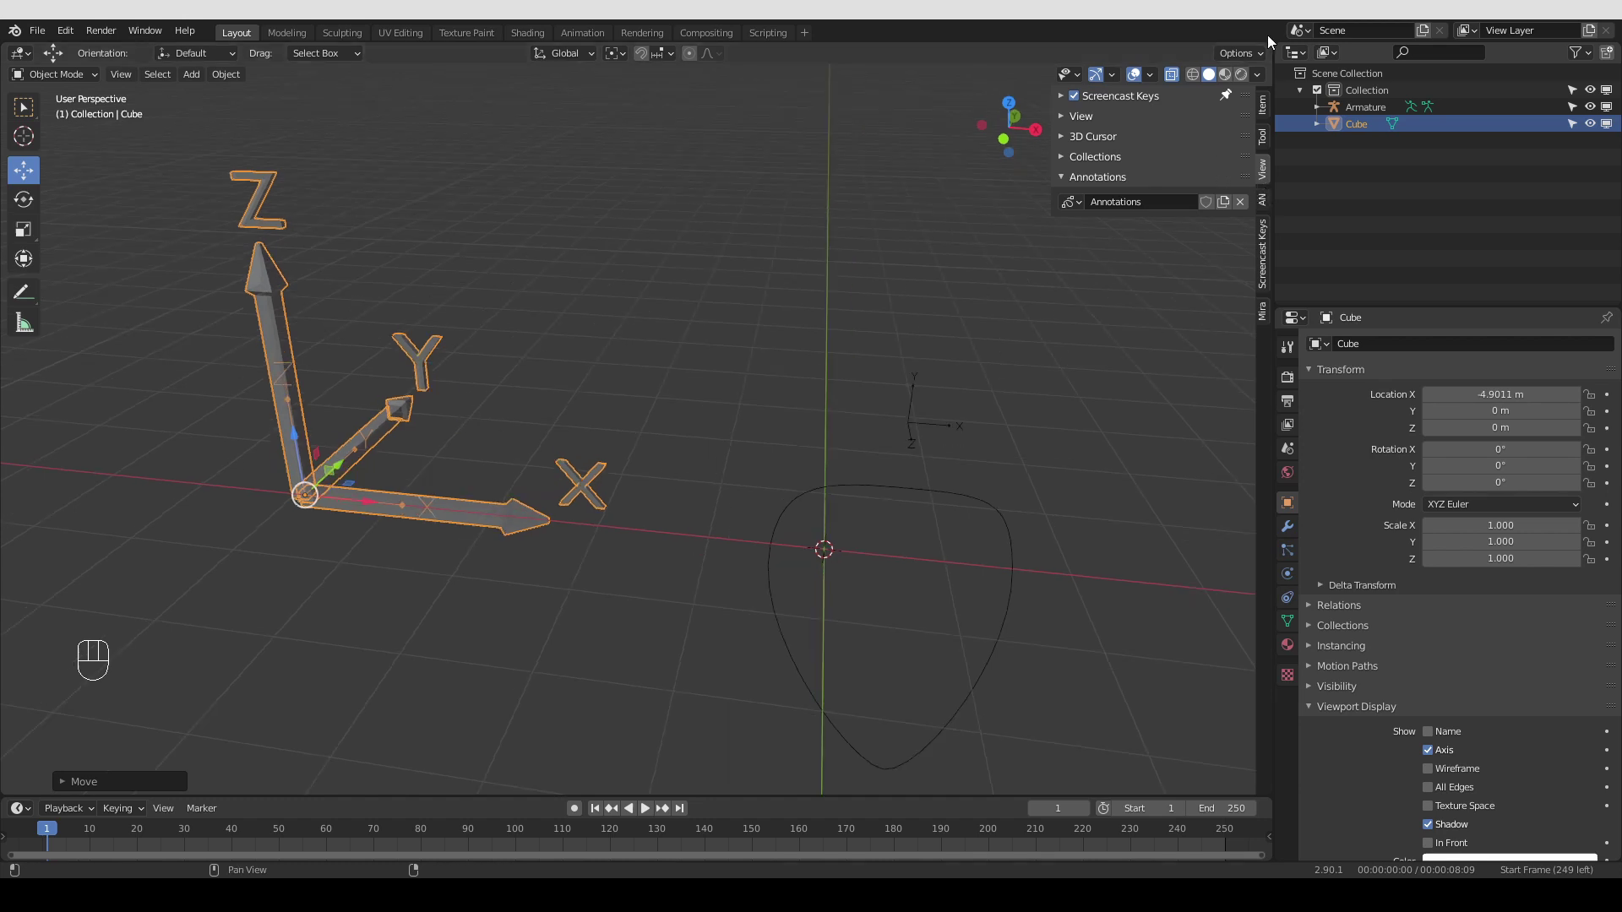
Reframe on the armature's curved shape, select the Armature and bring up the interaction mode menu
key("z")
middle_click(797, 416)
middle_click(931, 347)
middle_click(937, 540)
left_click_drag(939, 525, 938, 535)
left_click(943, 571)
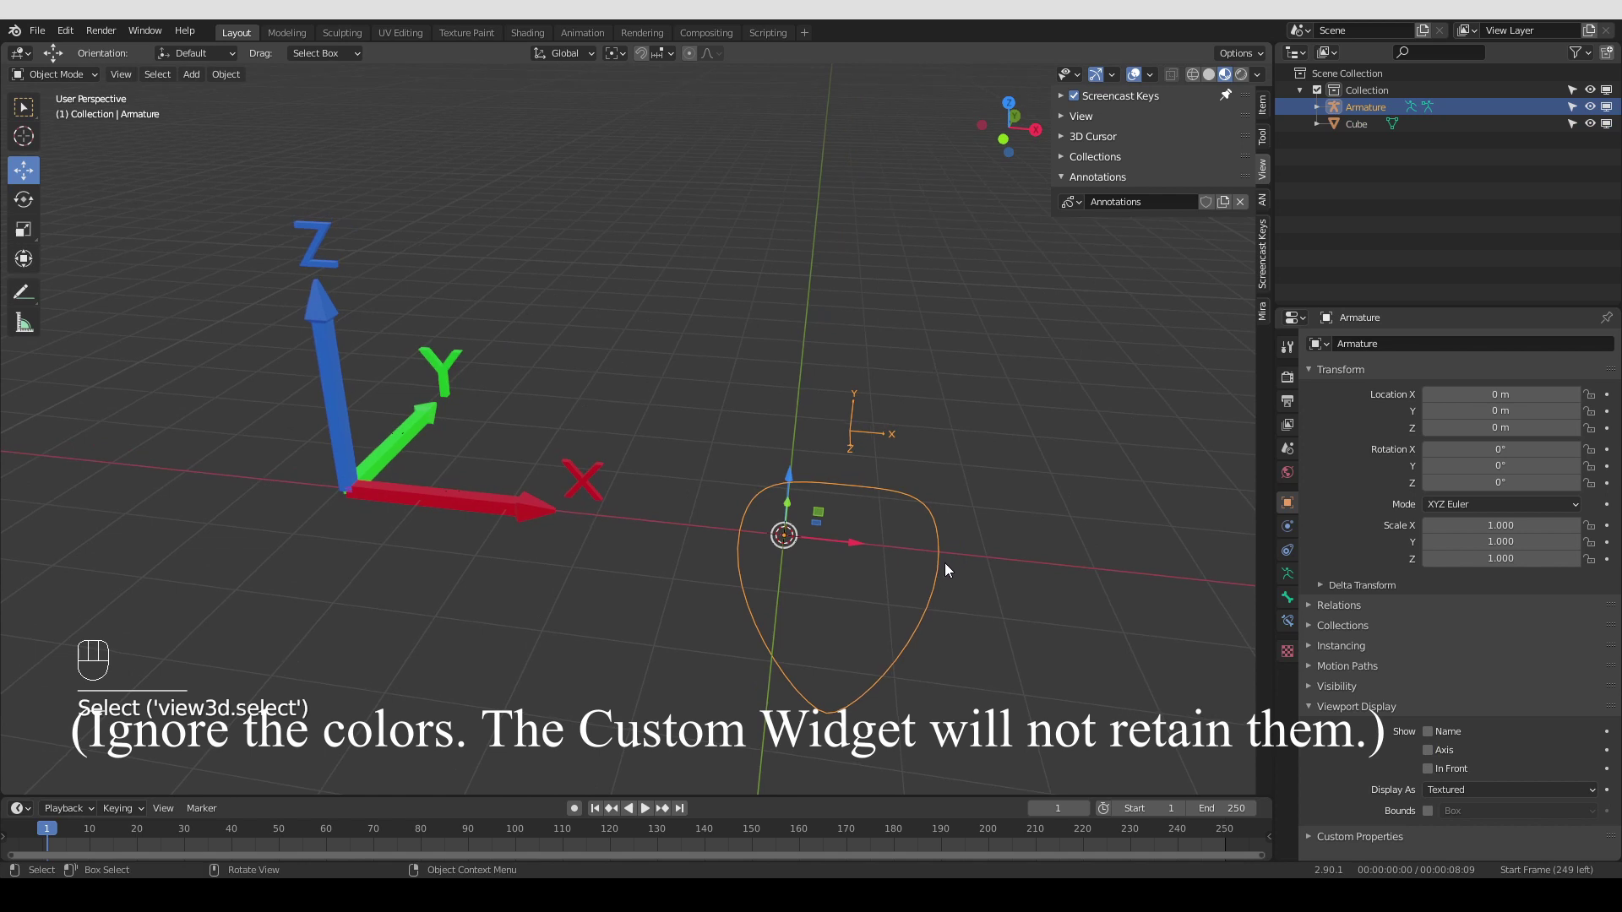
key("Tab")
left_click(1291, 606)
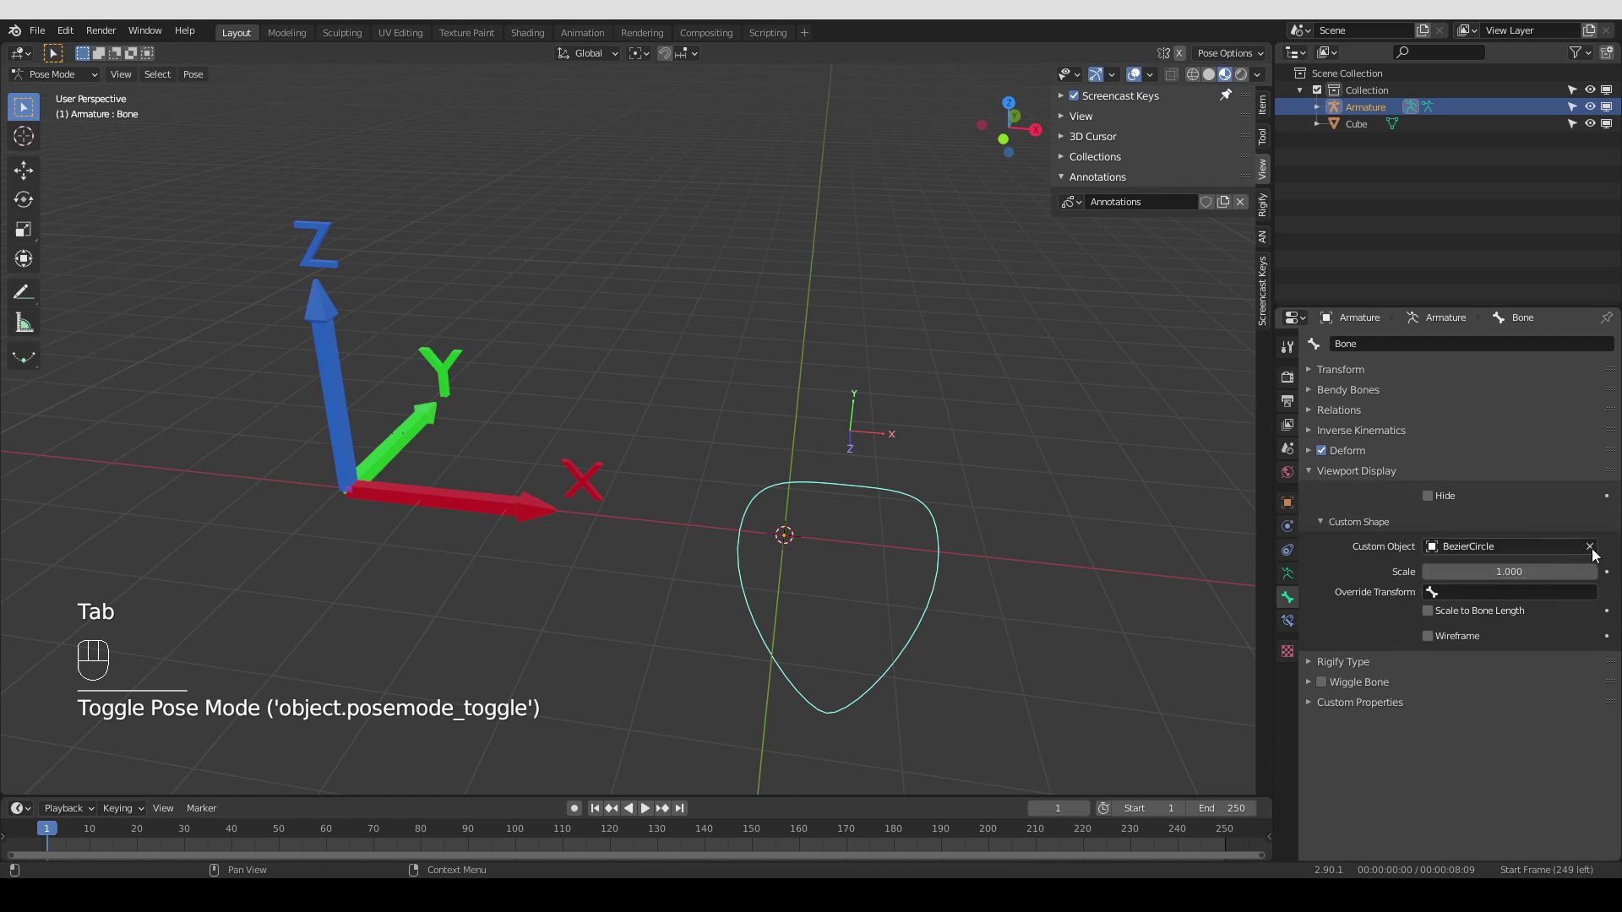
left_click(1594, 553)
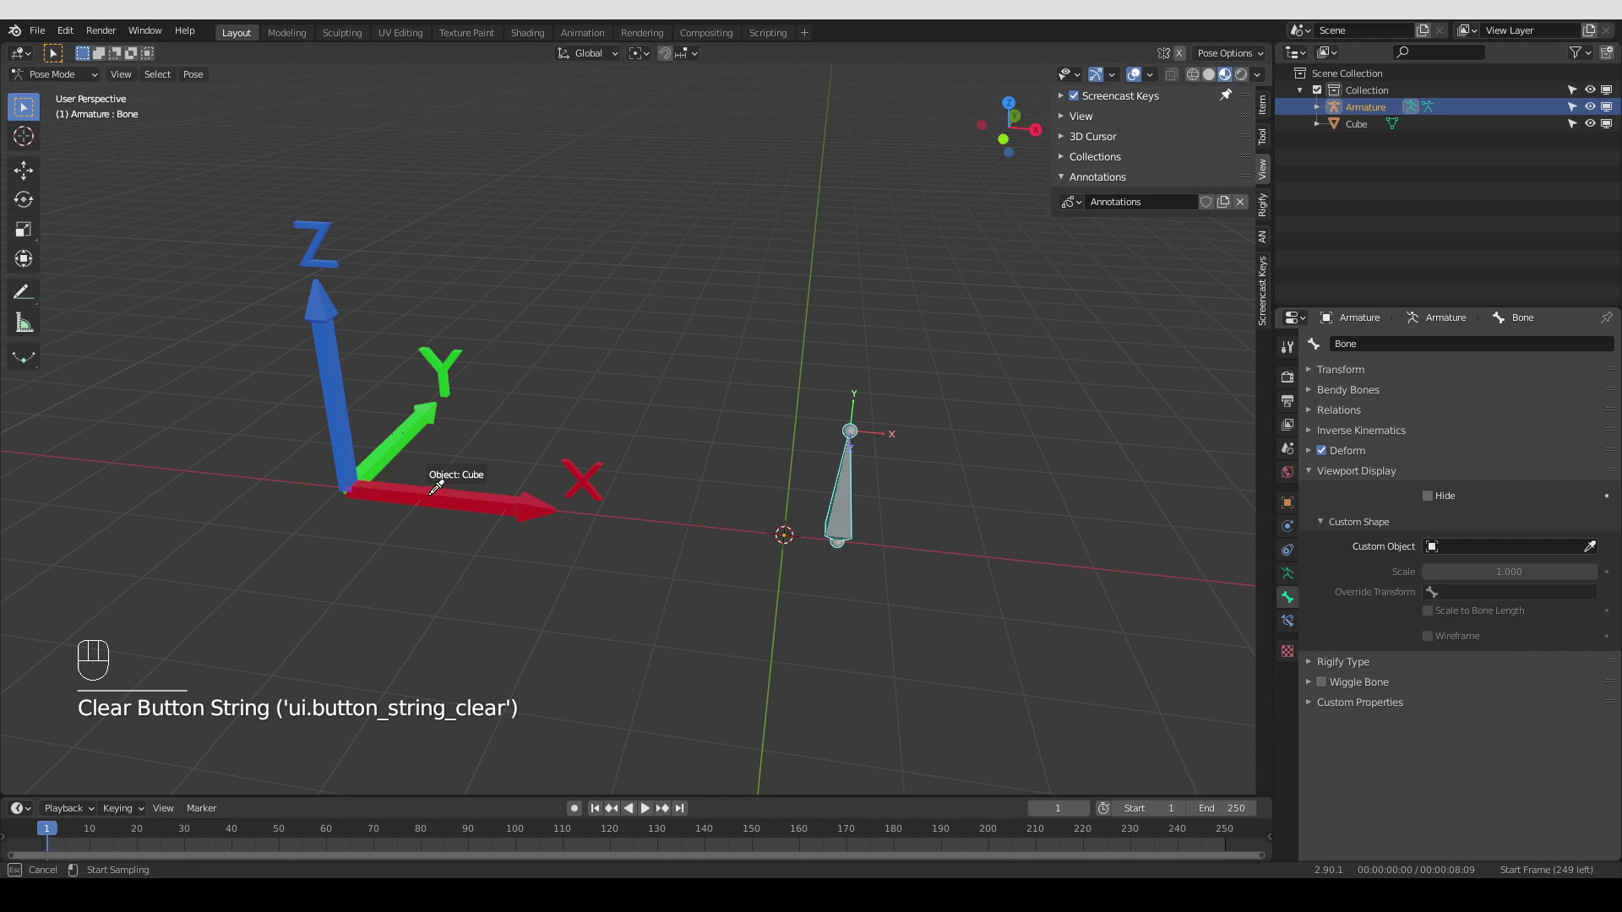
left_click(721, 542)
left_click_drag(861, 541, 854, 547)
left_click_drag(814, 531, 785, 537)
left_click(1178, 80)
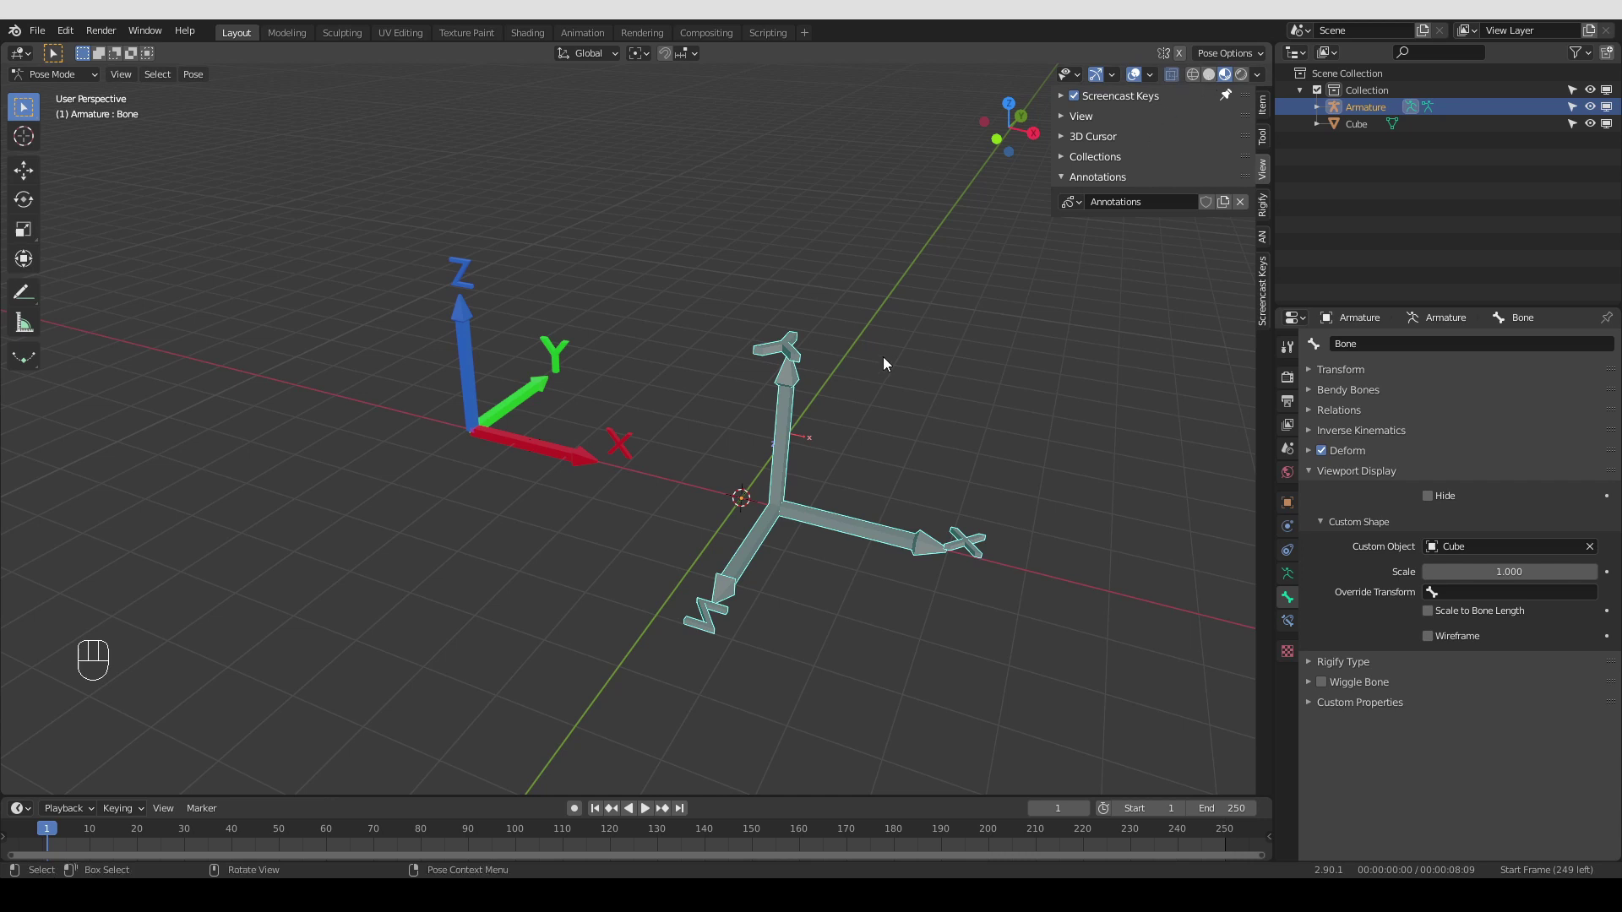
left_click(1218, 81)
left_click_drag(1219, 83, 842, 481)
middle_click(843, 487)
middle_click(844, 456)
middle_click(849, 423)
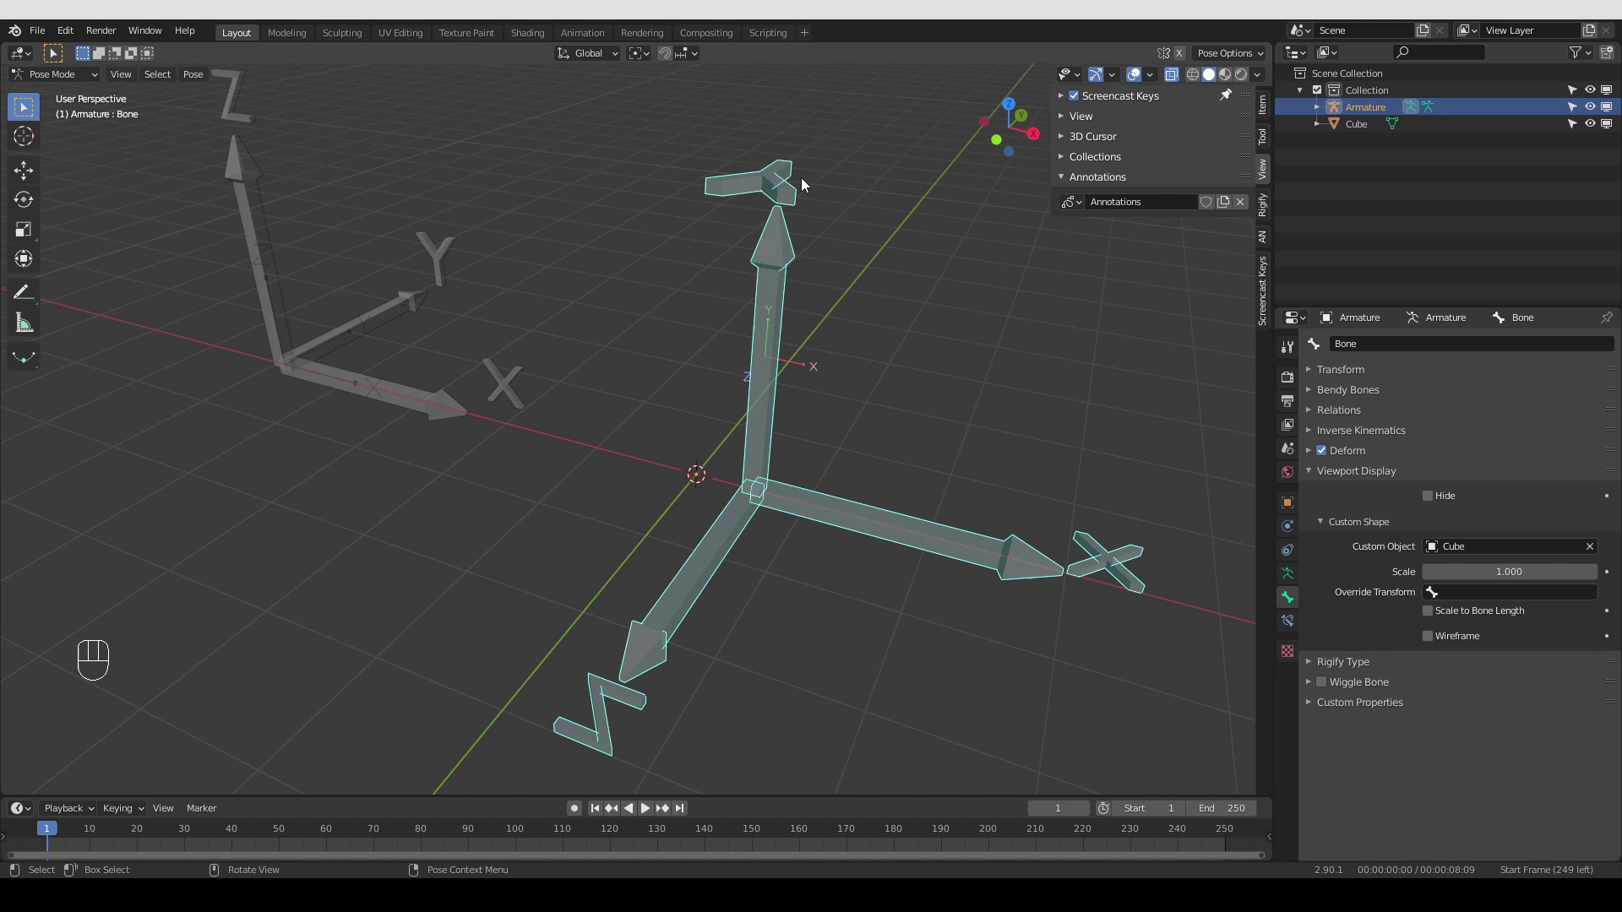
middle_click(792, 238)
key("ctrl+z")
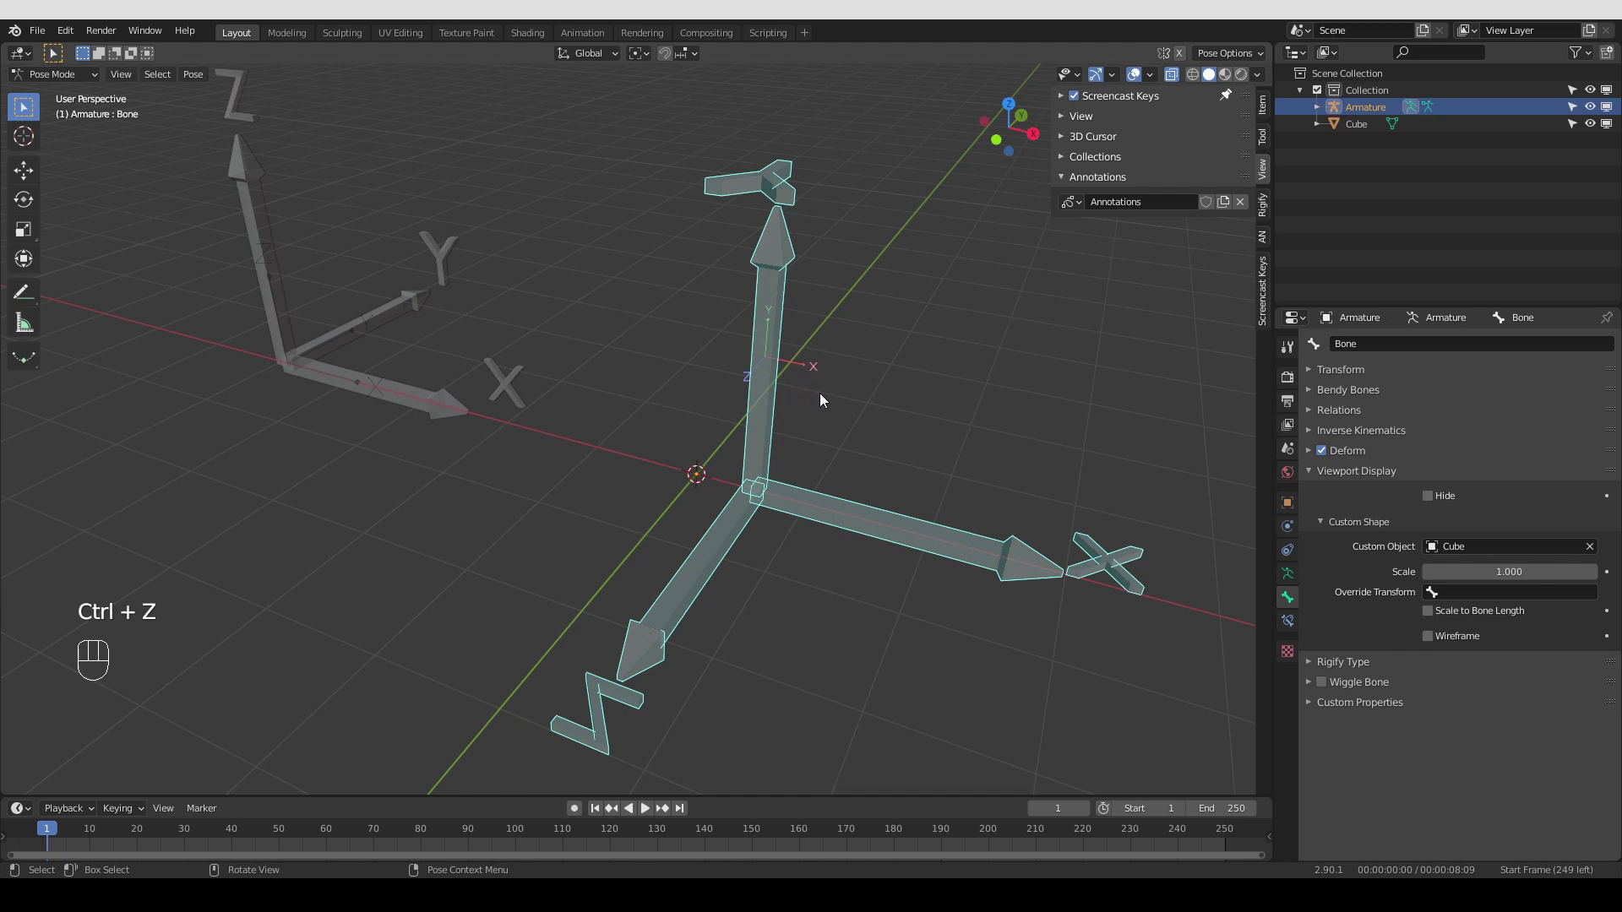
key("d")
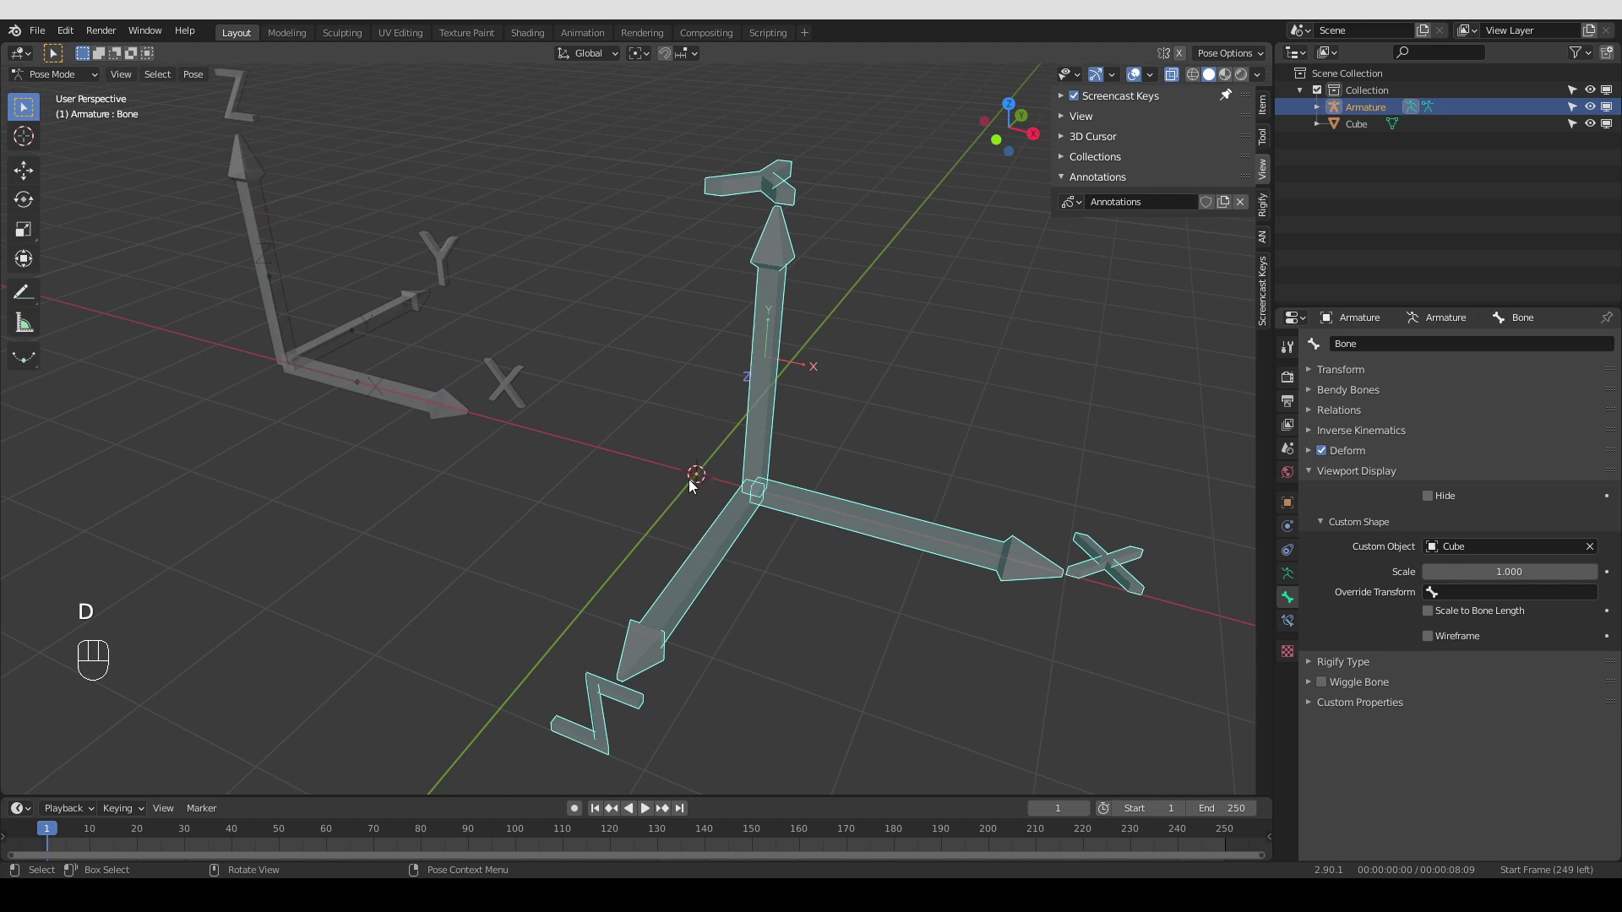
middle_click(625, 489)
middle_click(475, 423)
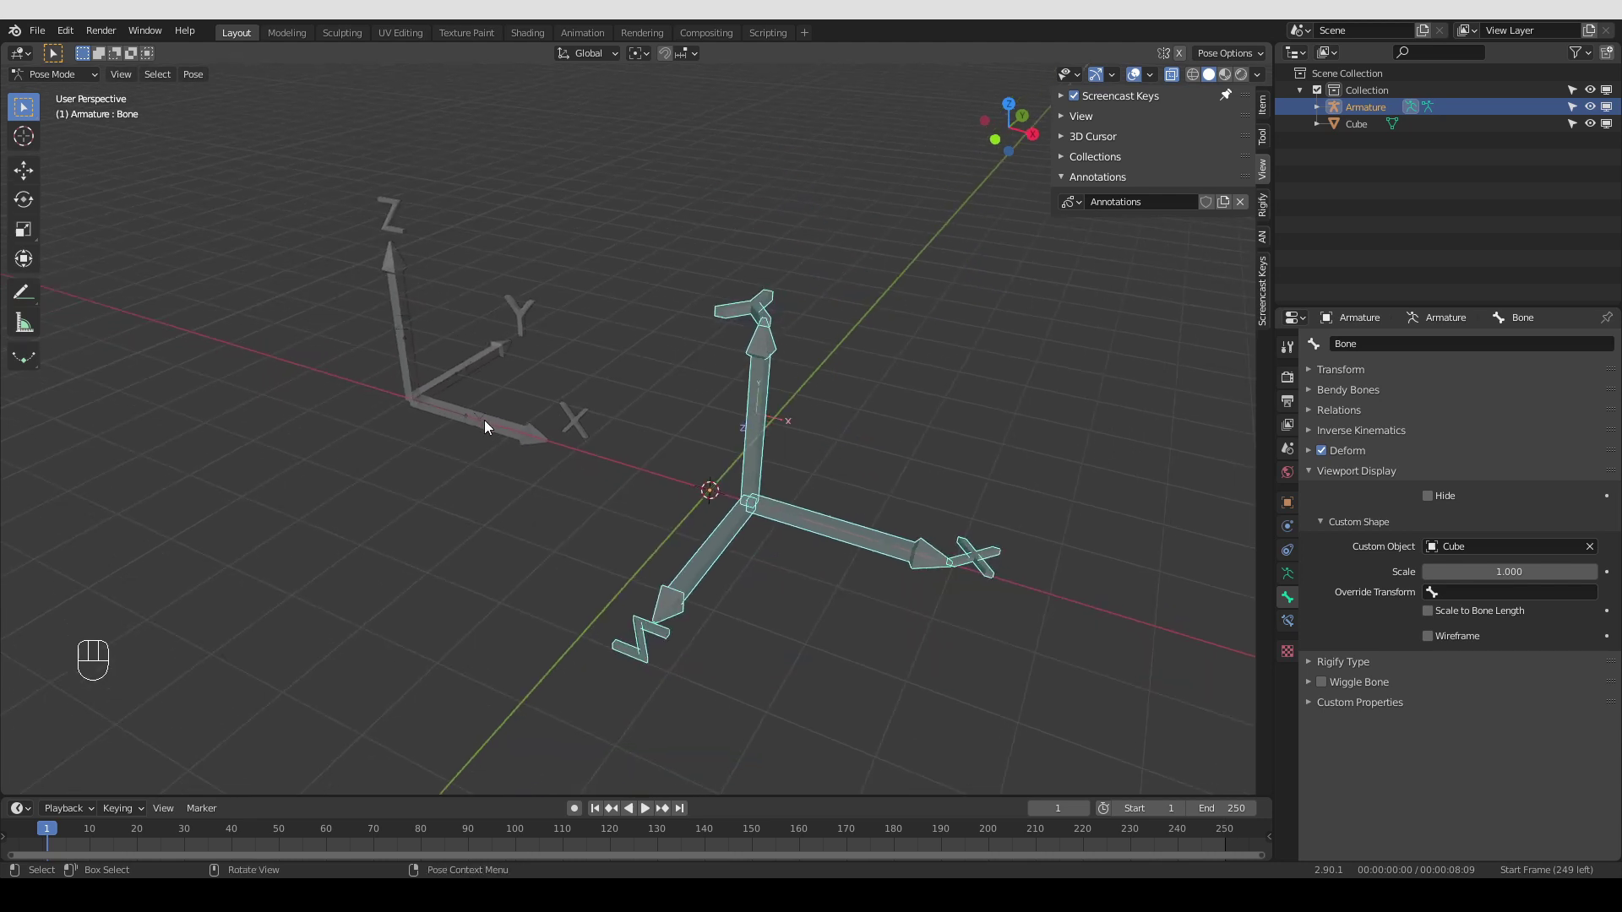
In Object Mode, select the Cube and rotate it 90 degrees around X with the Rotate tool
key("Tab")
left_click(424, 405)
left_click(32, 201)
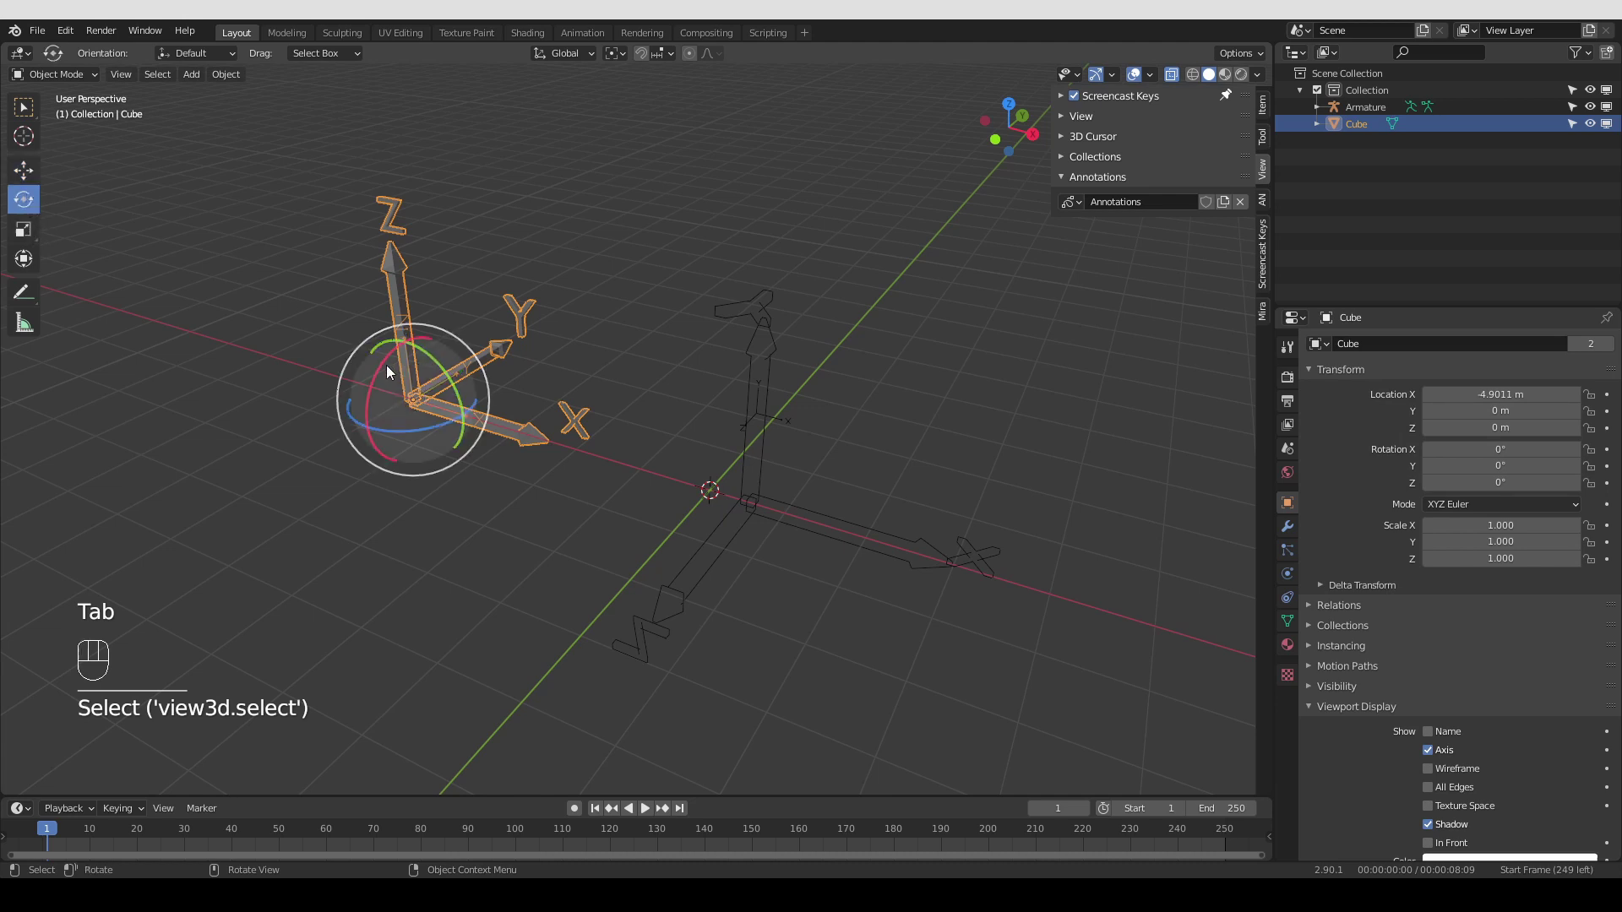
left_click_drag(383, 372, 402, 441)
Orbit around to check the Cube's alignment with the bone, then undo the last change
middle_click(437, 459)
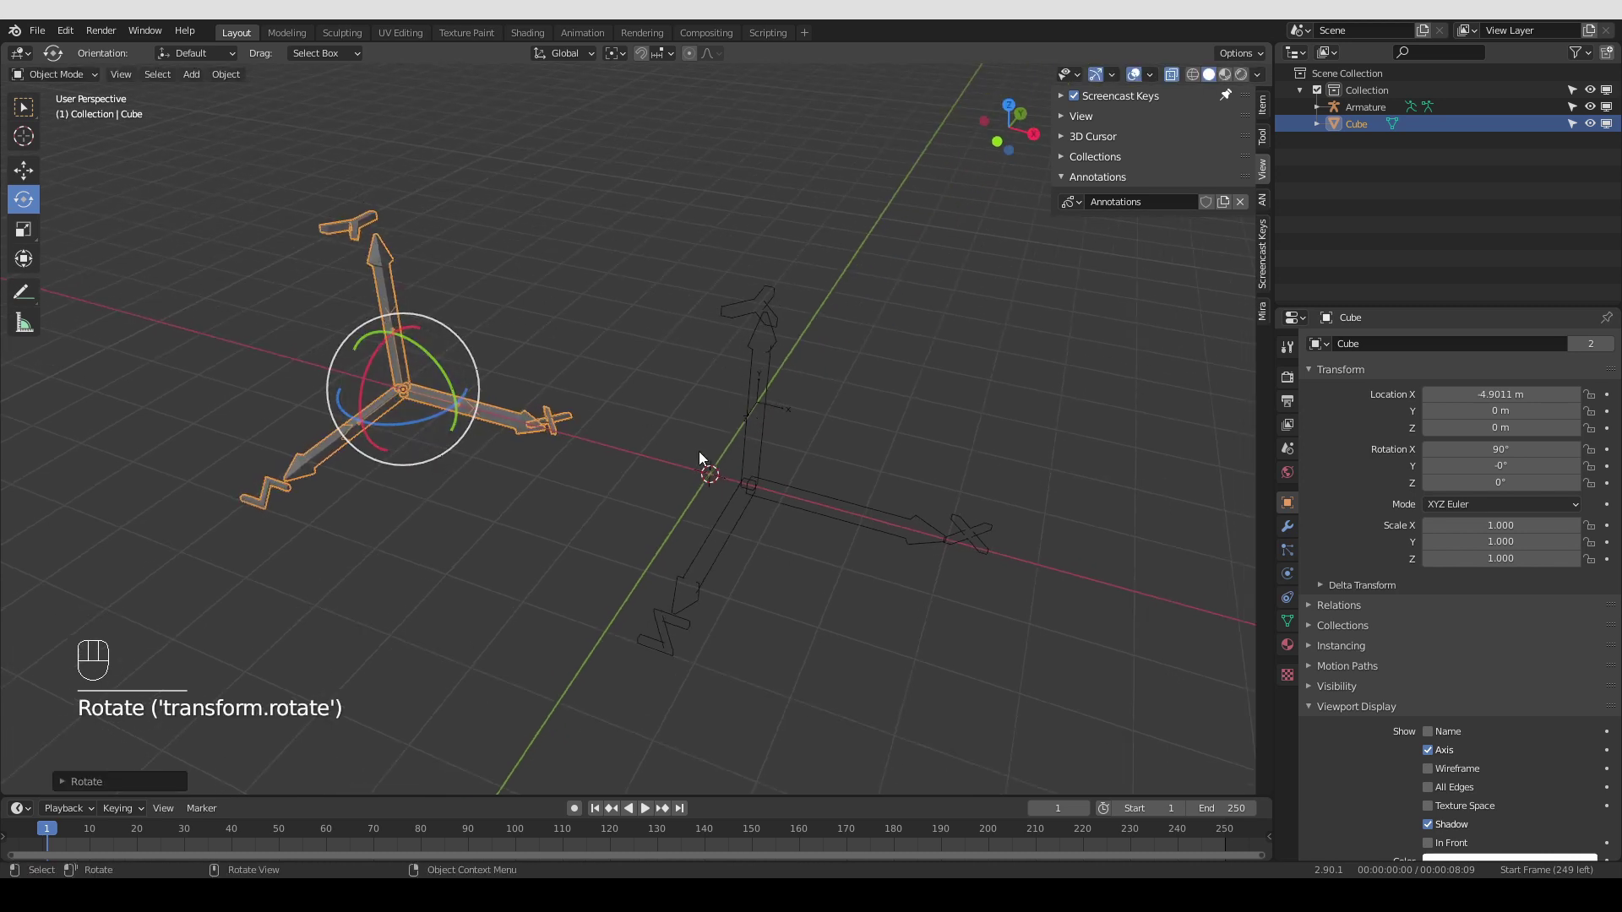
middle_click(360, 387)
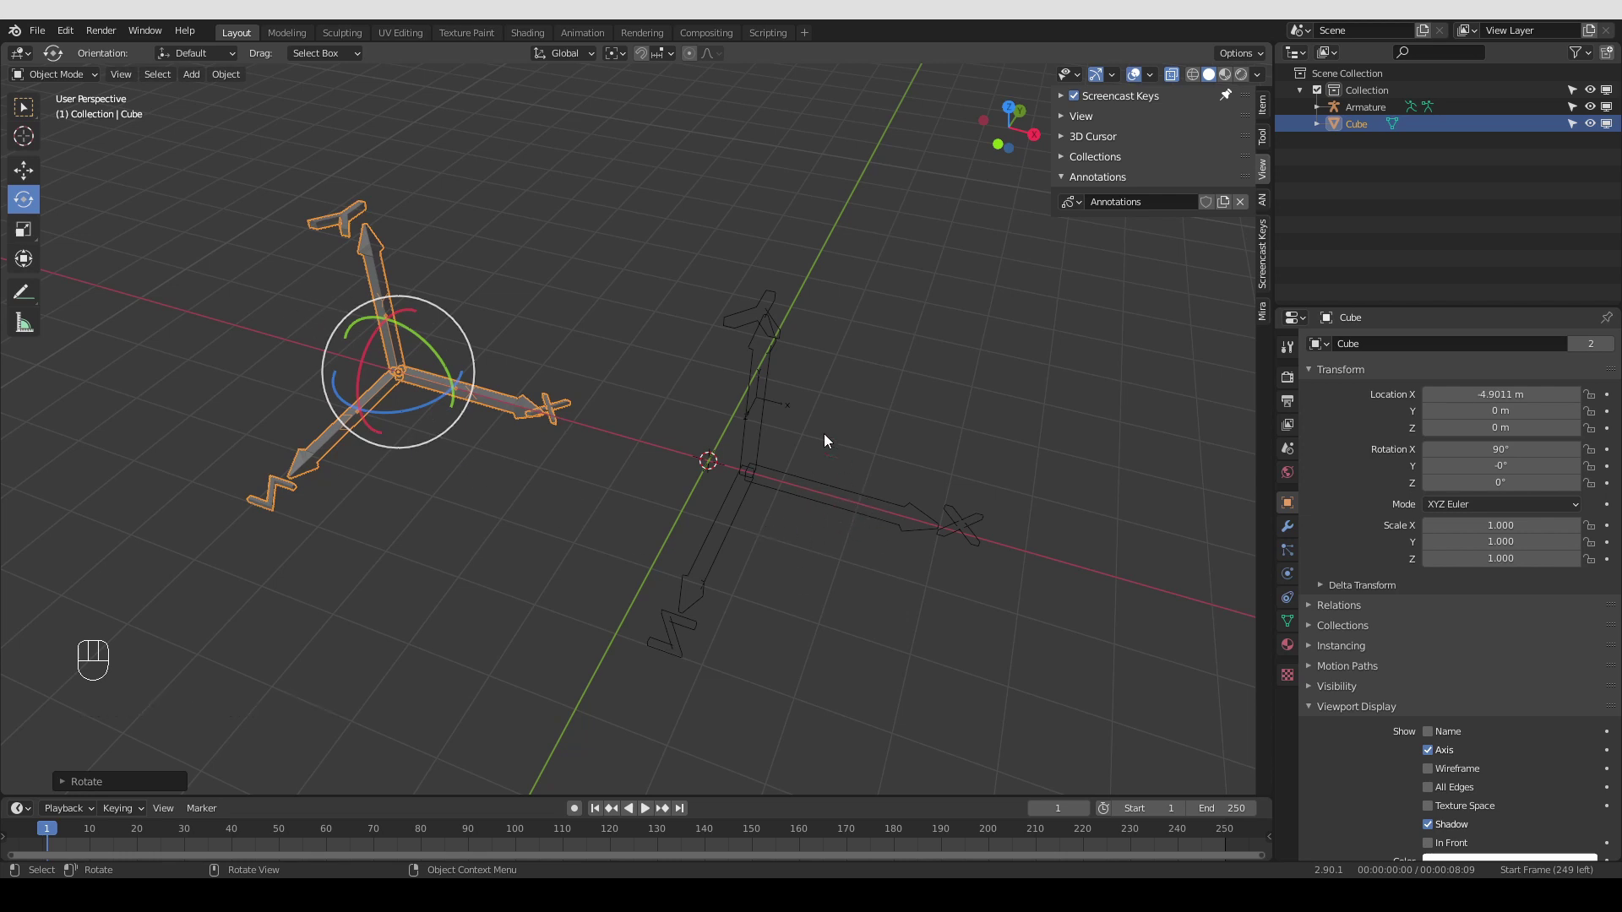
middle_click(621, 543)
key("ctrl+z")
Select the Armature and enter Edit Mode on its bone
left_click(596, 534)
left_click(734, 534)
left_click_drag(784, 557, 785, 541)
key("Tab")
From the right-side view, move the bone about 1.9 m down to the world origin
left_click(870, 512)
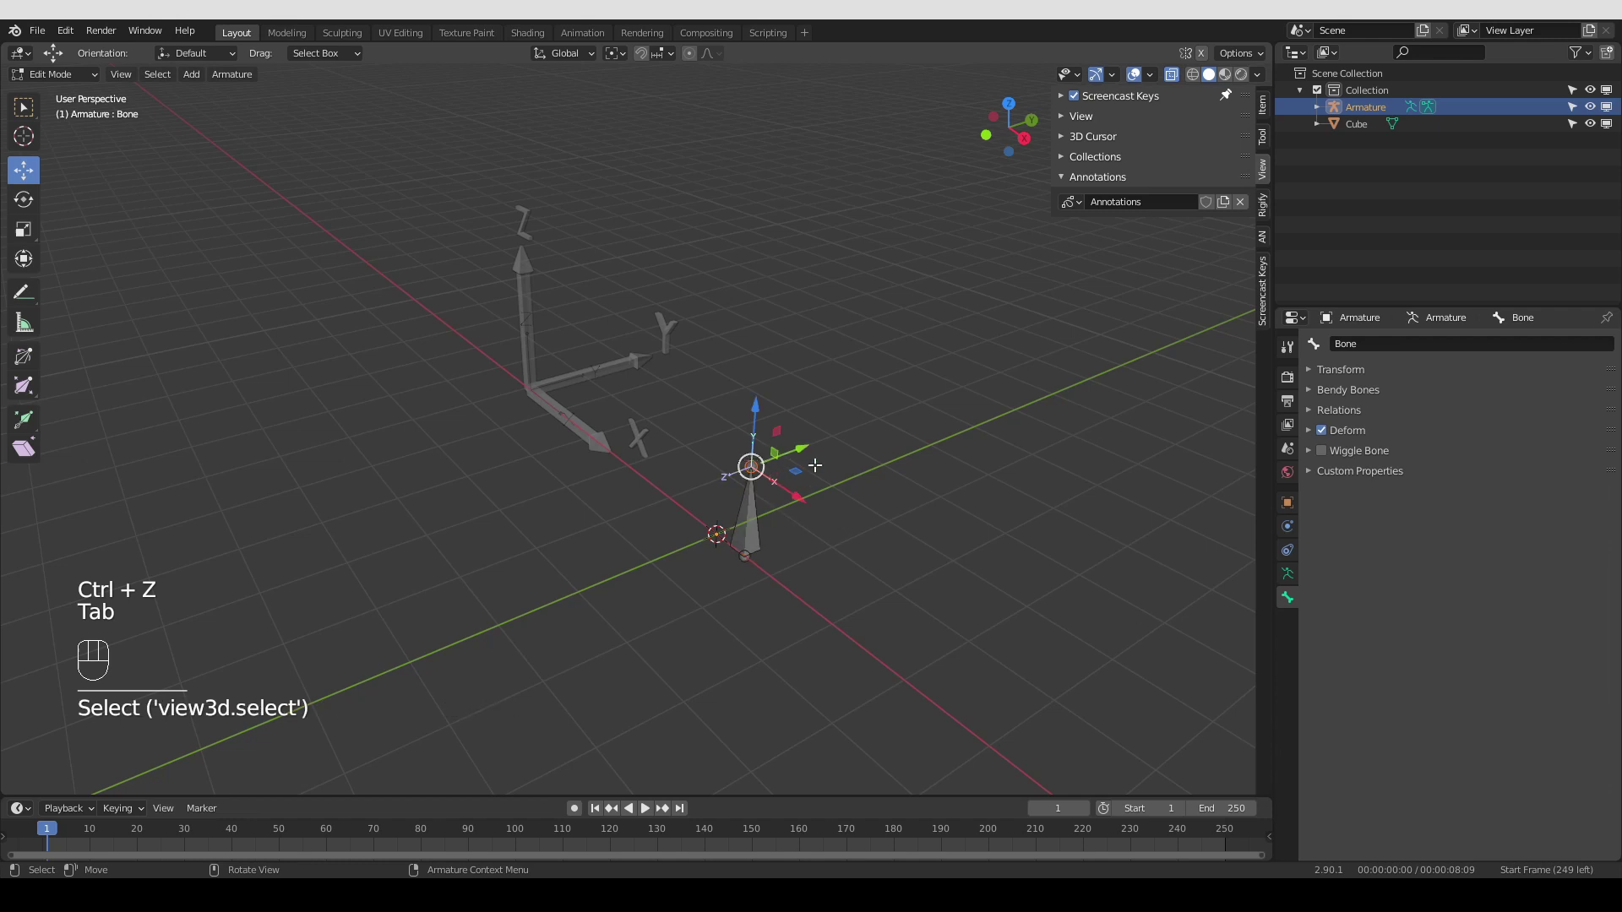
key("KP_3")
key("g")
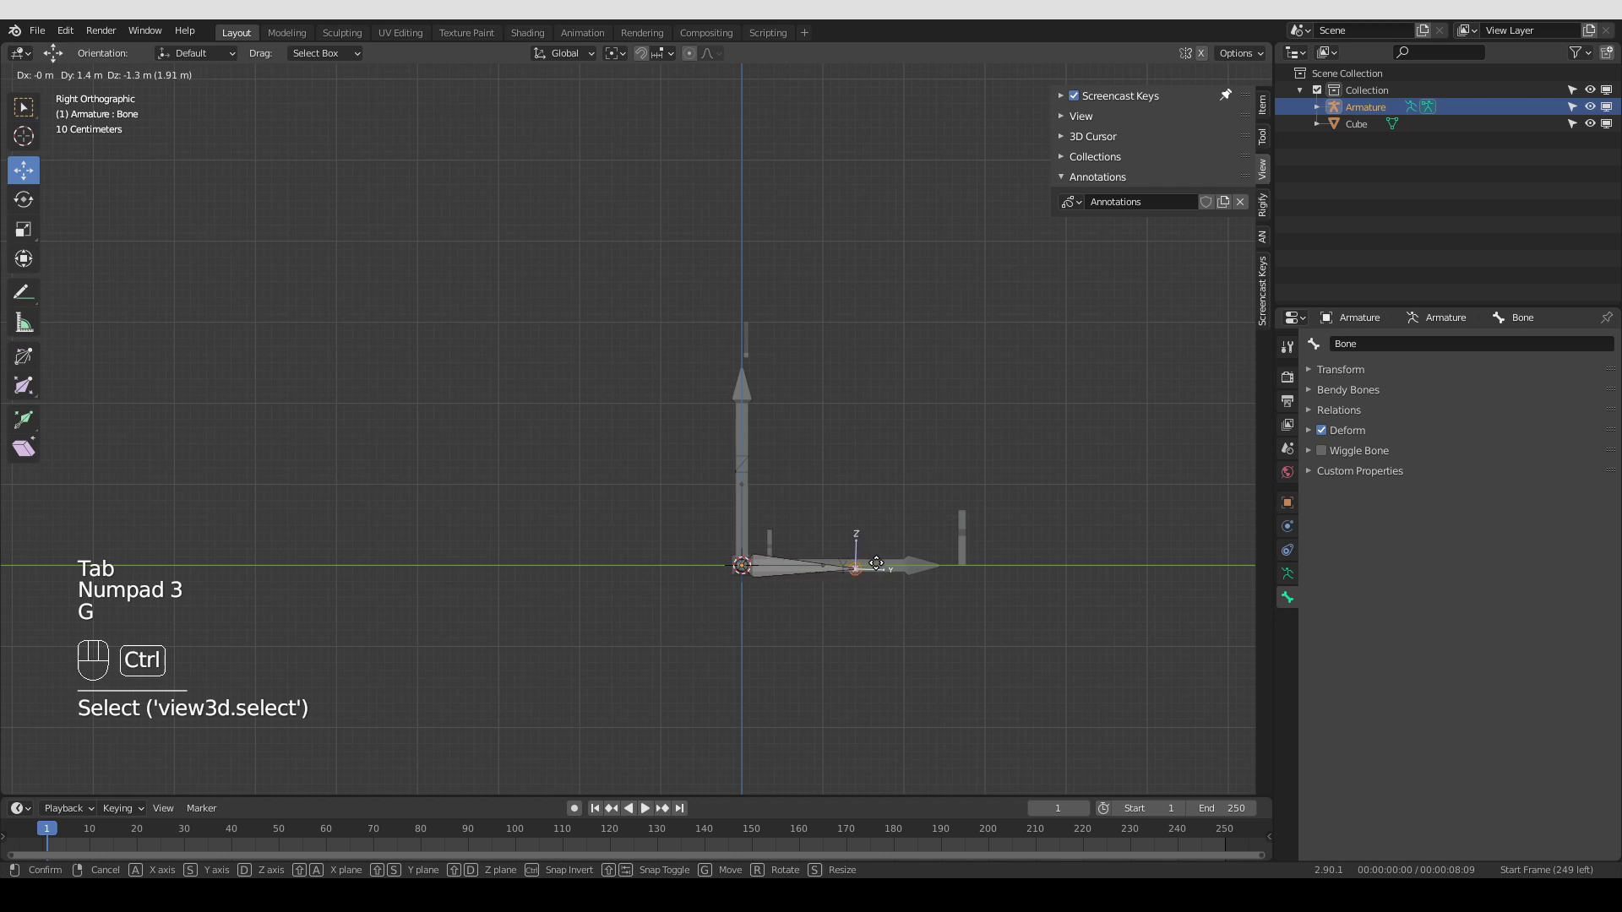
left_click_drag(770, 569, 847, 568)
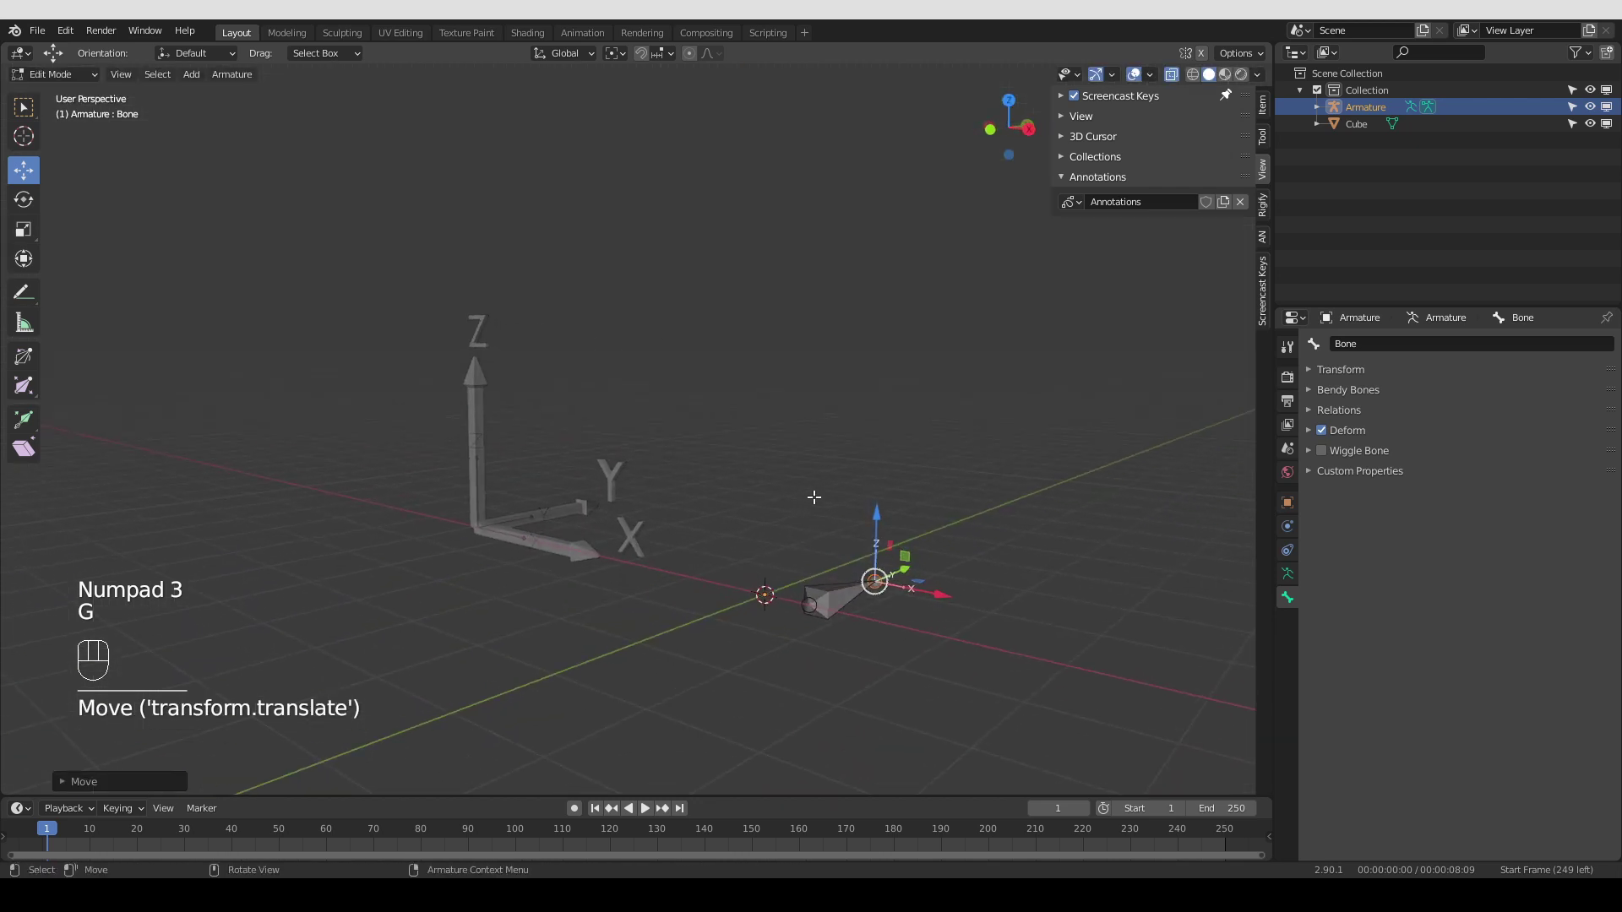
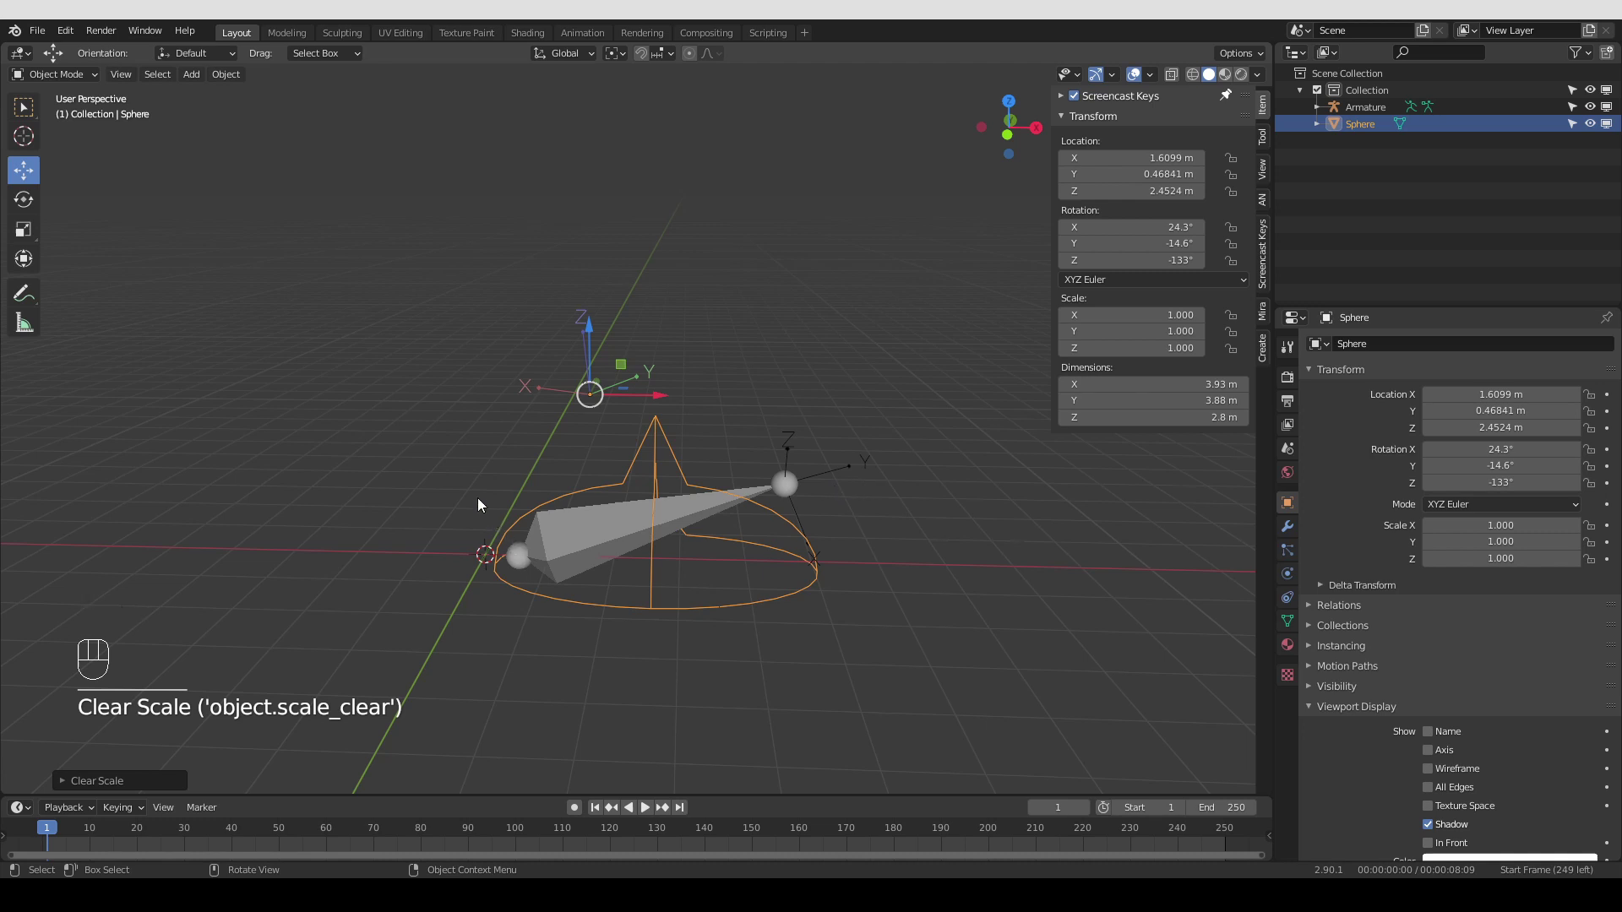
Draw an annotation stroke, then briefly edit the armature's bone and return to Object Mode
key("d")
left_click_drag(473, 477, 525, 577)
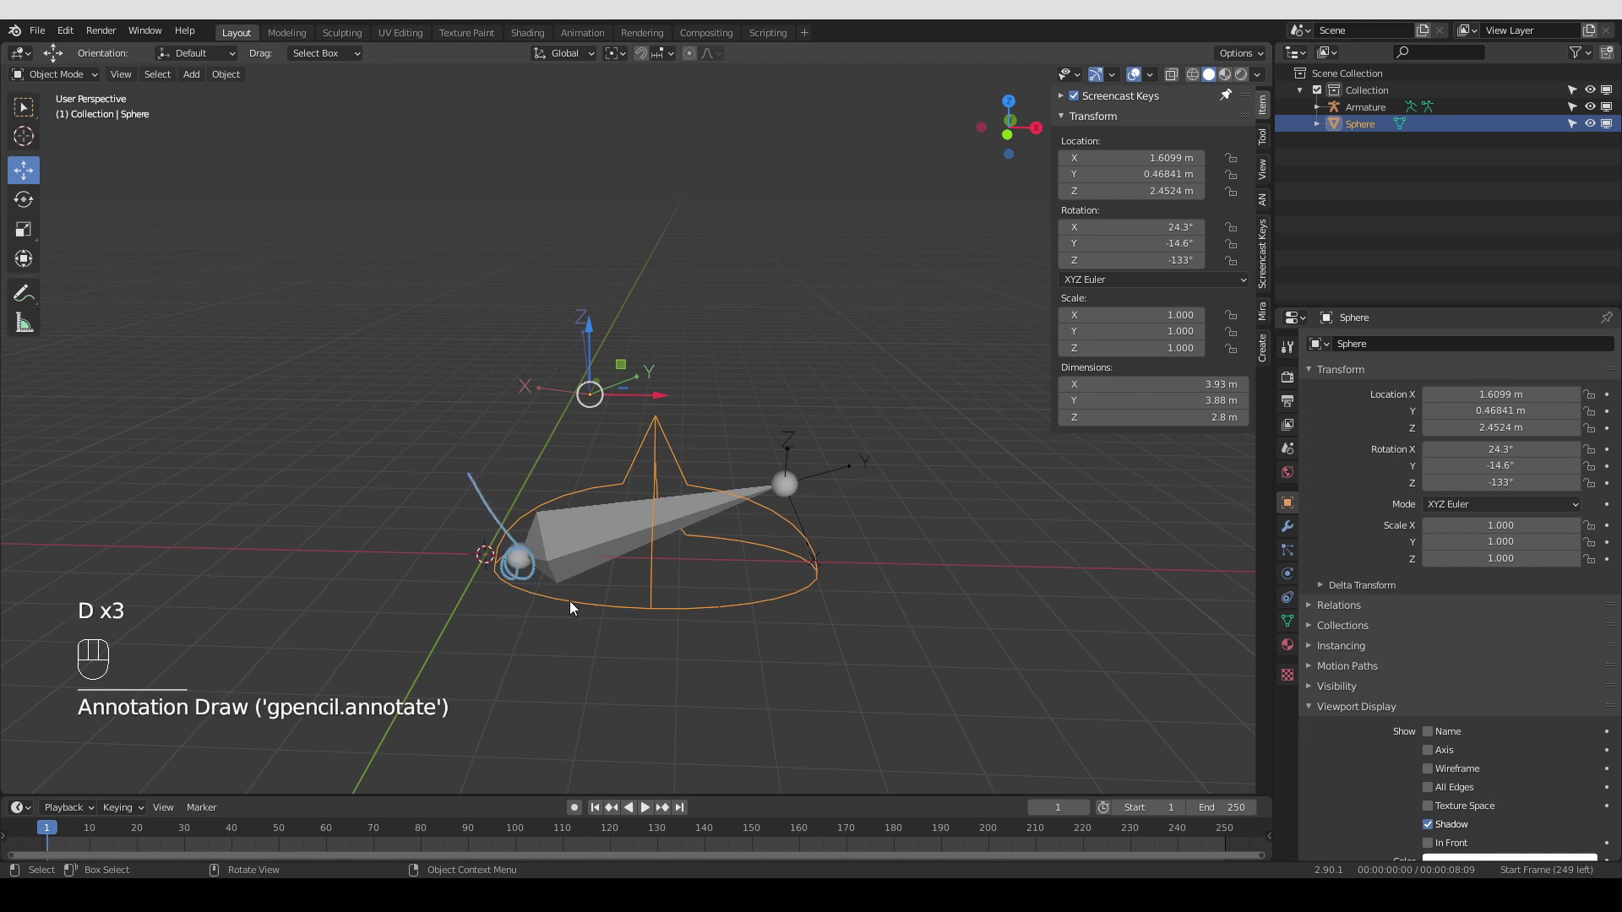
key("d")
key("Tab")
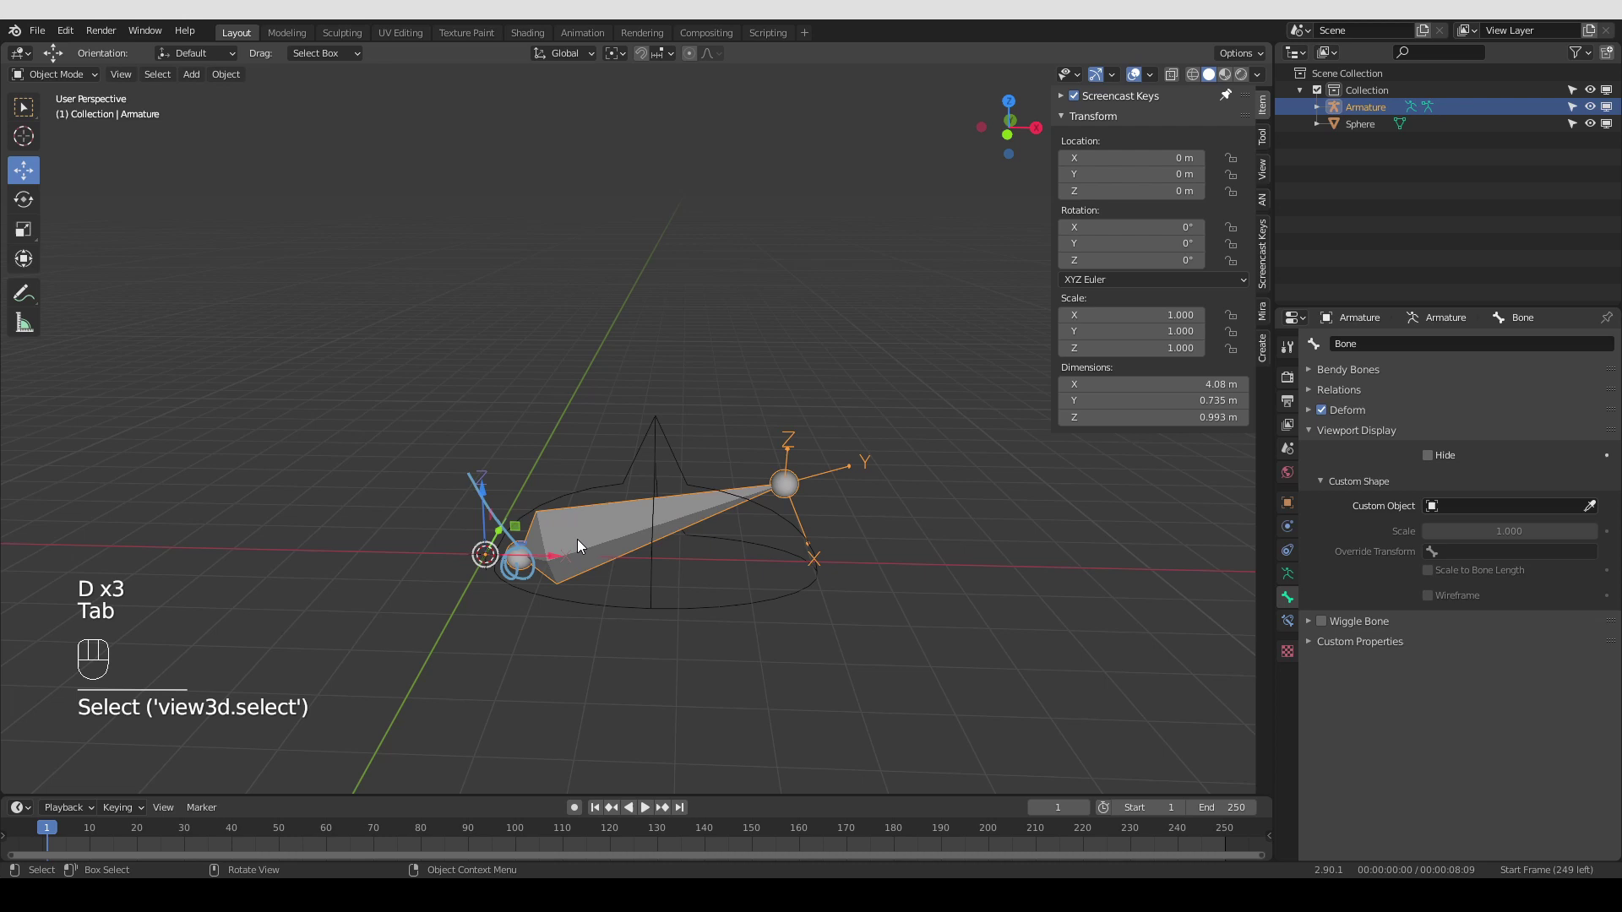
key("Tab")
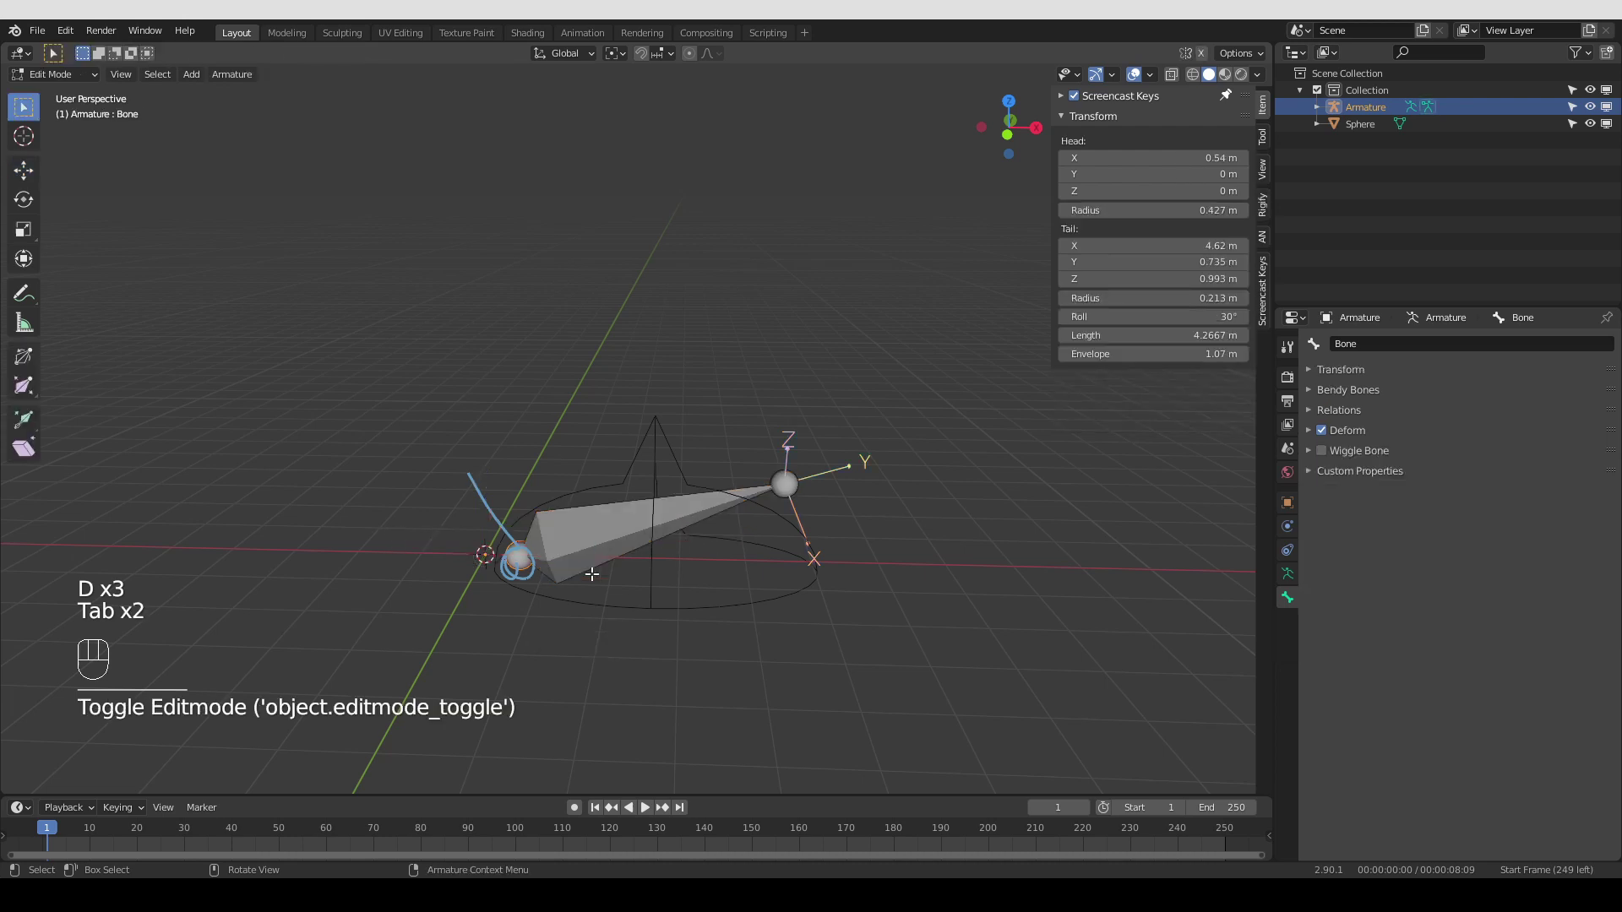
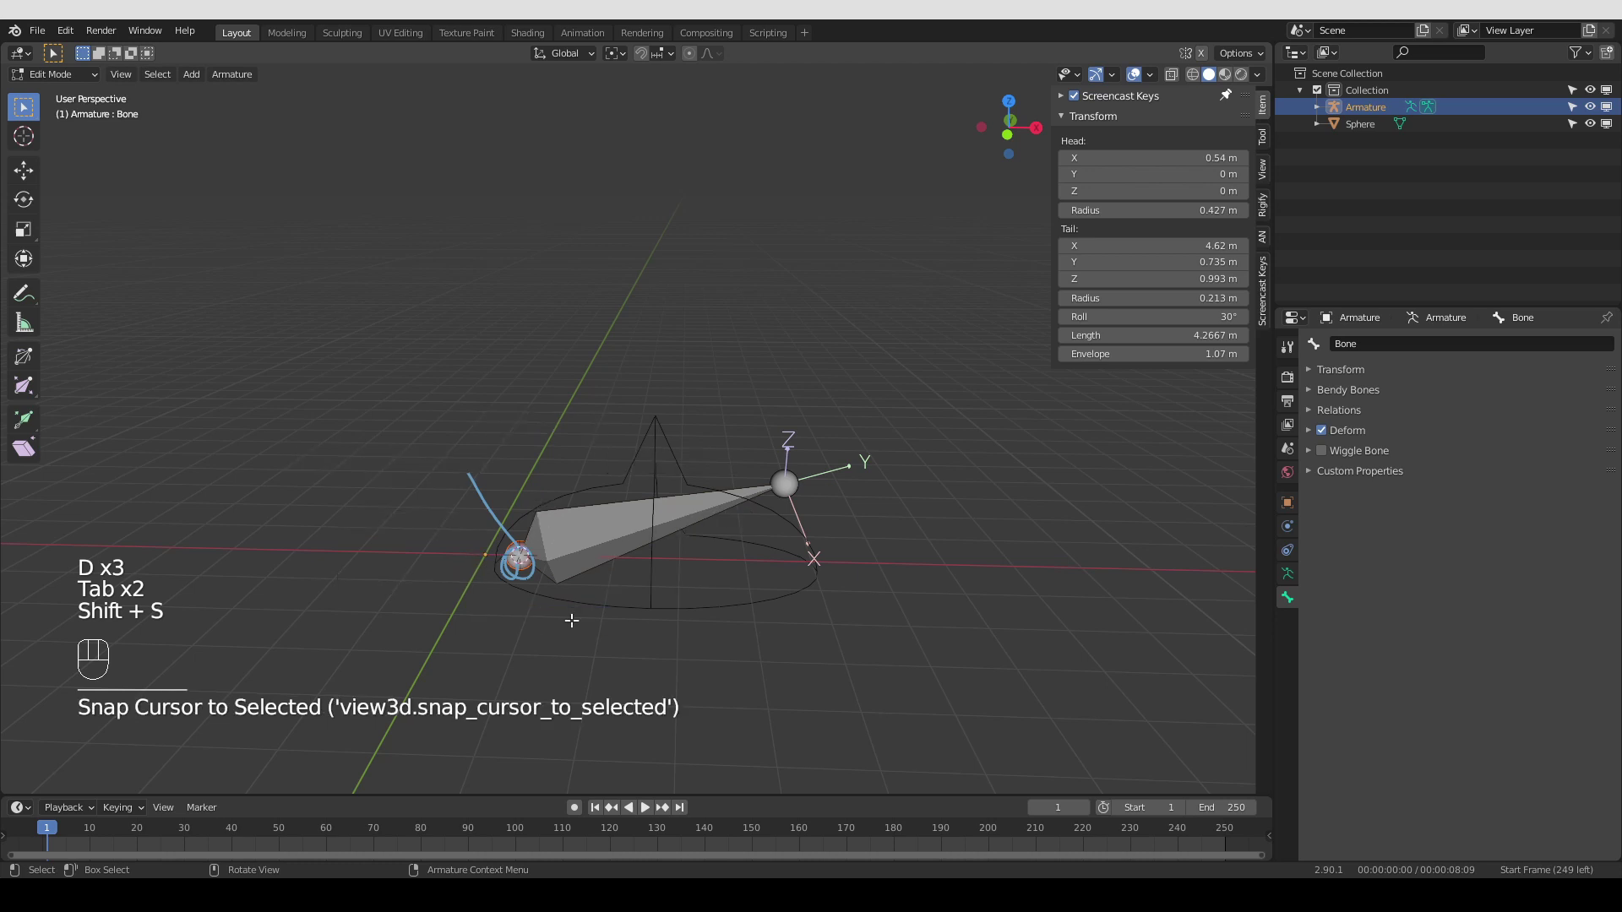
key("Tab")
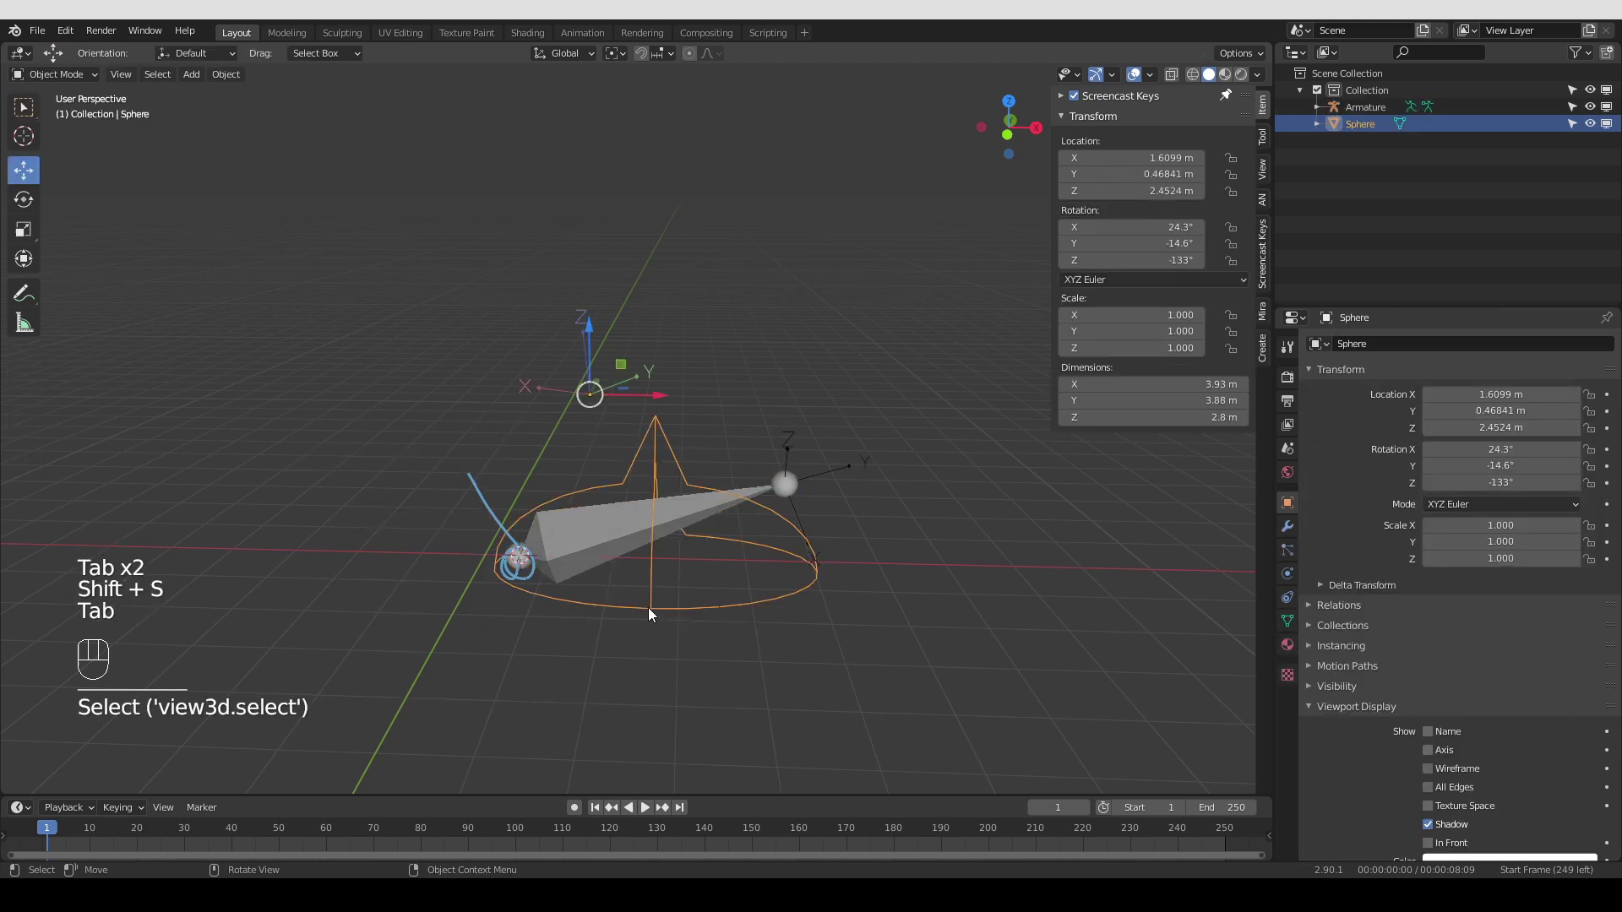
Snap the Sphere onto the 3D cursor at the bone tail via Shift+S Selection to Cursor
key("shift+s")
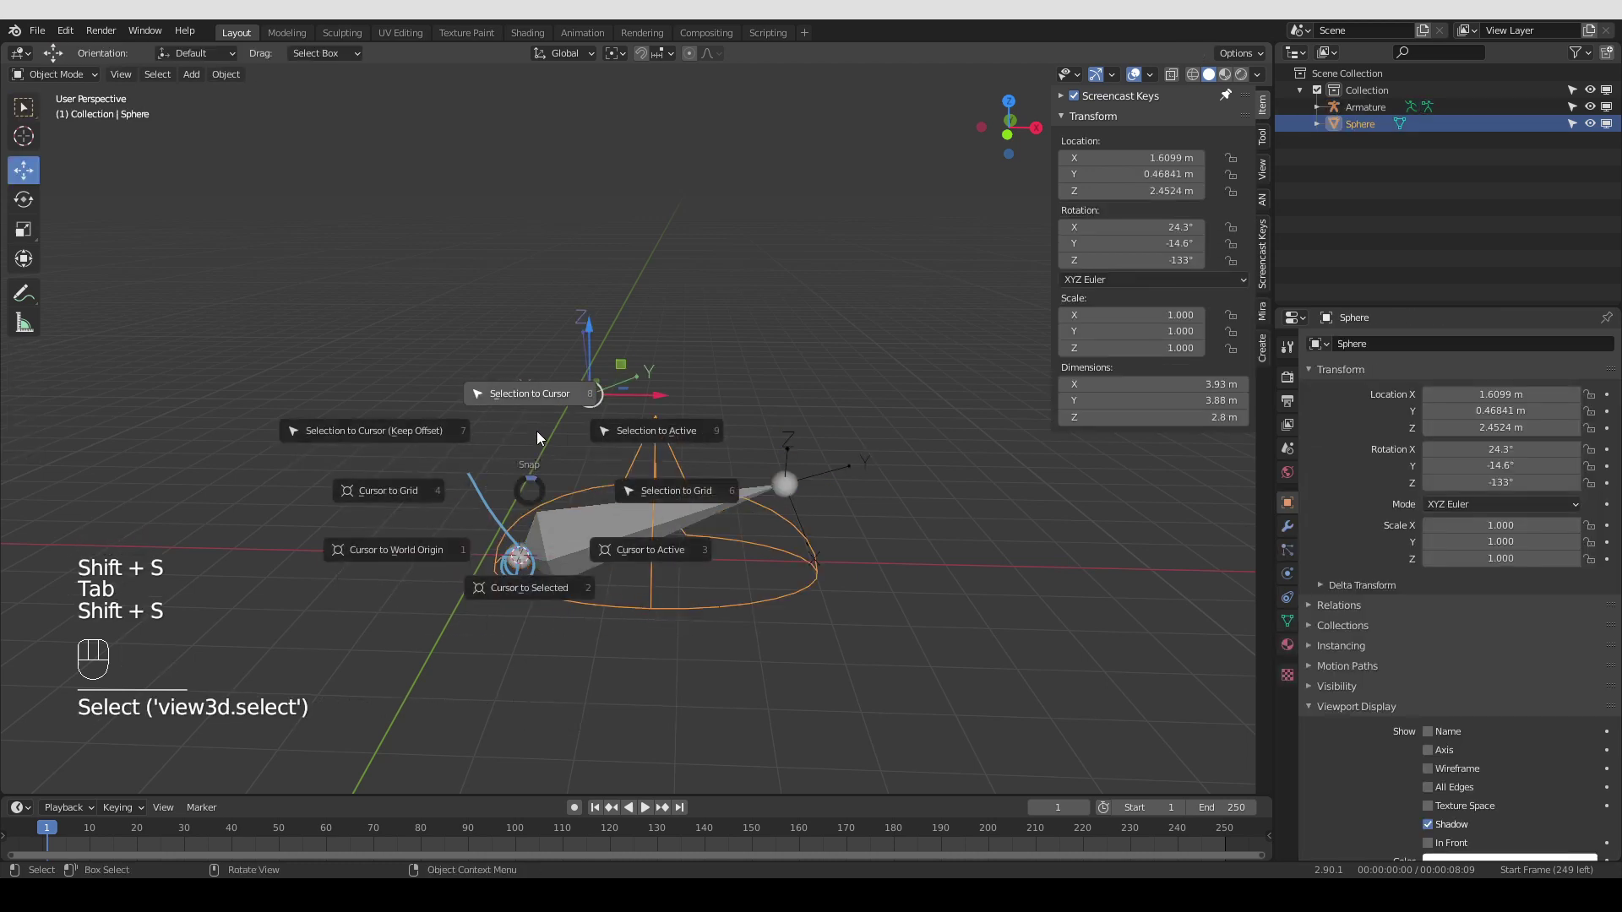
left_click(610, 600)
key("q")
left_click_drag(1271, 143, 1033, 348)
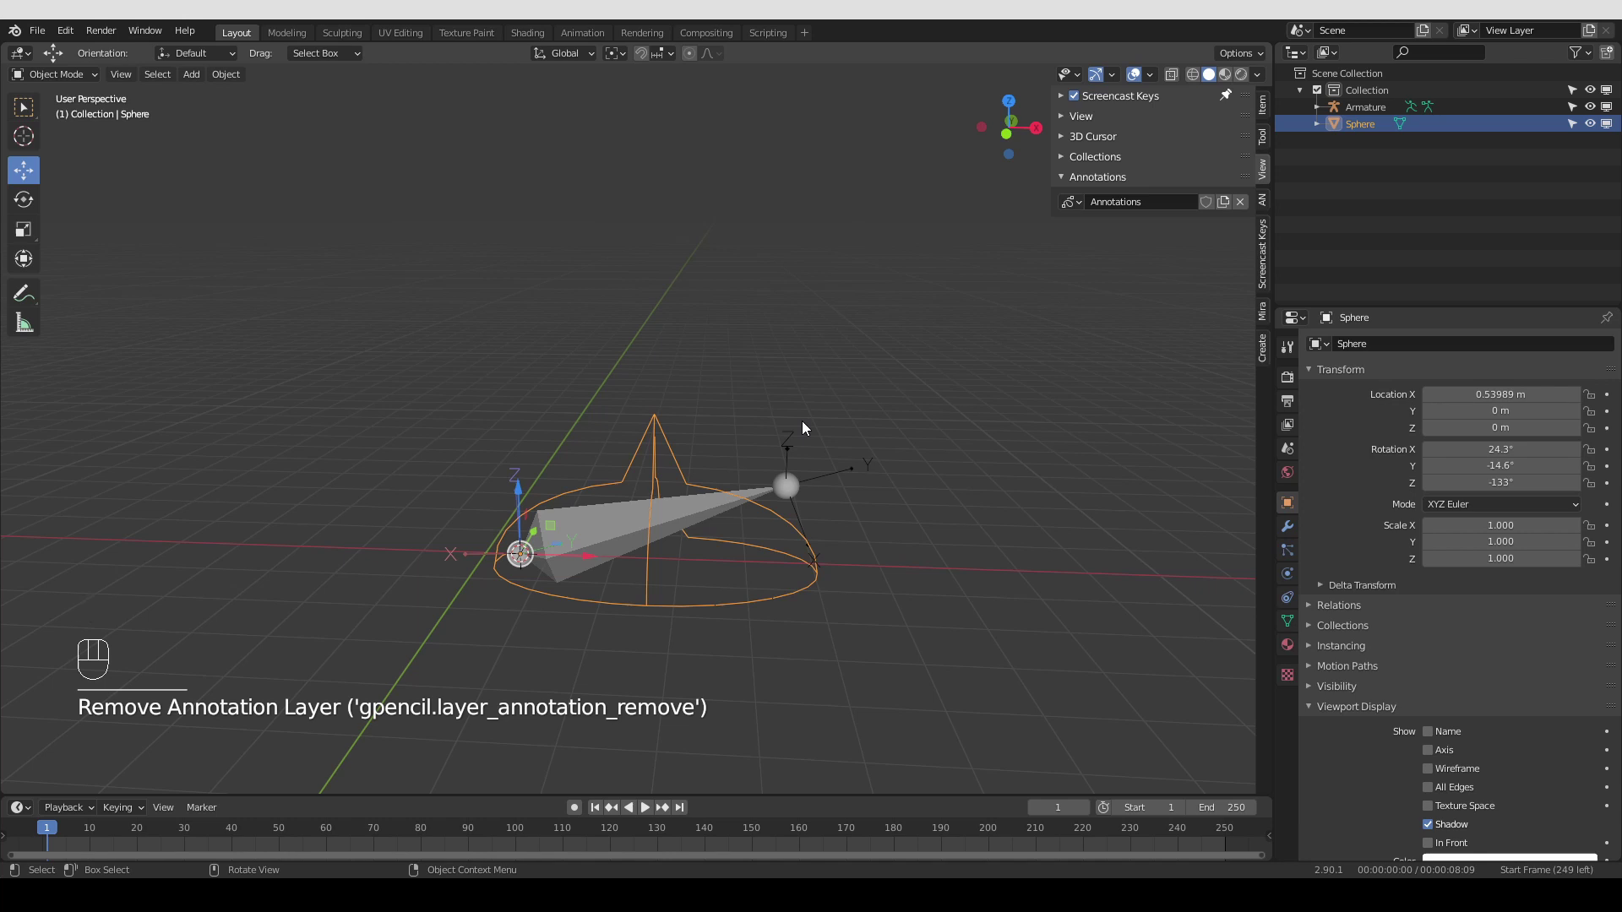
left_click(818, 468)
left_click_drag(816, 423, 812, 409)
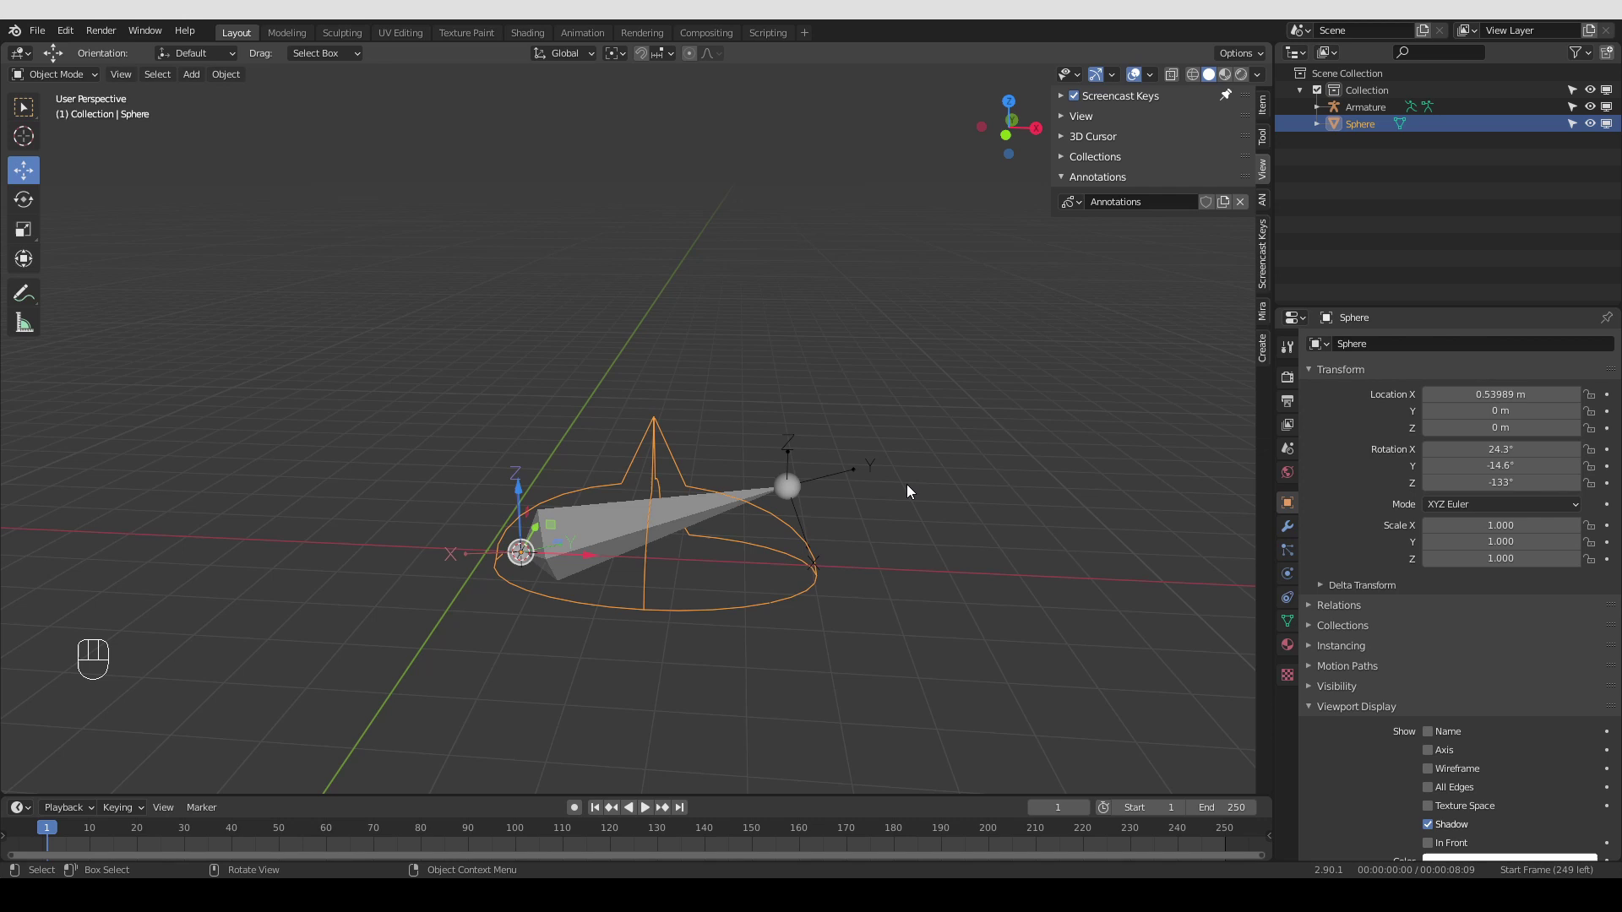
Draw another annotation note, select the Sphere and begin rotating it
key("d")
left_click_drag(802, 433, 774, 445)
key("d")
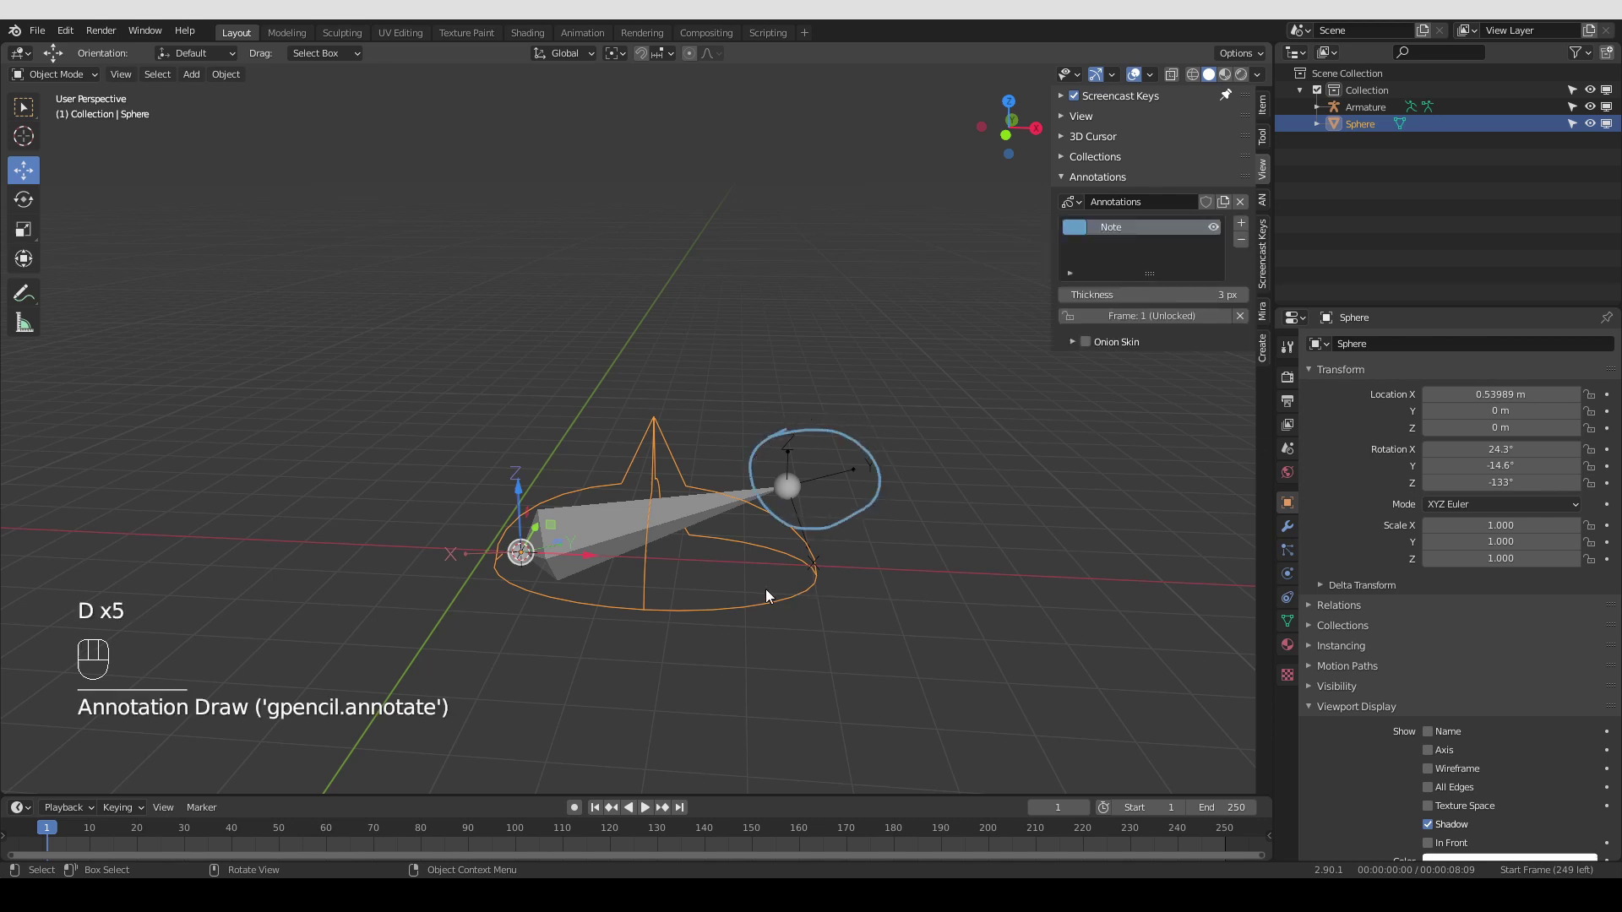
key("d")
left_click(590, 535)
key("Tab")
key("r")
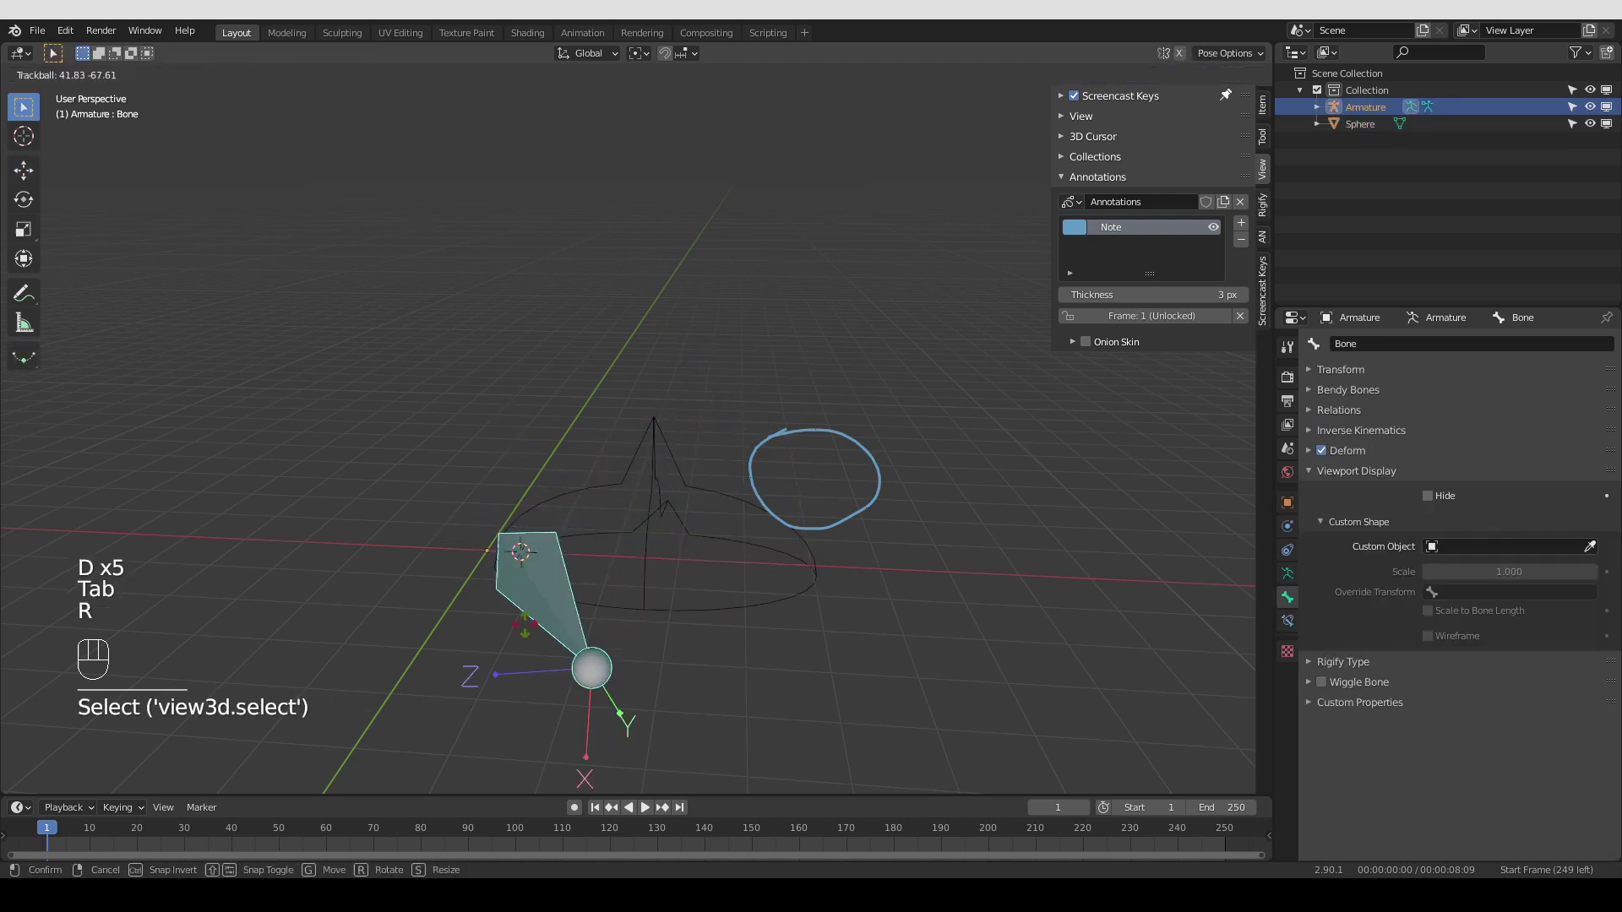
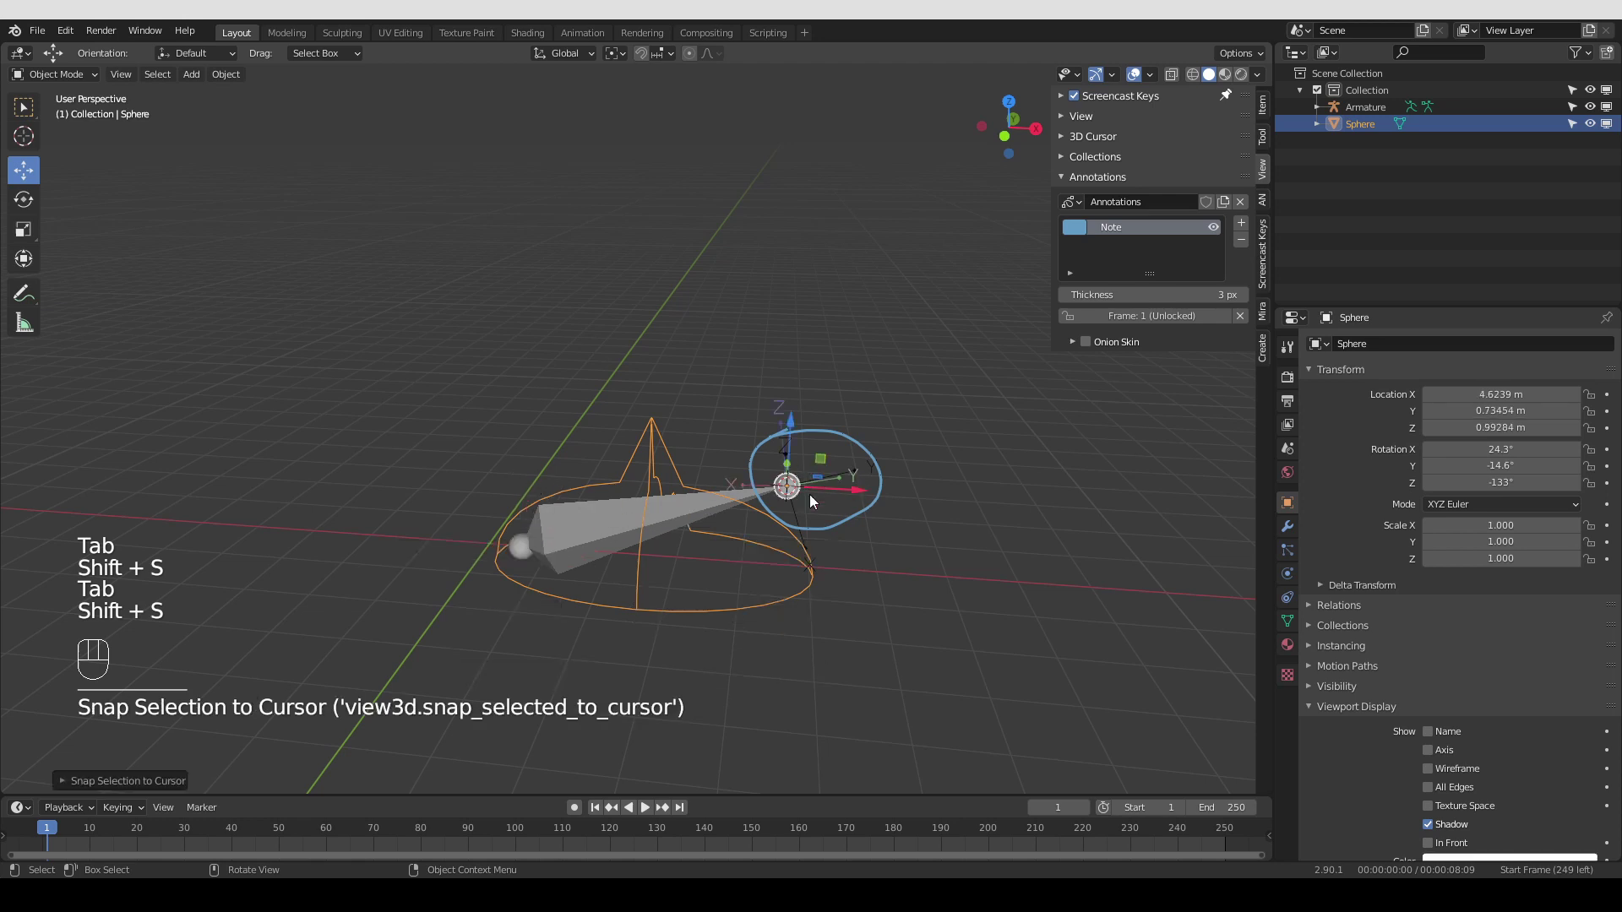
Select the Sphere and cycle through rotate attempts, switching to the front ortho view
left_click(894, 544)
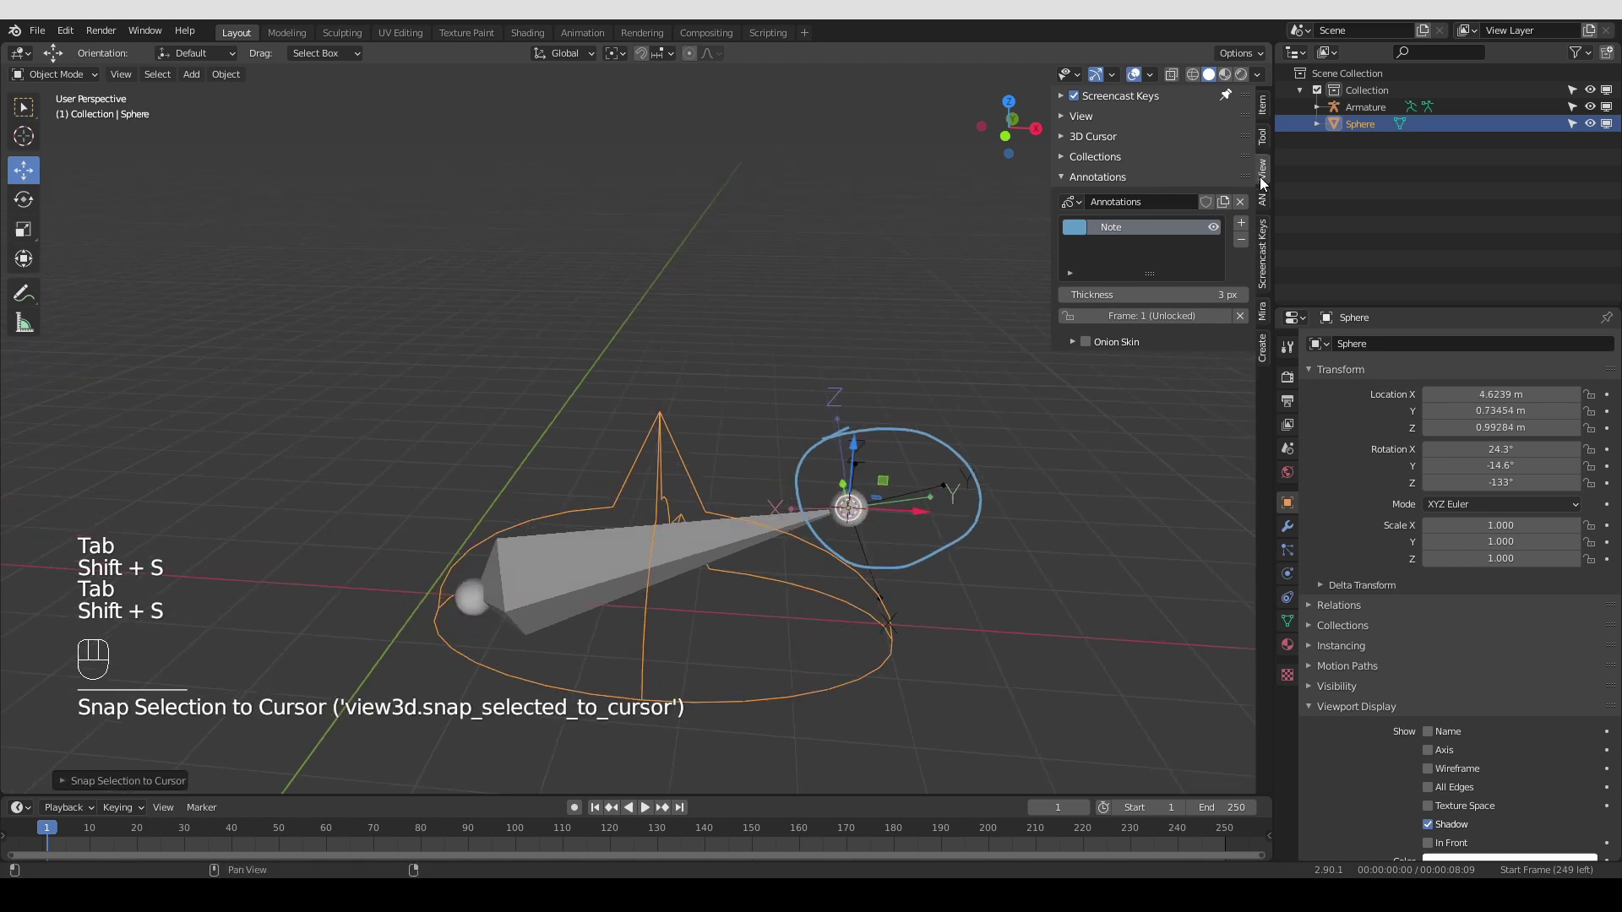
left_click(775, 548)
key("r")
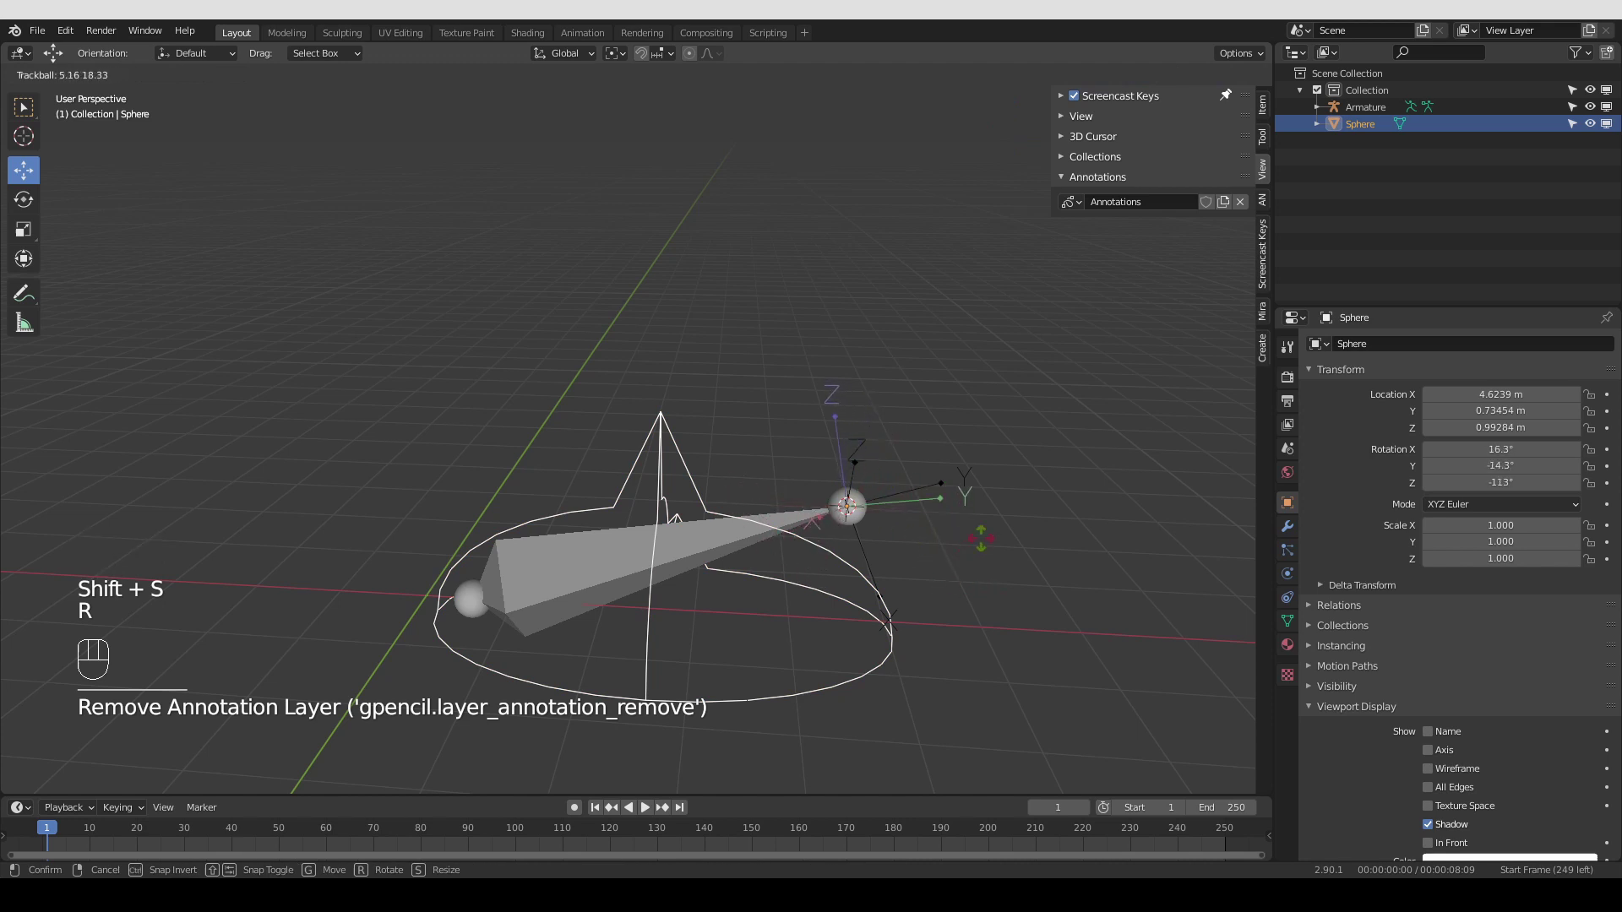
key("r")
key("r")
key("r")
key("r")
key("r")
key("r")
key("KP_1")
Rotate the Sphere in Right, Top and Front ortho views to roughly 17°, 40°, −69°, following the bone
key("r")
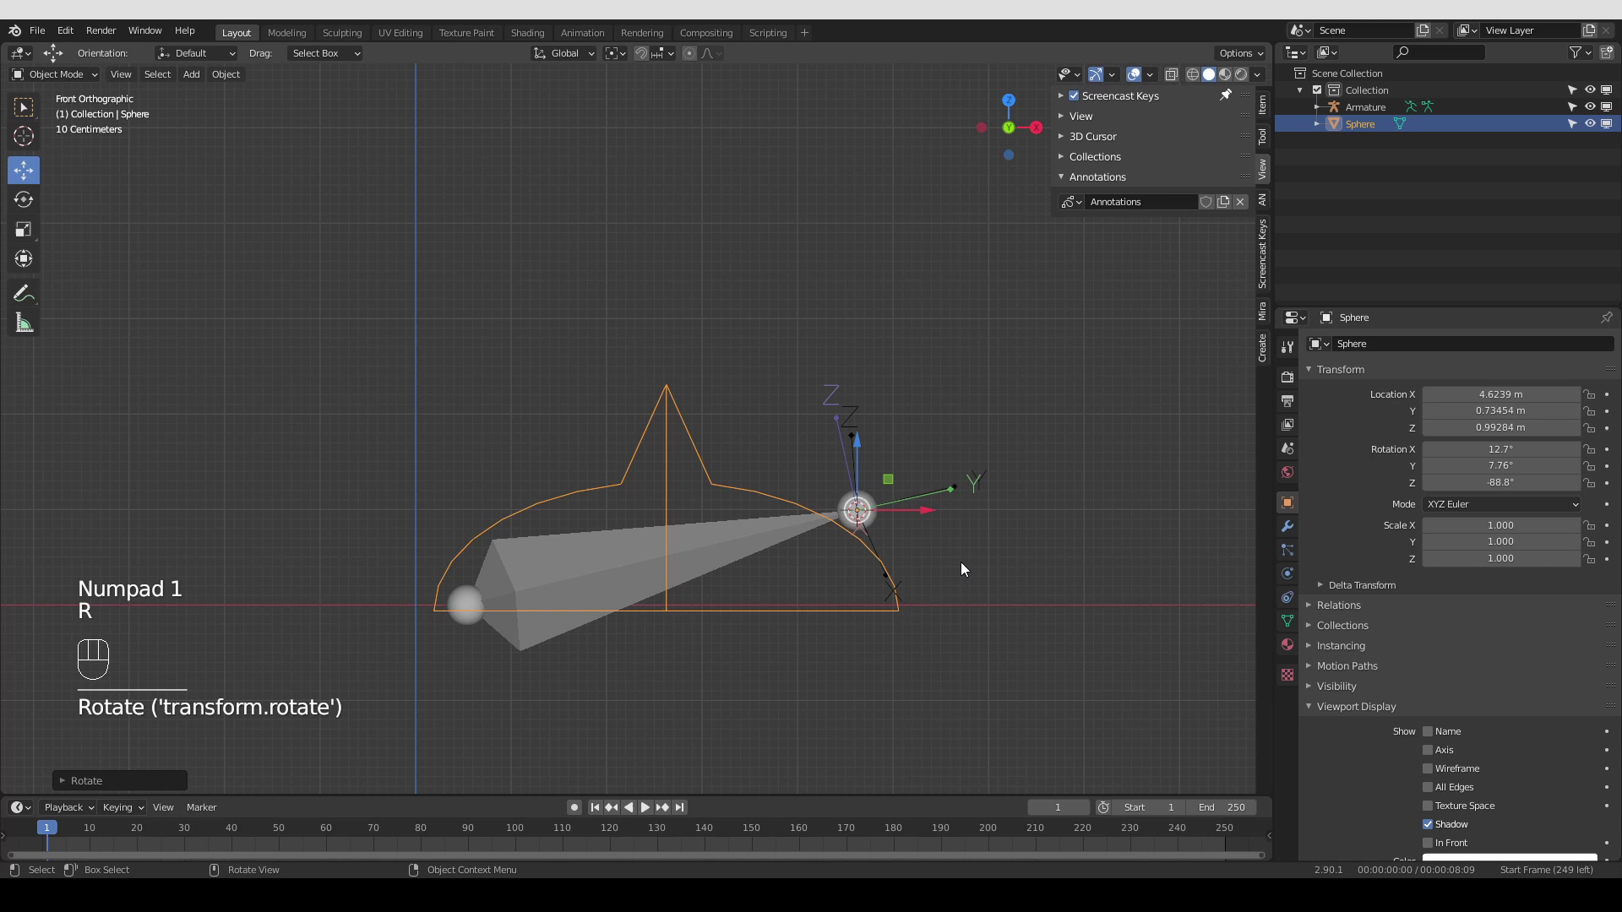
key("KP_3")
key("r")
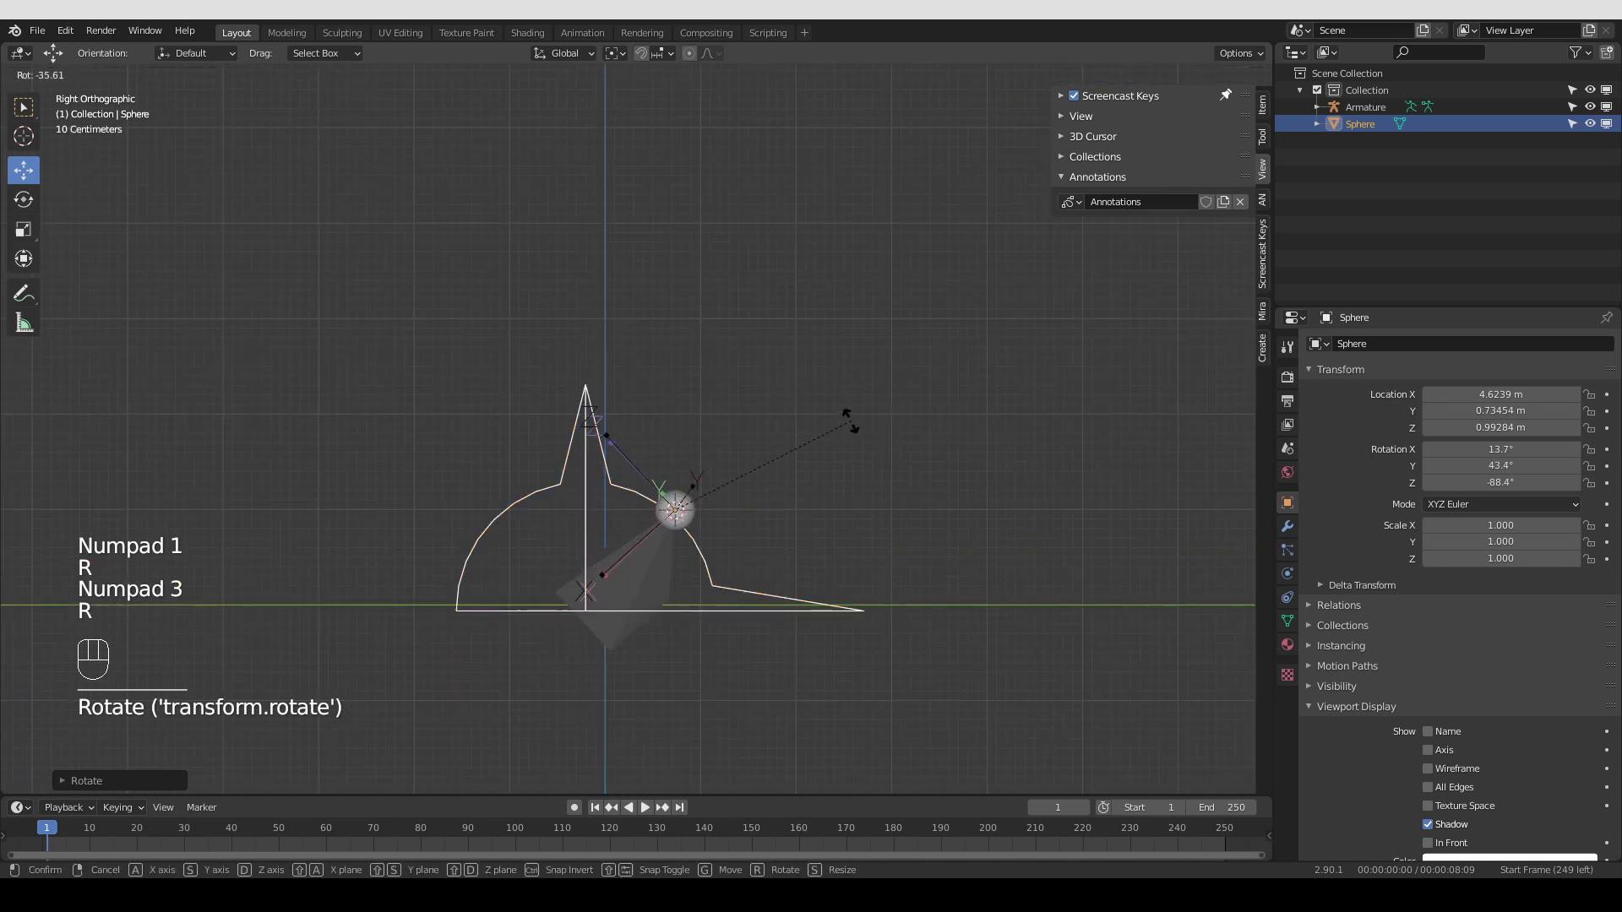
key("KP_7")
key("r")
key("KP_2")
key("KP_1")
key("r")
key("KP_3")
key("r")
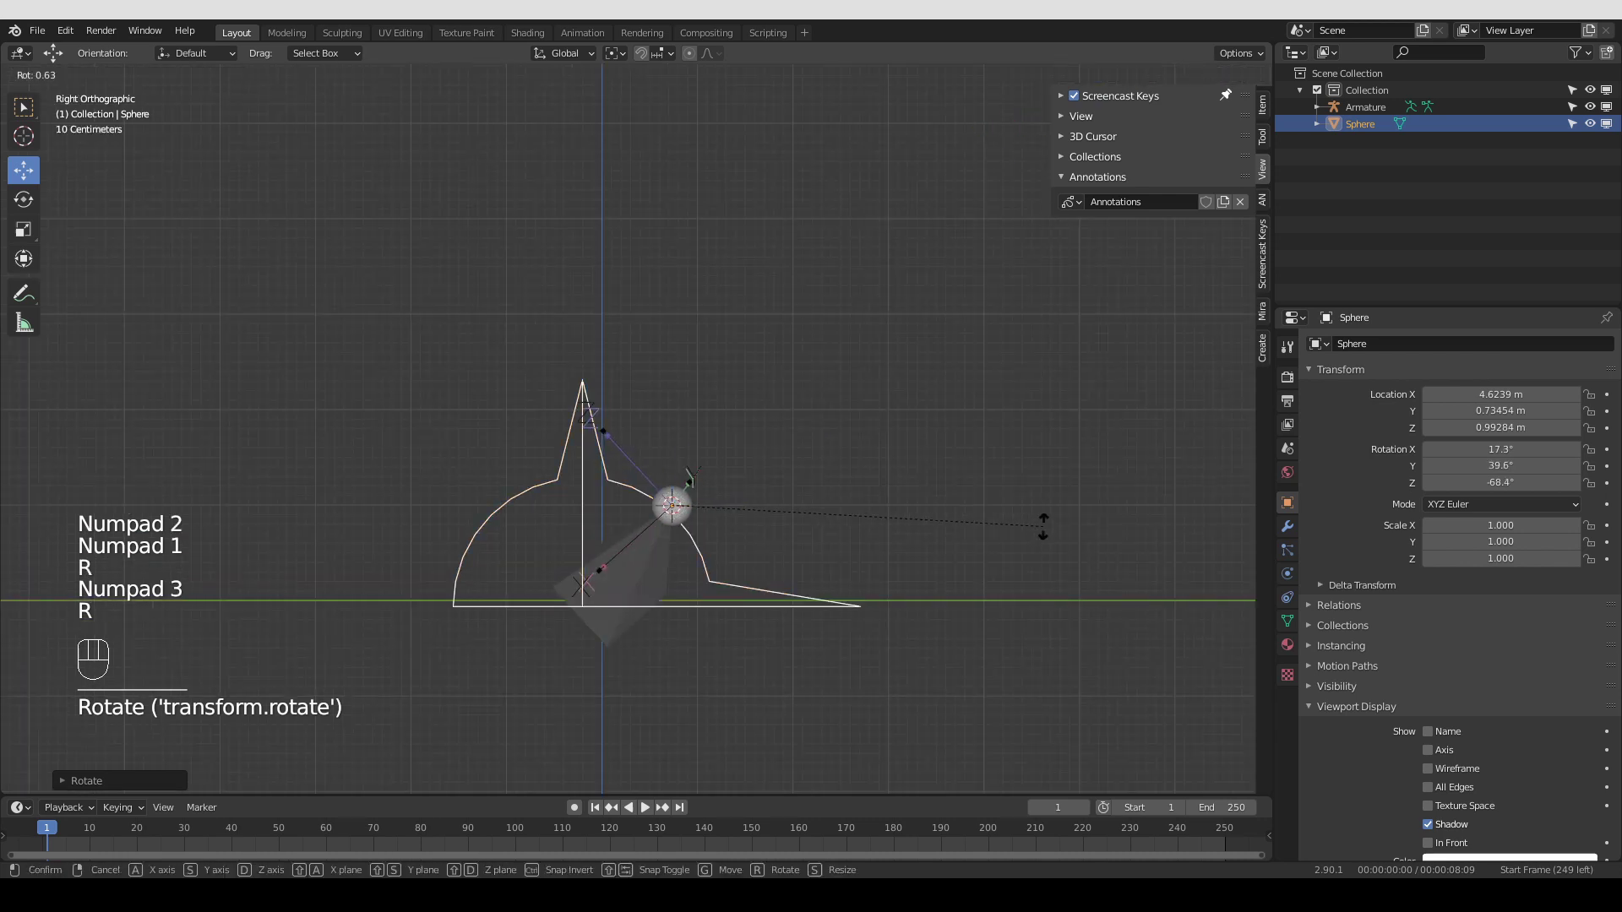
key("KP_7")
key("r")
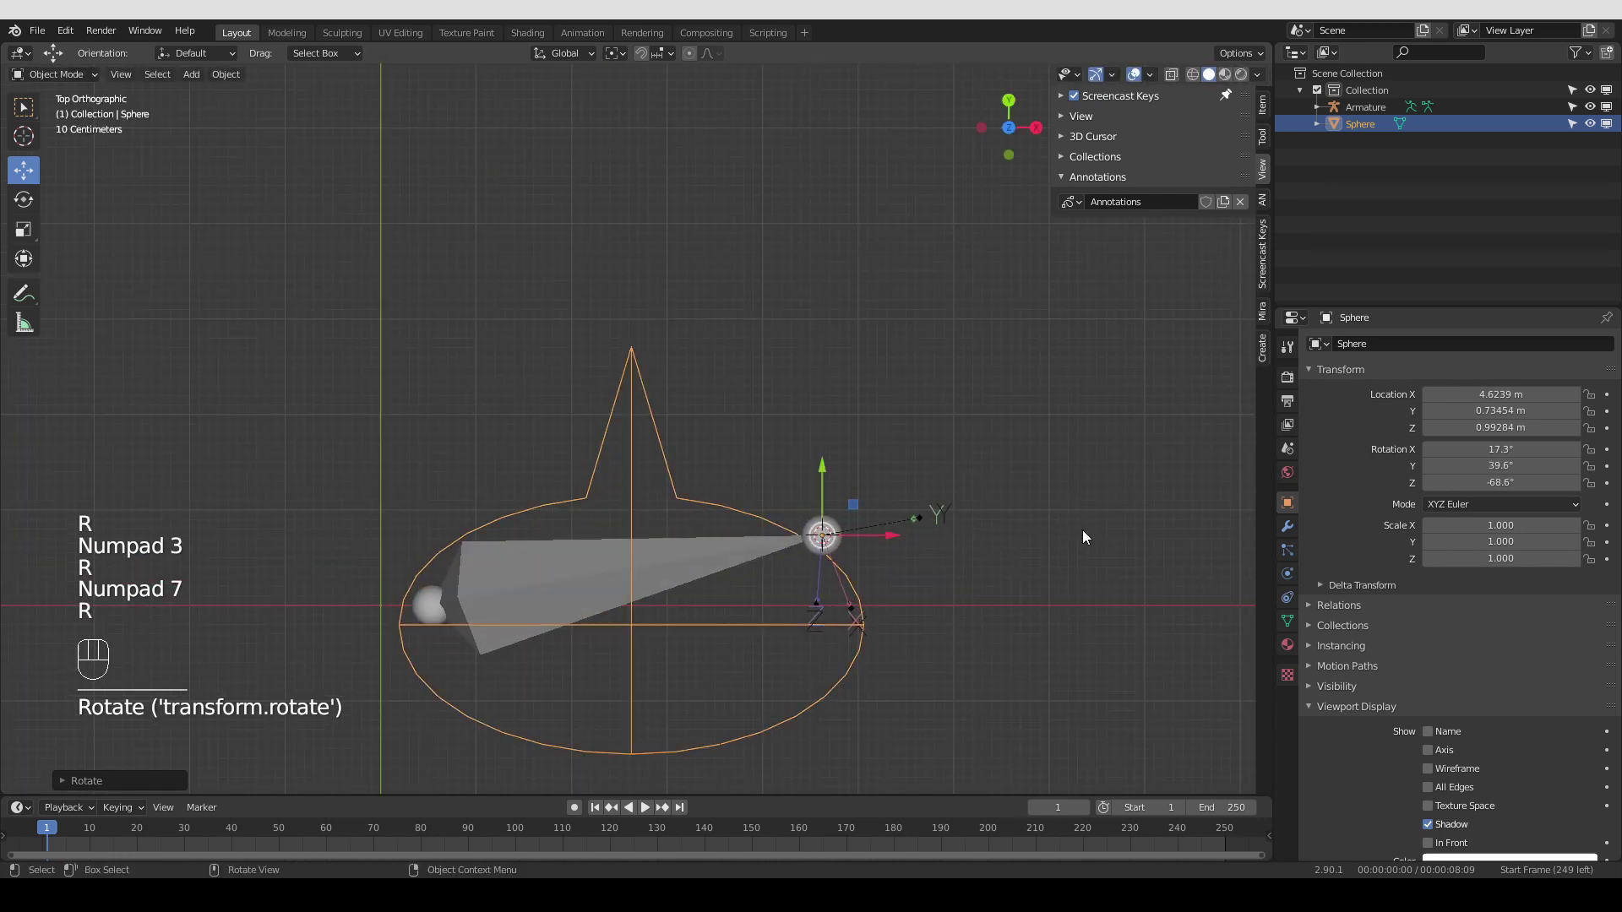
Orbit around the bone and Sphere, then select the Armature to view its bone settings
left_click_drag(990, 575, 971, 467)
middle_click(941, 543)
middle_click(866, 545)
key("Tab")
left_click(475, 617)
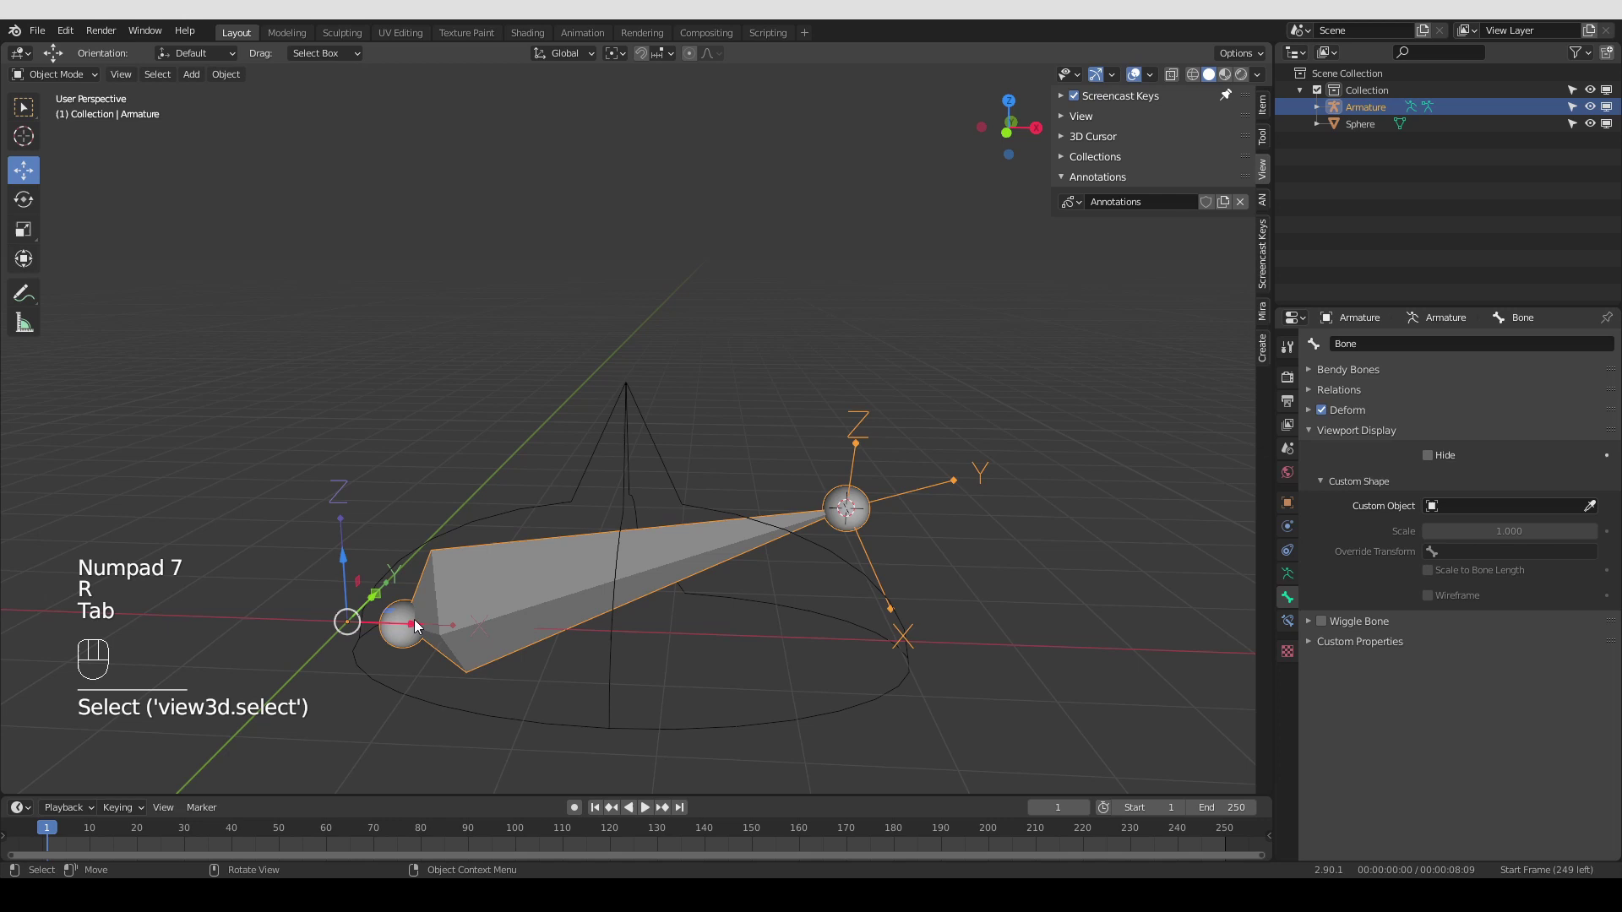
Snap the Sphere onto the 3D cursor via Selection to Cursor, landing at about 0.54 m on X
key("Tab")
key("shift+s")
key("shift+s")
key("Tab")
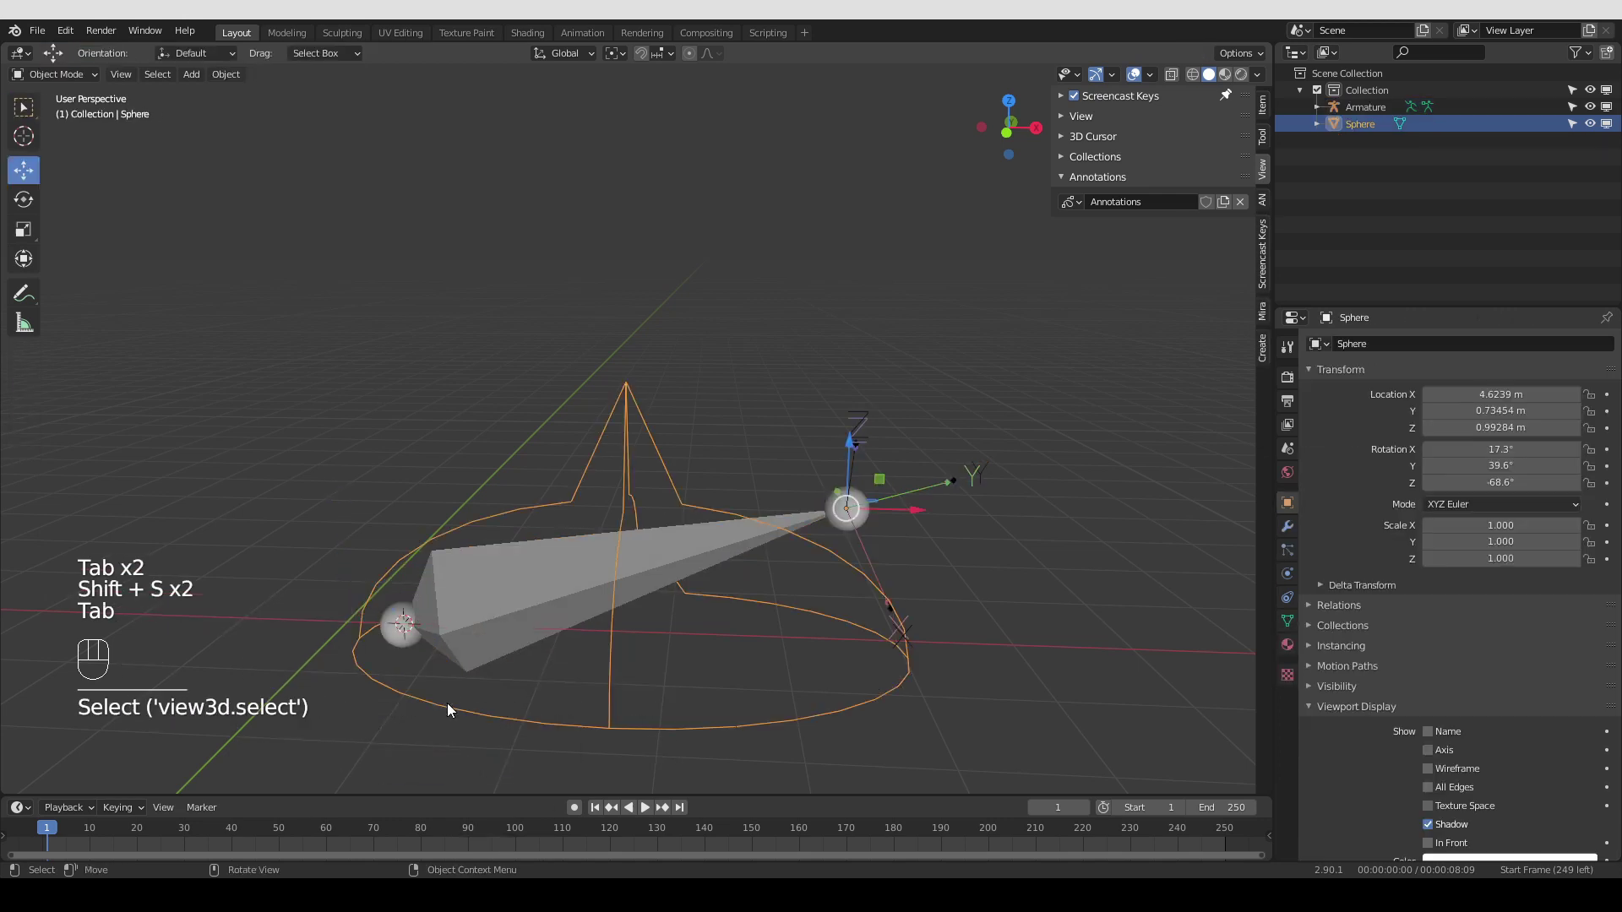
key("shift+s")
left_click(521, 710)
key("Tab")
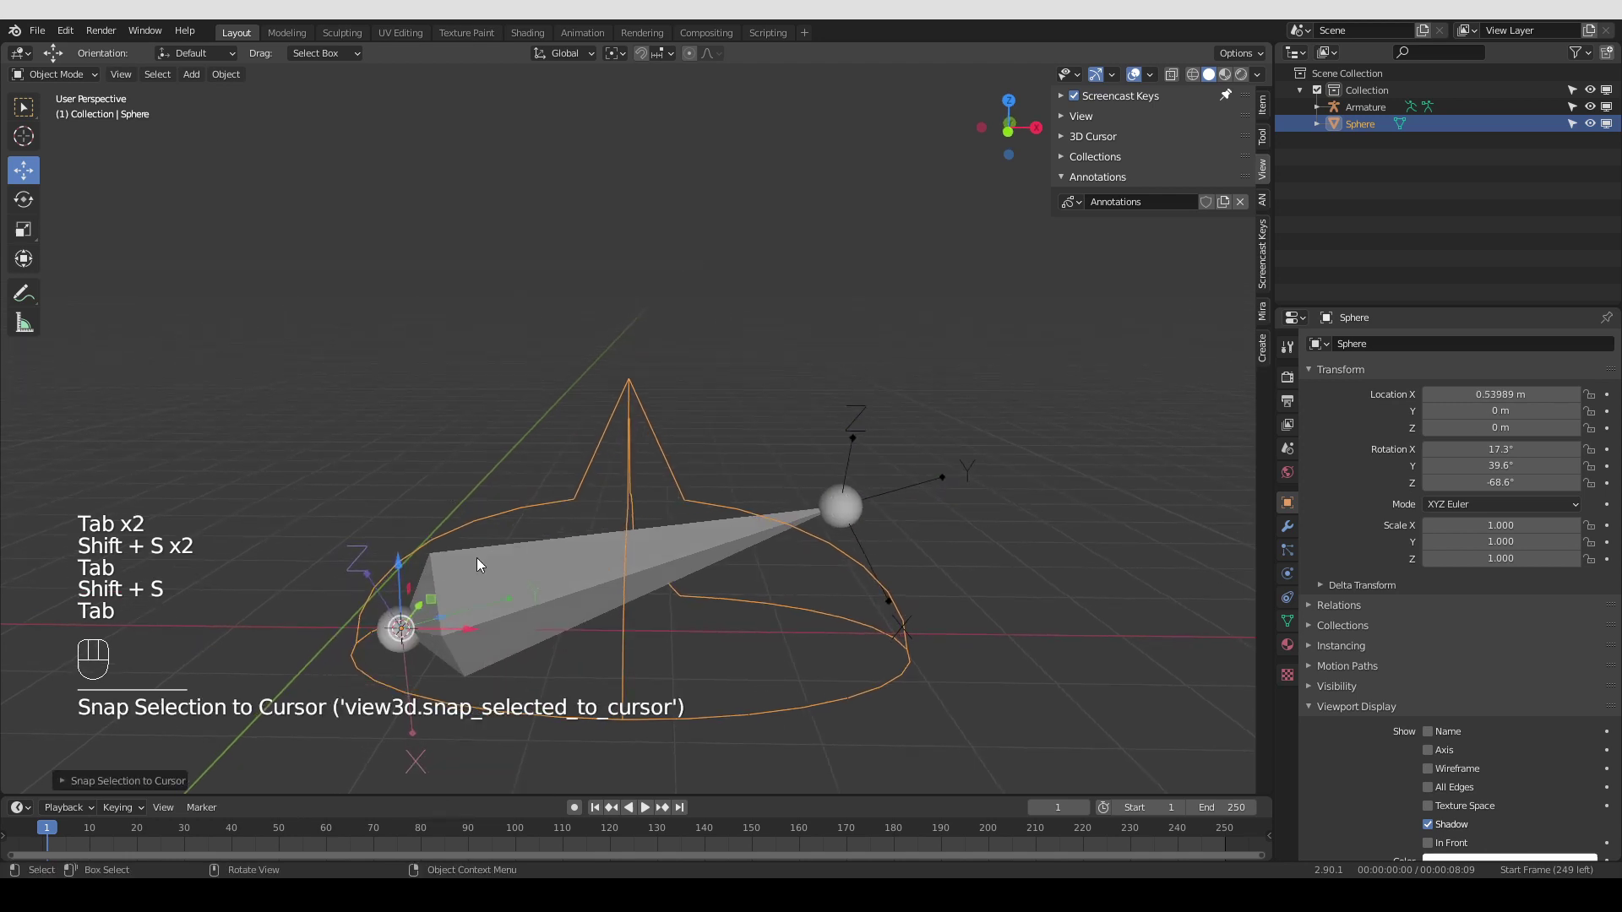
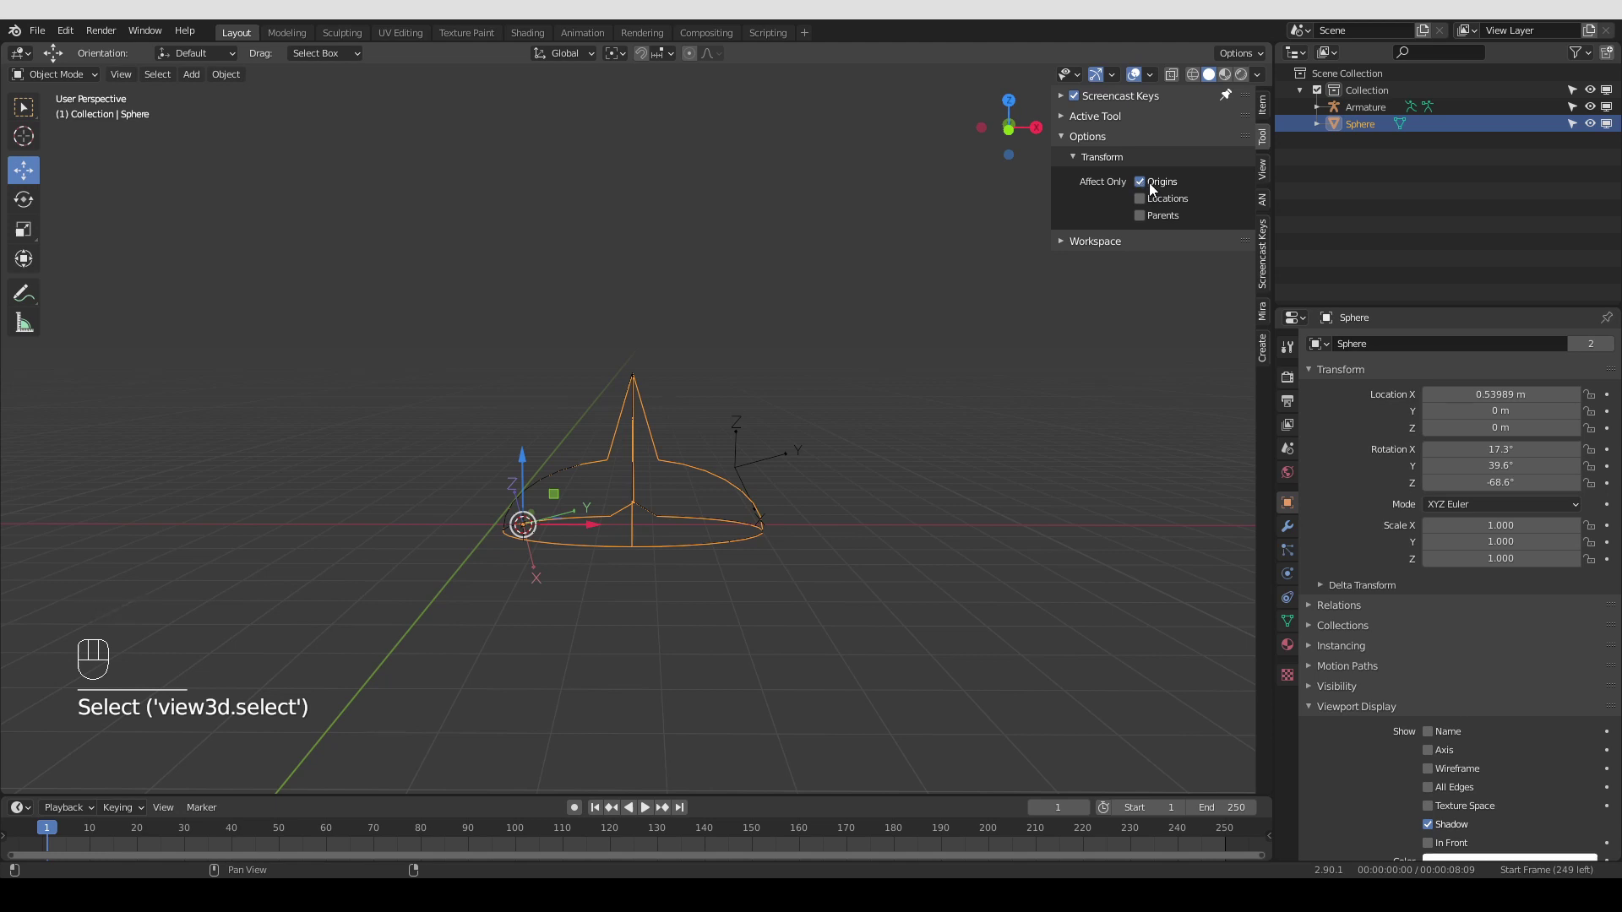
Switch off Affect Only Origins so transforms move the whole Sphere again
left_click(1145, 188)
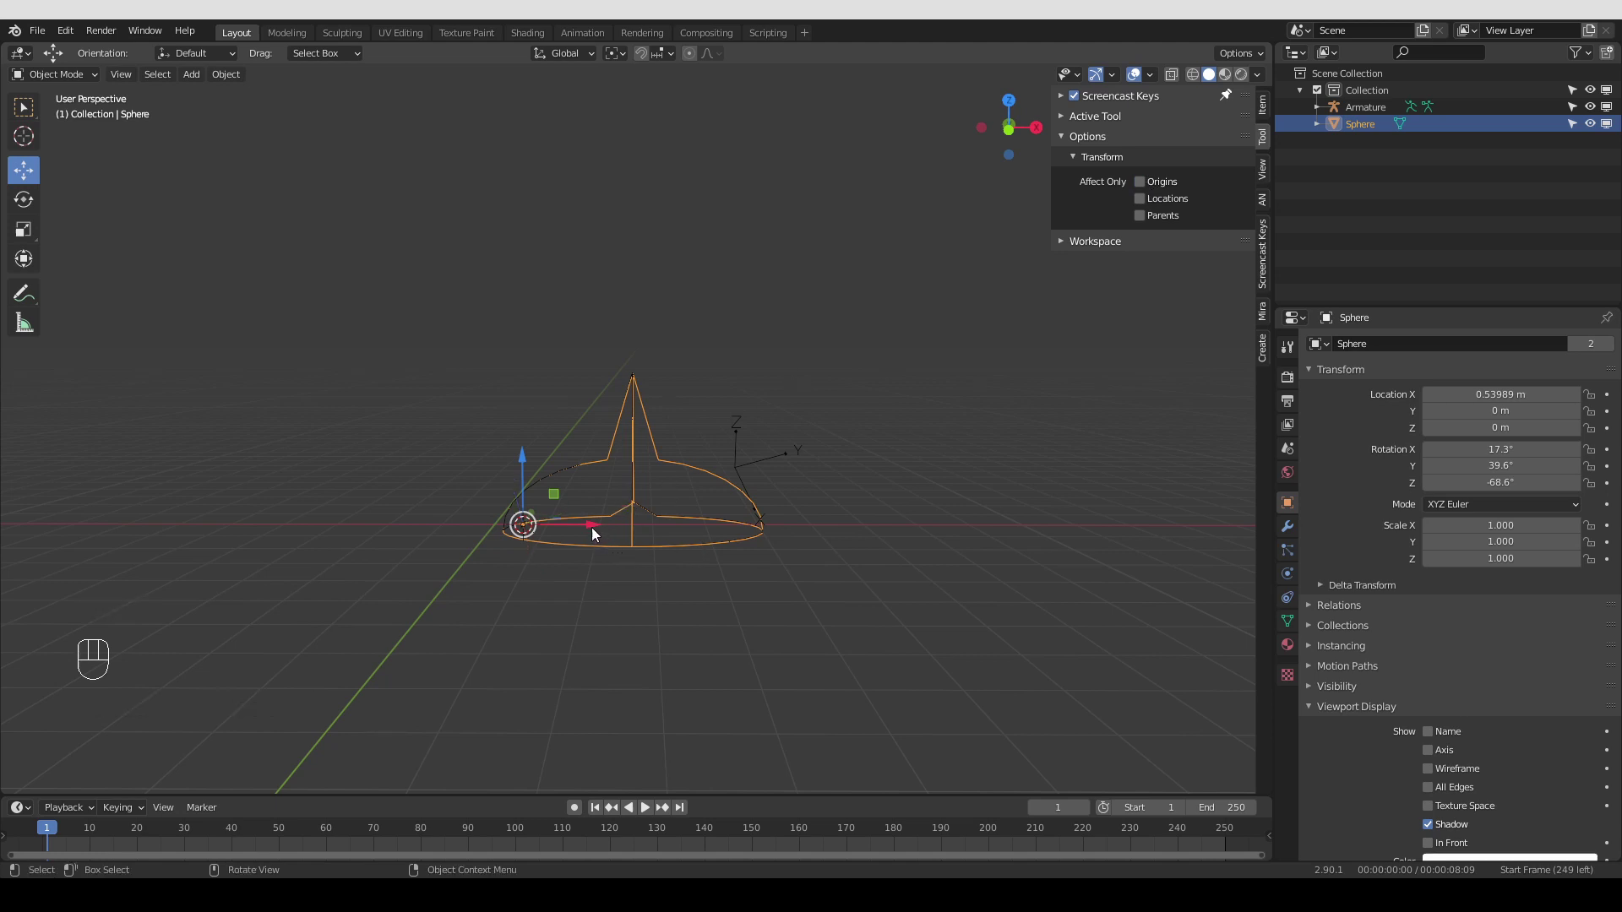
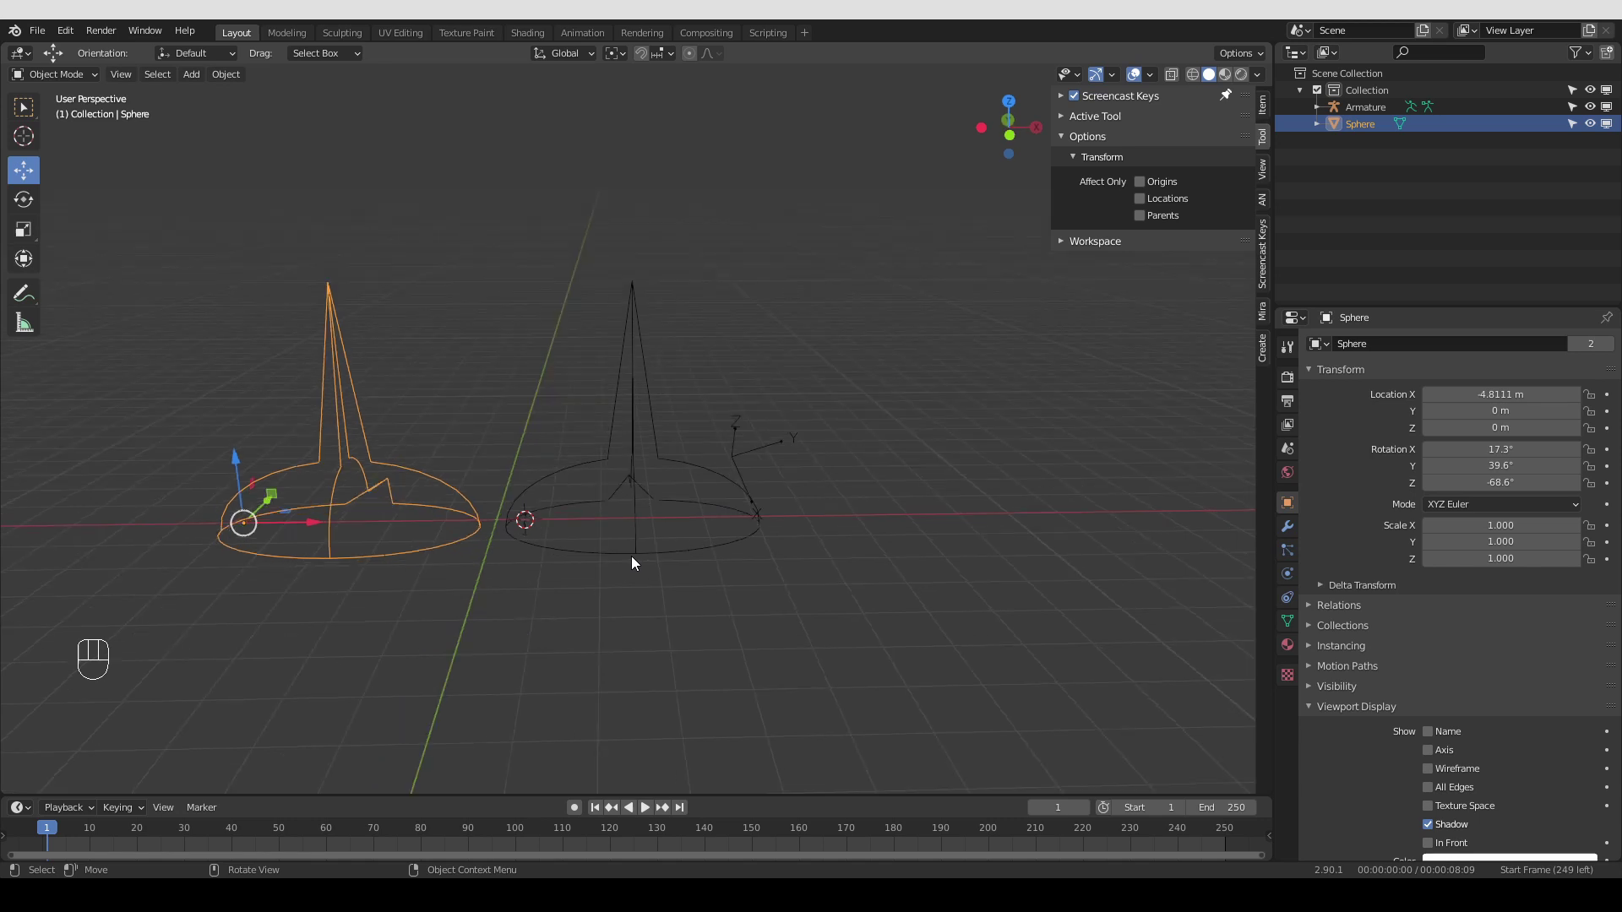
Reselect the Sphere beside the bone and bring up the Add-ons list for Orient Custom Shape
left_click(606, 554)
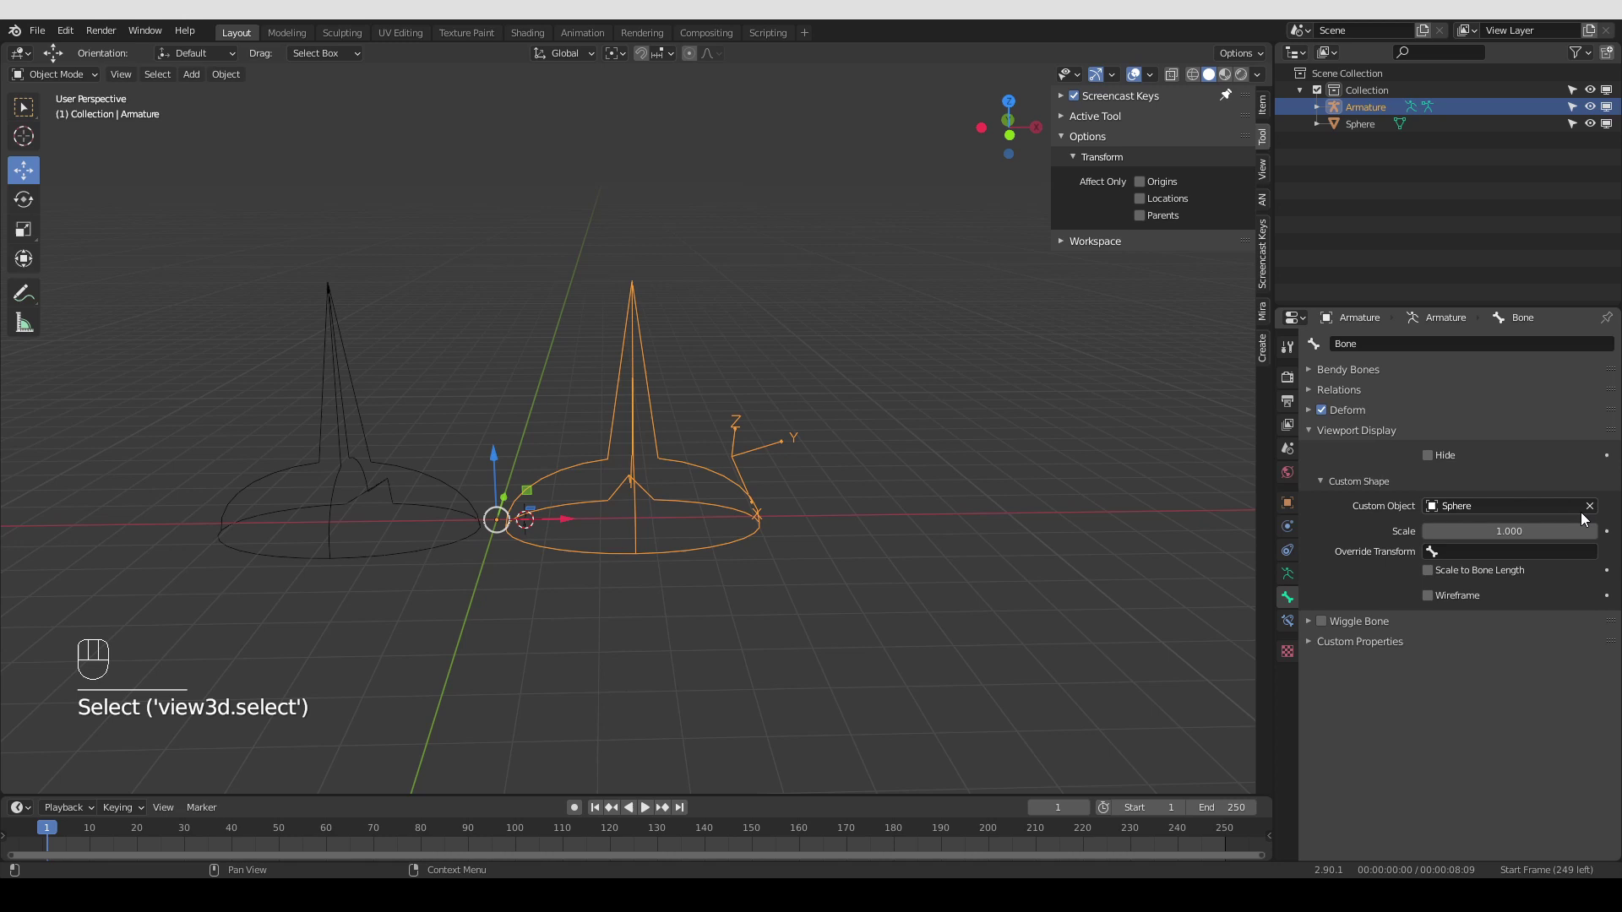
left_click(1599, 507)
left_click(426, 555)
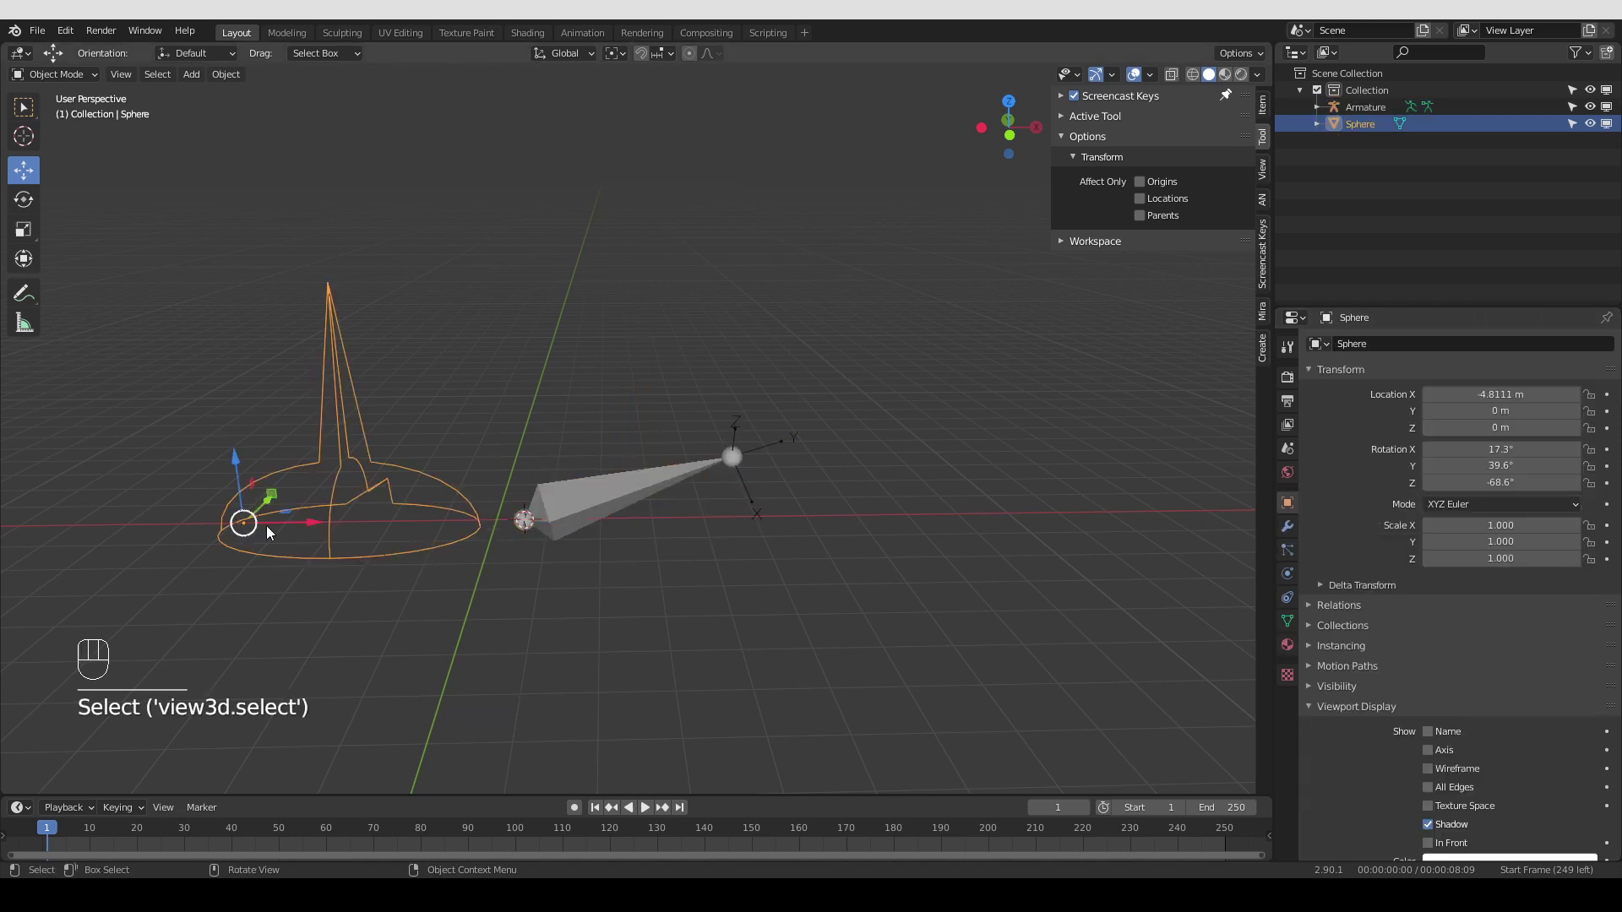
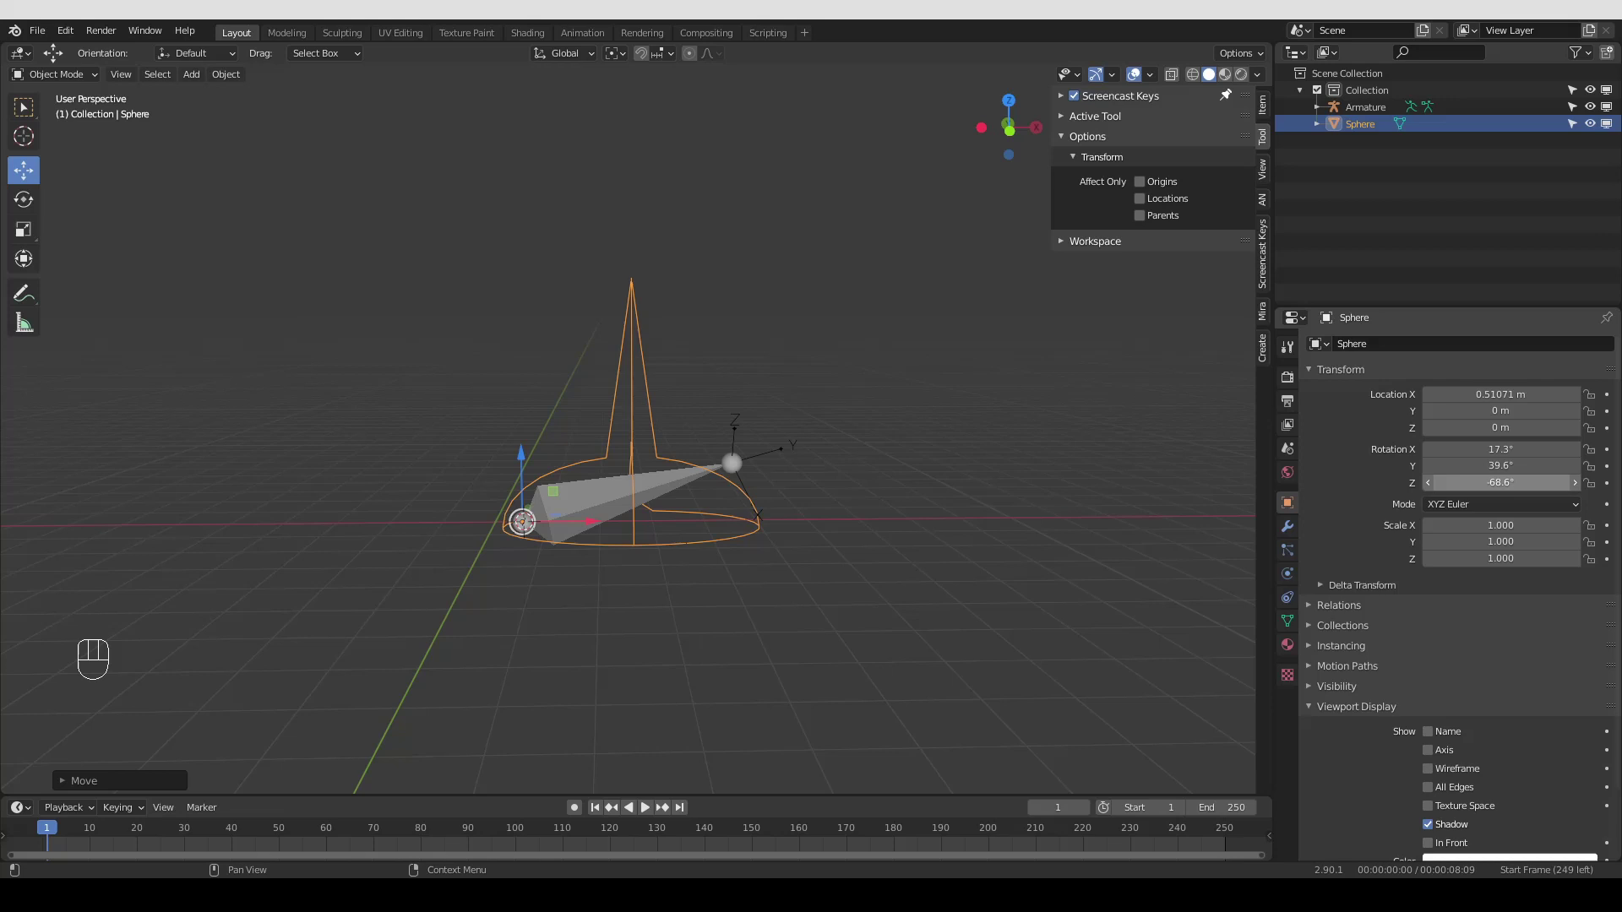
left_click_drag(111, 189, 150, 282)
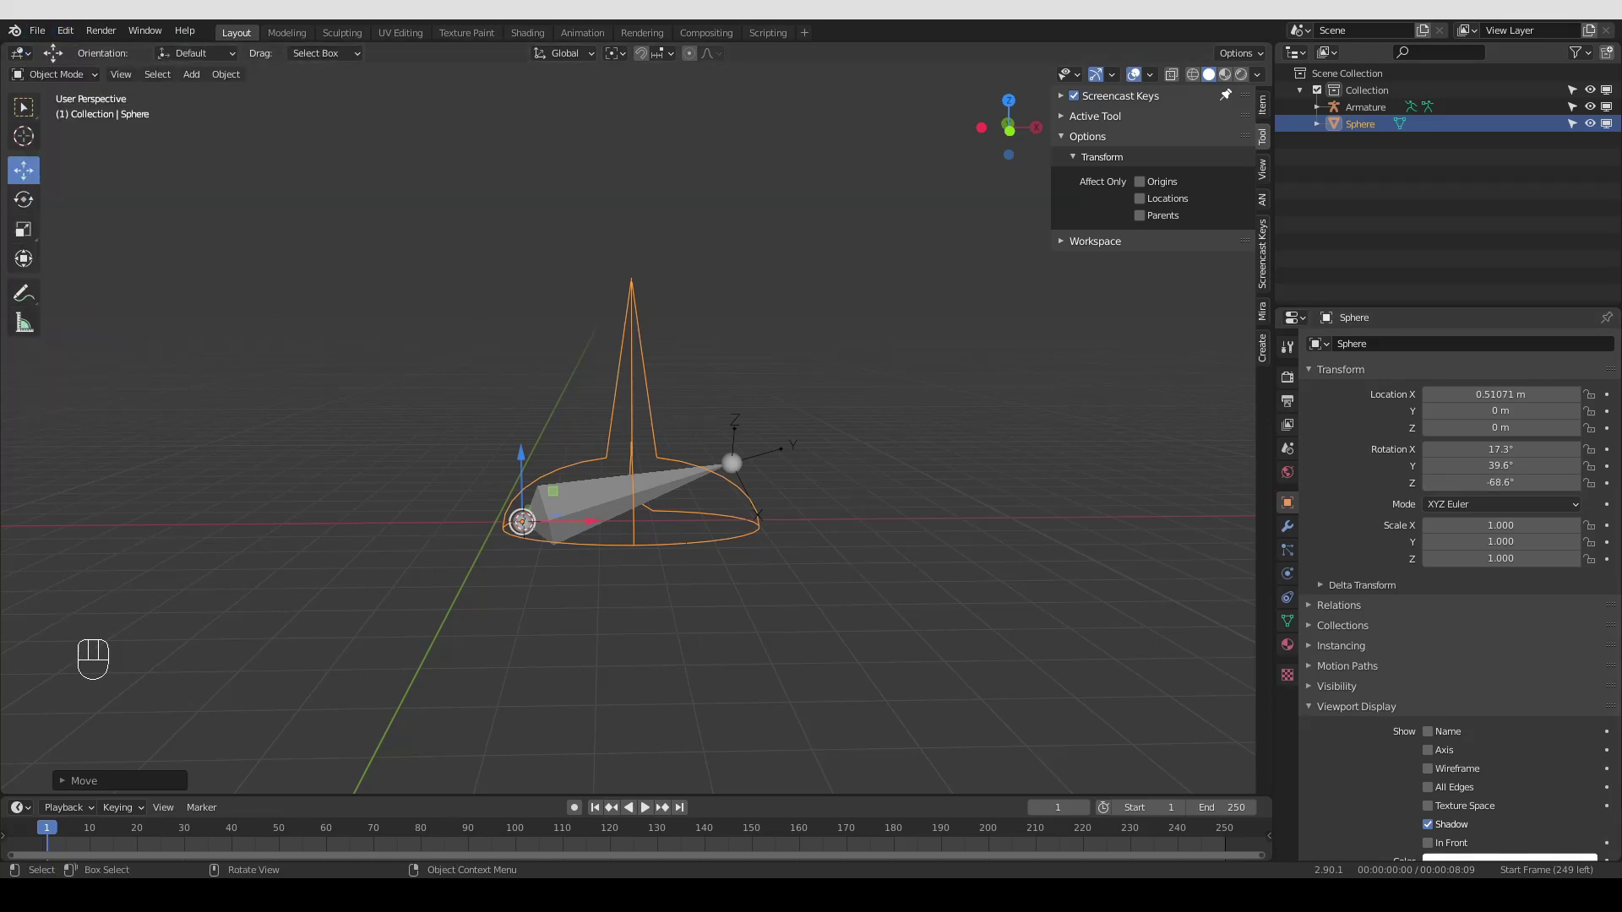
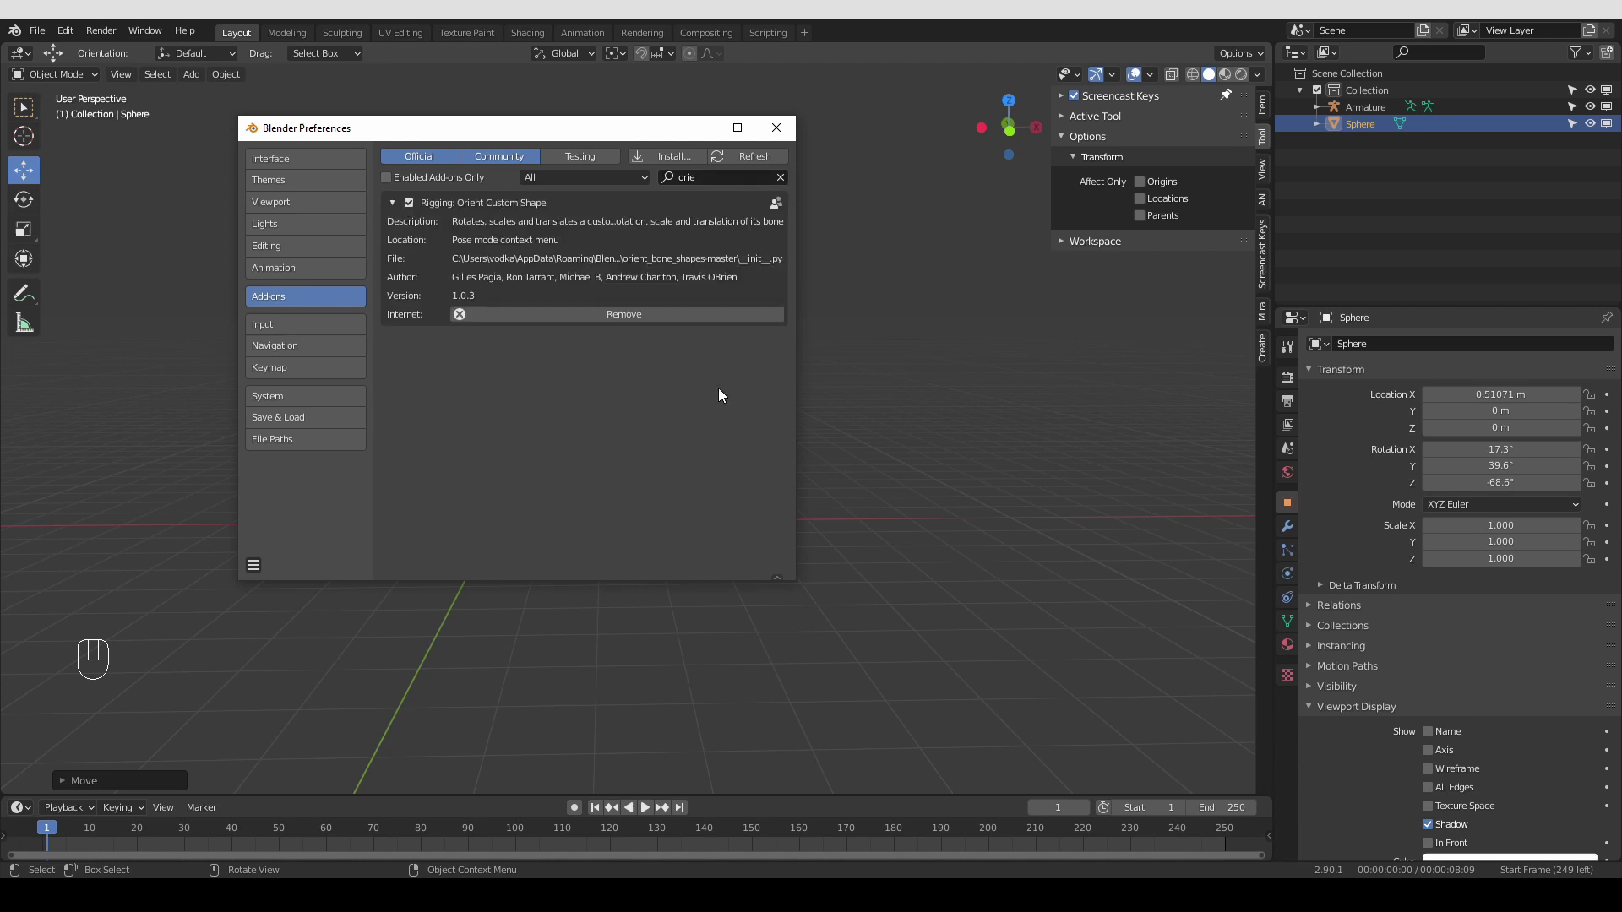
Navigate the Add-ons list to Rigging: Orient Custom Shape and enable it
middle_click(974, 559)
middle_click(659, 596)
middle_click(628, 604)
middle_click(632, 605)
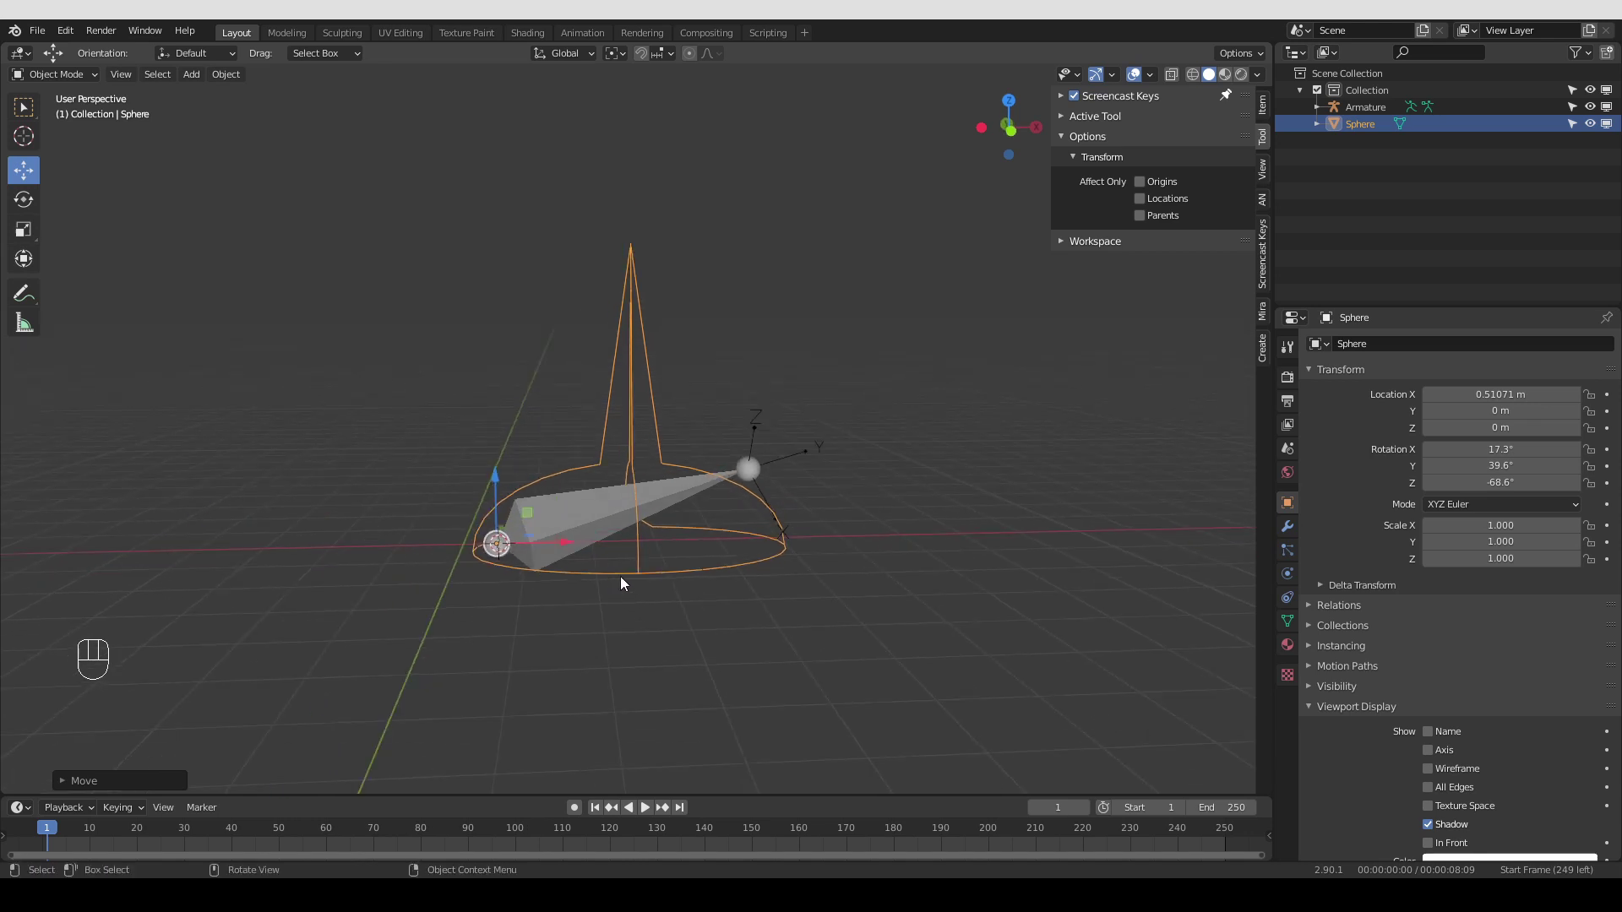
key("g")
In Pose Mode, run Orient Custom Shape so the Sphere becomes the bone's shape, scaled to bone length
key("g")
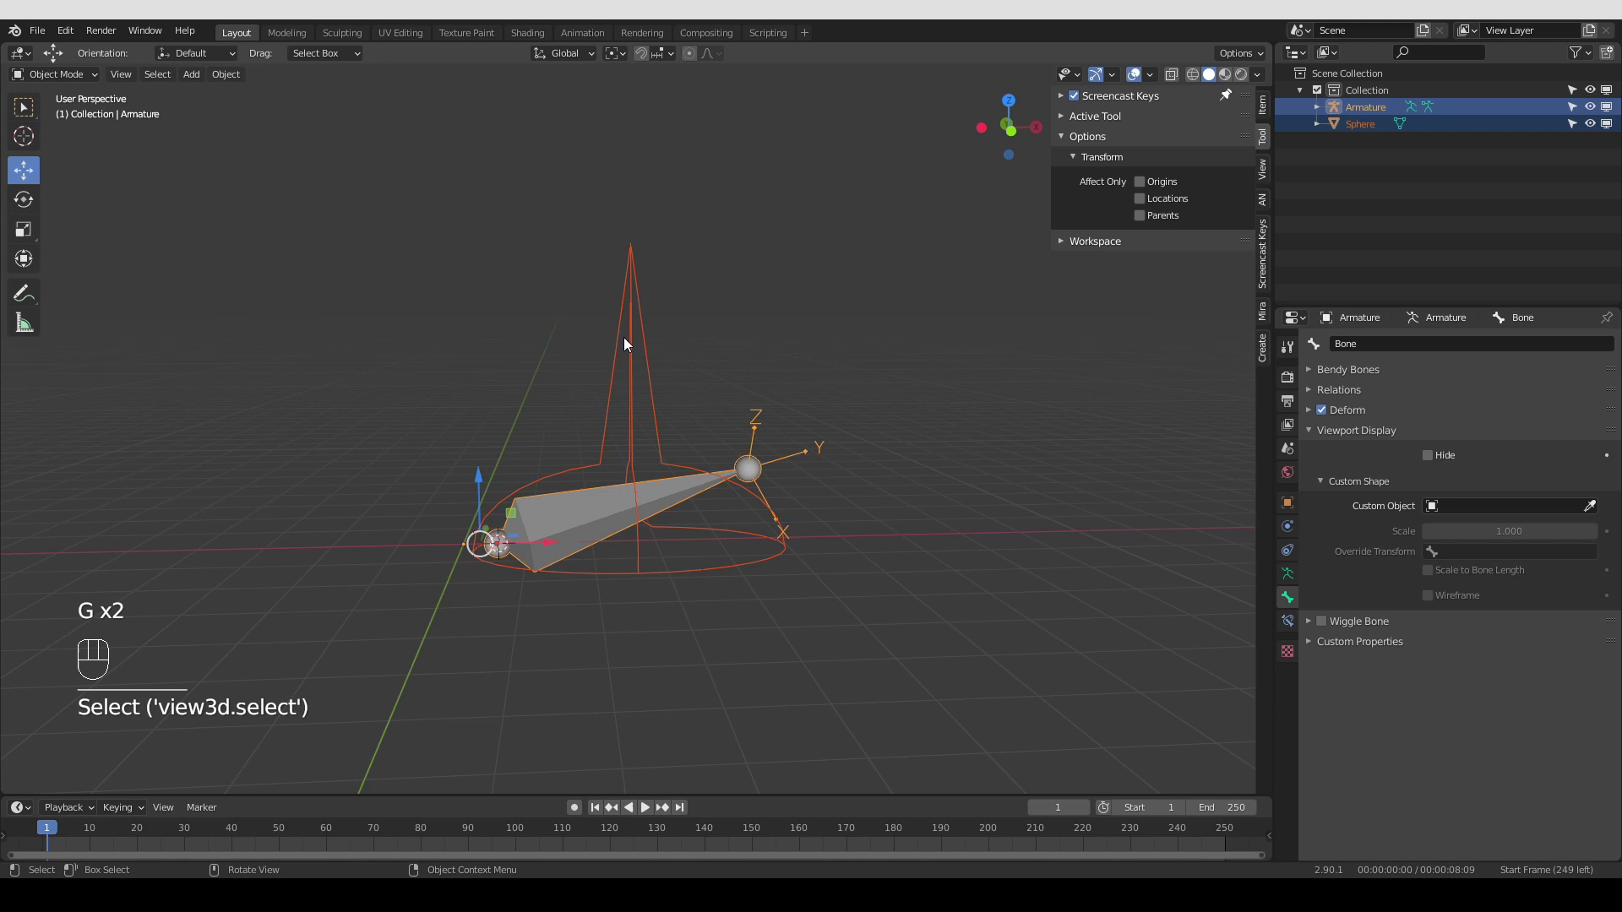
key("Tab")
left_click_drag(561, 498, 577, 449)
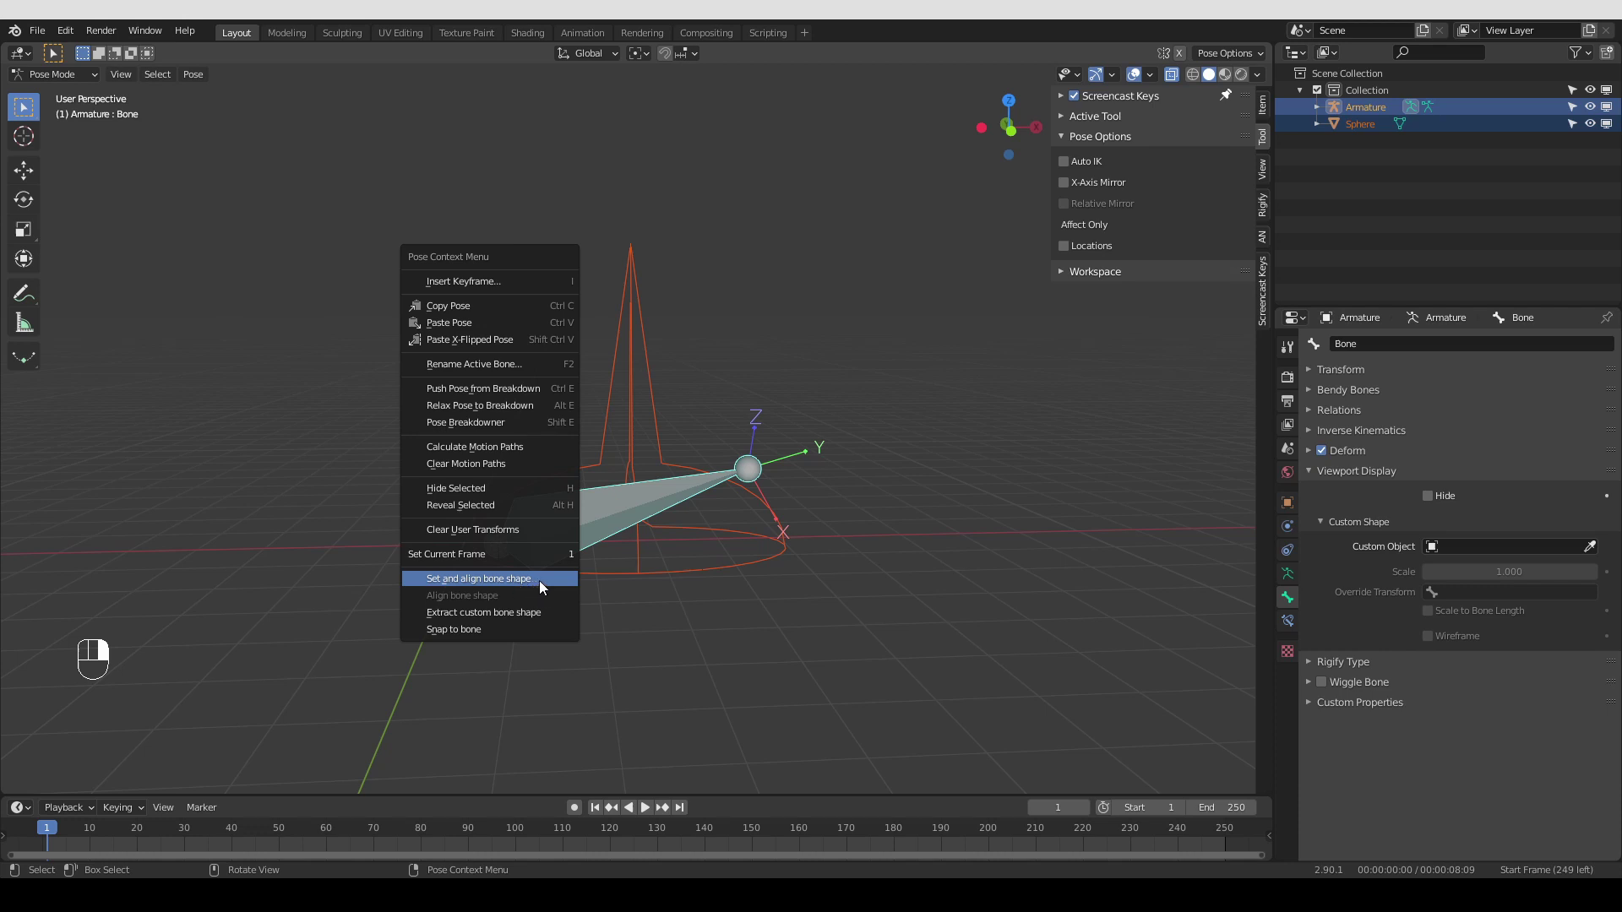
left_click(555, 616)
left_click(732, 584)
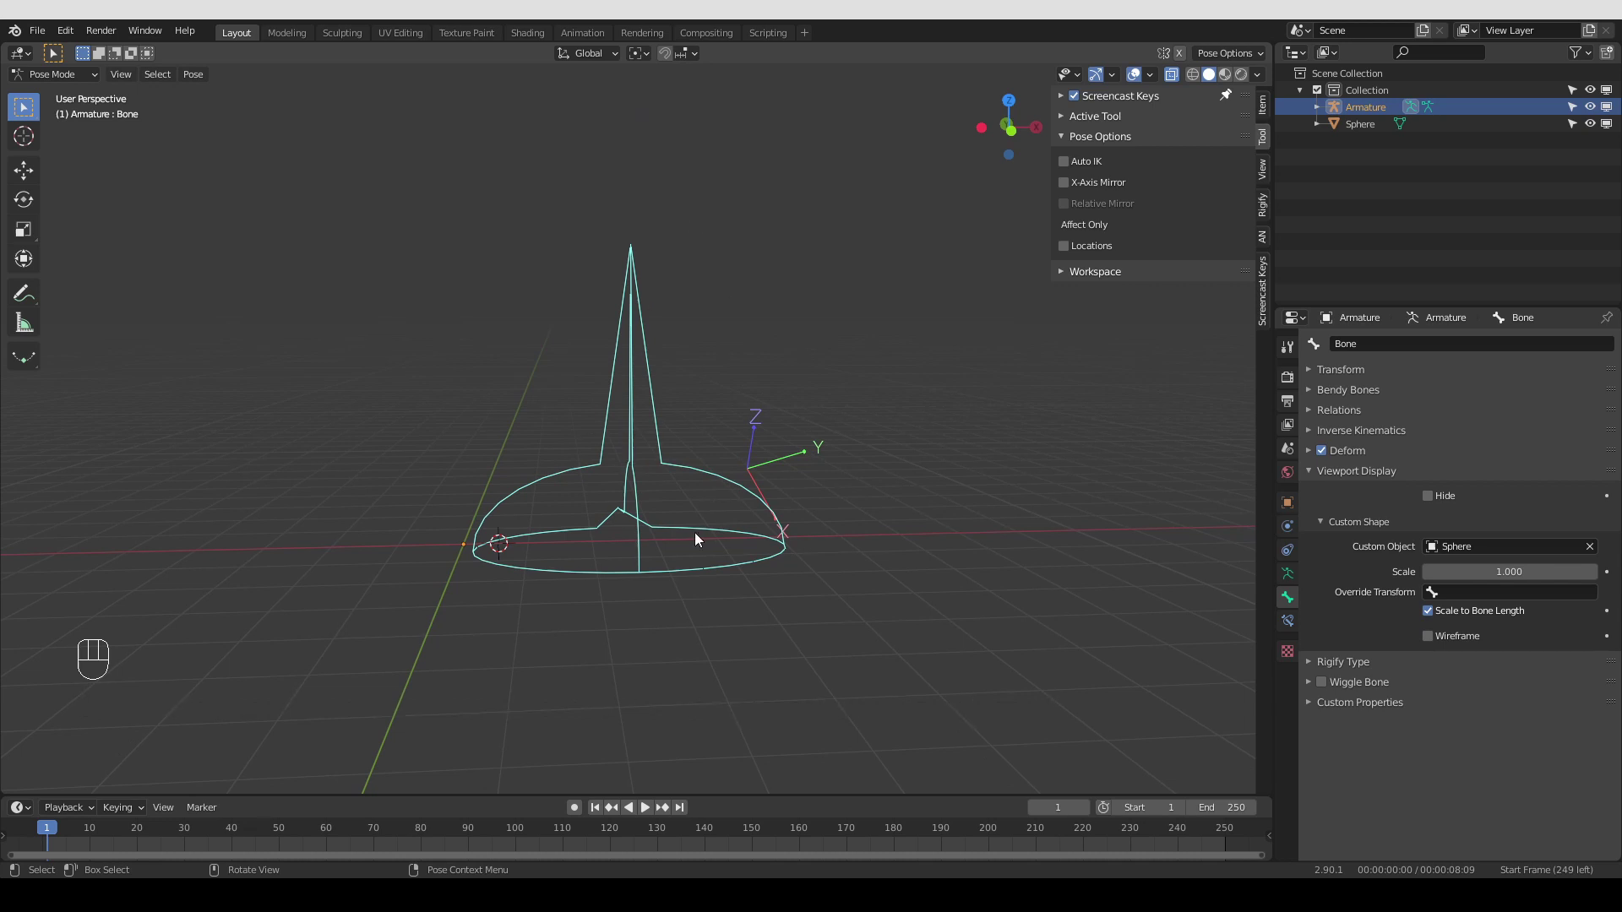
Return to Object Mode and undo back to the original Sphere before the custom-shape assignment
key("Tab")
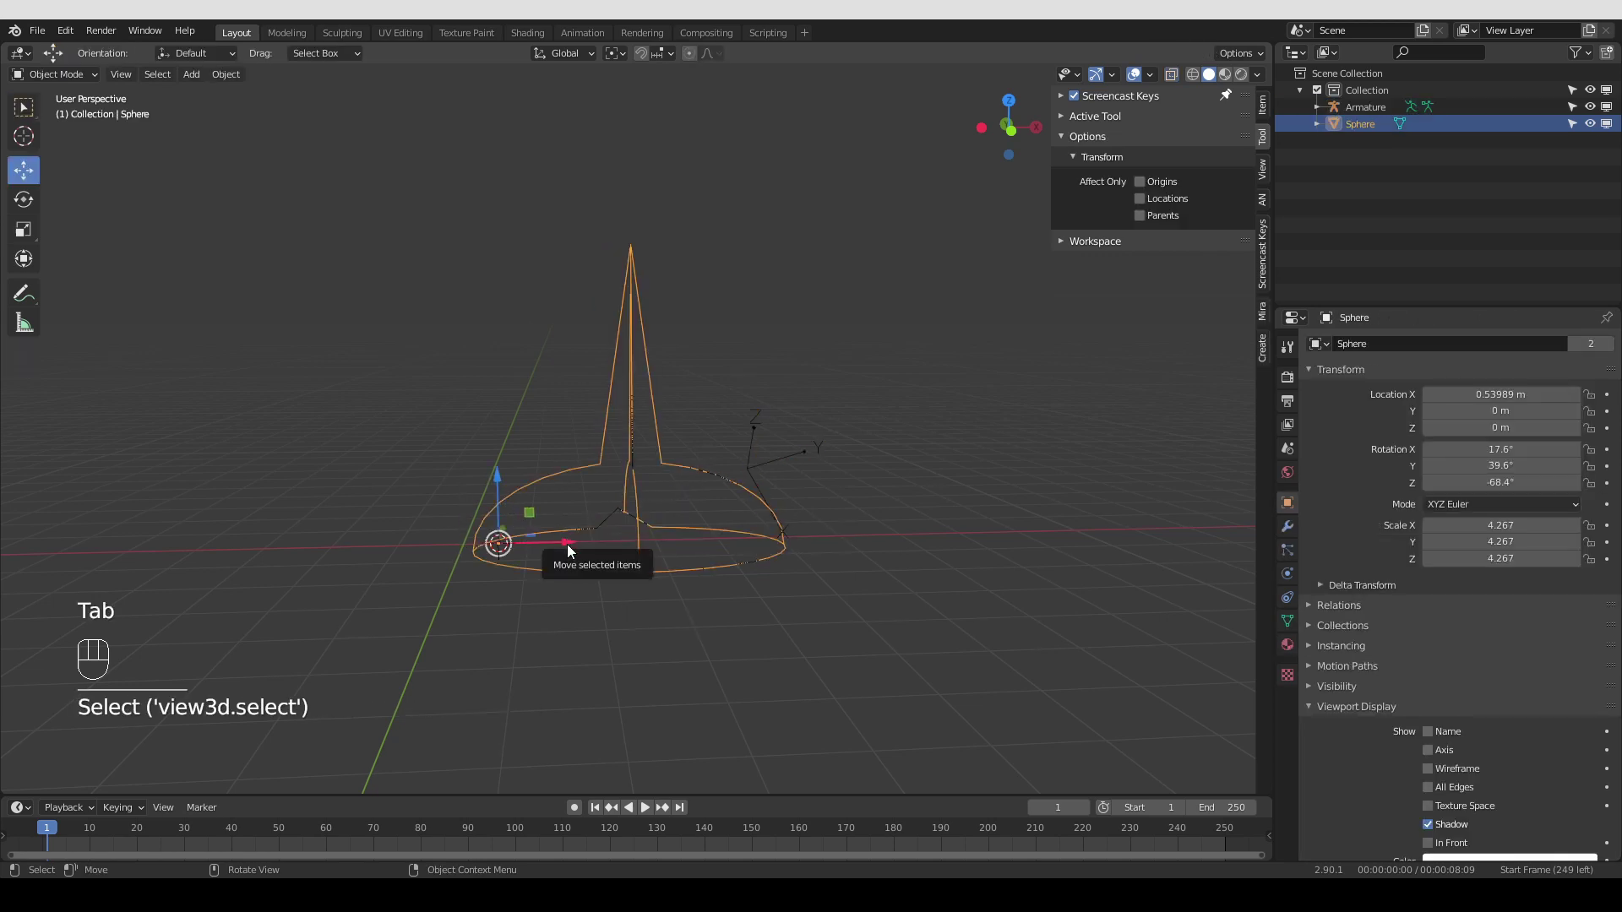
left_click_drag(580, 67, 634, 384)
key("ctrl+z")
key("ctrl+z")
key("ctrl+z")
key("ctrl+z")
key("ctrl+z")
key("Tab")
left_click_drag(560, 60, 597, 538)
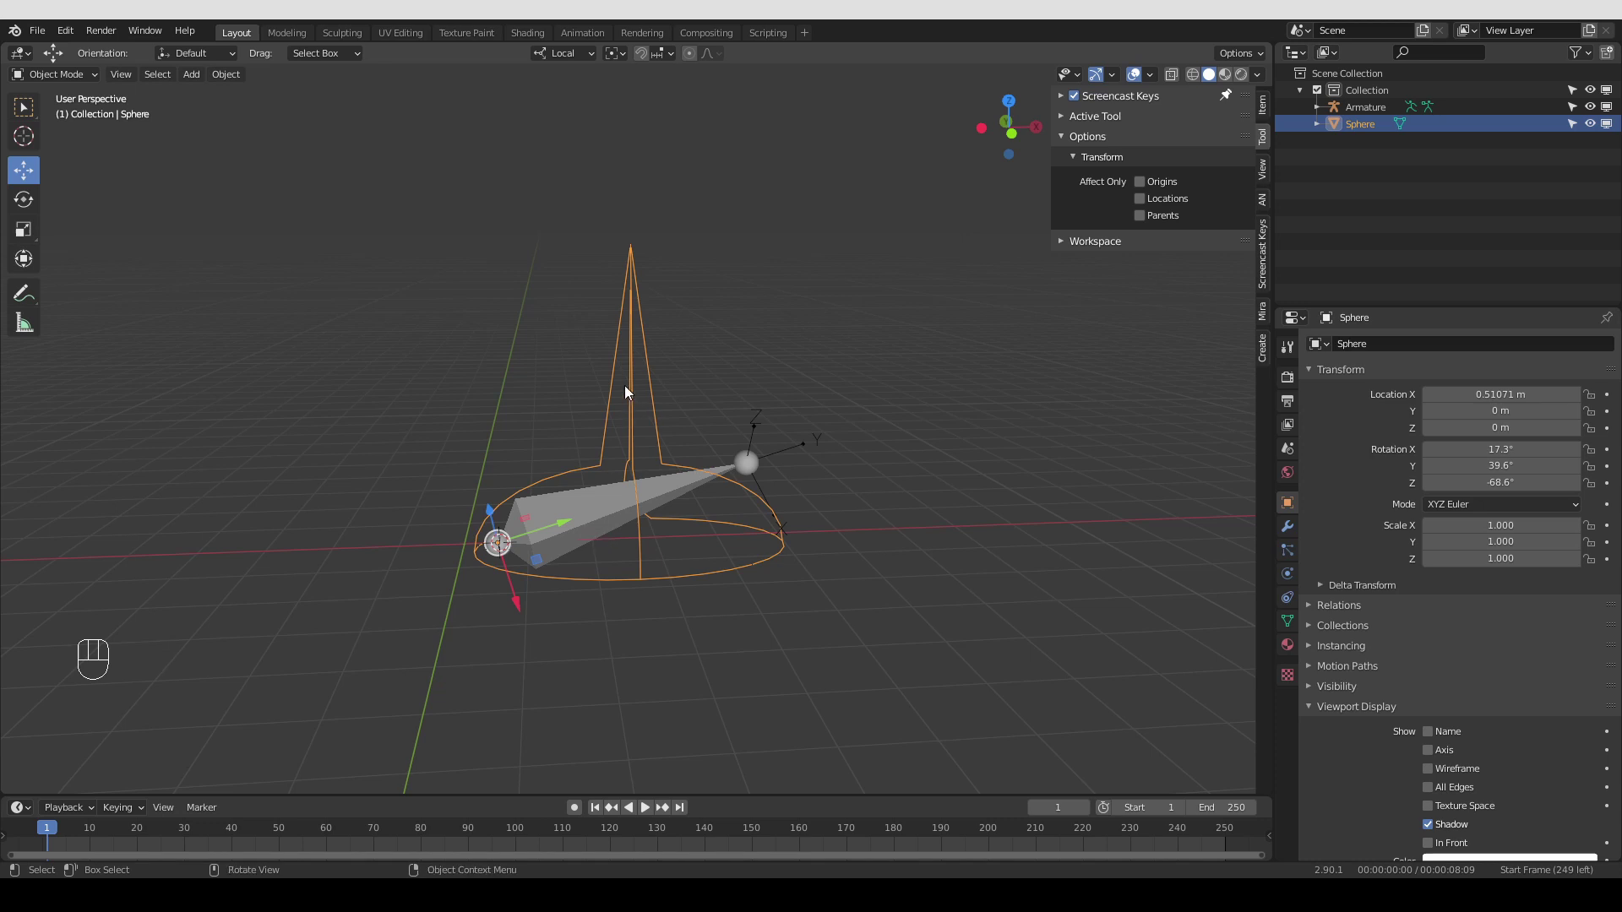
Apply the Sphere's location and rotation to zero with Ctrl+A, then select the Armature
key("ctrl+a")
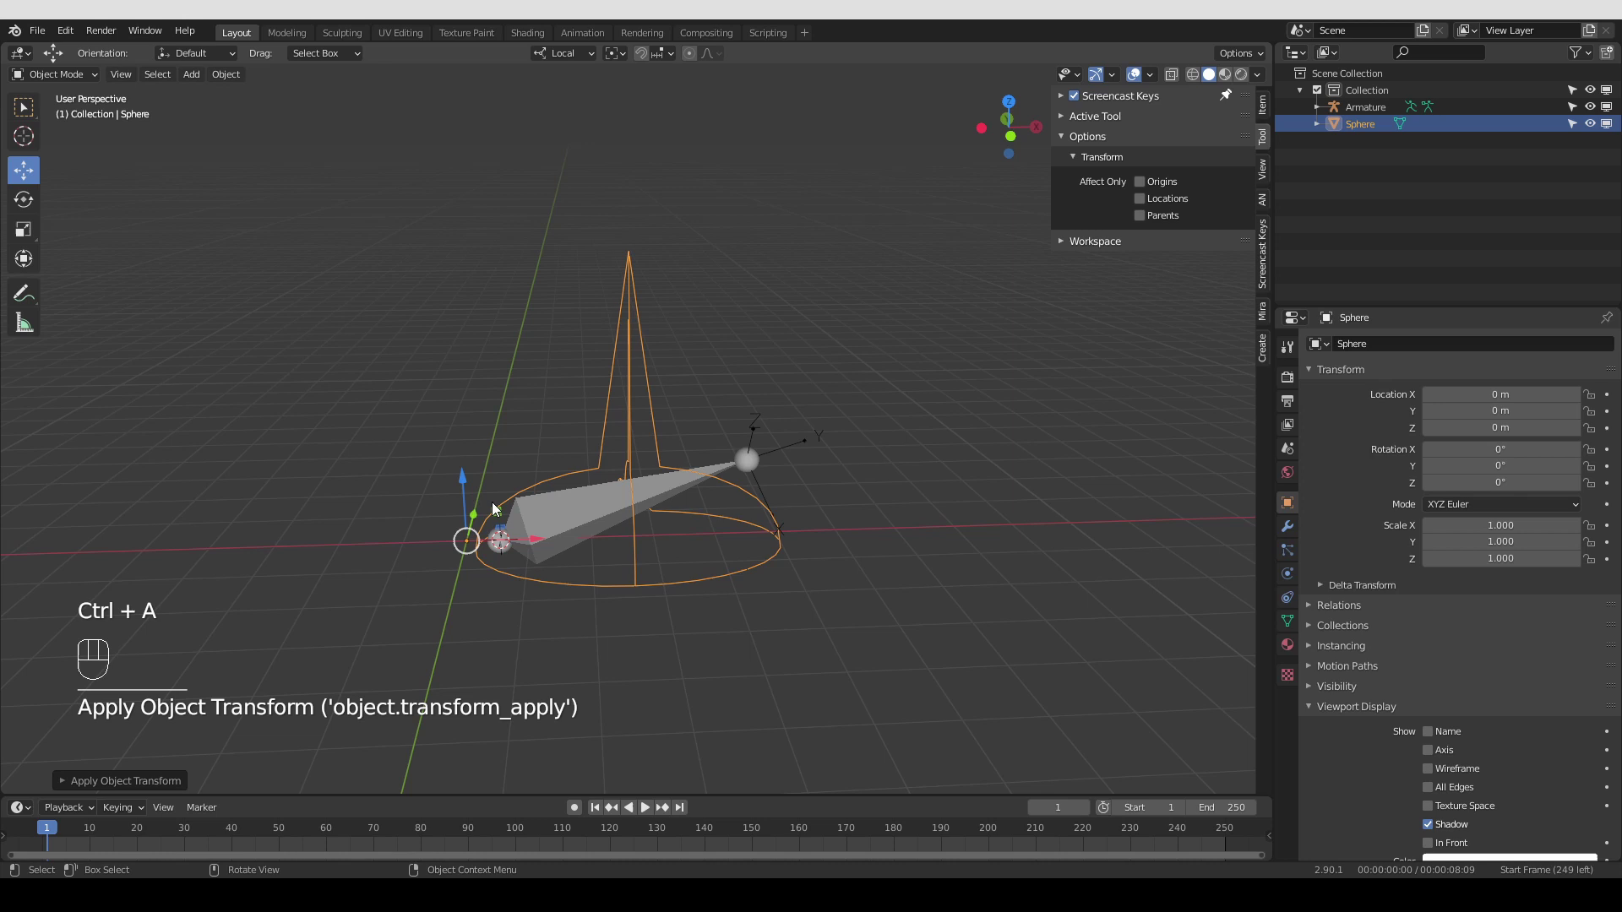
left_click(603, 537)
left_click(595, 490)
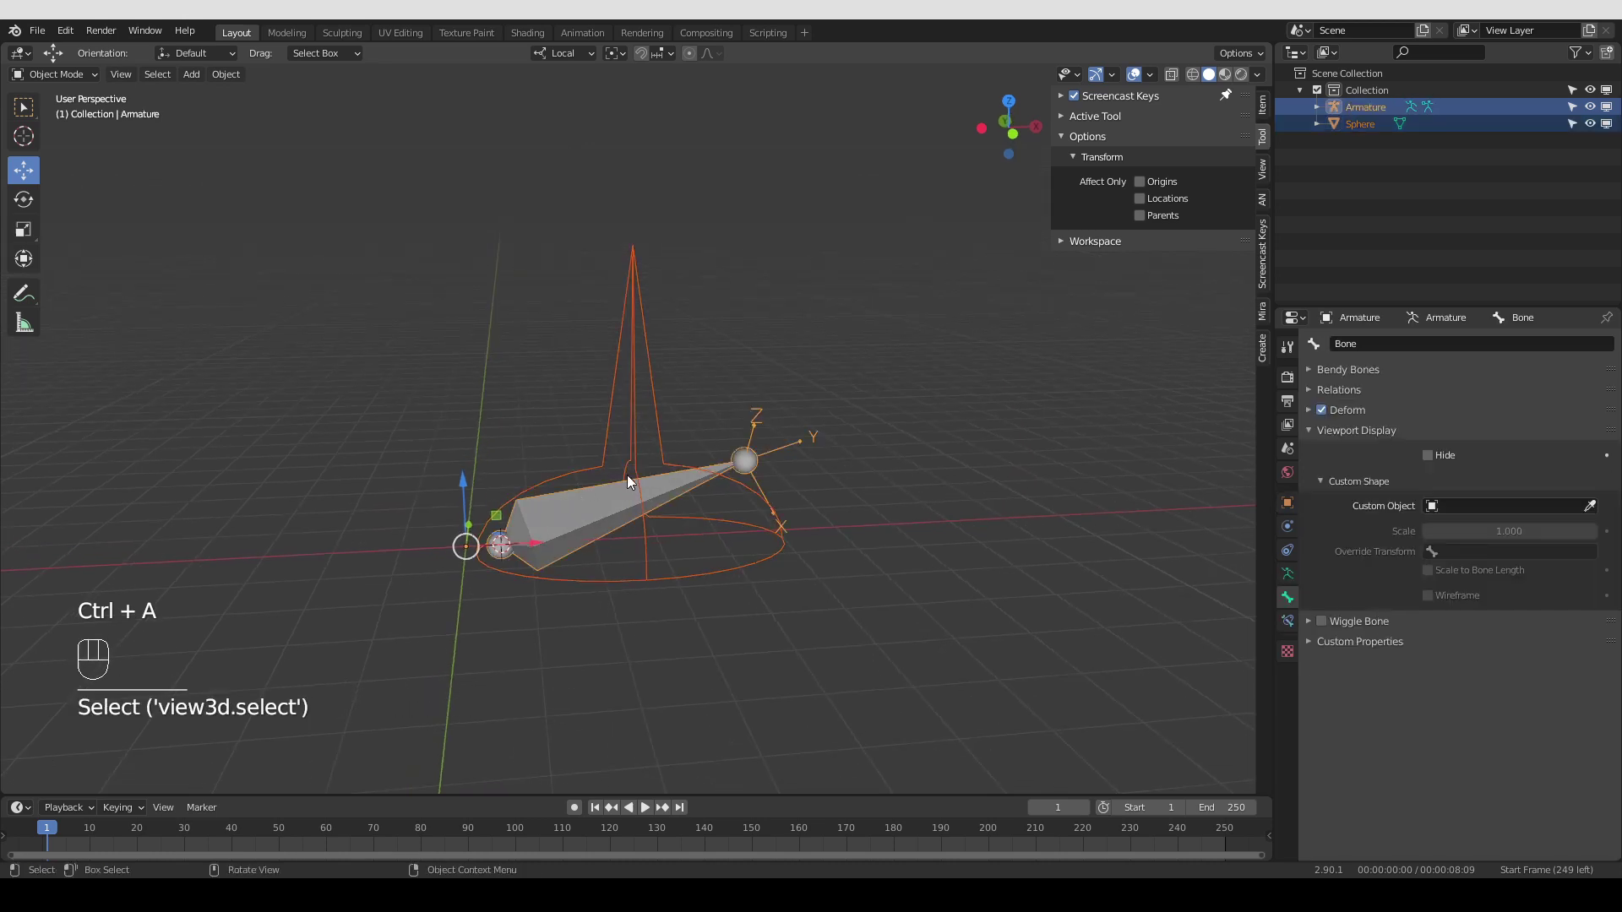
In Pose Mode, orient the Sphere as the bone's custom shape again, leaving it at scale 4.267
key("Tab")
left_click(597, 512)
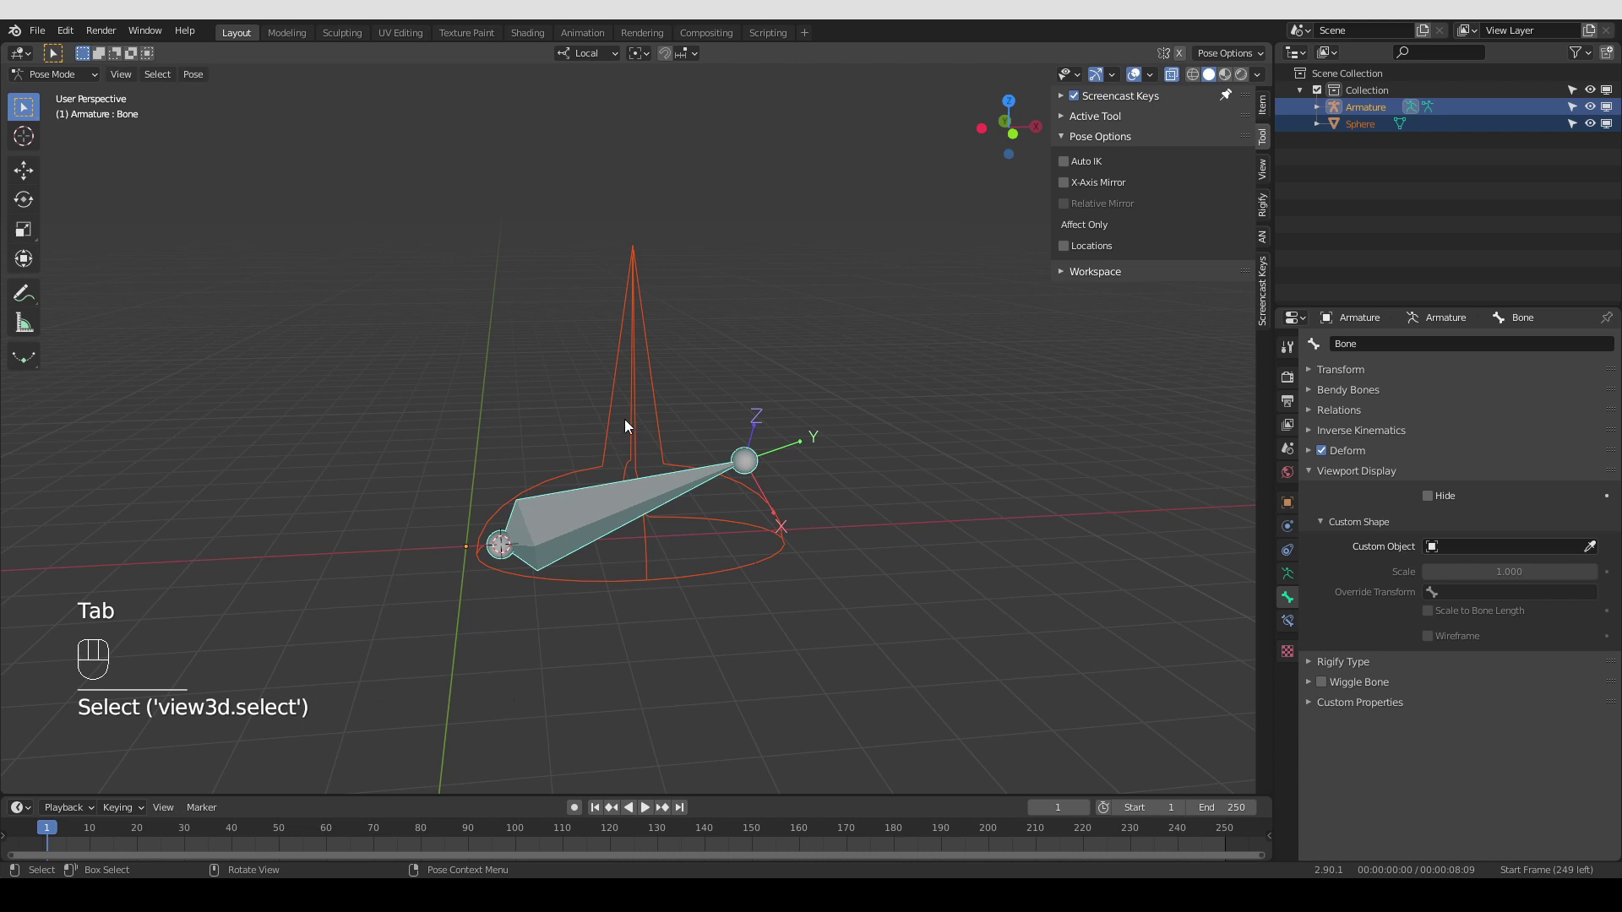
left_click_drag(631, 426, 647, 429)
left_click(671, 638)
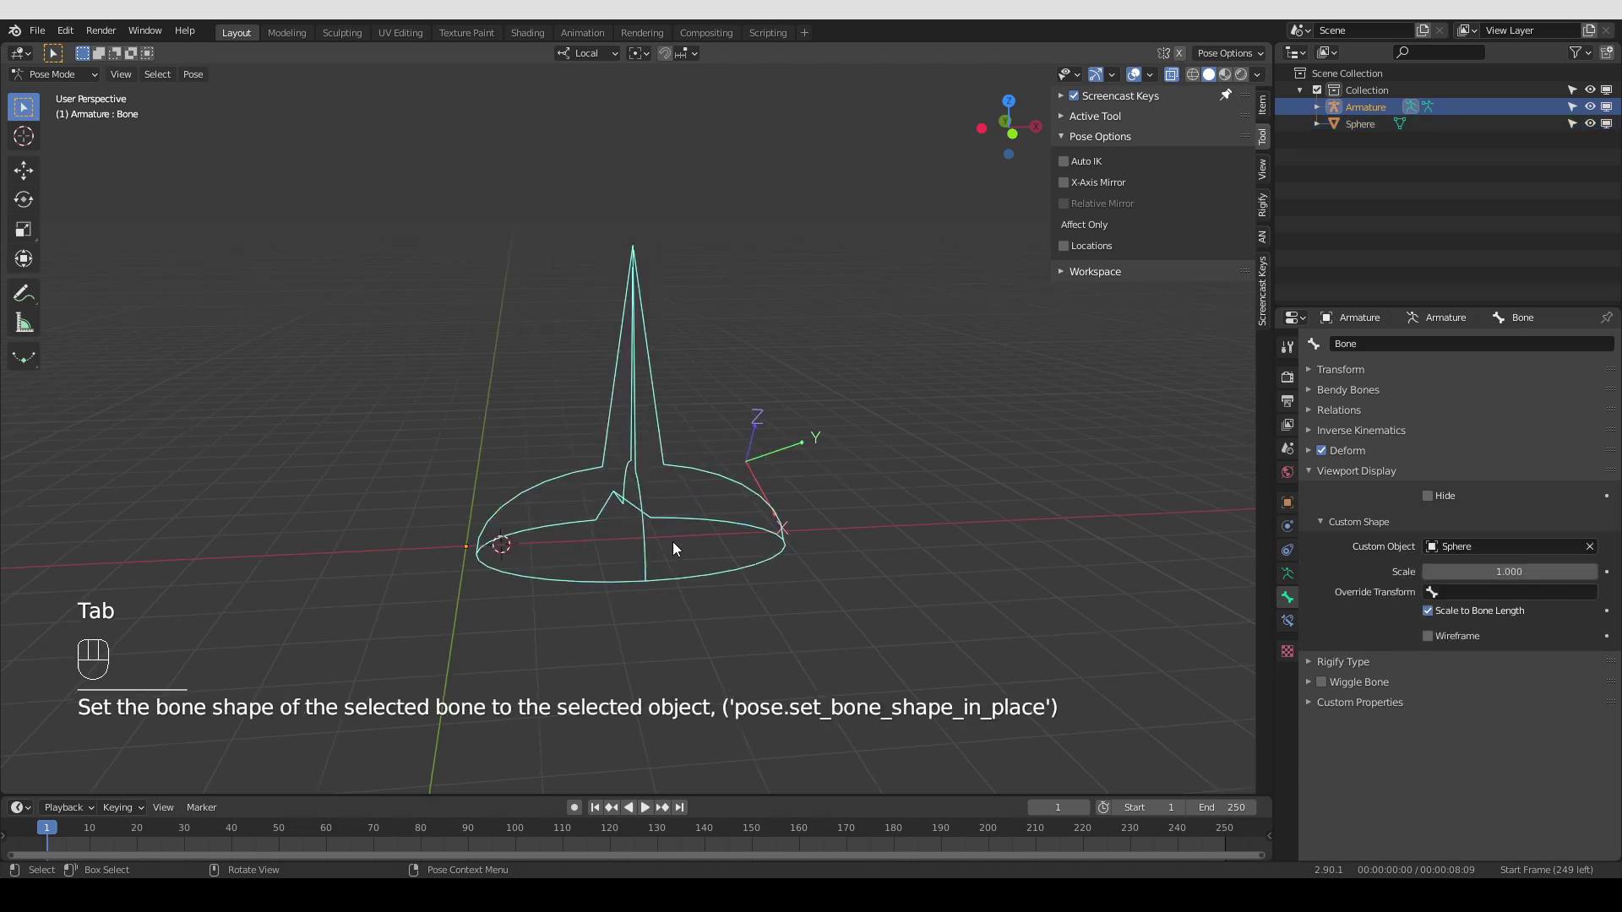
key("Tab")
left_click(562, 485)
Leave the Sphere and select the Armature to inspect its bone display settings
left_click_drag(564, 533, 577, 586)
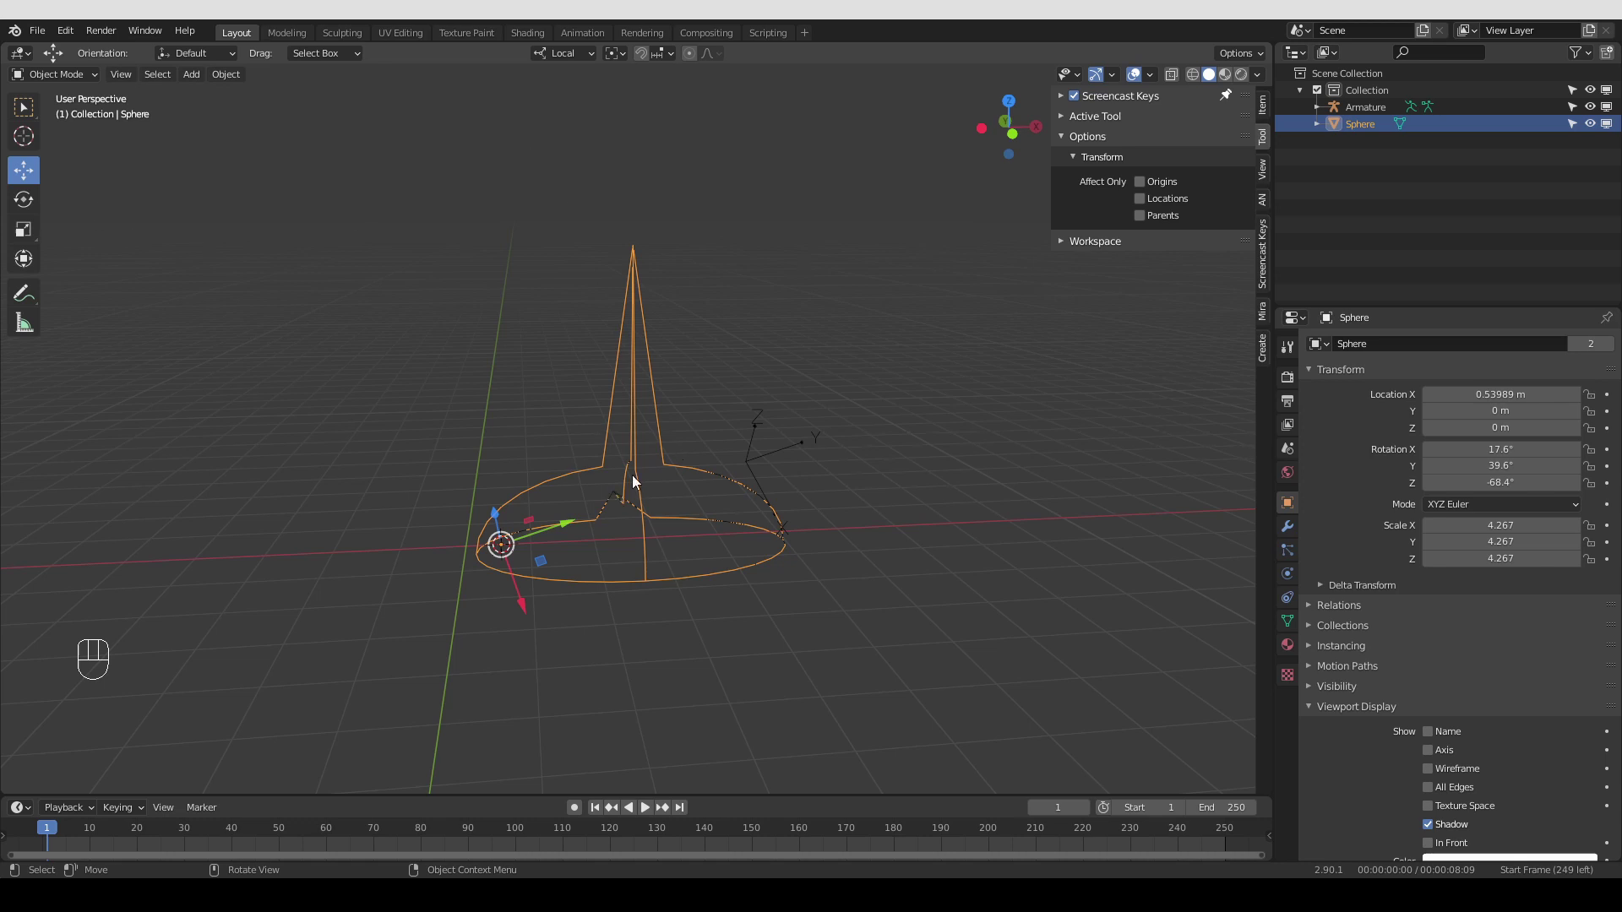
key("g")
key("Tab")
left_click(568, 466)
left_click_drag(598, 474, 805, 502)
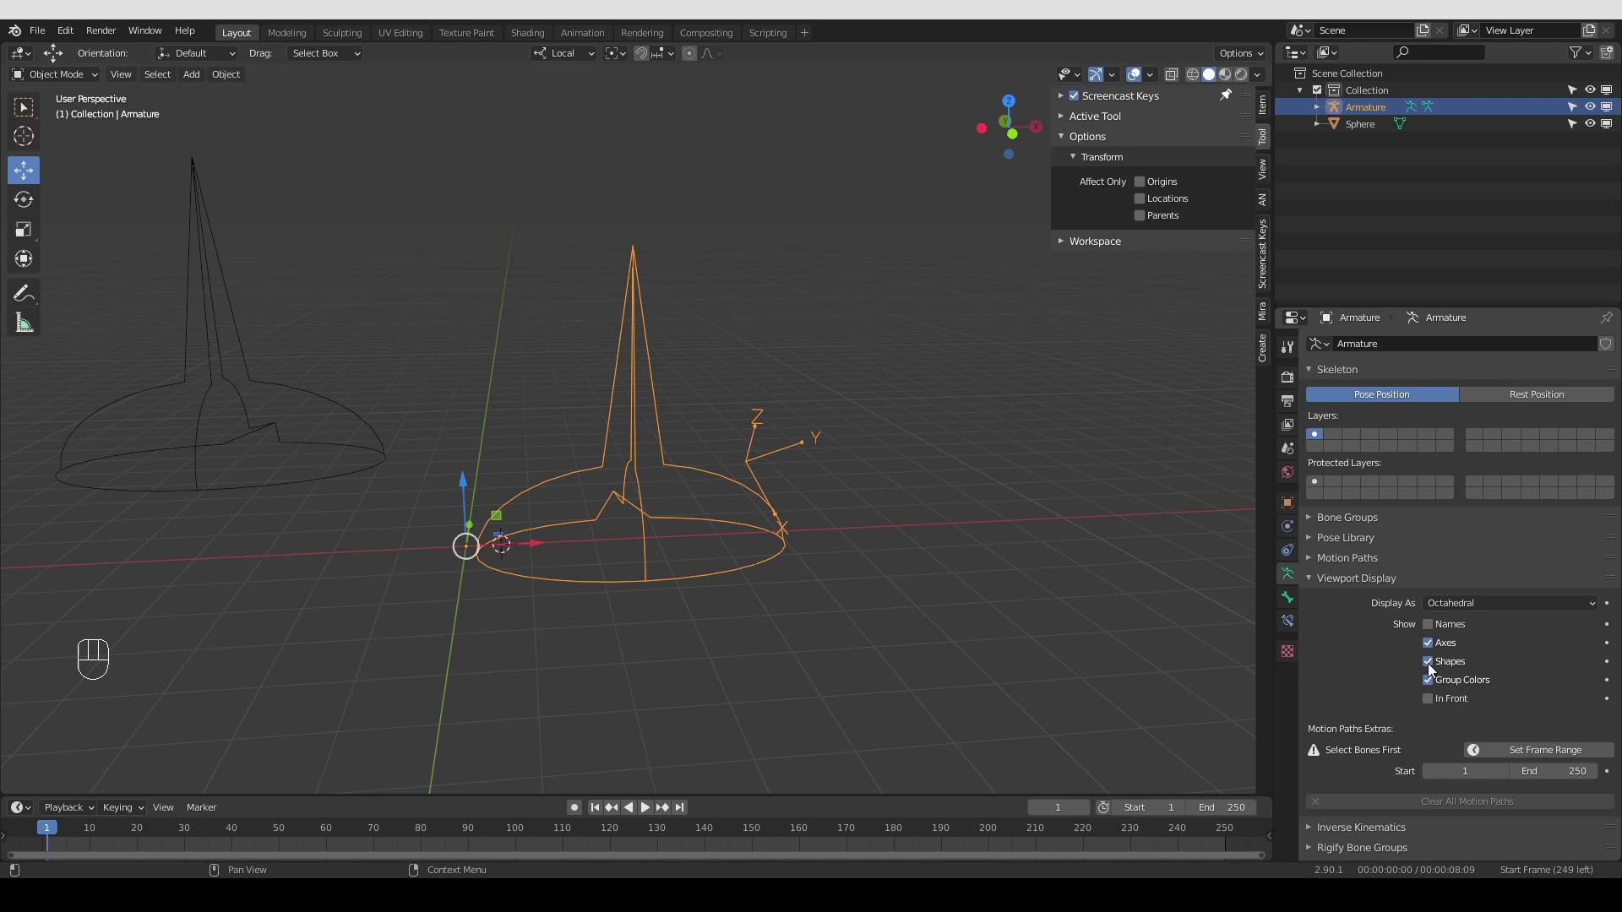
left_click(1432, 666)
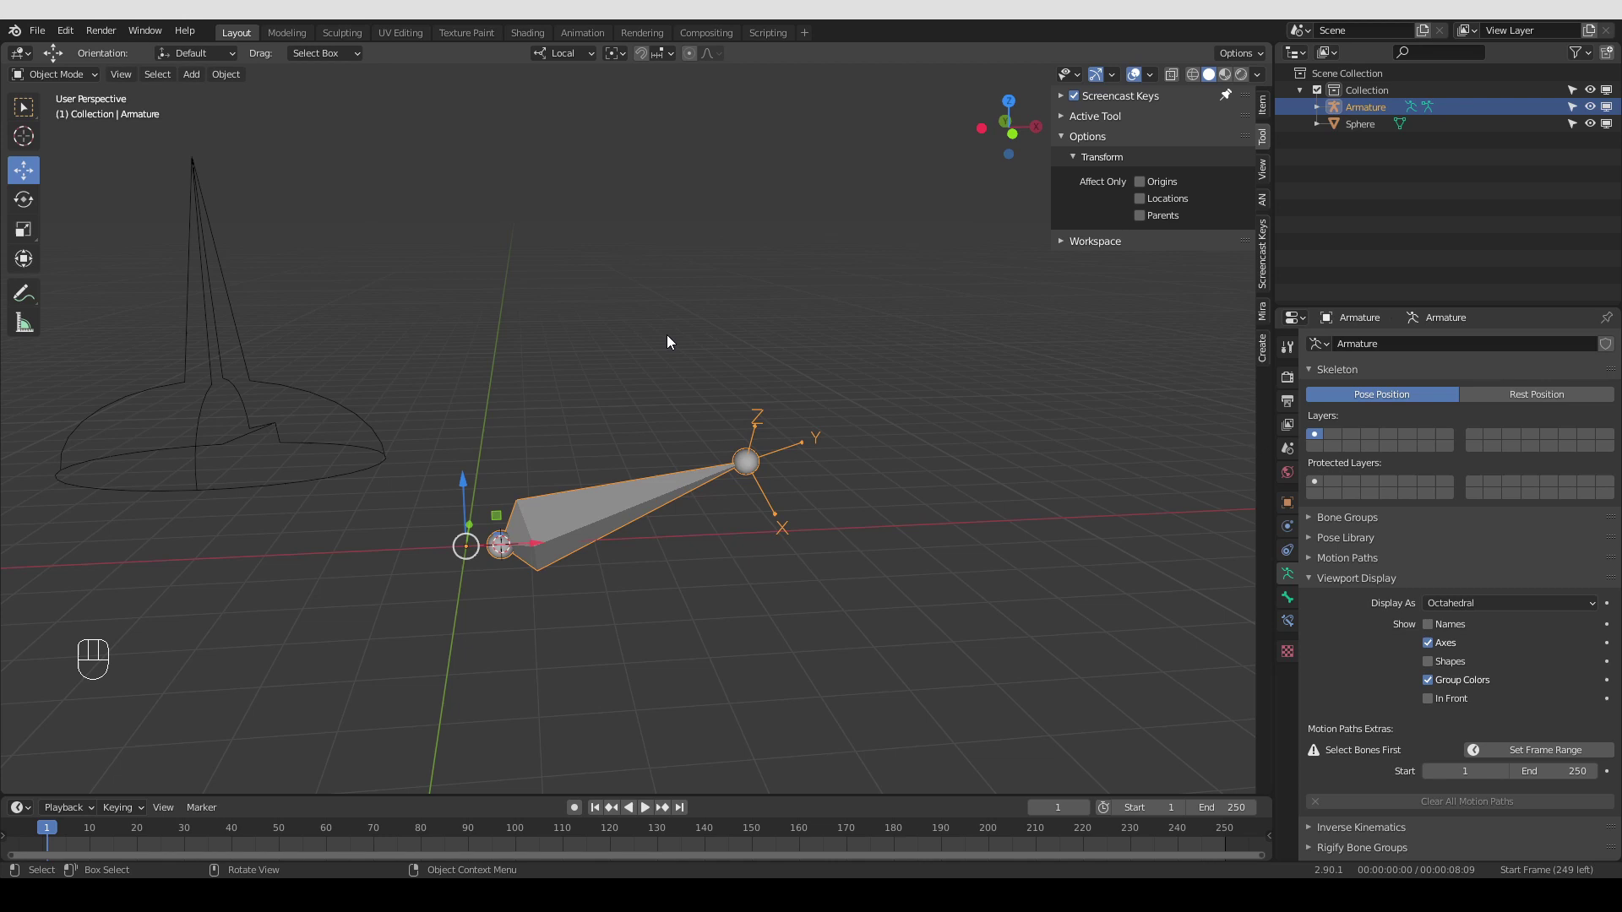
left_click_drag(1486, 605, 1461, 673)
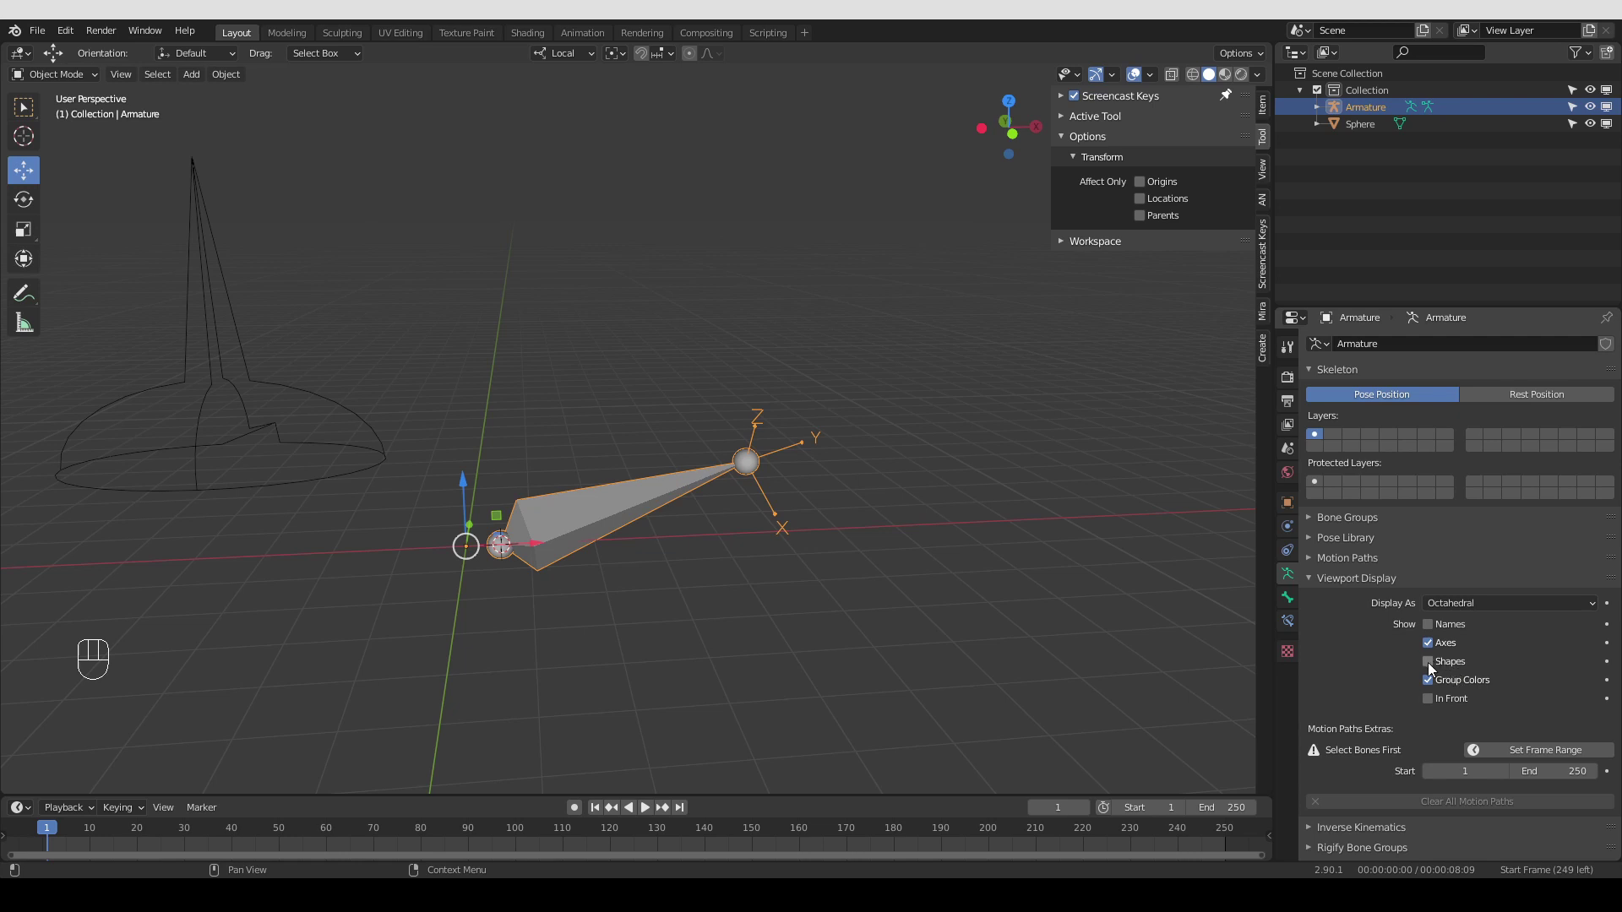
left_click_drag(1433, 665, 682, 416)
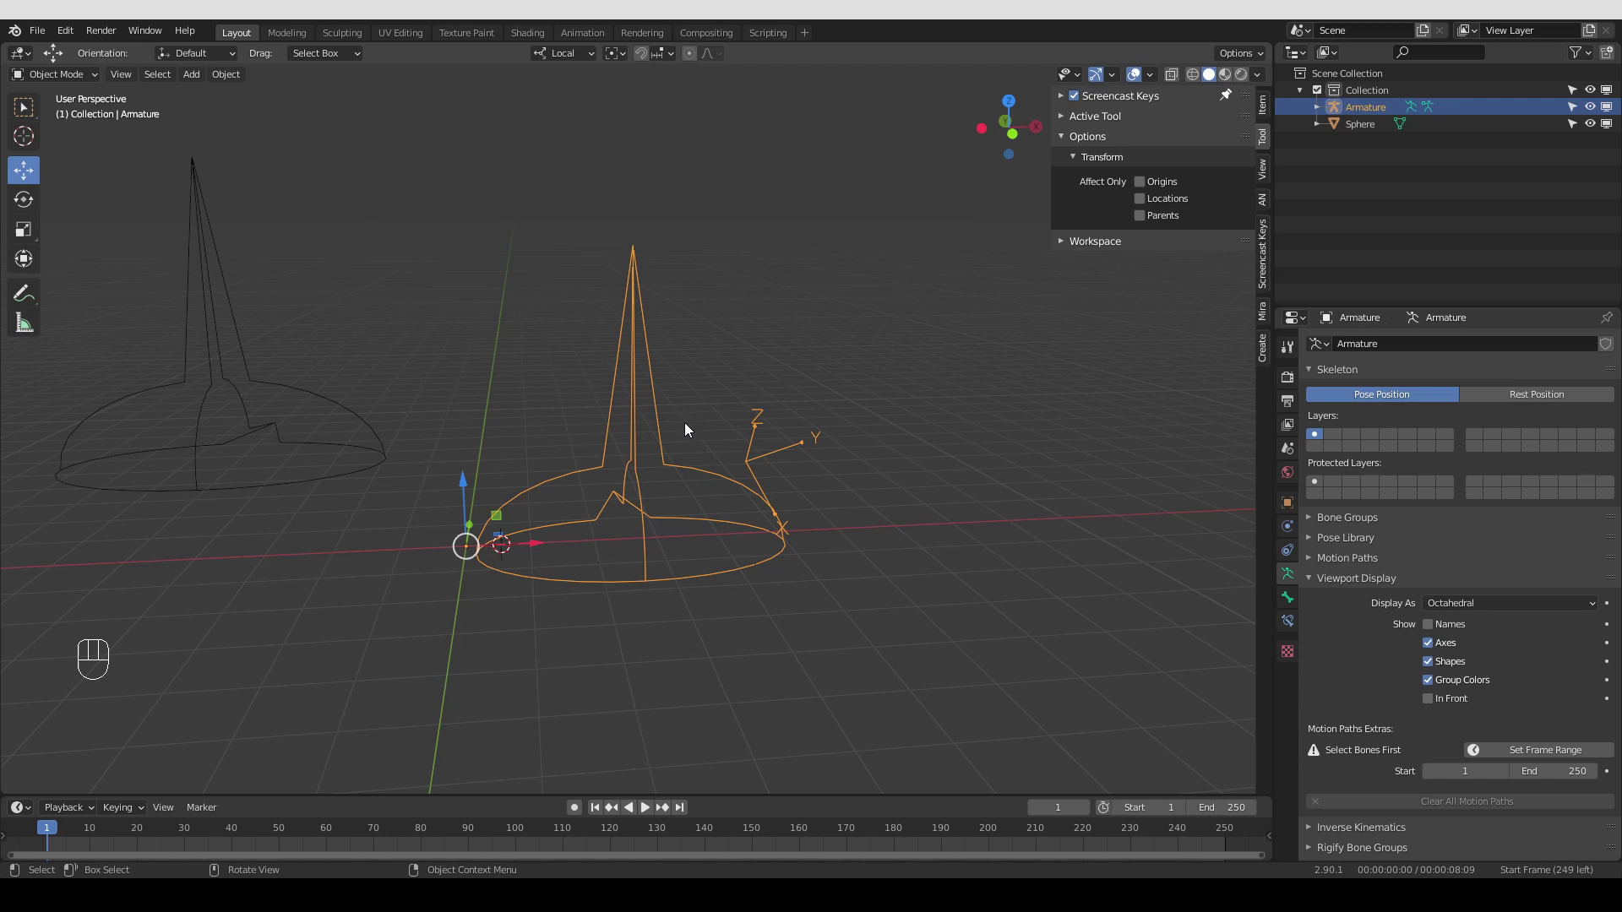
Select the armature, enter Pose Mode and select the bone carrying the Sphere shape
left_click(383, 441)
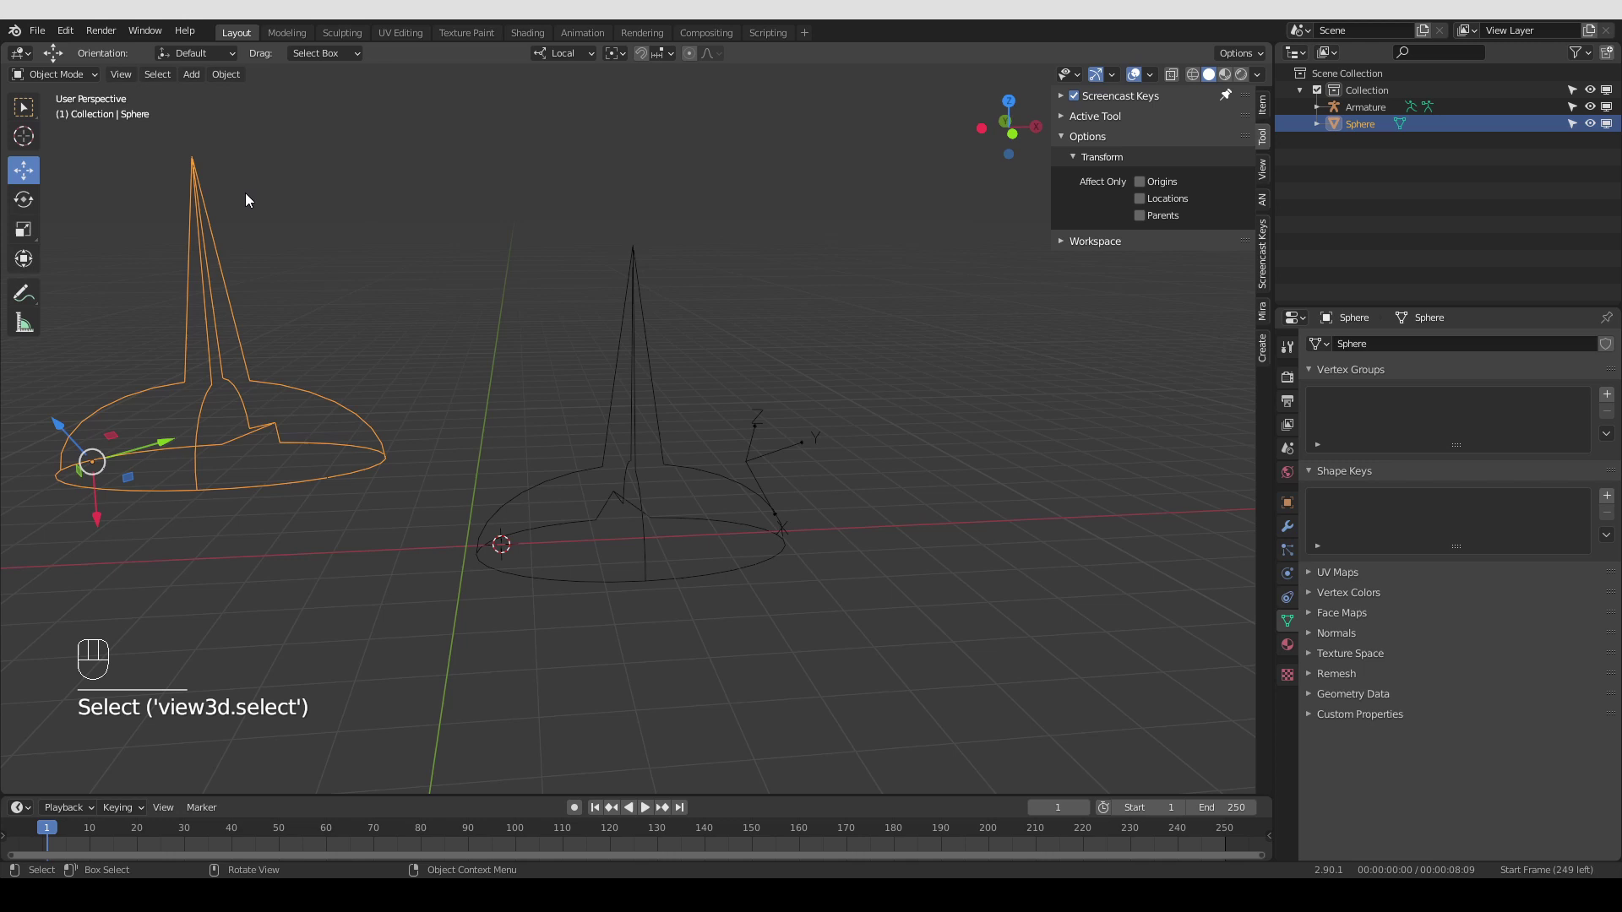
left_click(632, 430)
key("Tab")
key("Tab")
left_click(638, 421)
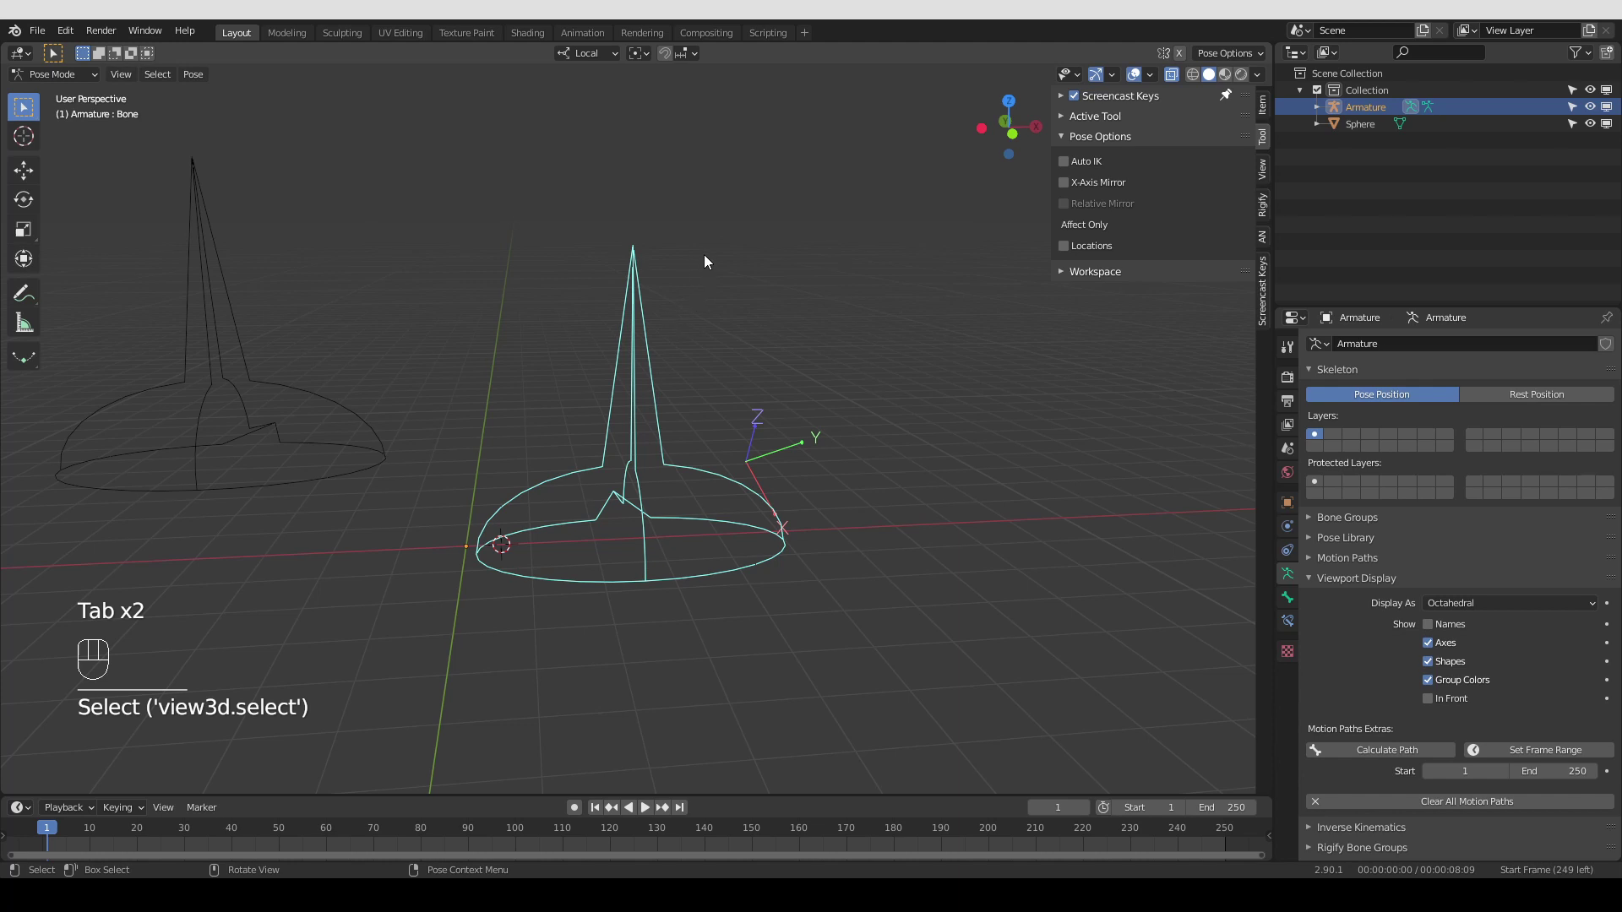
left_click_drag(708, 259, 683, 384)
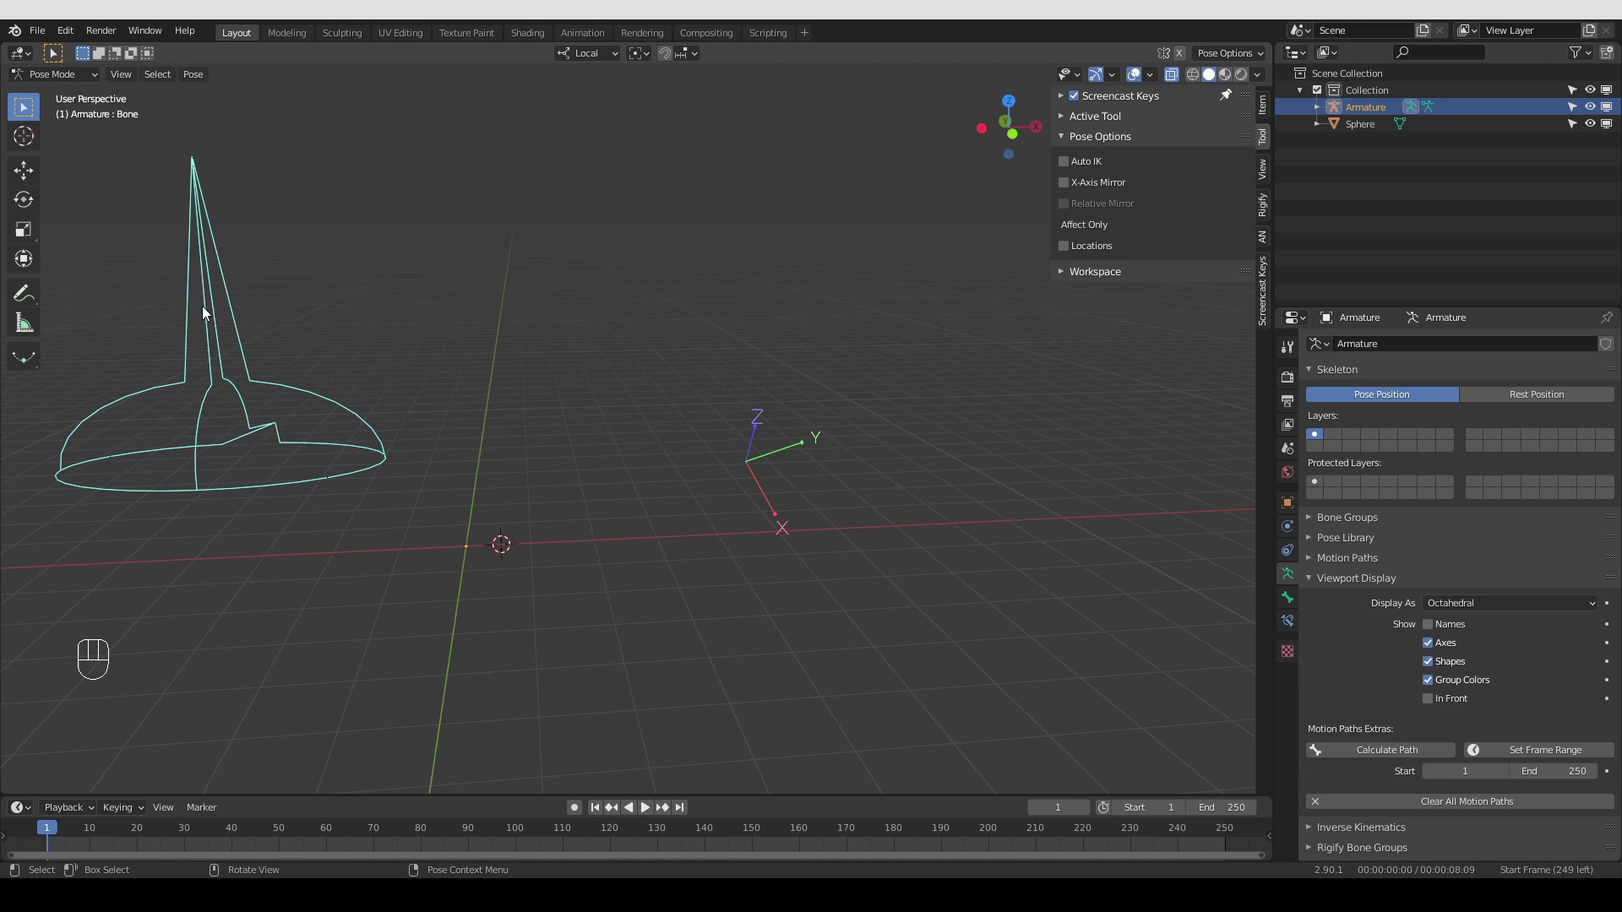
Return to Object Mode and select the Sphere so it can be deleted
key("ctrl+z")
middle_click(408, 482)
key("Tab")
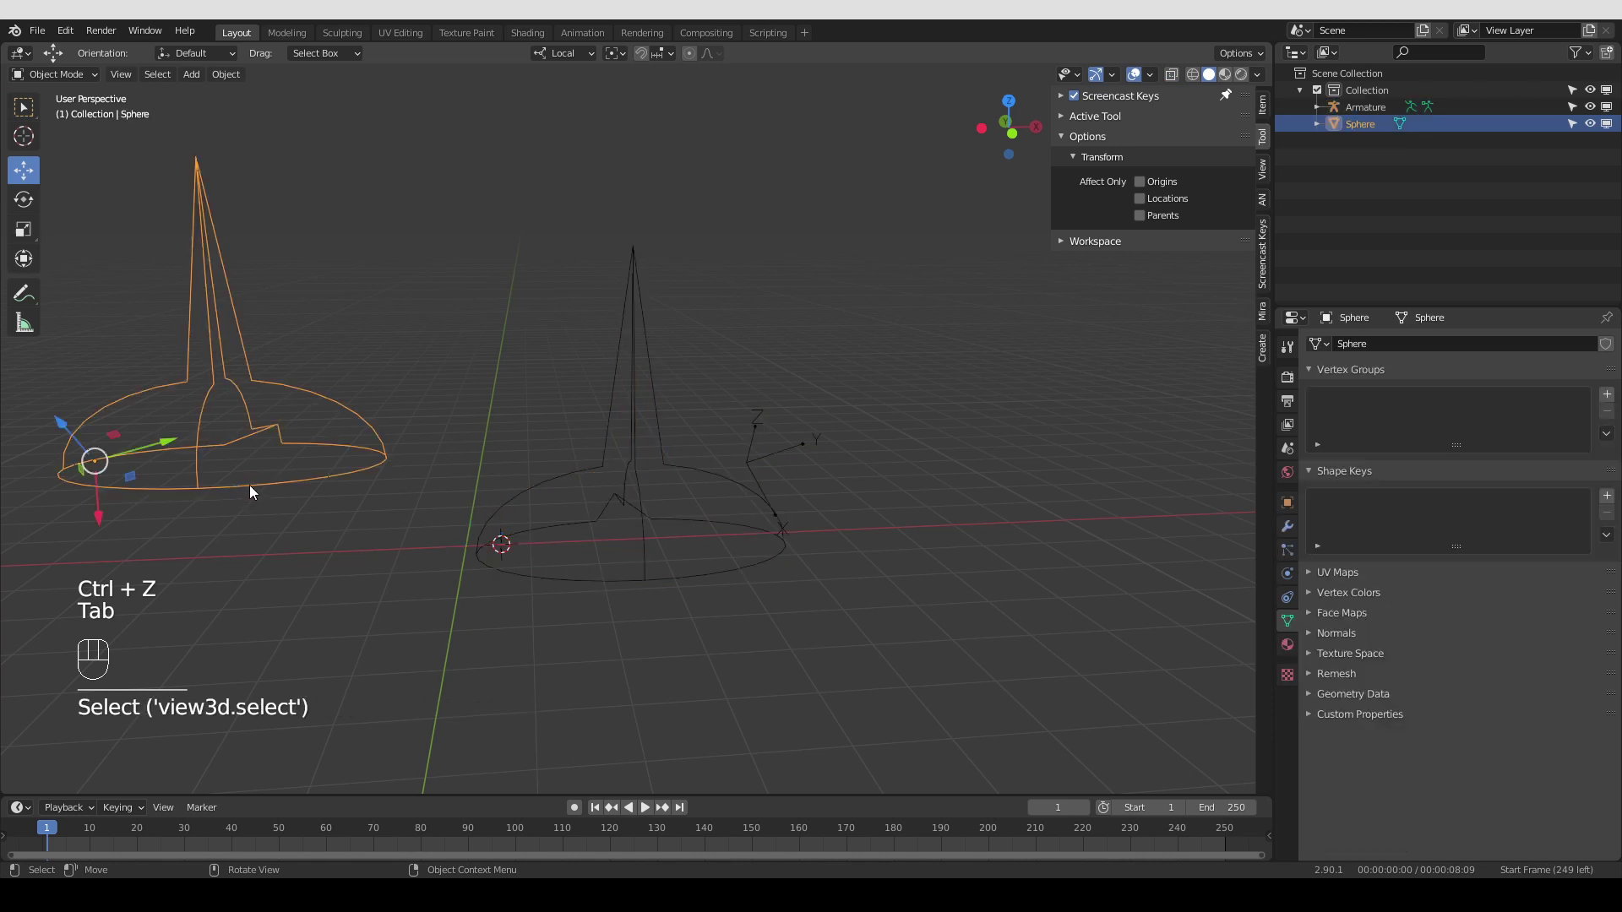
Delete the Sphere with X, leaving only the armature, and select it
key("x")
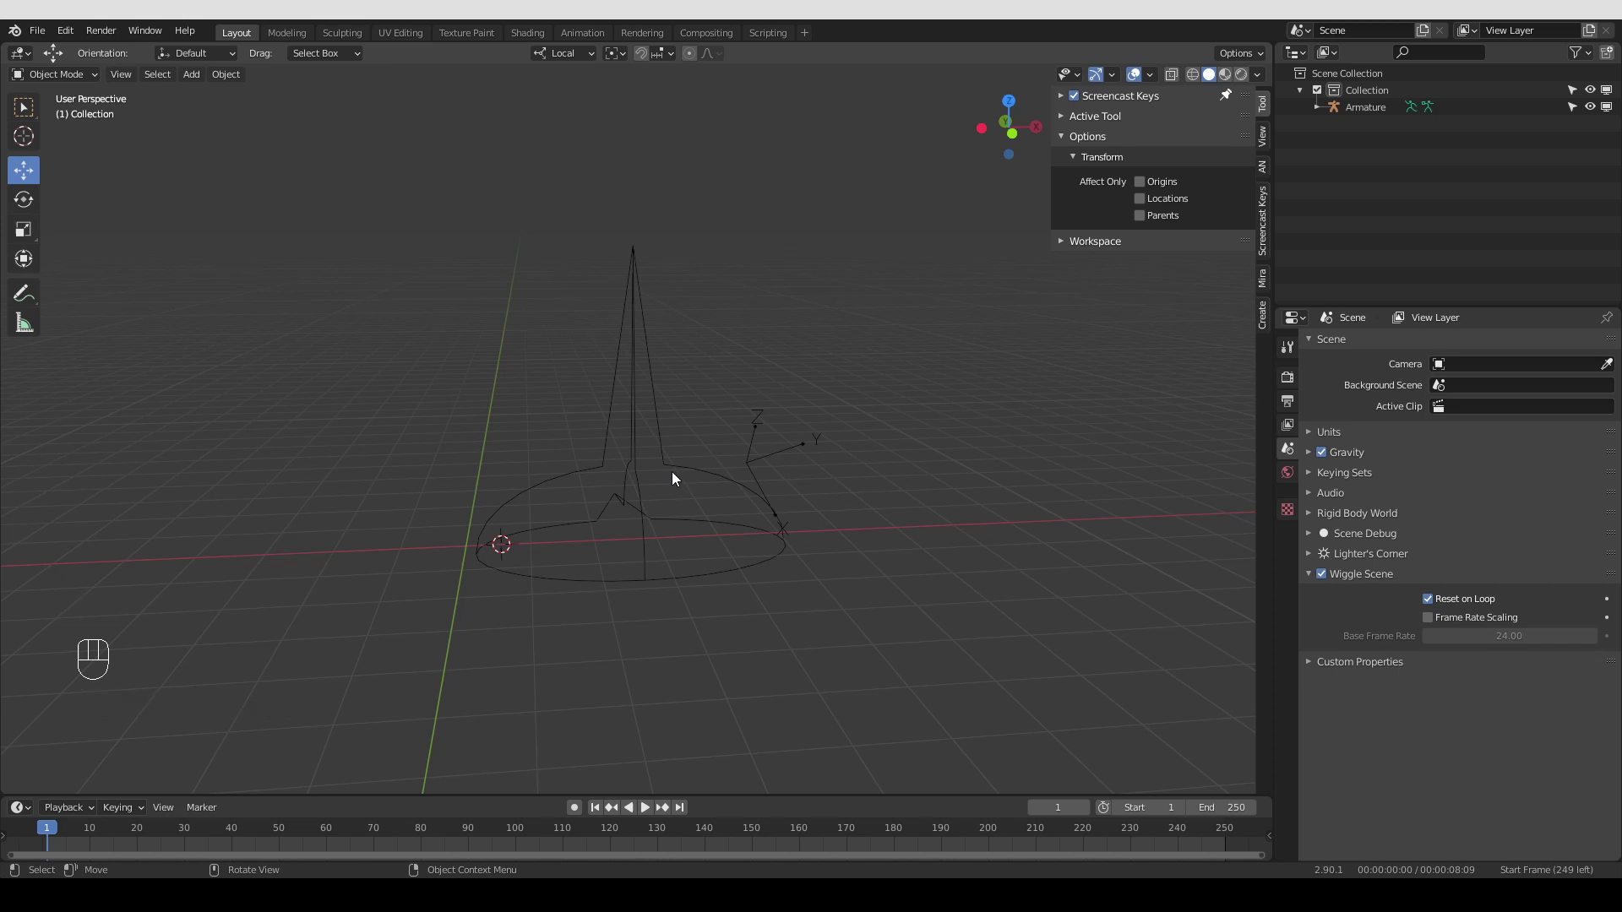
middle_click(675, 483)
left_click(656, 487)
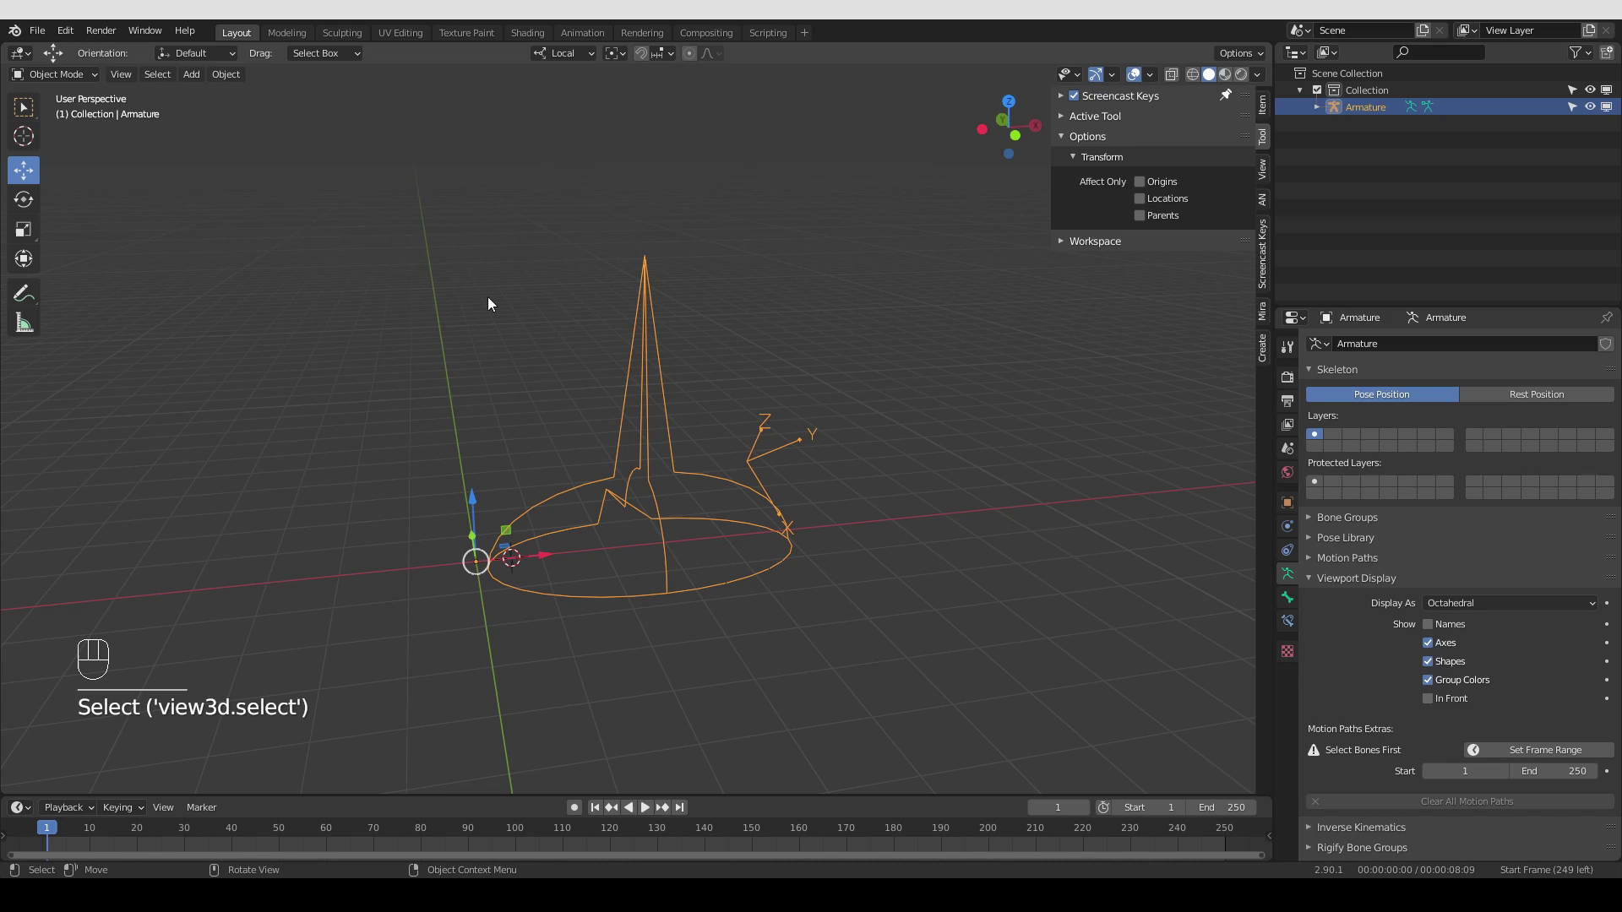
left_click_drag(661, 528, 640, 516)
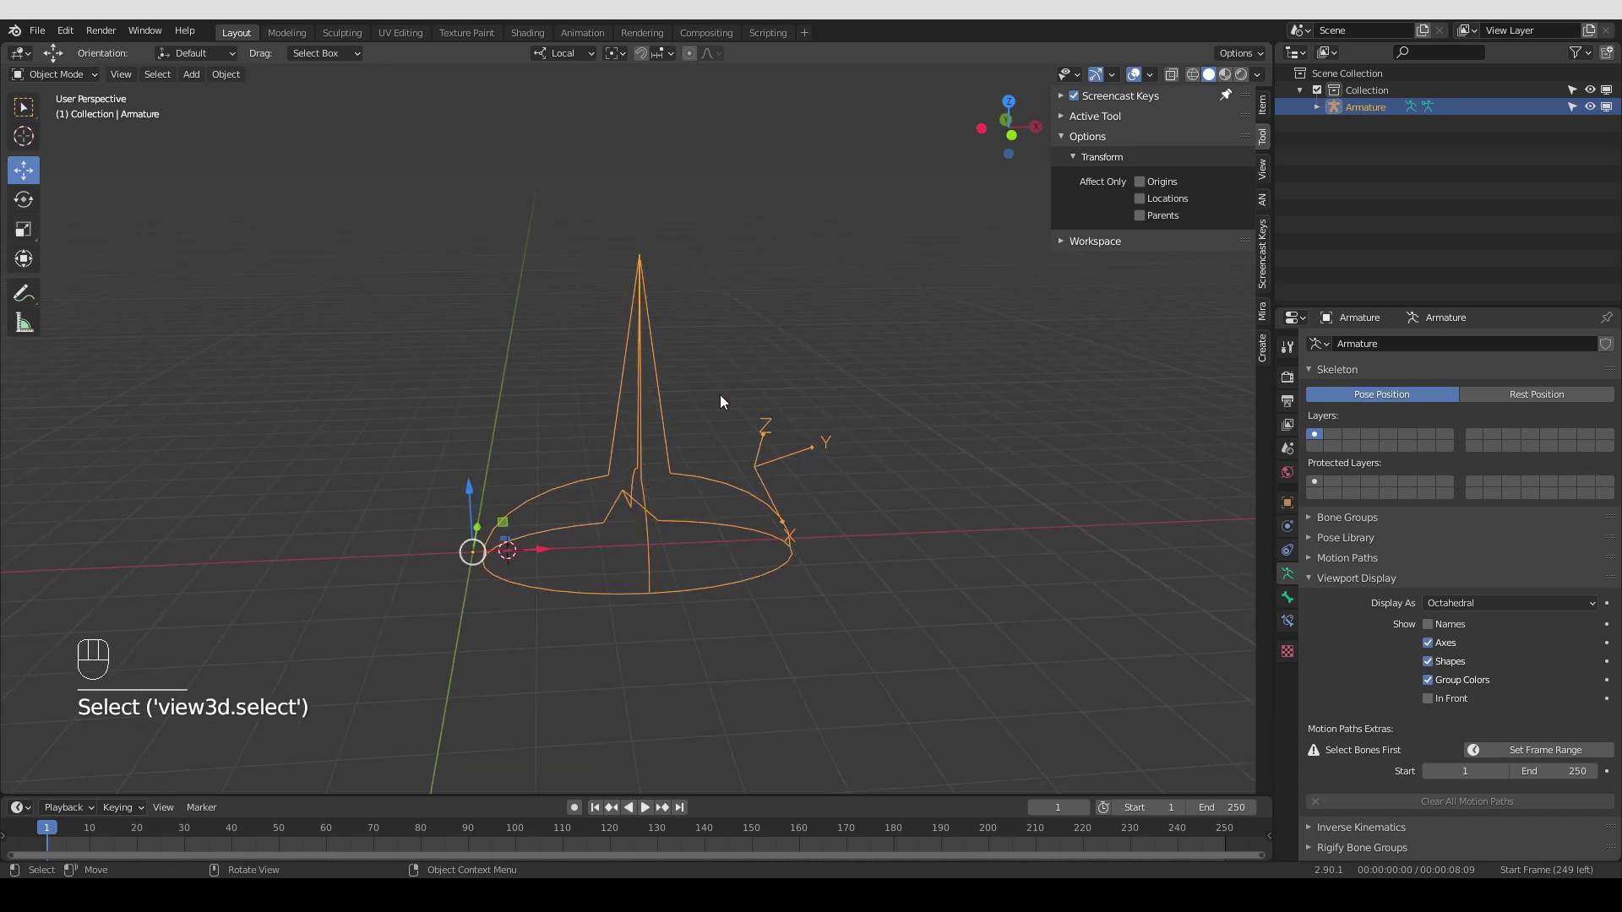
In Pose Mode, extract the bone's custom shape as a new mesh object Sphere.001
key("Tab")
left_click(644, 408)
left_click_drag(715, 254, 710, 406)
left_click(237, 303)
Leave Edit Mode on Sphere.001 and view the scene from the front
key("Tab")
key("Tab")
key("g")
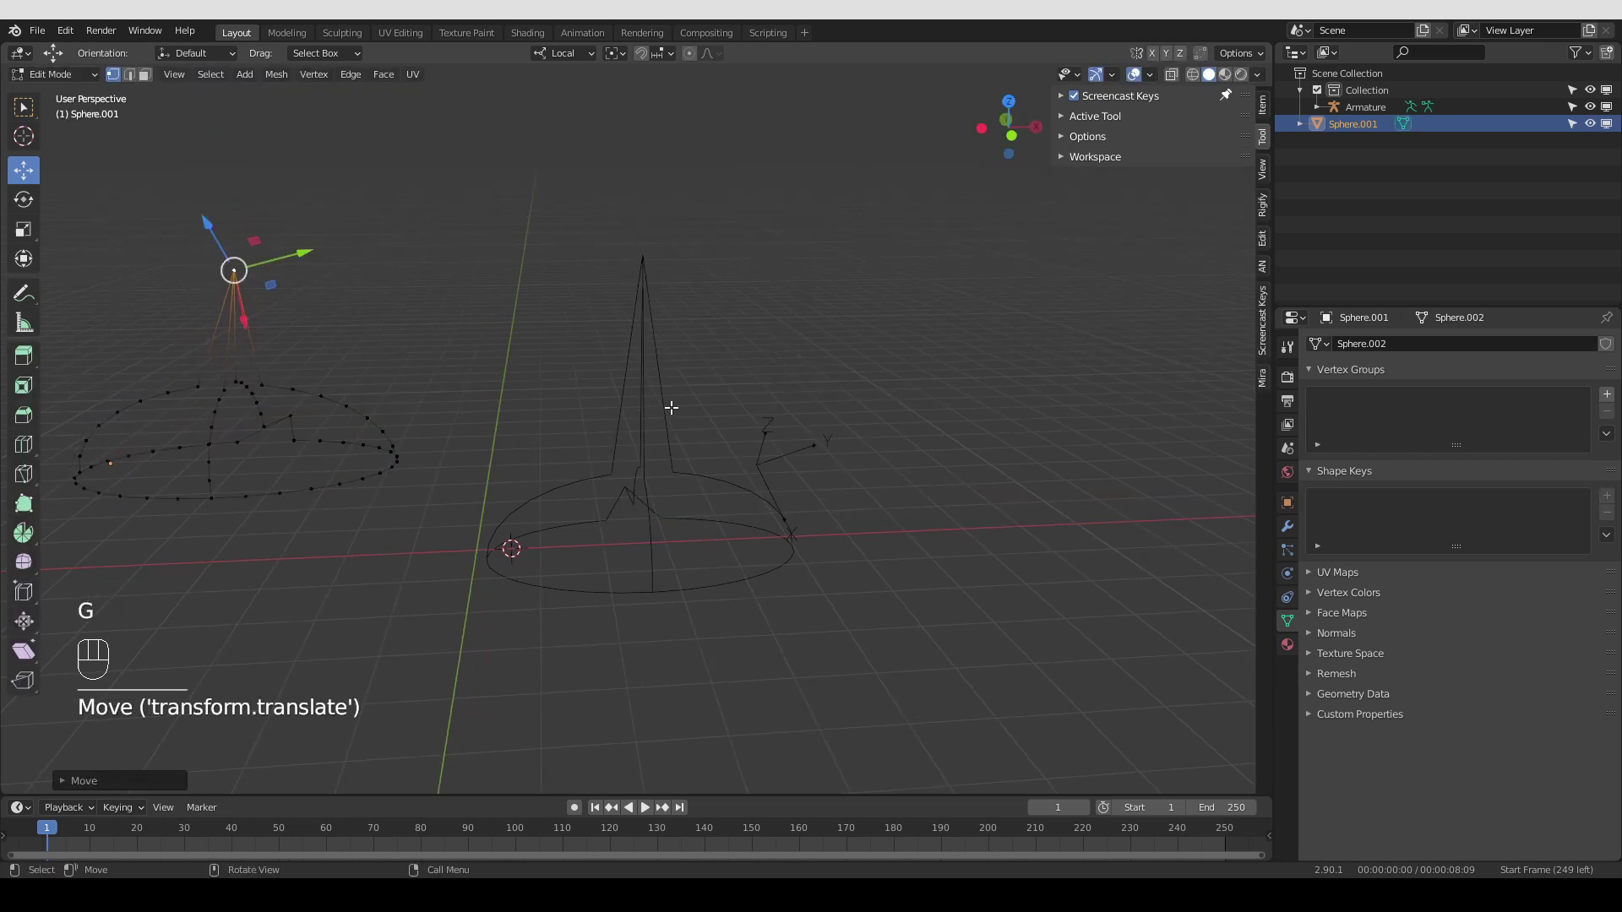
key("Tab")
key("KP_1")
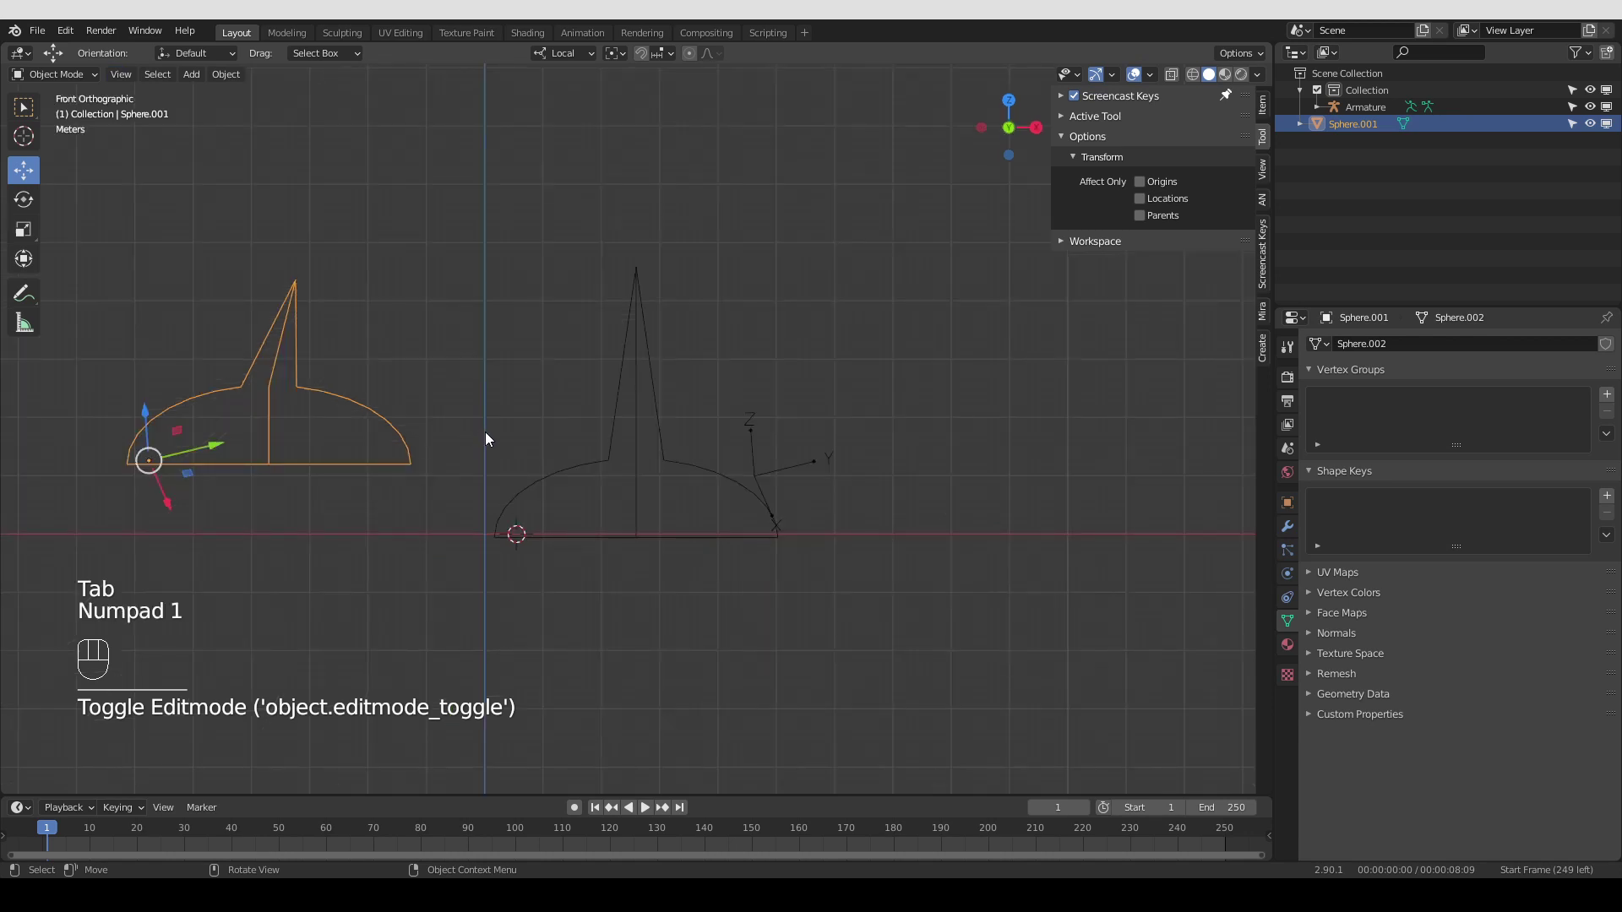
Grab Sphere.001 and place it onto the bone, then select the armature
key("g")
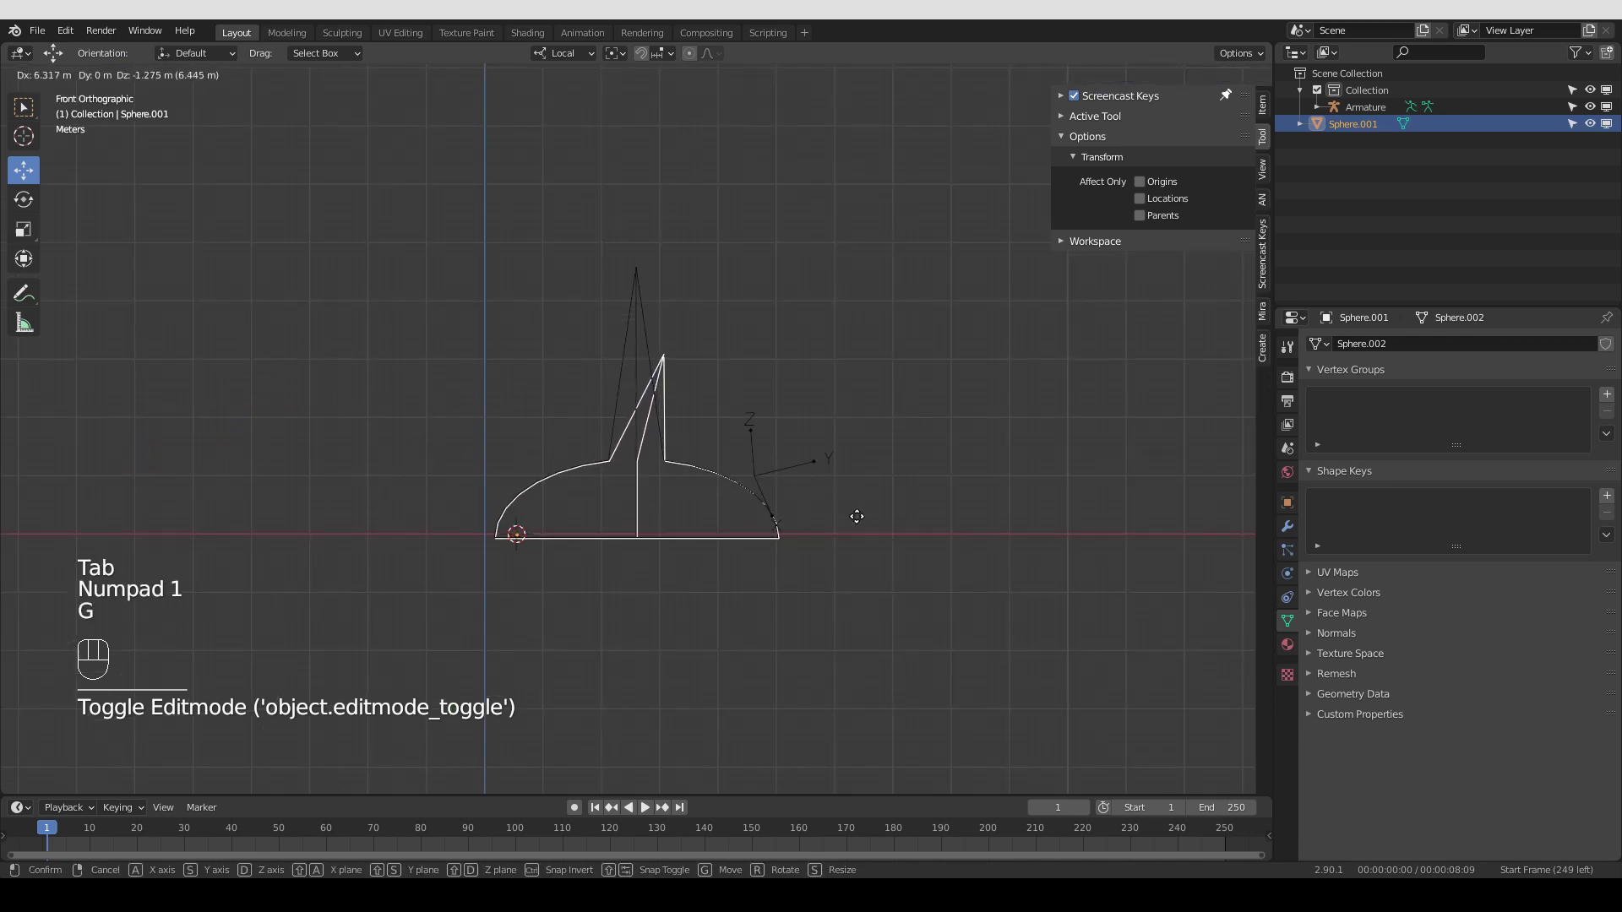
left_click(738, 501)
left_click_drag(660, 531, 624, 512)
key("g")
left_click(649, 508)
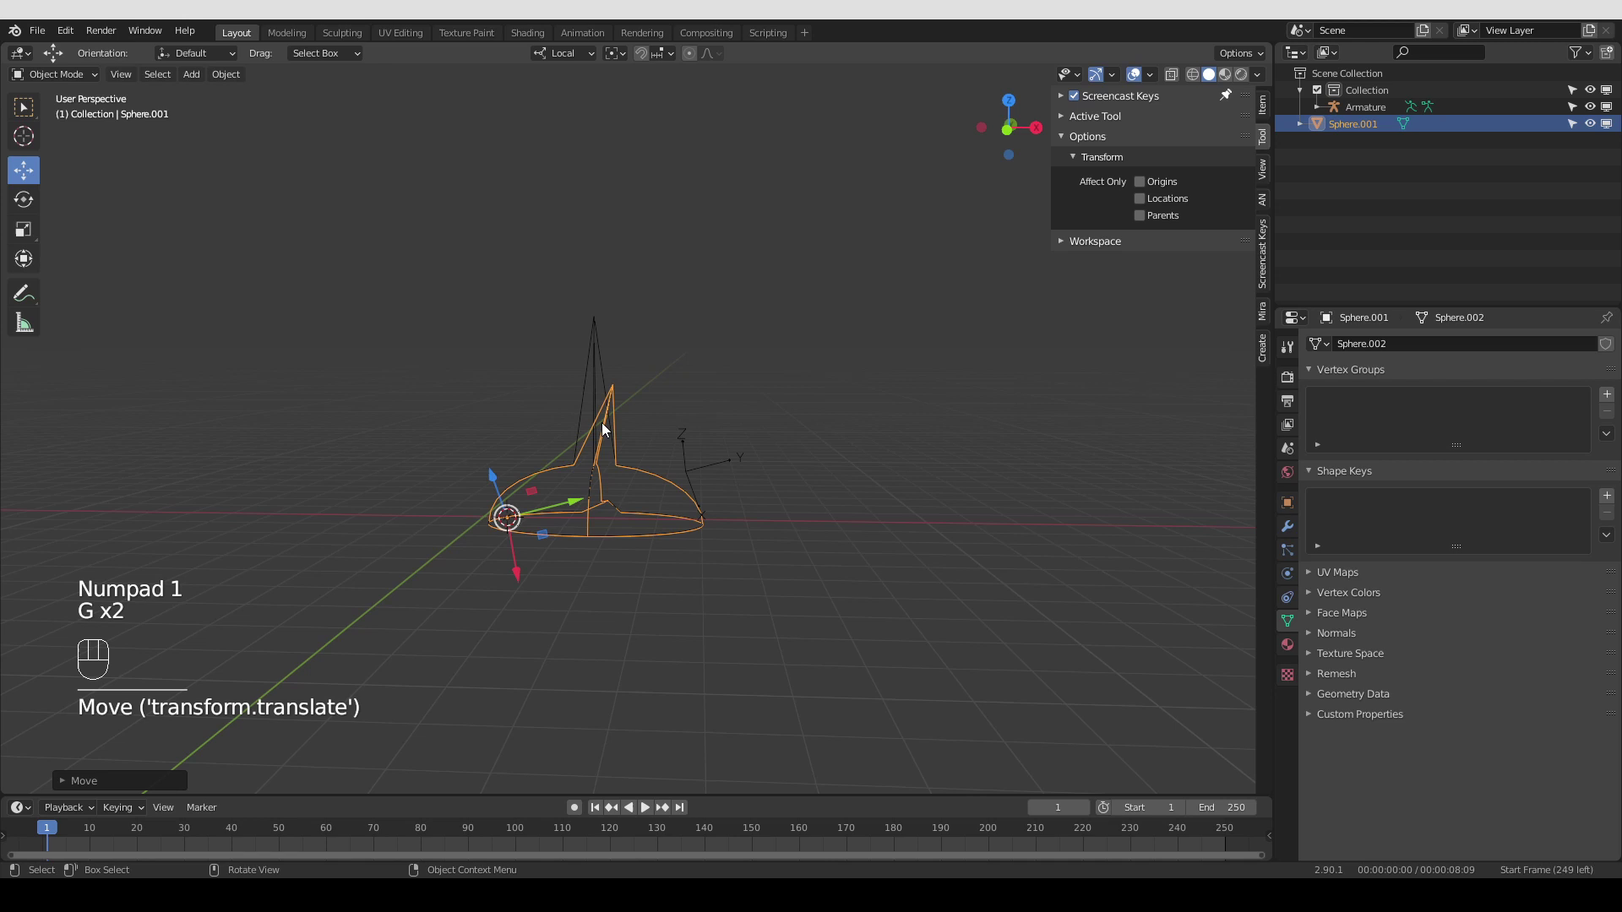
left_click(564, 343)
Put the armature in Pose Mode and run Extract custom bone shape on the bone
key("Tab")
left_click(575, 321)
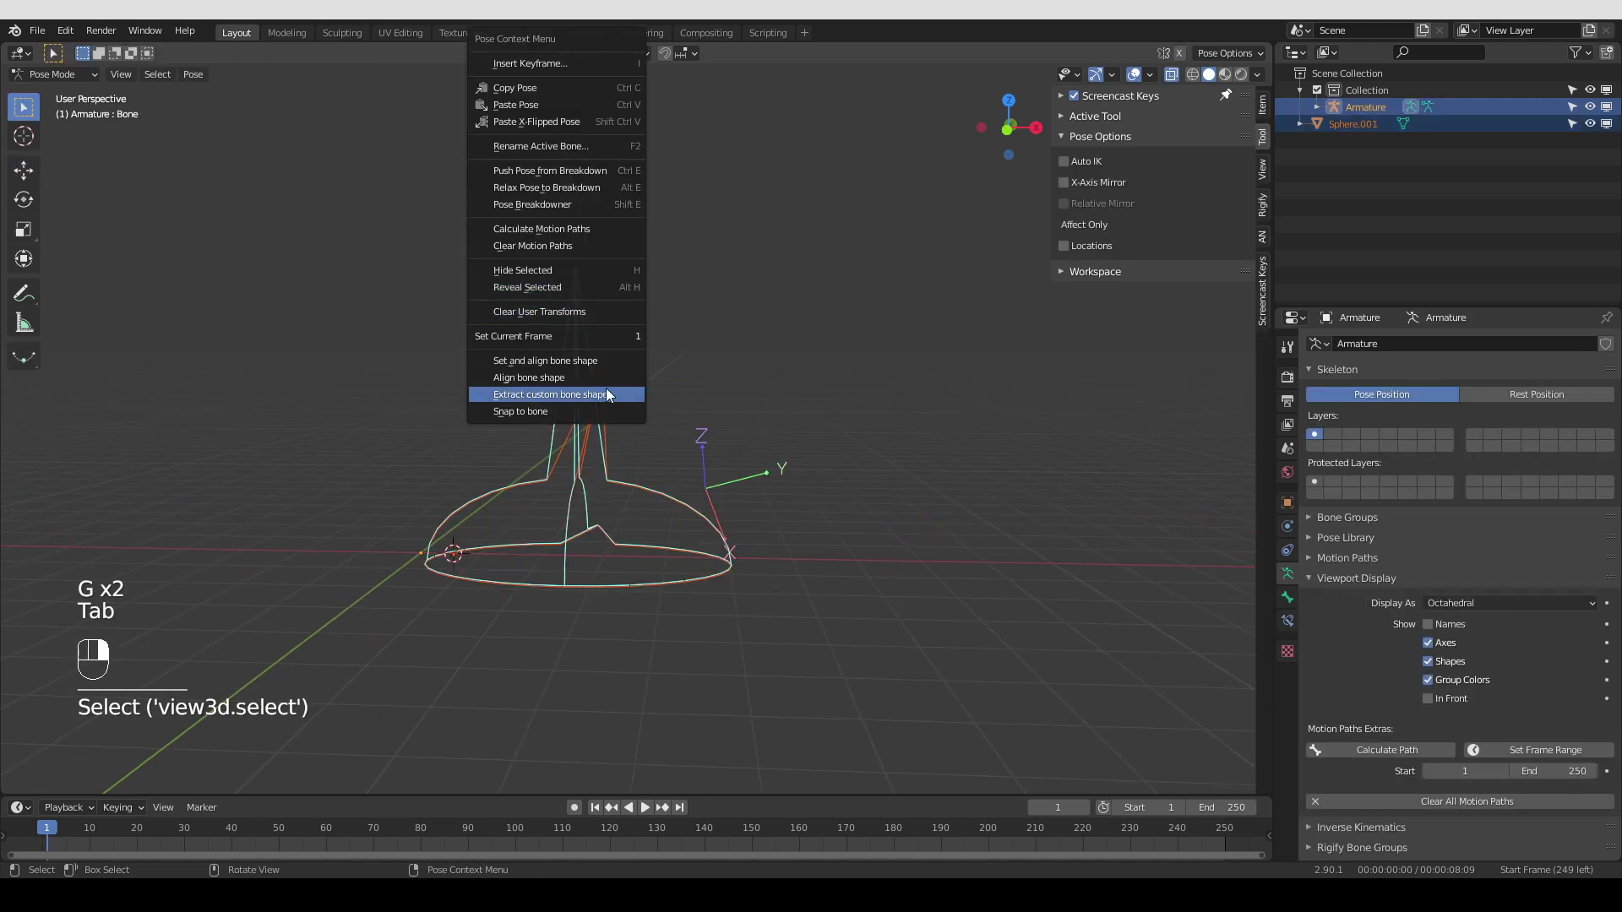
left_click(700, 494)
left_click(655, 506)
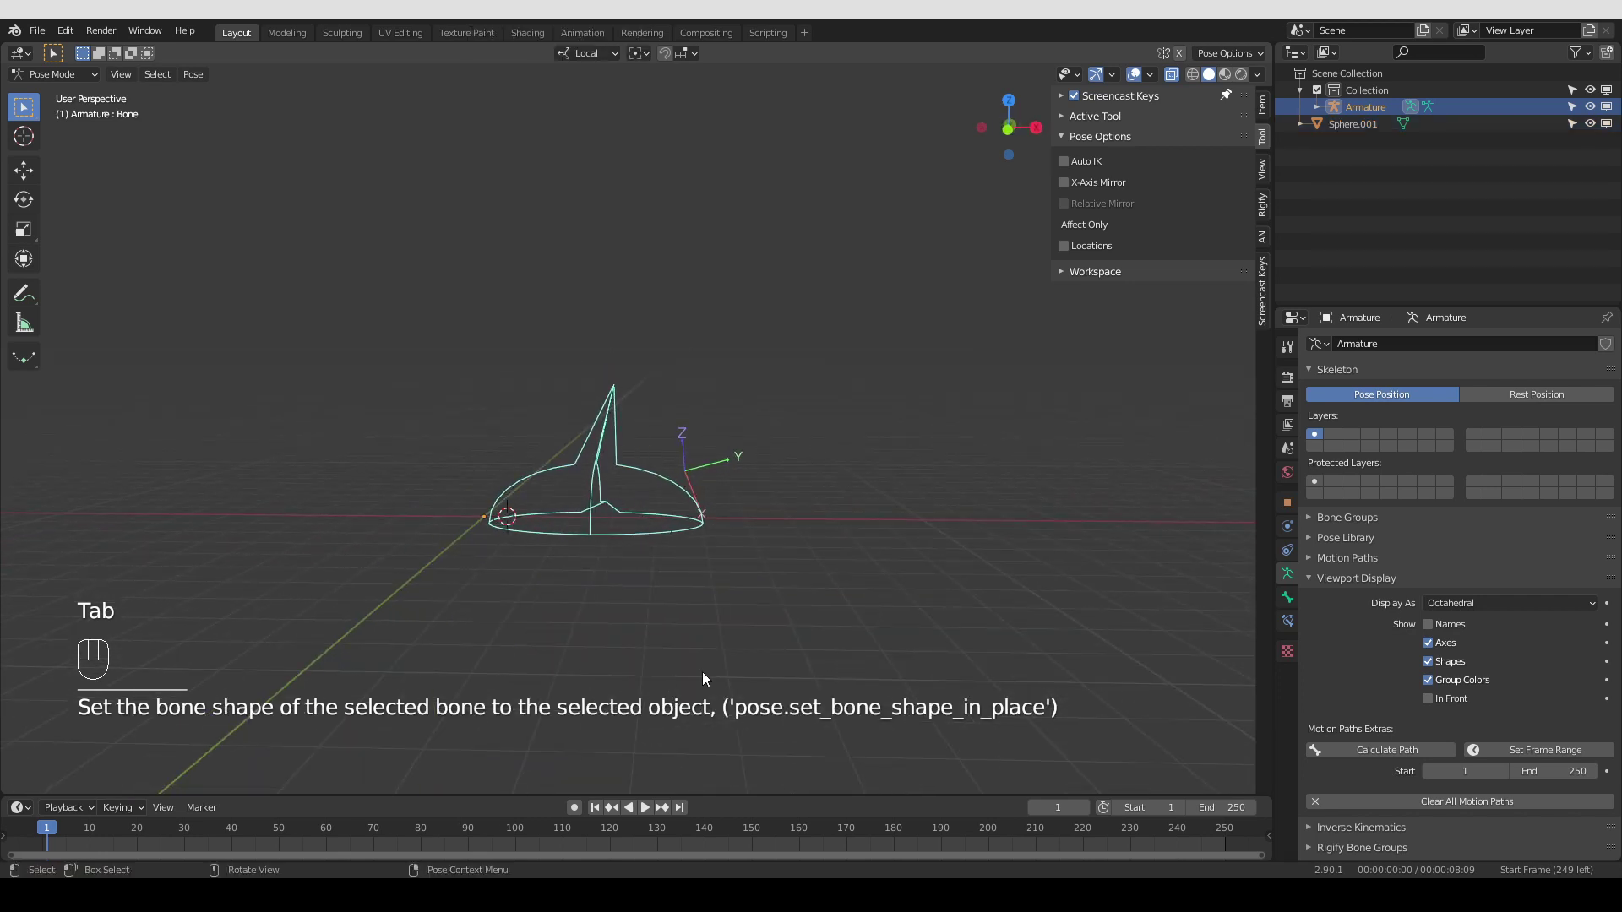
Confirm the extract operation, return to Object Mode and select Sphere.001
left_click(693, 519)
left_click(643, 505)
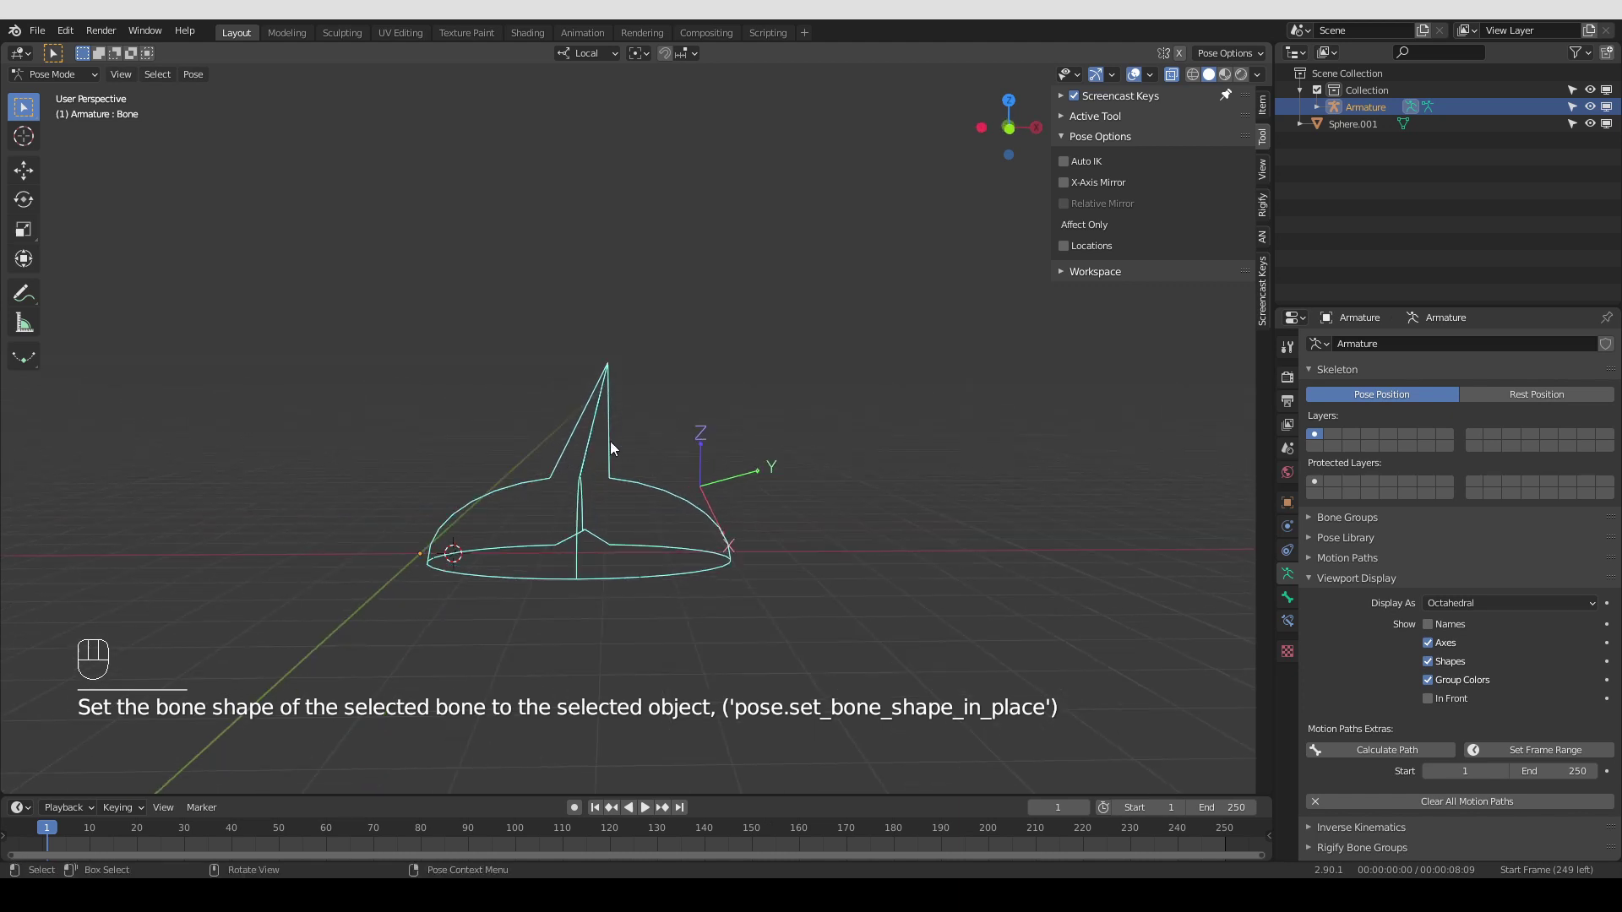
key("Tab")
left_click(489, 487)
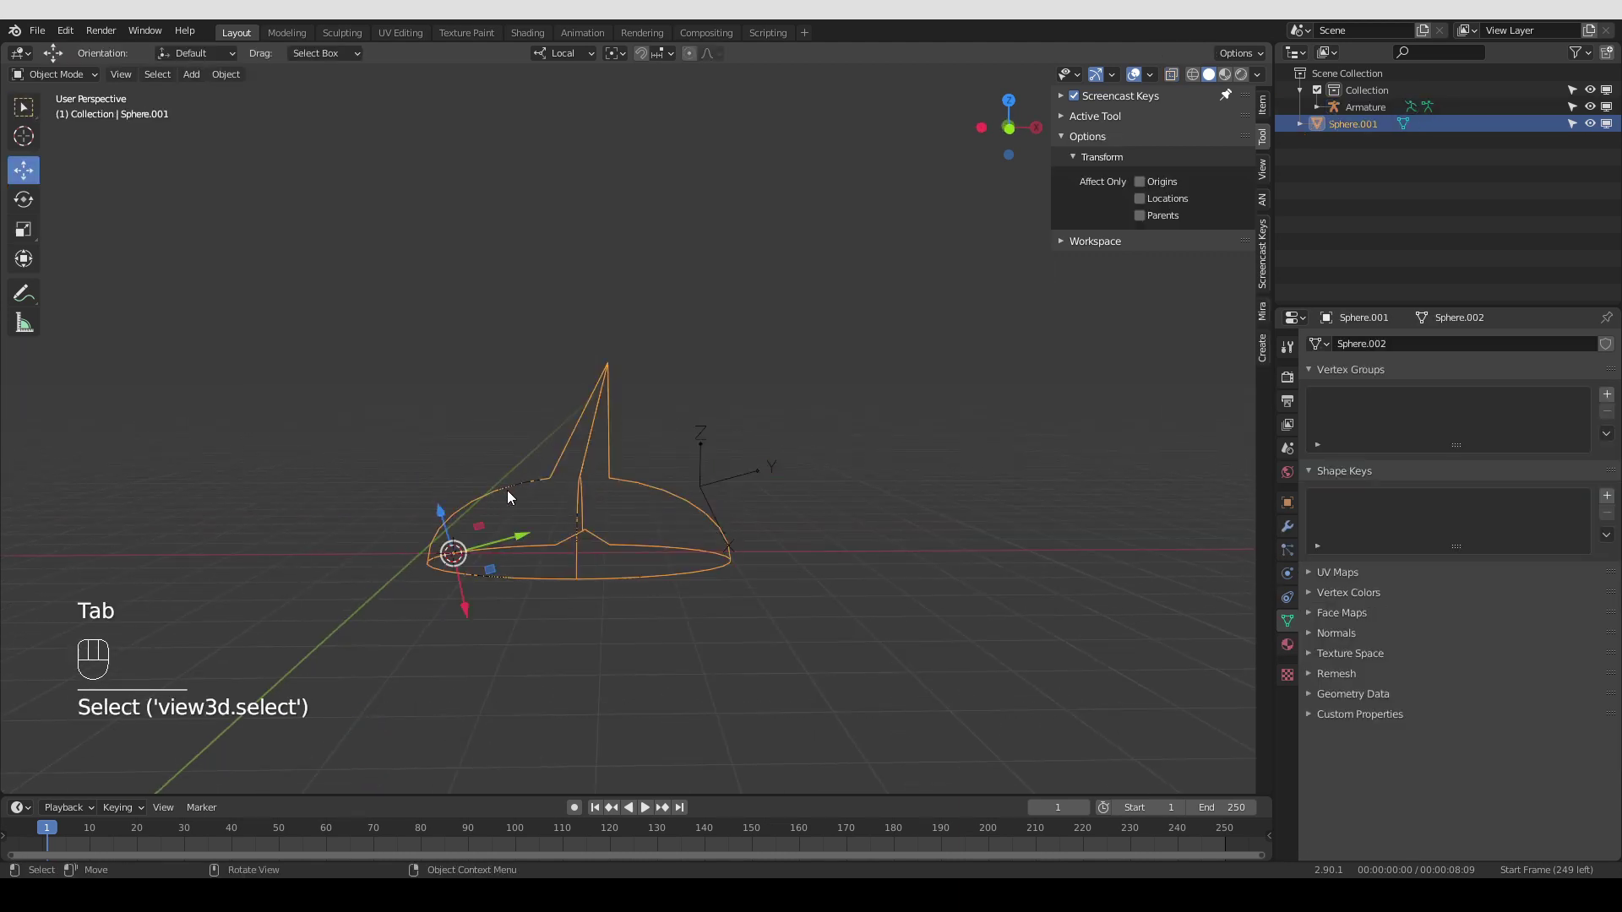